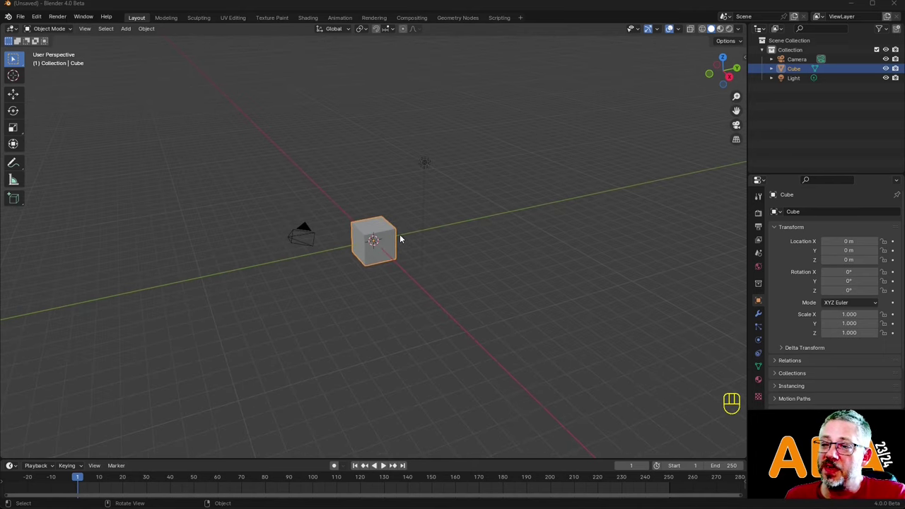
Orbit around the default cube, then snap to Left, side and Bottom views from the navigation gizmo.
left_click_drag(404, 236, 430, 283)
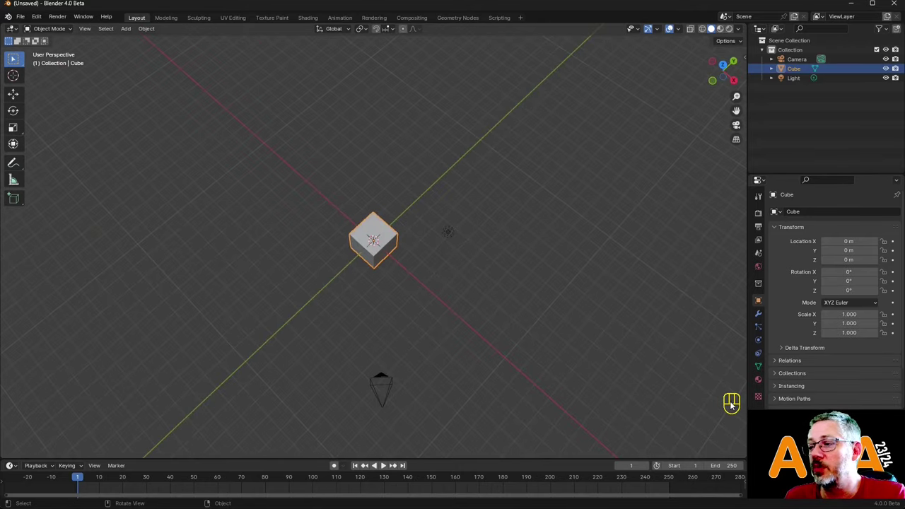
left_click_drag(392, 248, 331, 230)
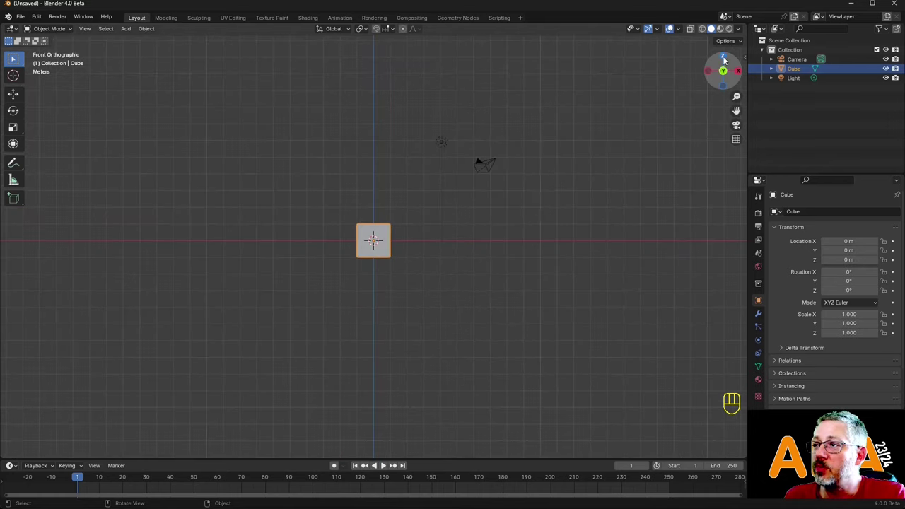
left_click(726, 58)
left_click(712, 72)
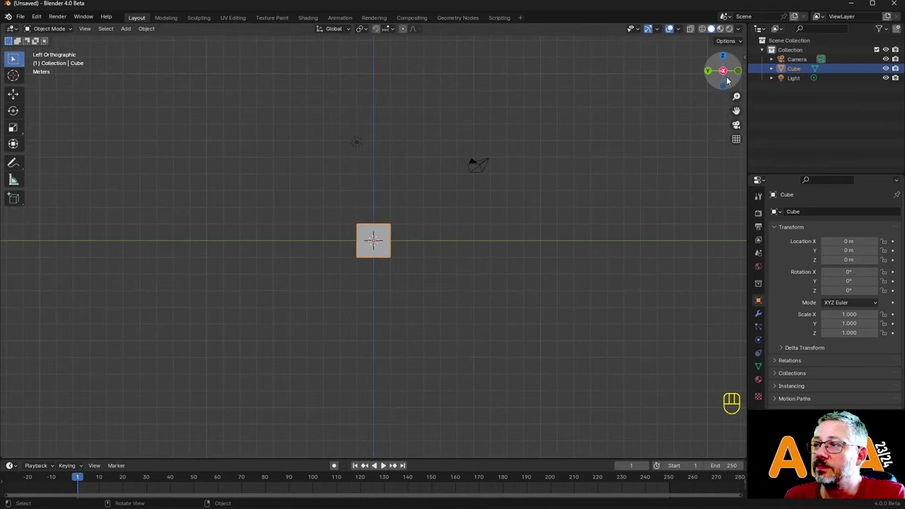
left_click(728, 86)
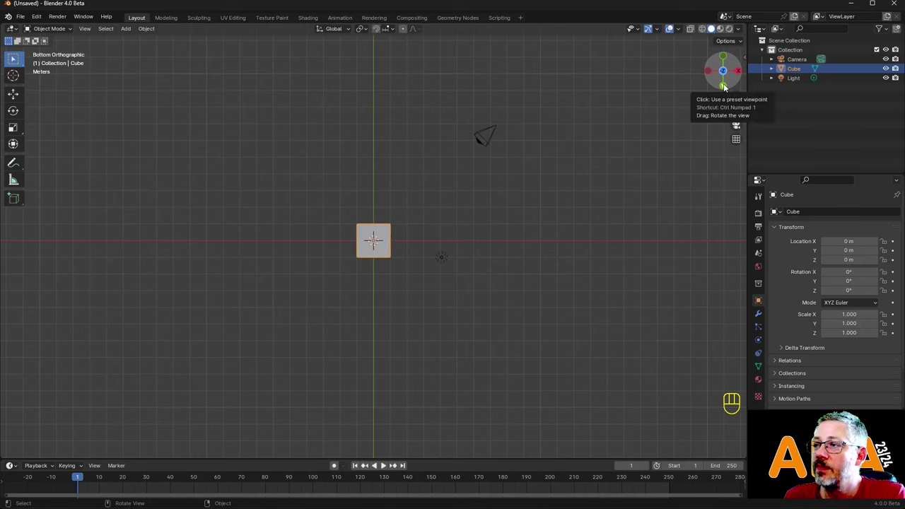
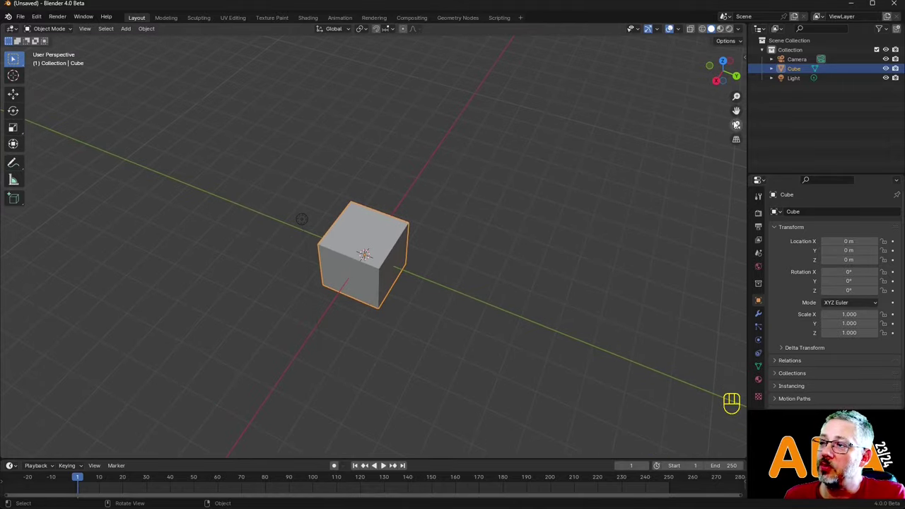
Toggle in and out of the scene camera view repeatedly, ending outside the camera.
left_click(741, 126)
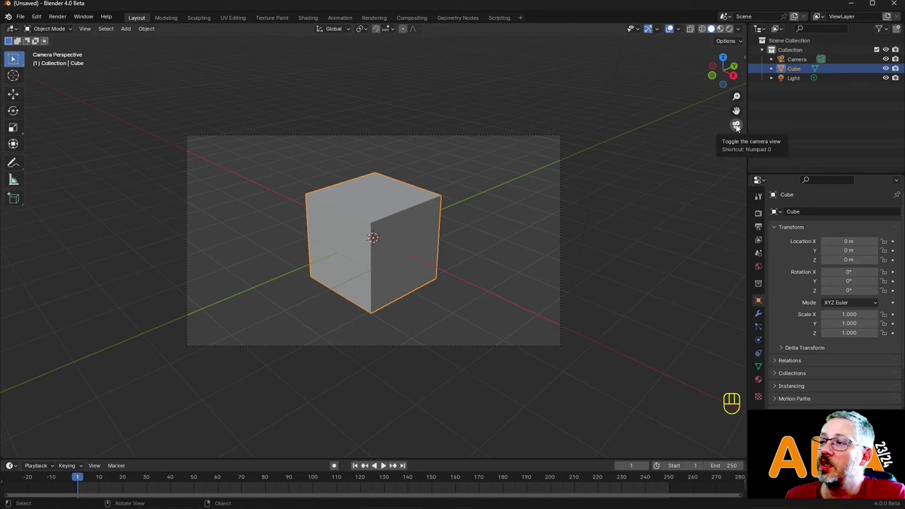
left_click(738, 125)
left_click(738, 125)
left_click(738, 125)
left_click(738, 125)
left_click(738, 125)
left_click(742, 142)
left_click(742, 142)
left_click(742, 142)
left_click(742, 142)
left_click(742, 143)
double_click(743, 142)
left_click(742, 142)
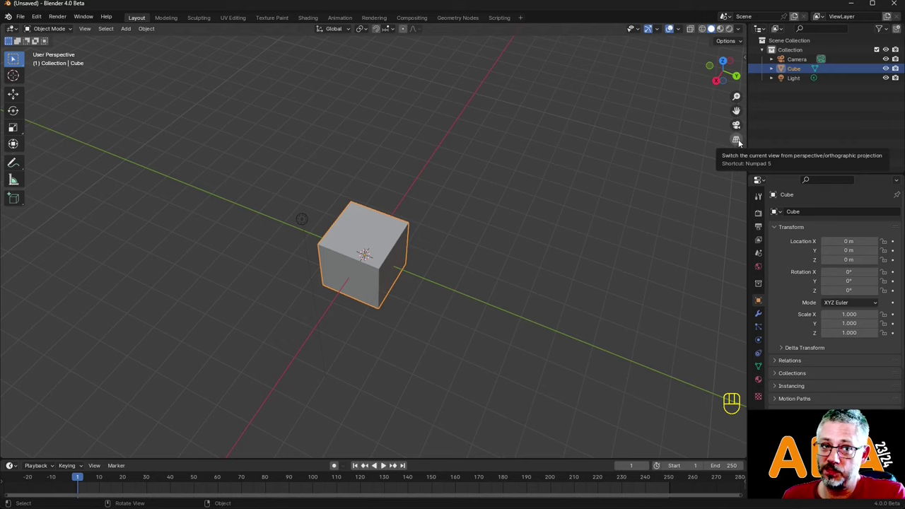
Toggle between perspective and orthographic projection repeatedly, ending in User Perspective.
left_click(743, 142)
left_click(742, 142)
left_click(742, 143)
double_click(743, 142)
left_click(743, 142)
double_click(742, 142)
left_click(743, 142)
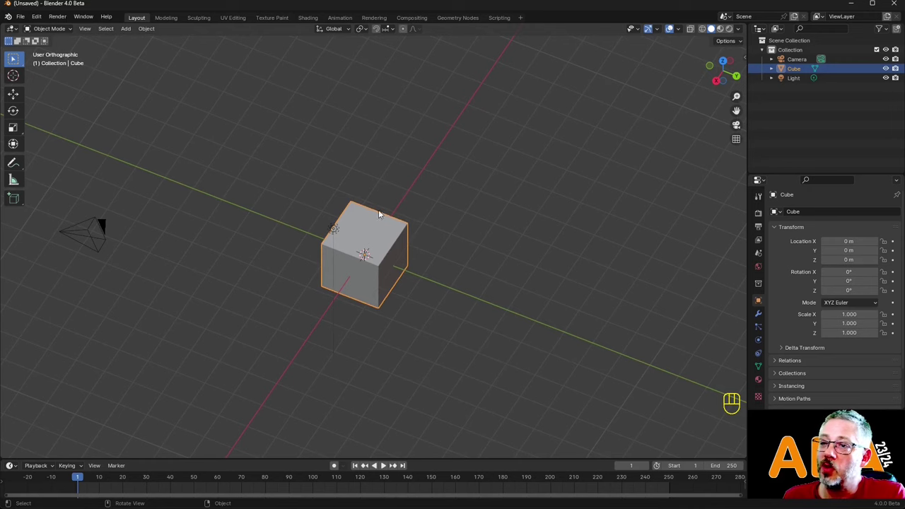
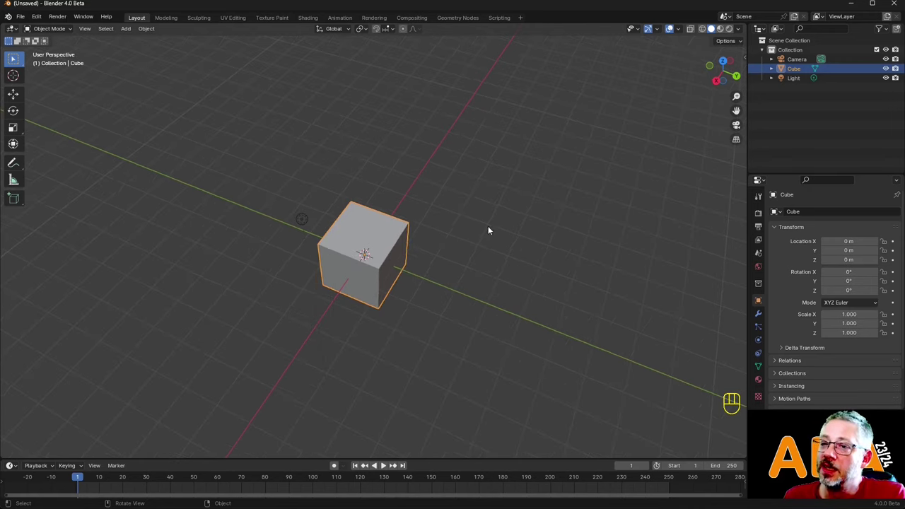
left_click_drag(472, 245, 506, 246)
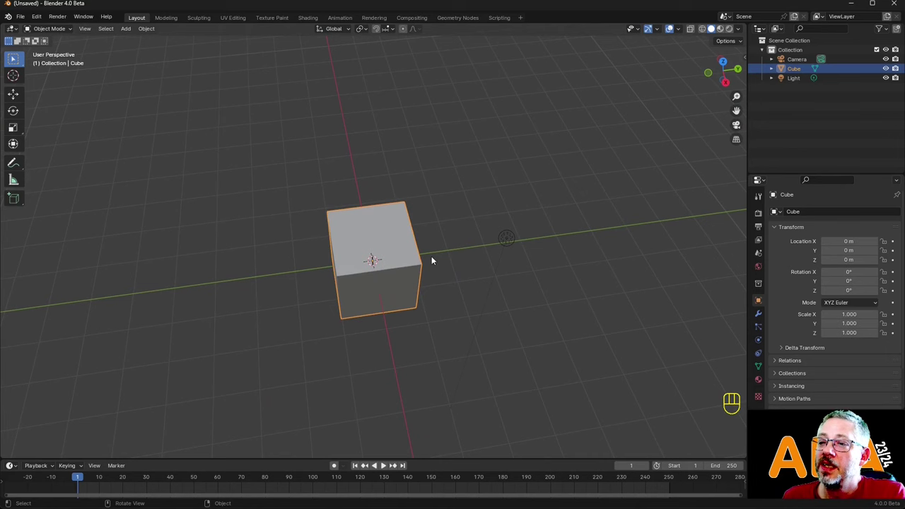
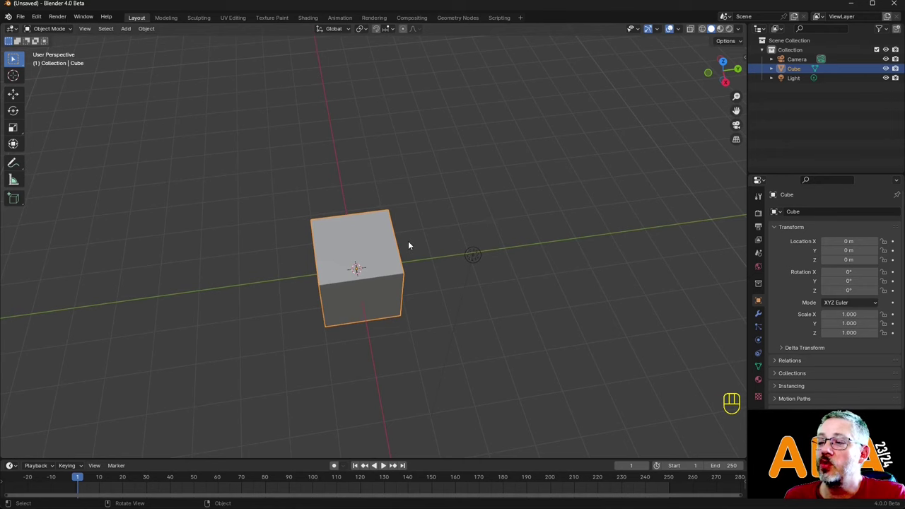
left_click_drag(412, 244, 441, 225)
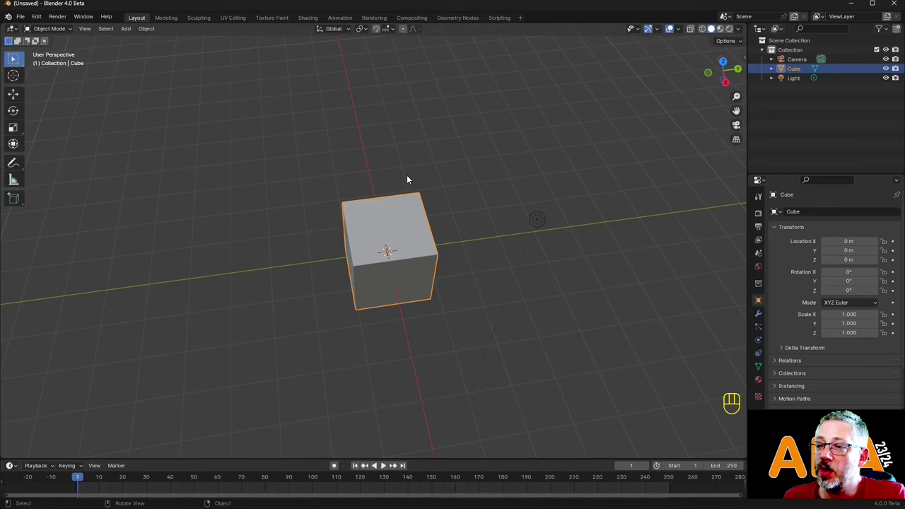
left_click_drag(416, 250, 430, 211)
left_click_drag(428, 213, 430, 195)
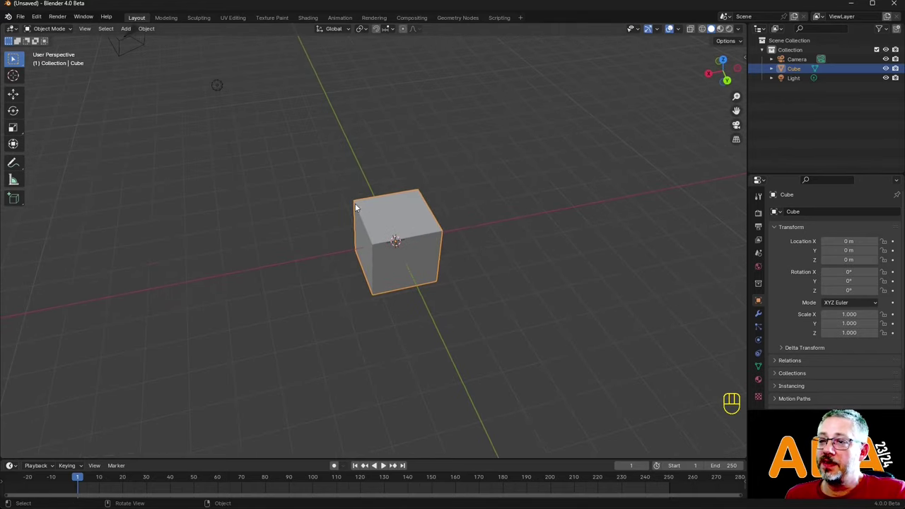
left_click_drag(415, 227, 474, 201)
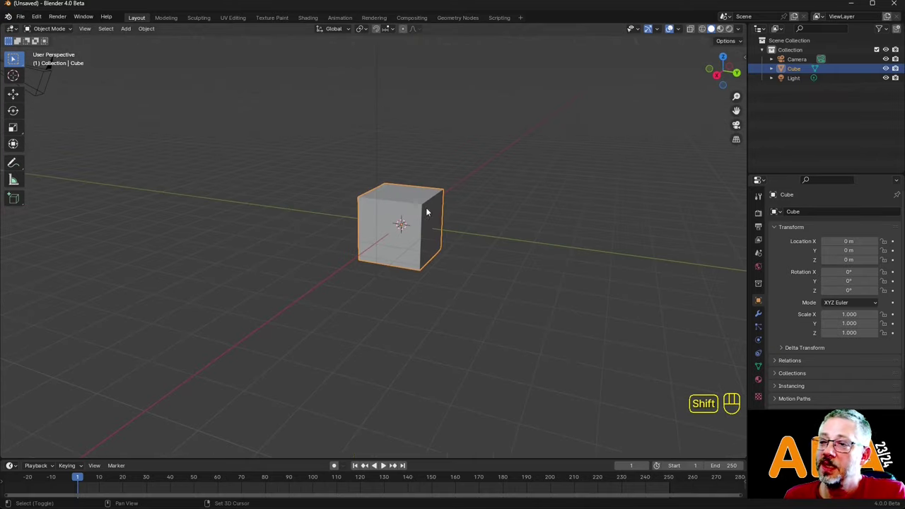
left_click_drag(435, 199, 411, 151)
left_click_drag(469, 166, 457, 185)
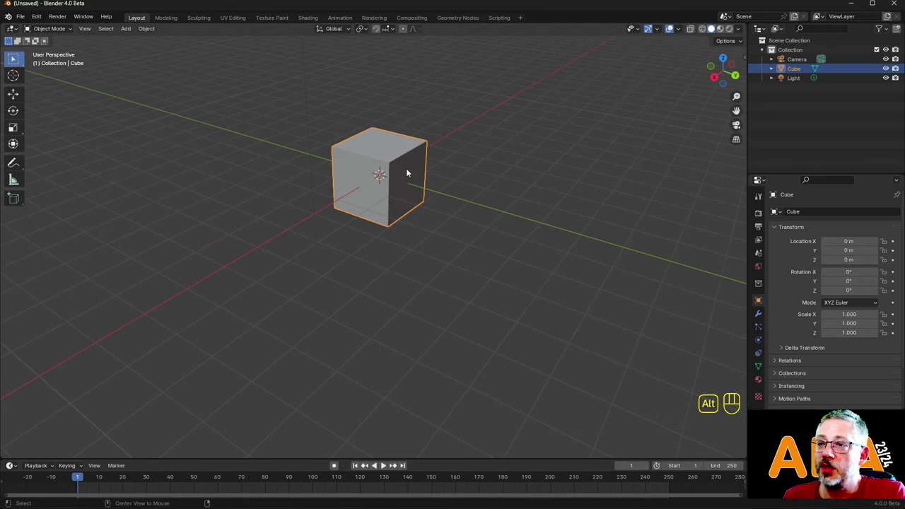
middle_click(411, 171)
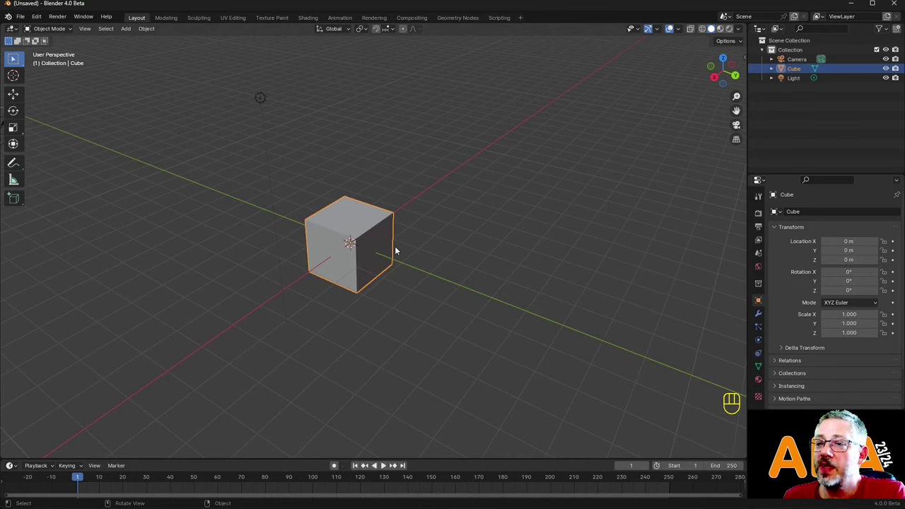
middle_click(611, 128)
left_click_drag(571, 209, 533, 198)
middle_click(183, 309)
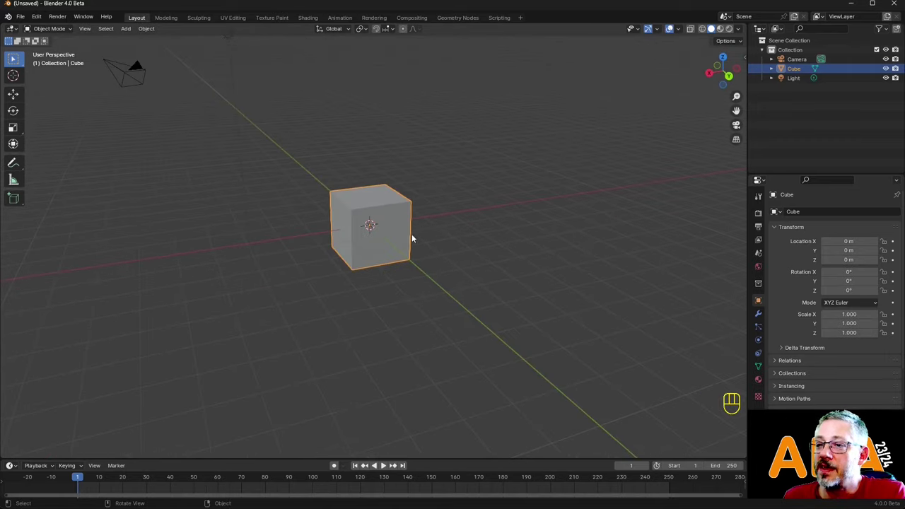
middle_click(342, 236)
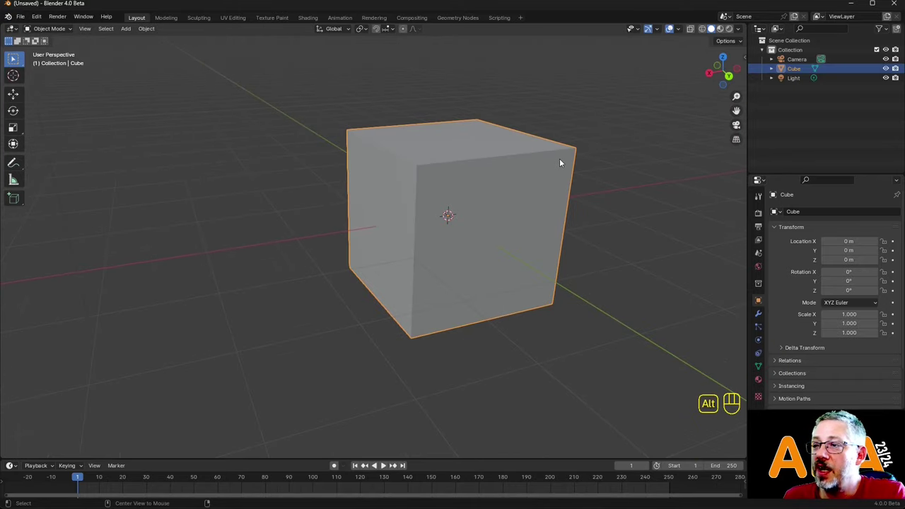
middle_click(564, 161)
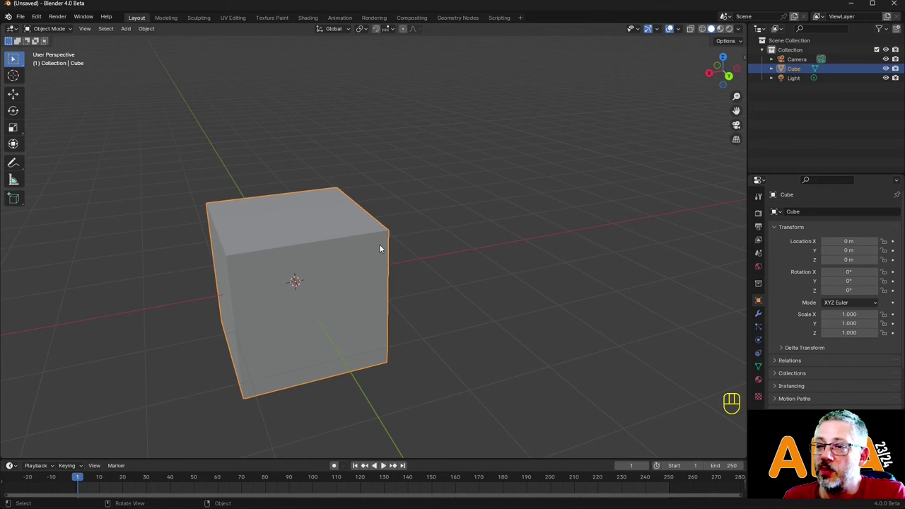
left_click_drag(382, 247, 396, 280)
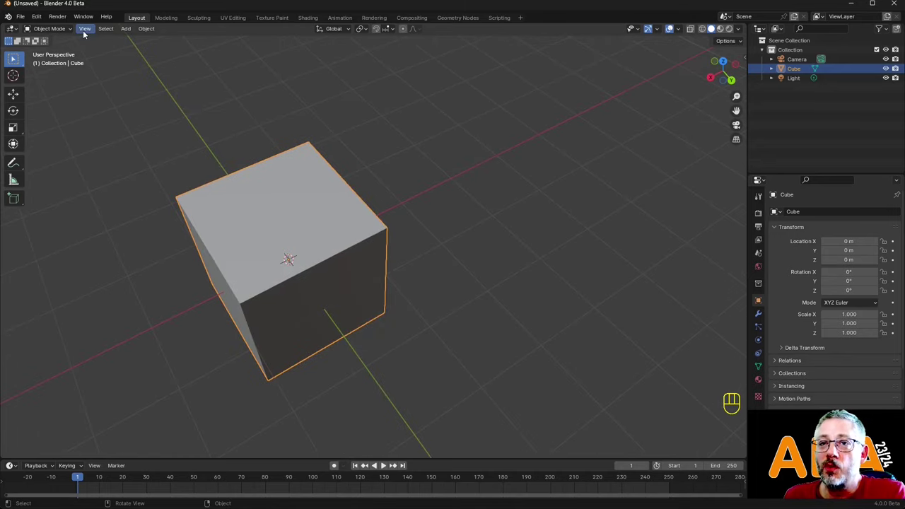
left_click(87, 34)
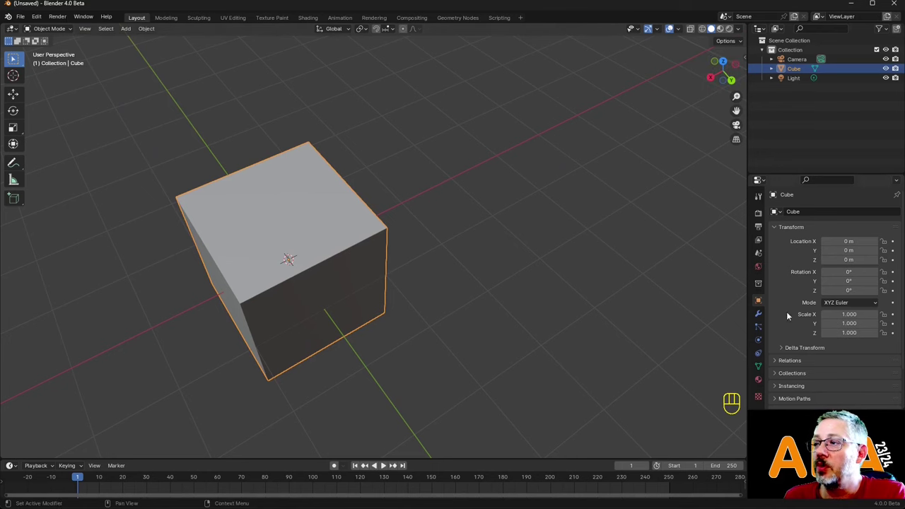
left_click_drag(91, 32, 140, 88)
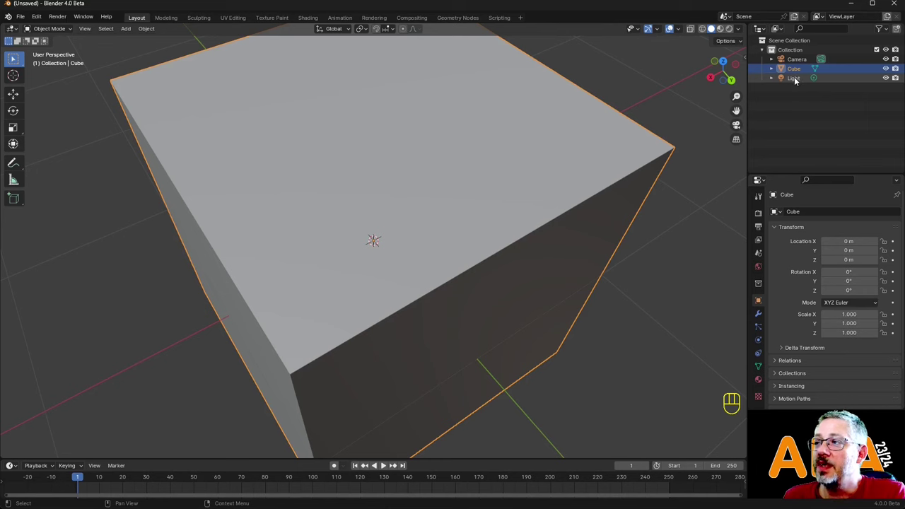
left_click(797, 82)
left_click(803, 63)
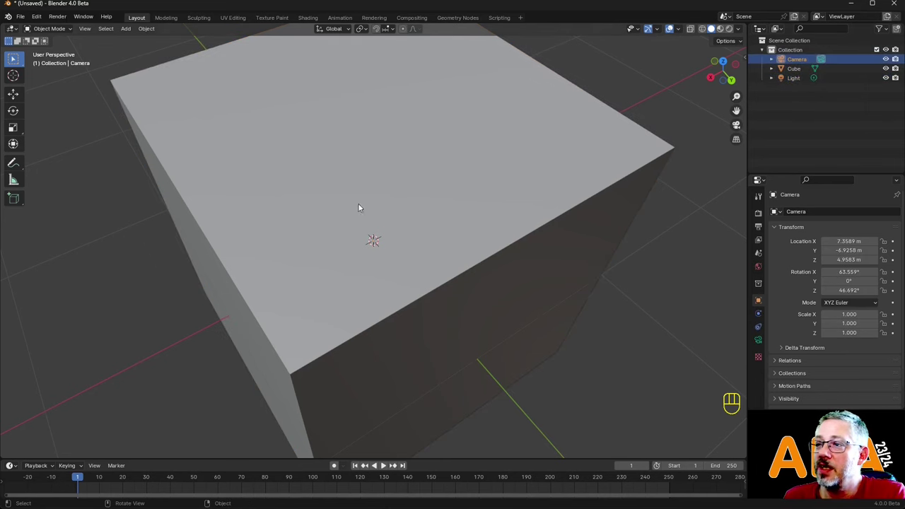
left_click_drag(84, 35, 115, 97)
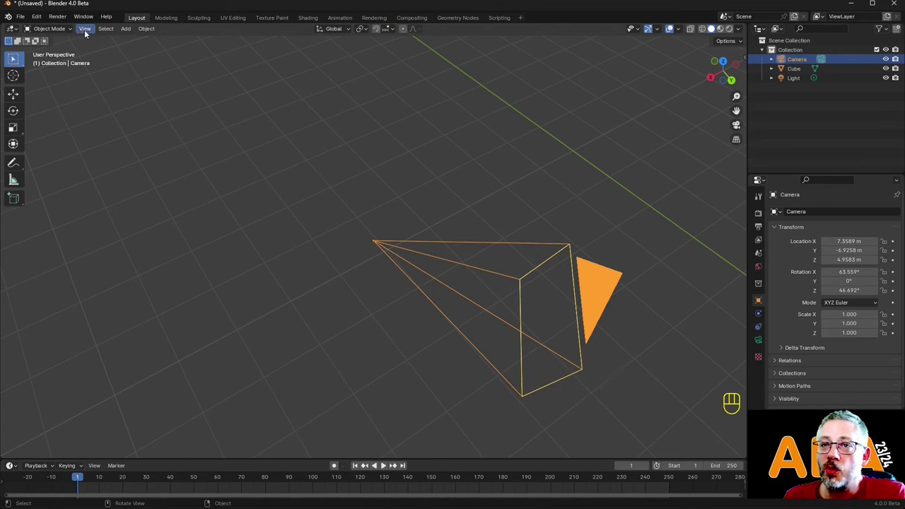
left_click_drag(85, 29, 117, 98)
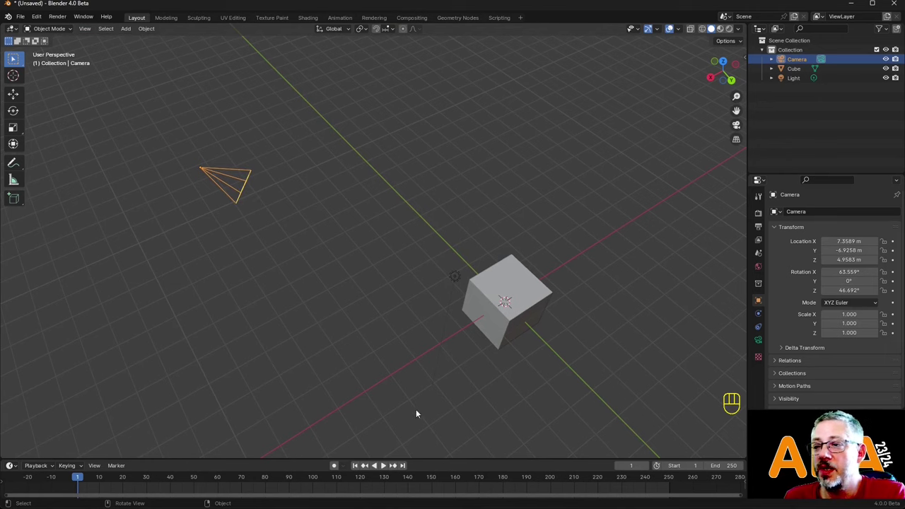
left_click_drag(545, 336, 514, 272)
left_click_drag(89, 29, 119, 99)
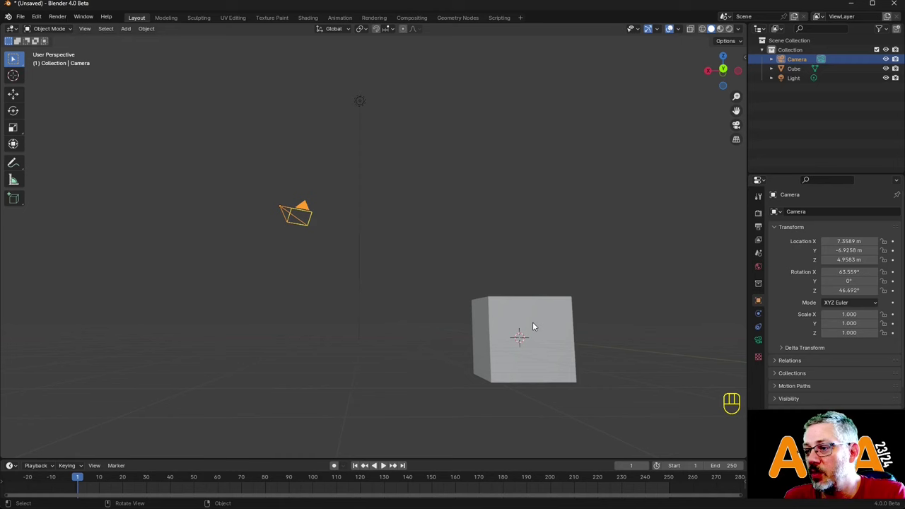
middle_click(565, 364)
left_click_drag(332, 272, 367, 290)
left_click_drag(88, 30, 126, 102)
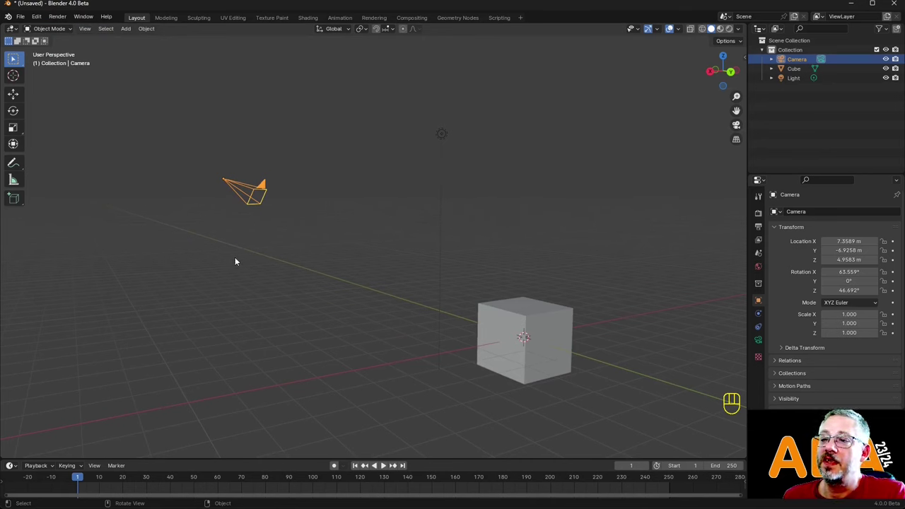
Select the cube, frame it in the view, then pull back to show the whole scene.
left_click(507, 313)
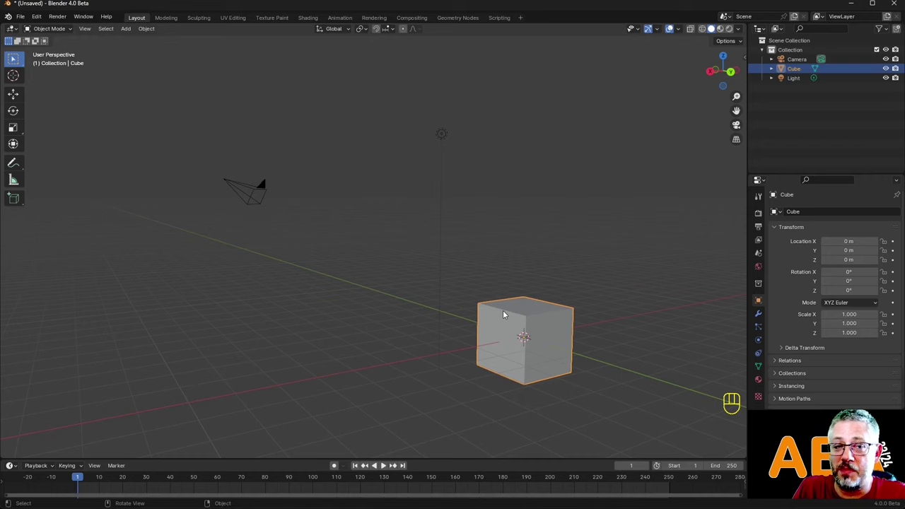
key("KP_Decimal")
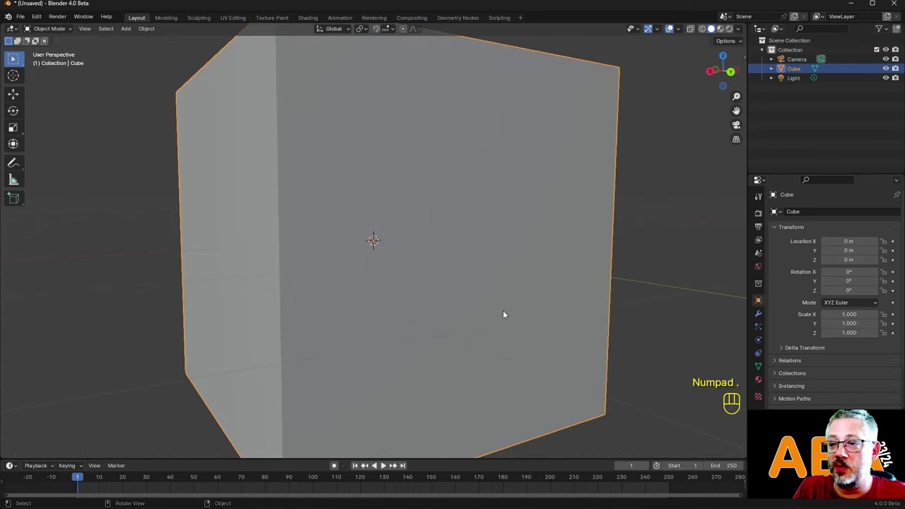
key("KP_Decimal")
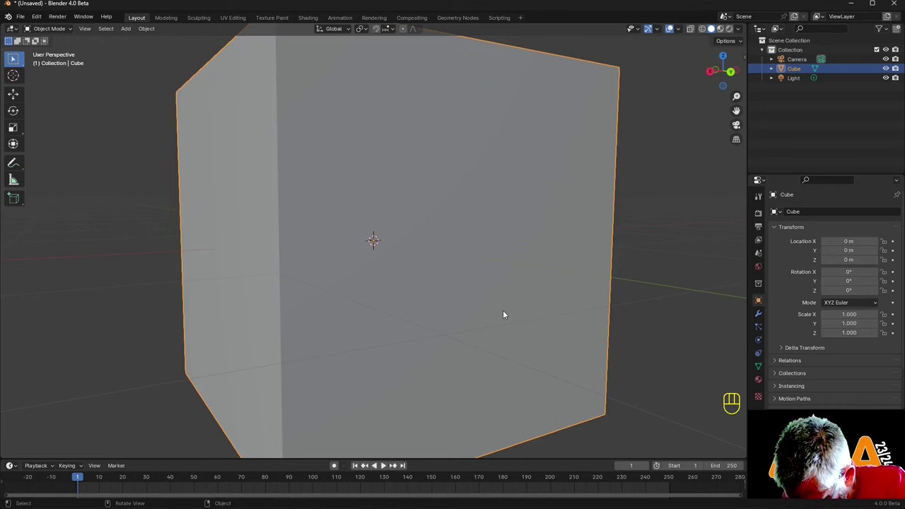
key("Home")
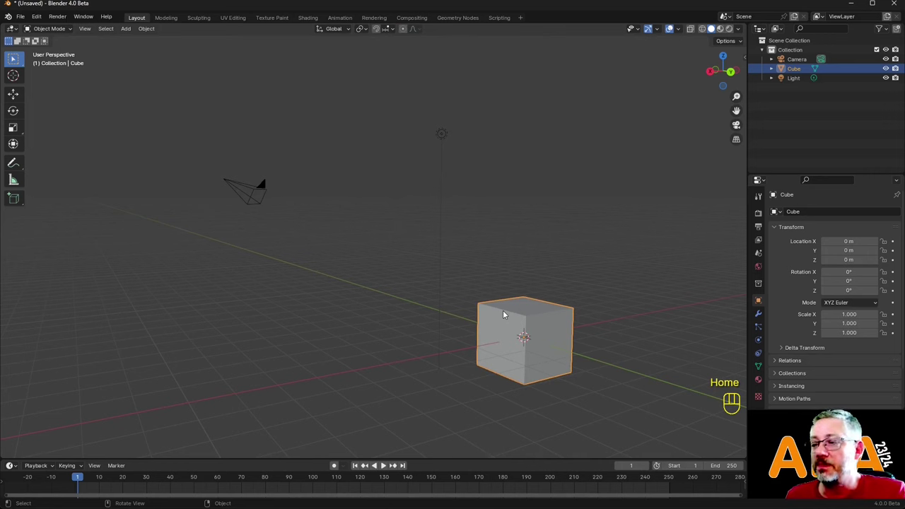
Orbit, zoom and pan to centre the cube, then snap to Left Orthographic view.
left_click_drag(503, 317, 533, 321)
left_click_drag(505, 281, 399, 282)
left_click_drag(395, 249, 429, 246)
left_click_drag(433, 238, 350, 244)
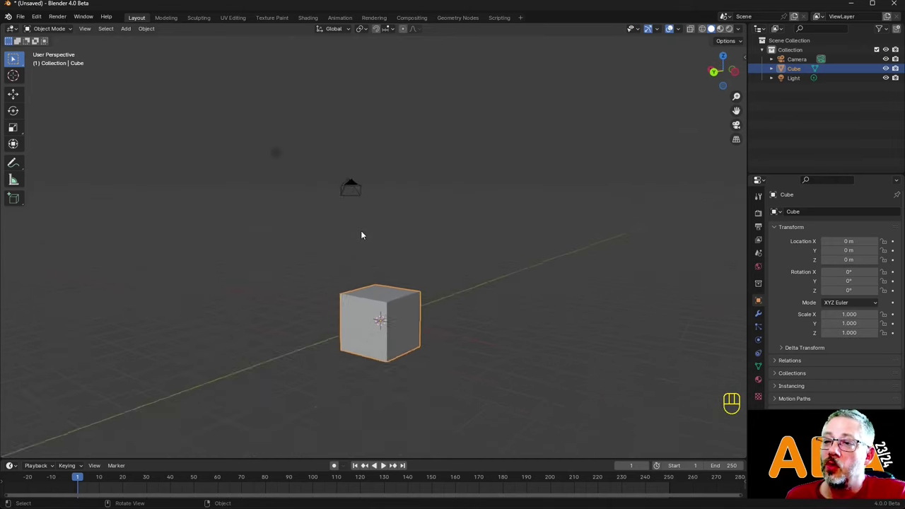
left_click_drag(399, 295, 385, 300)
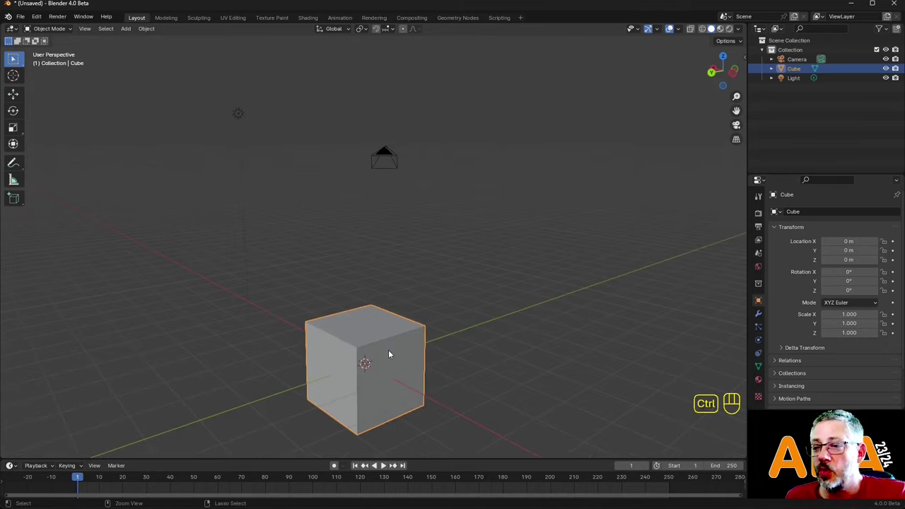
left_click_drag(400, 375, 388, 349)
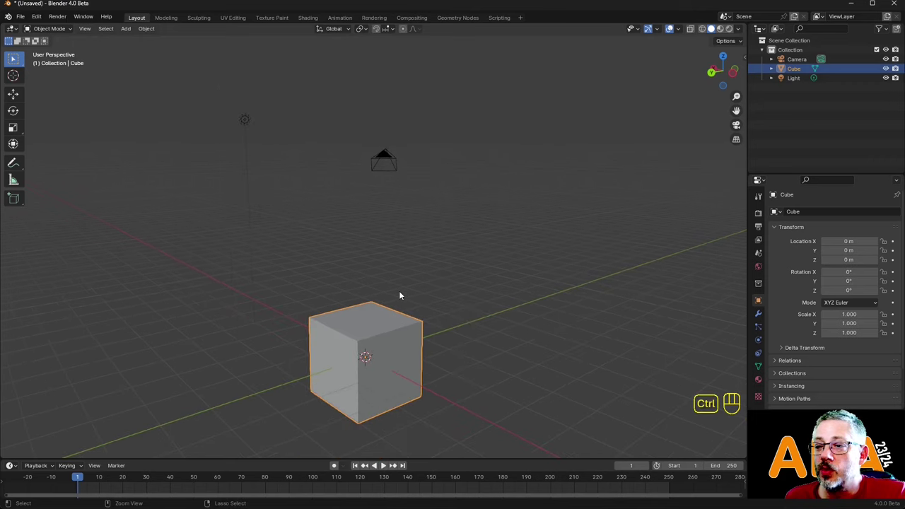
left_click_drag(403, 292, 394, 321)
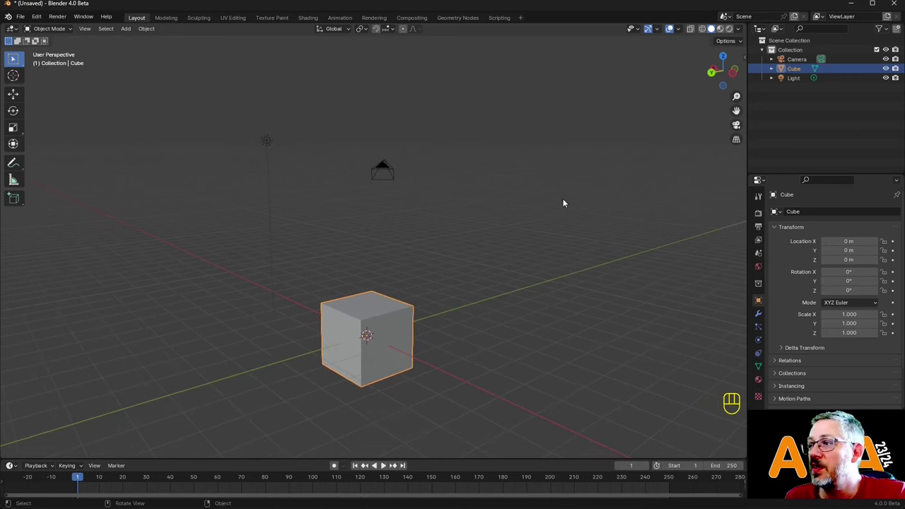
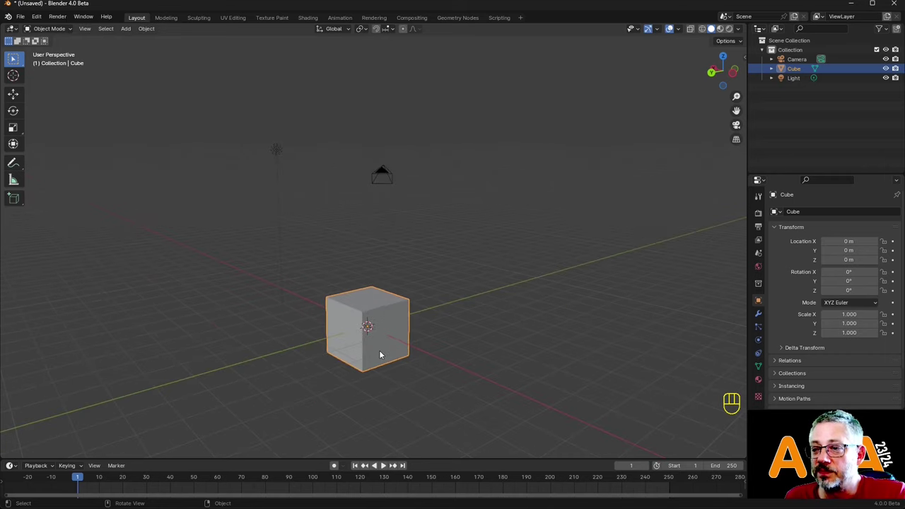
left_click_drag(388, 352, 395, 376)
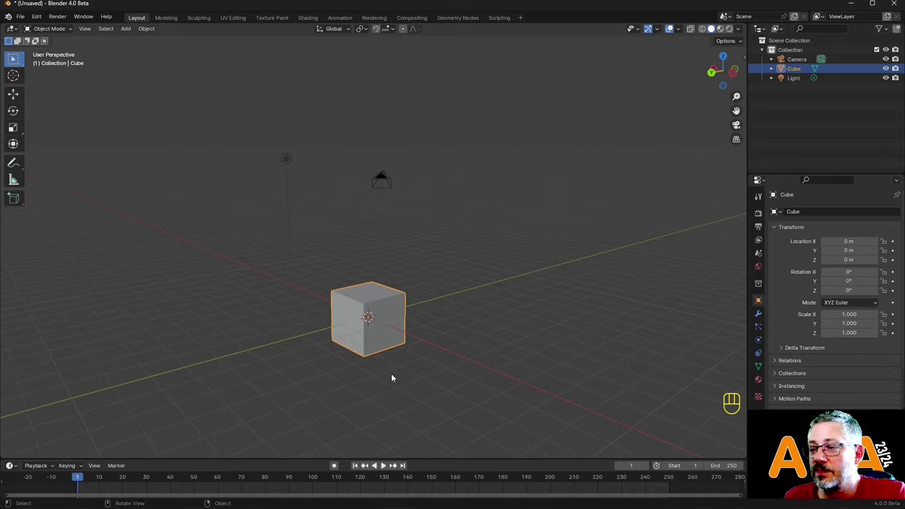
left_click_drag(385, 326, 391, 273)
left_click_drag(398, 259, 411, 267)
left_click_drag(402, 259, 390, 235)
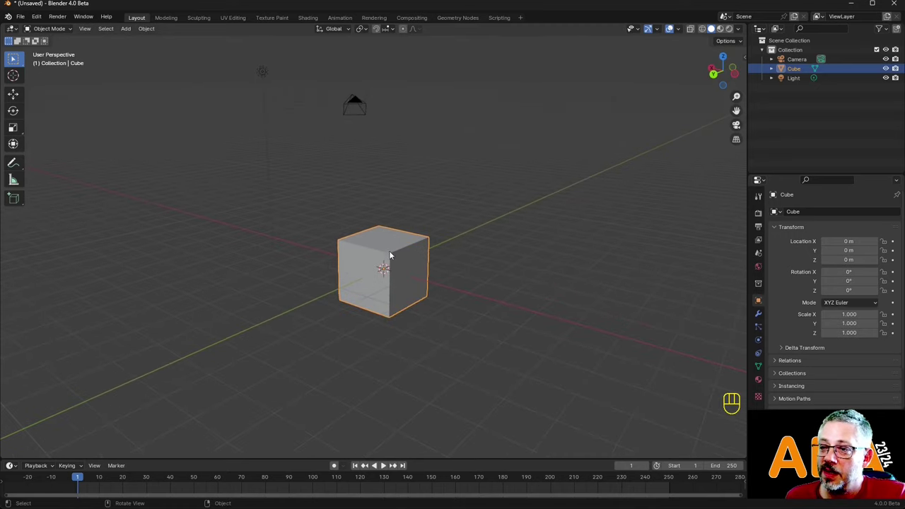
middle_click(389, 244)
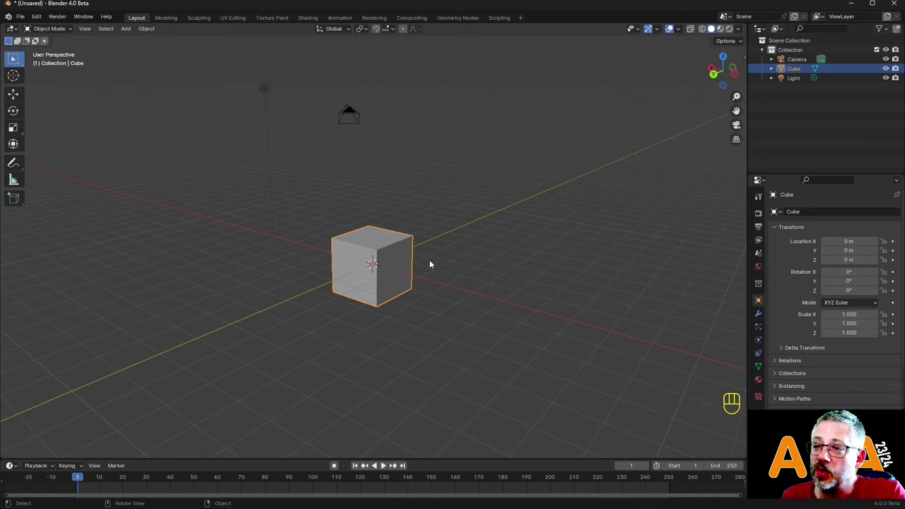
Snap the view to Front Orthographic on the cube, then orbit back into User Perspective.
middle_click(441, 268)
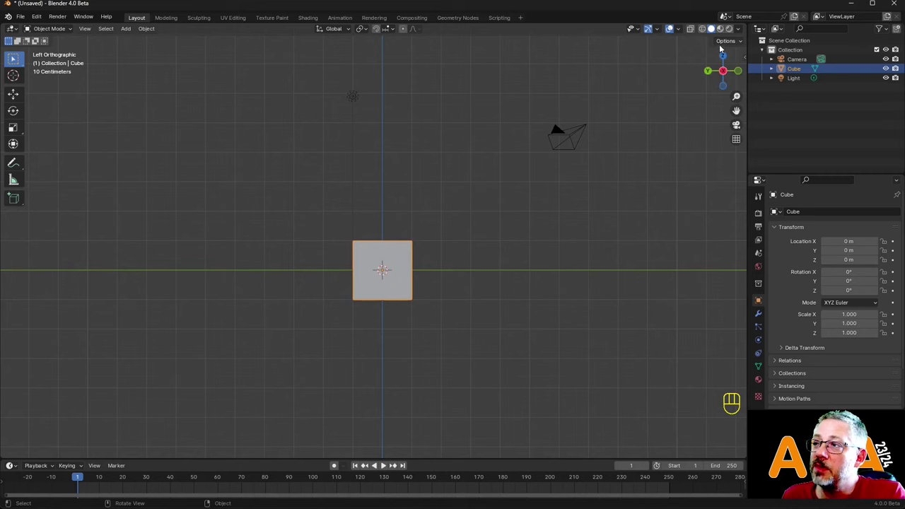
left_click_drag(444, 250, 330, 356)
left_click_drag(407, 320, 412, 218)
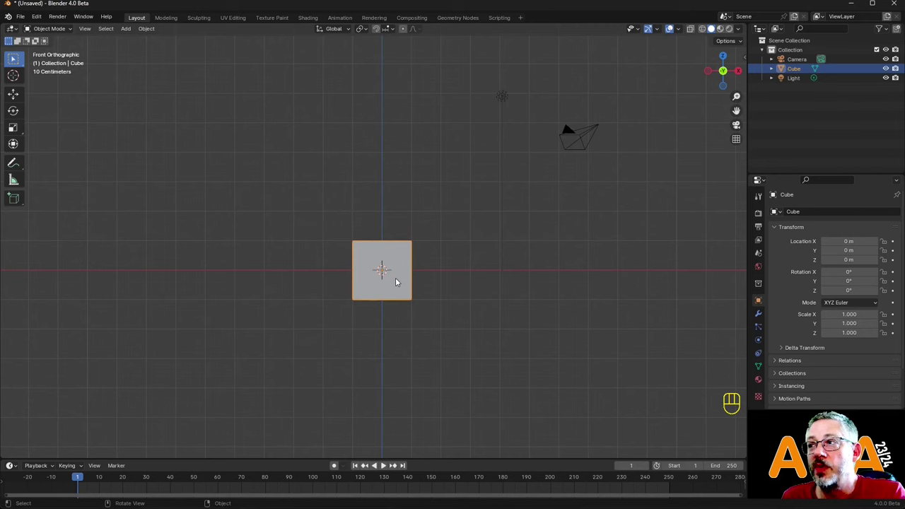
left_click_drag(455, 239, 420, 260)
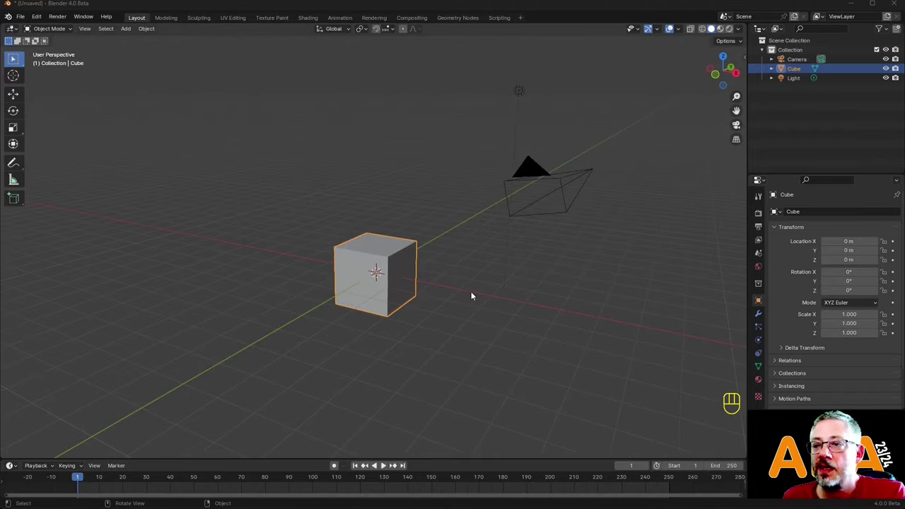
Orbit around to view the cube from the opposite side, further away, and frame it.
left_click_drag(406, 291, 418, 304)
left_click_drag(406, 251, 379, 205)
left_click_drag(374, 226, 374, 232)
left_click_drag(405, 232, 383, 204)
middle_click(391, 230)
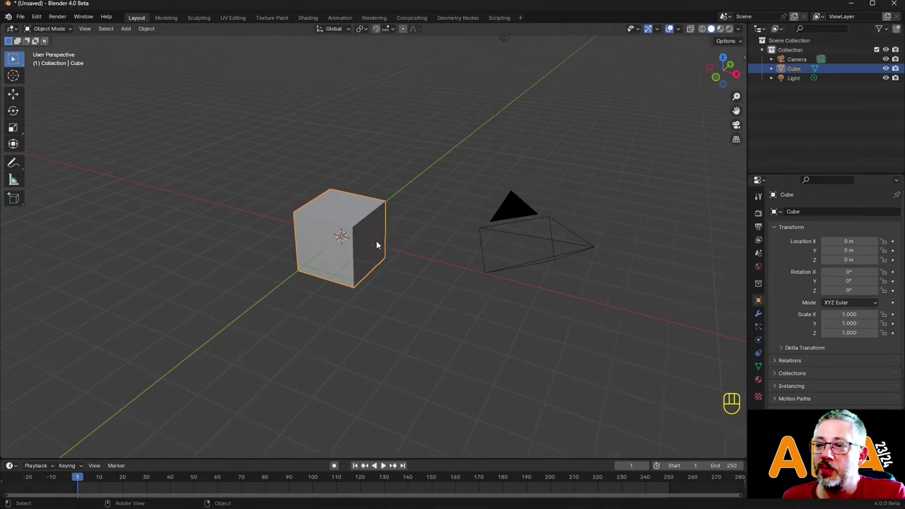
middle_click(651, 184)
left_click_drag(569, 210, 440, 211)
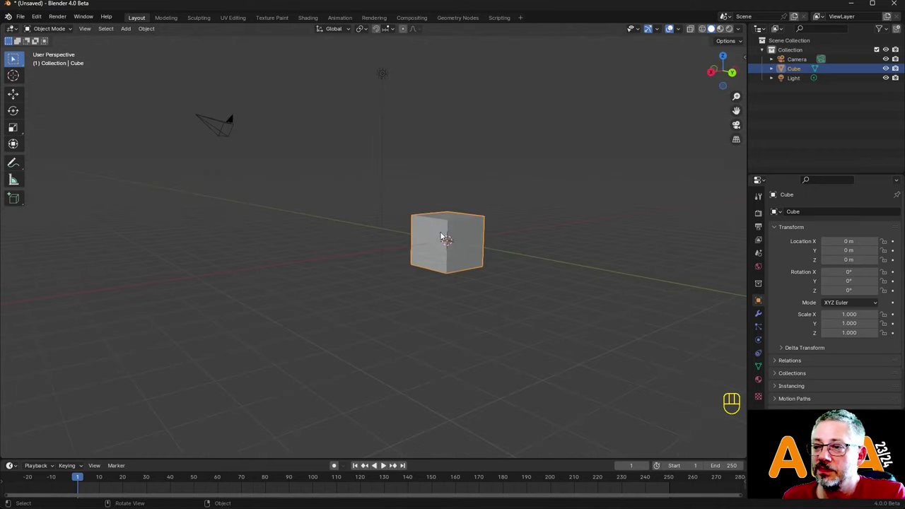
middle_click(446, 248)
left_click_drag(443, 210, 431, 224)
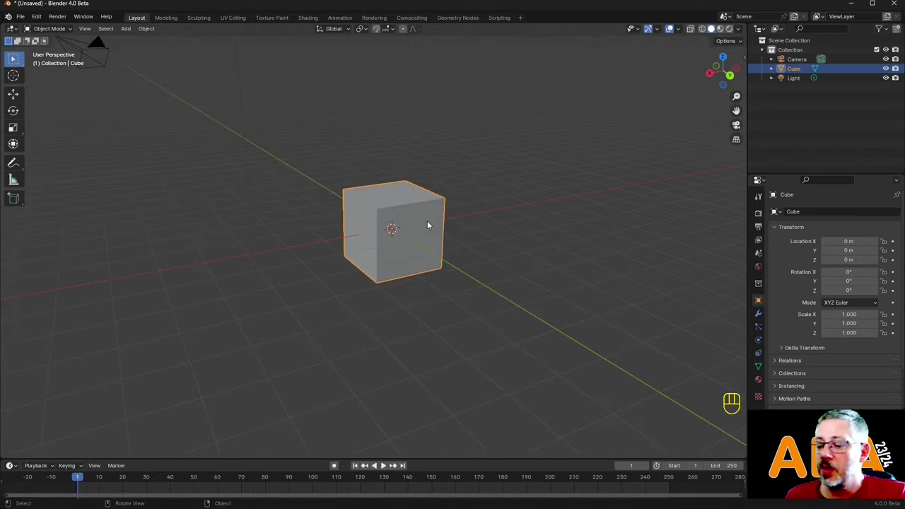
key("KP_Decimal")
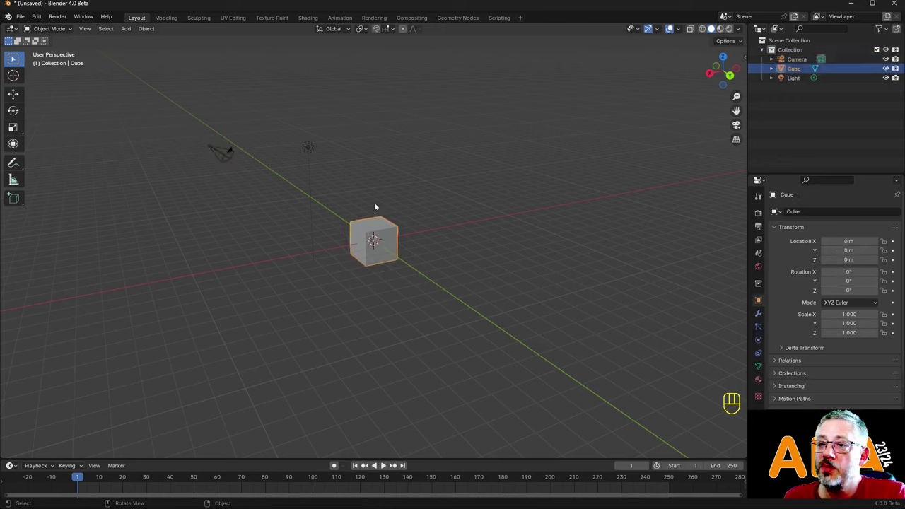
Select the Camera in the Outliner, then reselect the Cube.
left_click(312, 145)
left_click(225, 159)
left_click(367, 252)
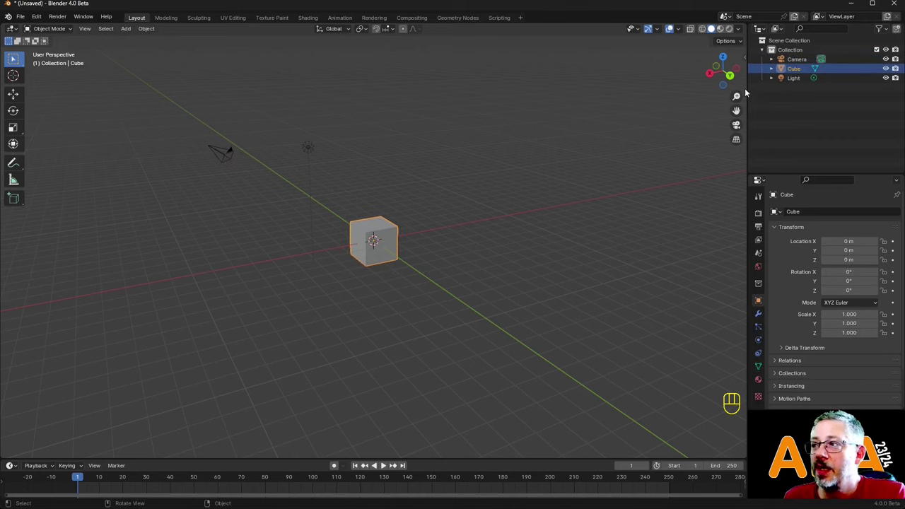
left_click(799, 63)
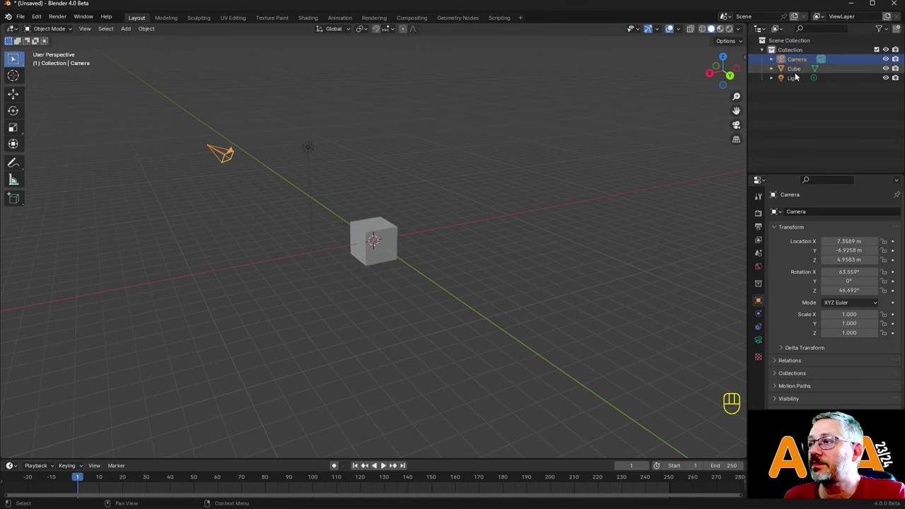
left_click(796, 67)
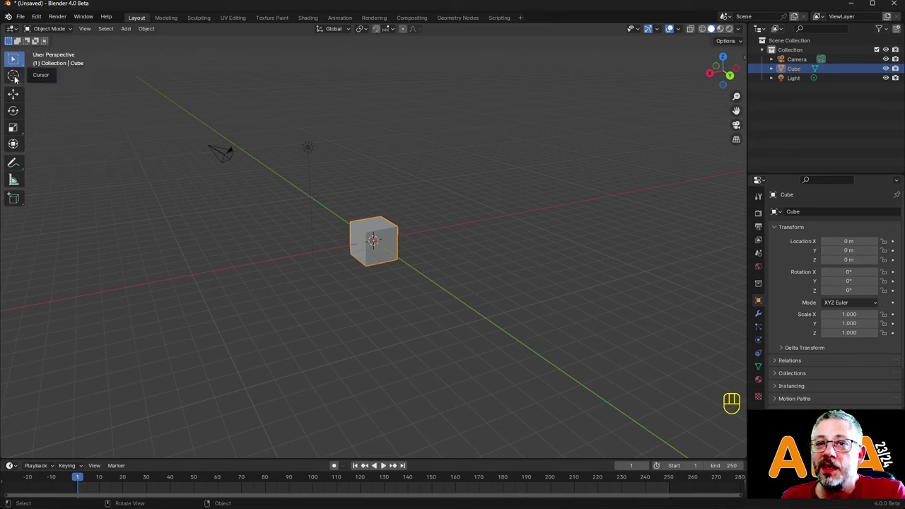
With the Move tool, slide the cube along X to about 4.46 m, then deselect it.
left_click(19, 78)
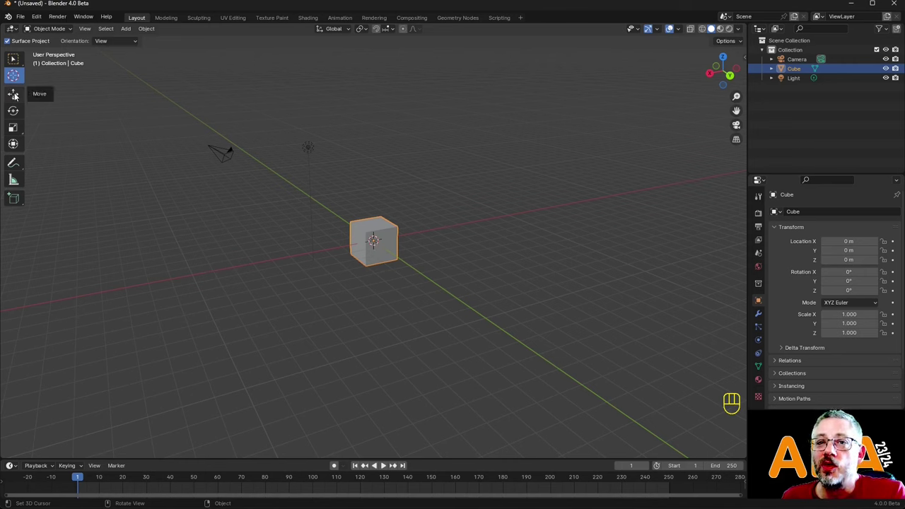
left_click(18, 97)
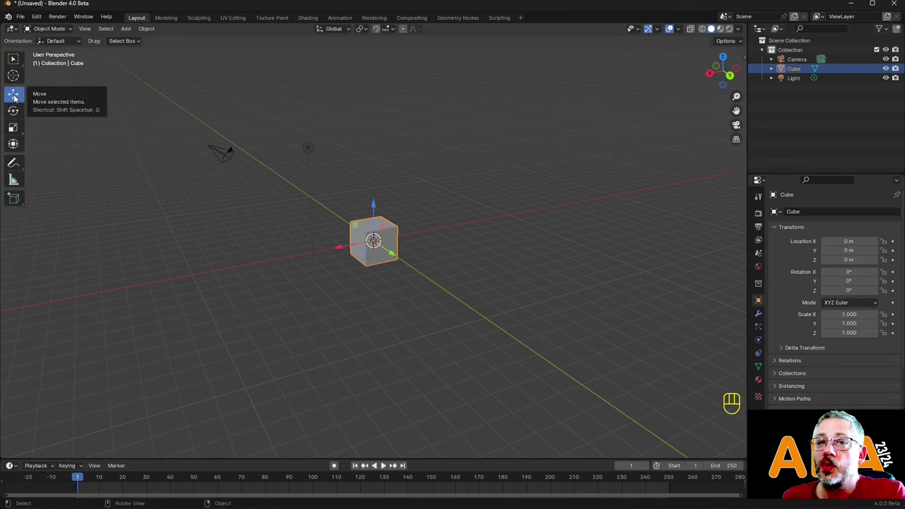
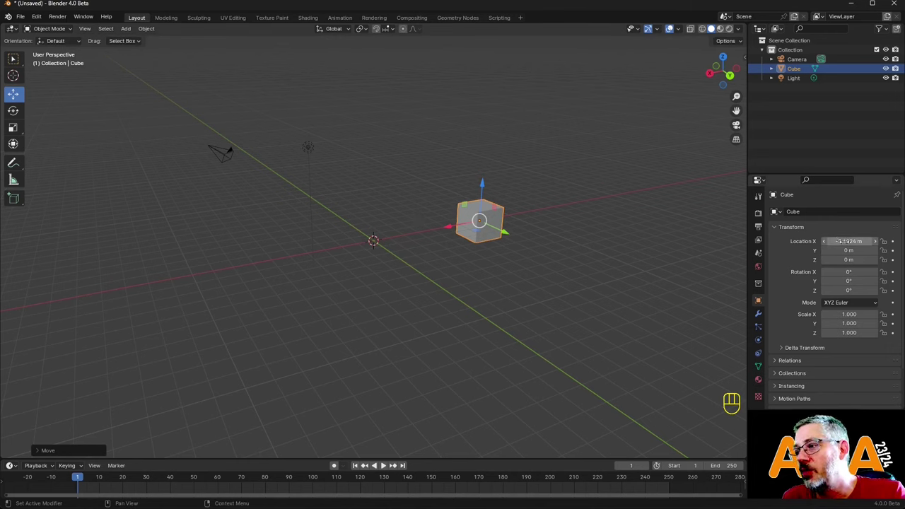
left_click_drag(457, 227, 279, 280)
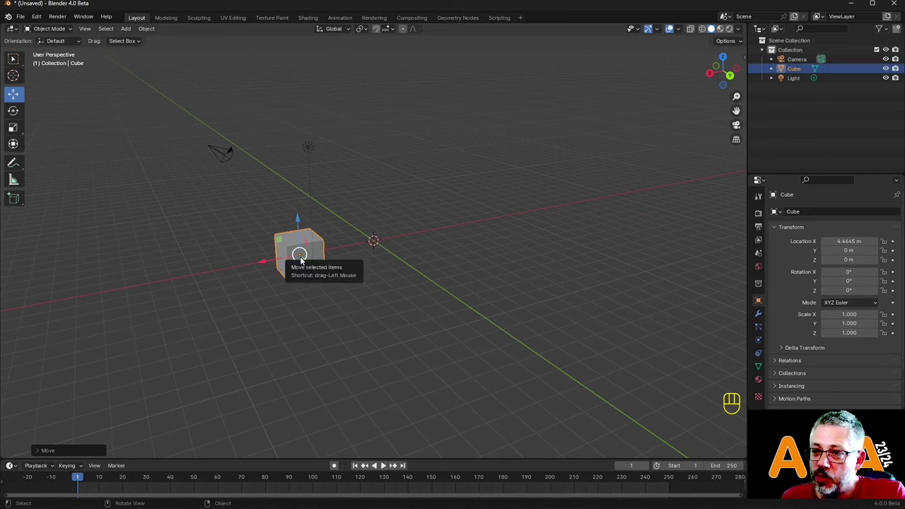
left_click(368, 282)
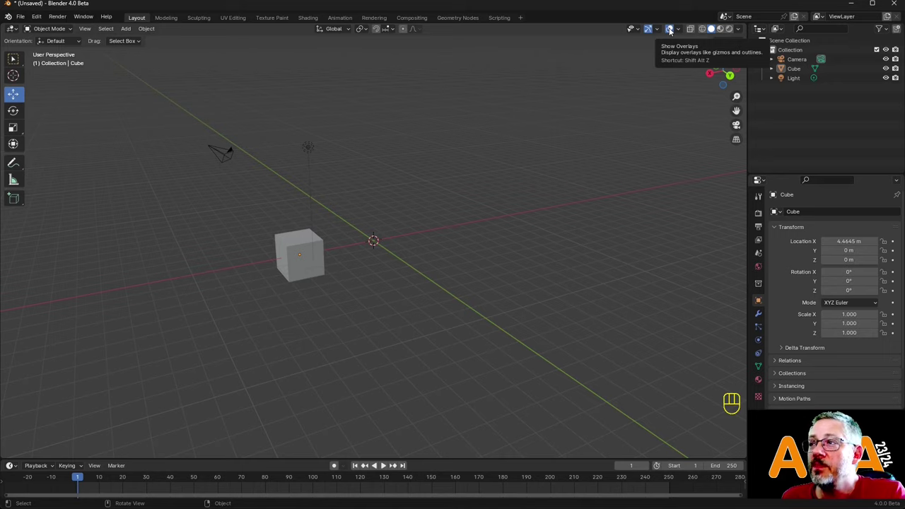
Toggle Viewport Overlays off and on and enable the vertical Z axis line.
left_click(673, 30)
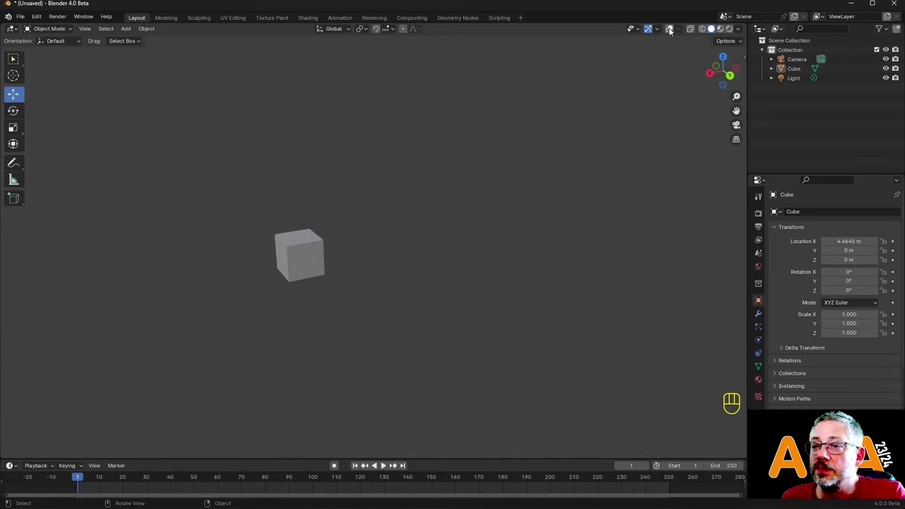
left_click(674, 30)
left_click(673, 30)
left_click(673, 31)
left_click_drag(681, 33, 476, 209)
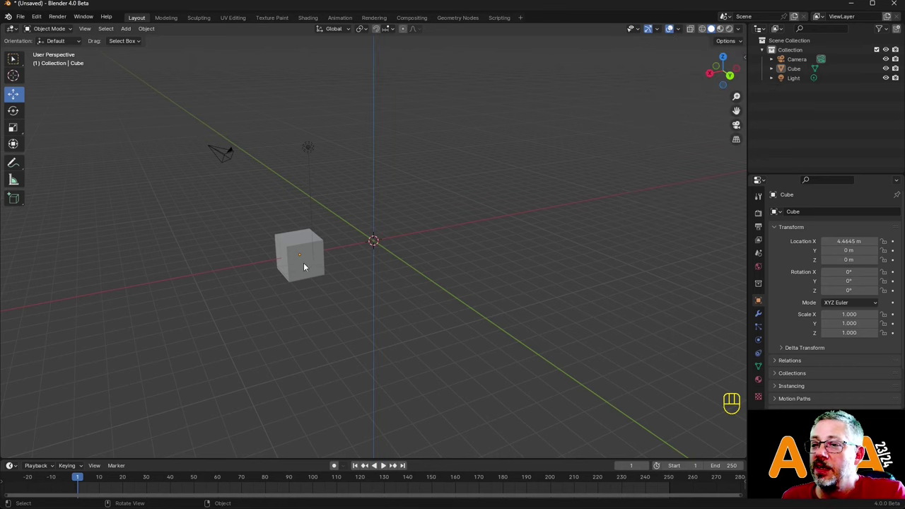
Select the cube and lift it upward along Z to about 5.40 m, keeping X near 4.46 m.
left_click(306, 263)
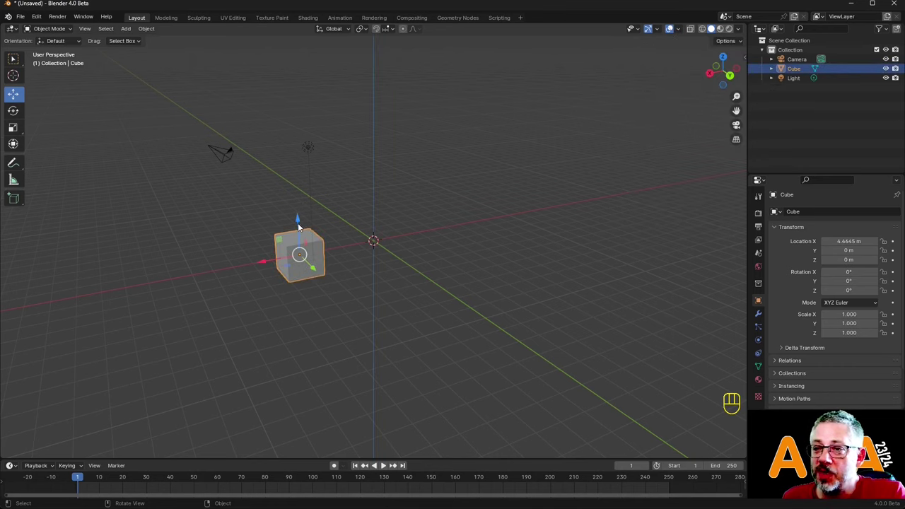
left_click_drag(300, 224, 306, 123)
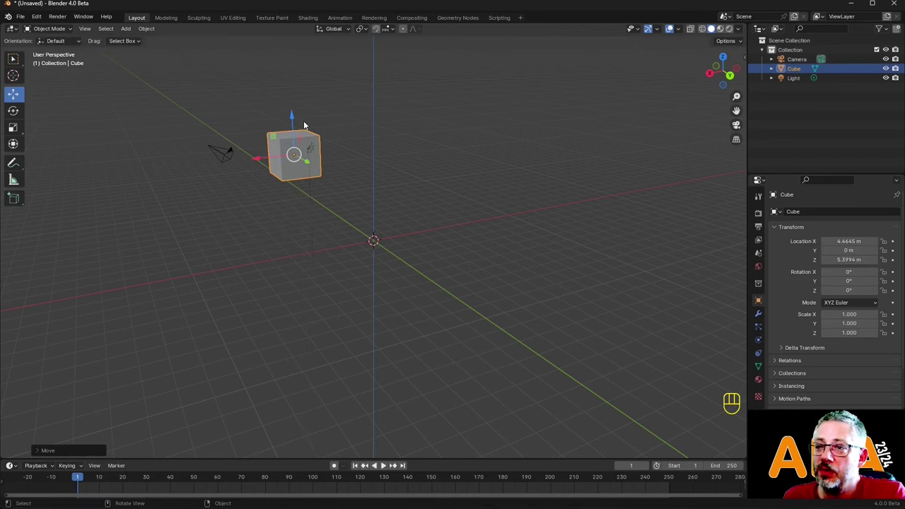
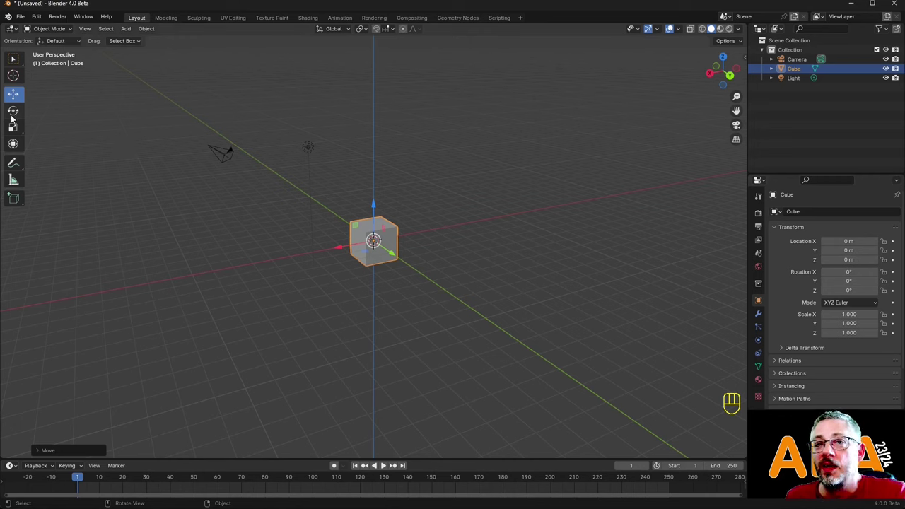
Rotate the cube to about 134°, 79°, 140°, then start moving it freely away from the origin.
left_click(14, 117)
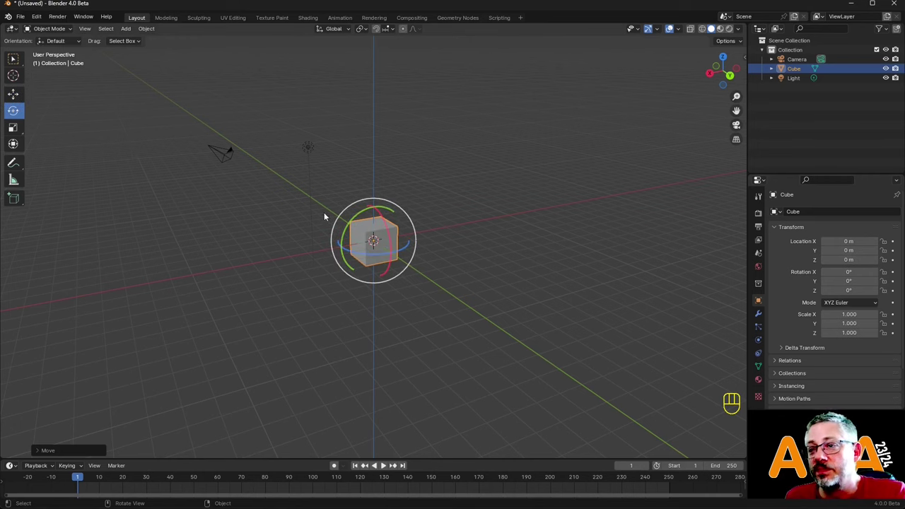
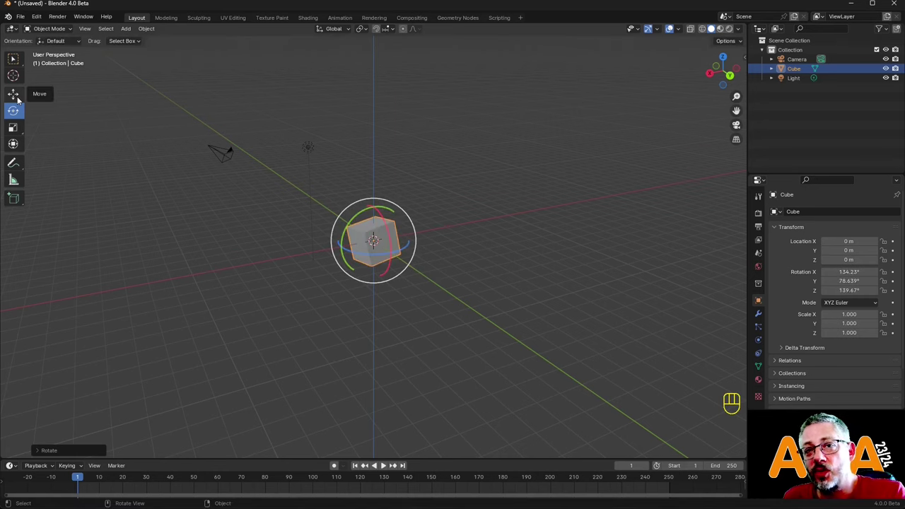
left_click(21, 99)
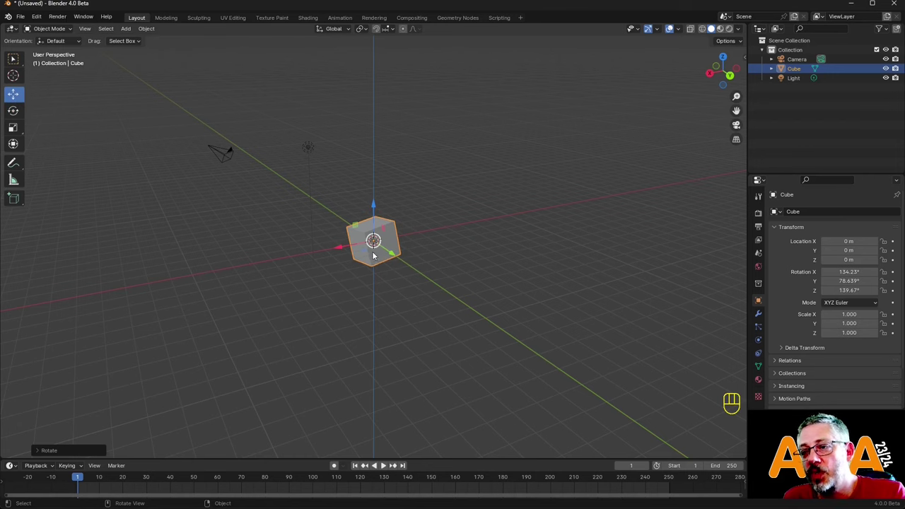
left_click_drag(395, 253, 376, 235)
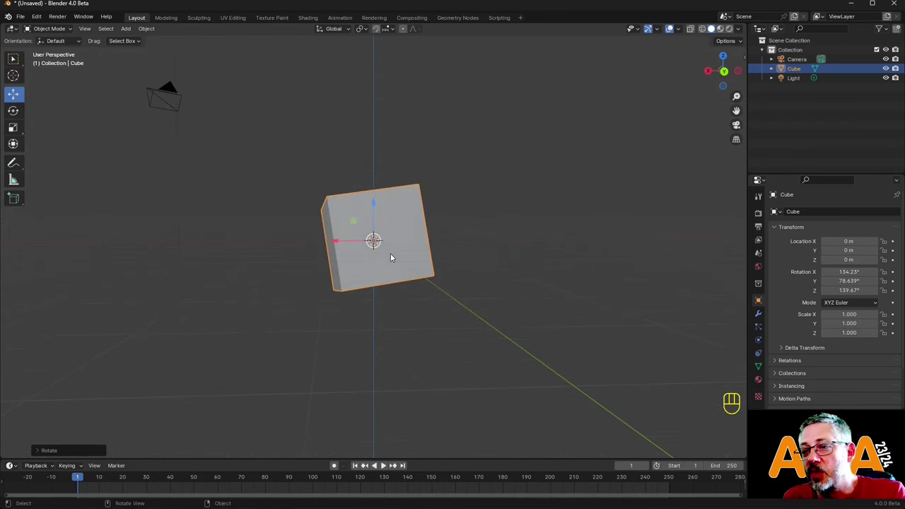
left_click(382, 246)
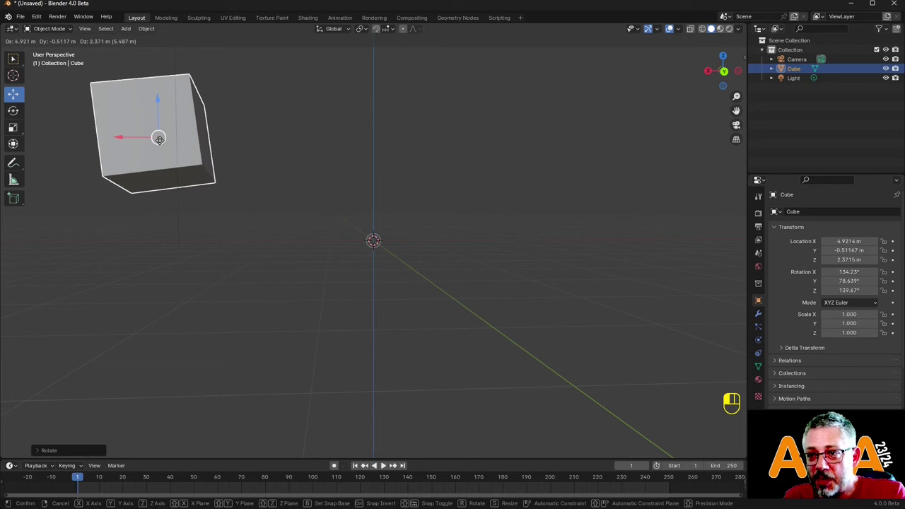
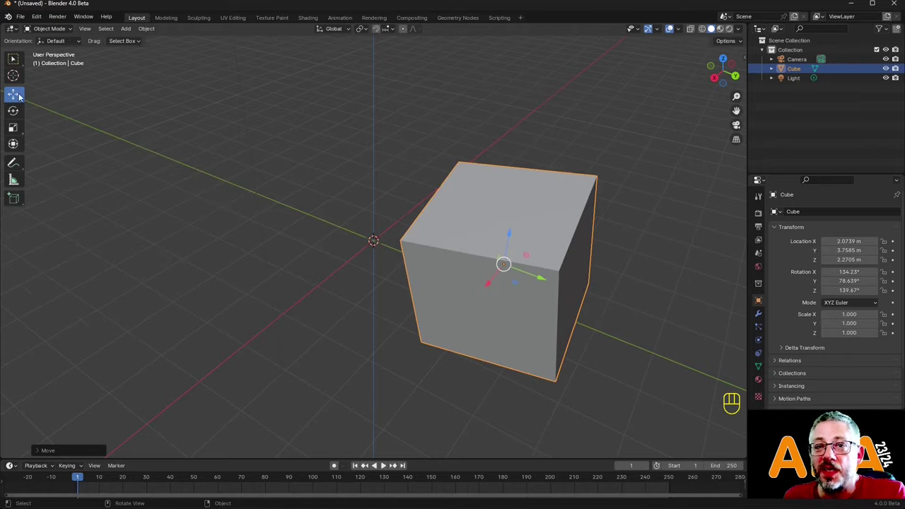
Switch to the Rotate tool to tilt the cube into a new orientation.
left_click(12, 116)
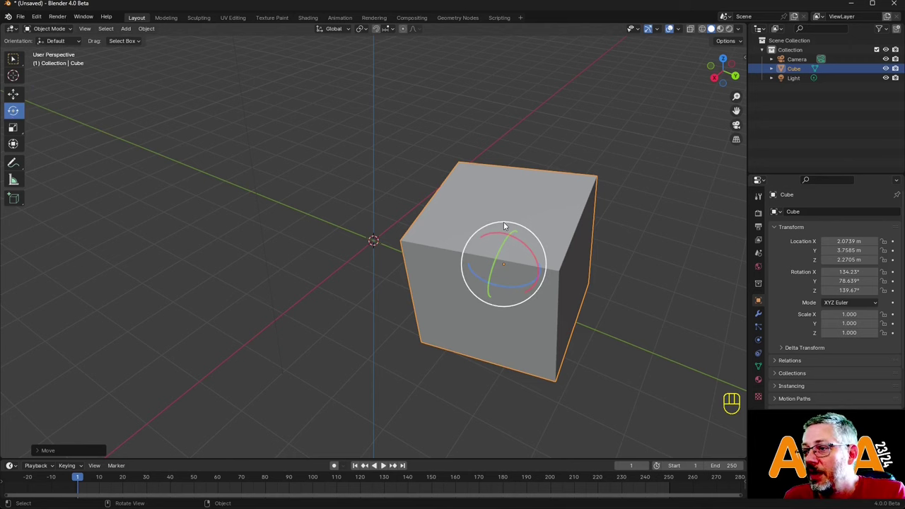
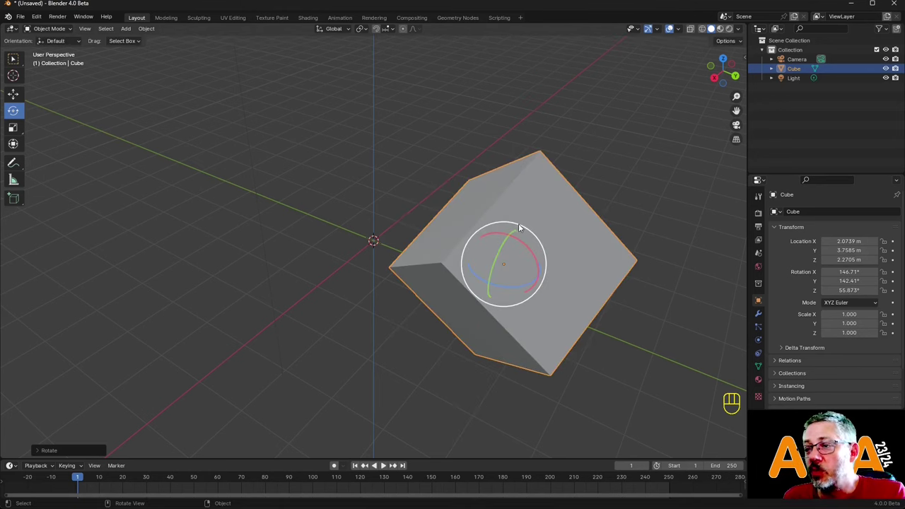
Switch to the Move tool to reposition the cube straight above the world centre.
left_click(12, 93)
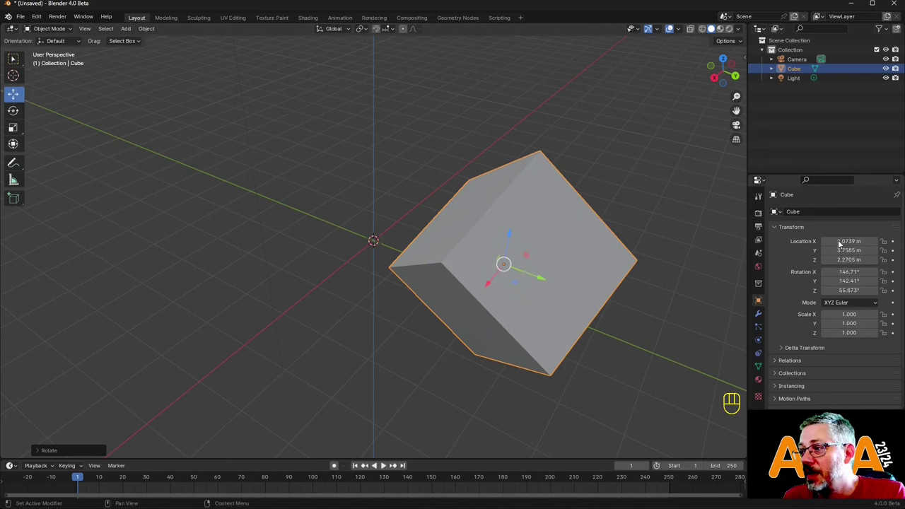
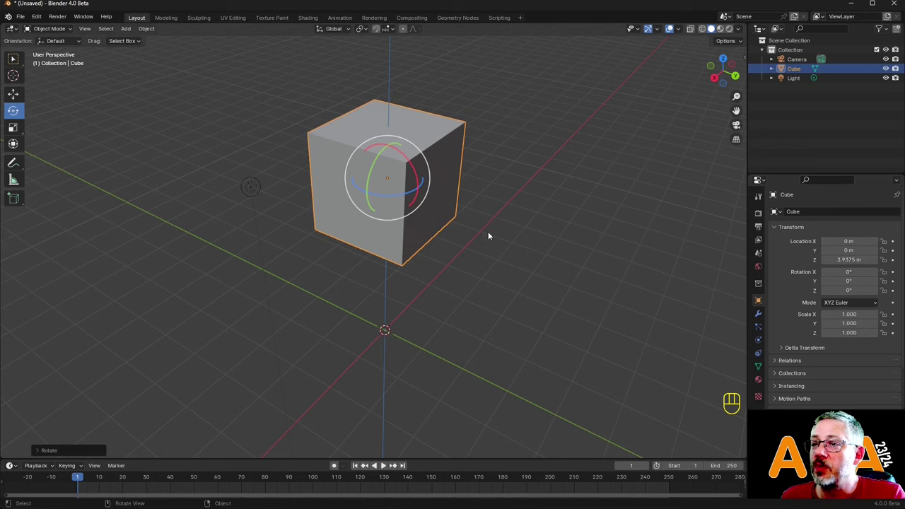
Slide the cube along Y, review the Adjust Last Operation panel, and duplicate it with Shift+D.
left_click(13, 95)
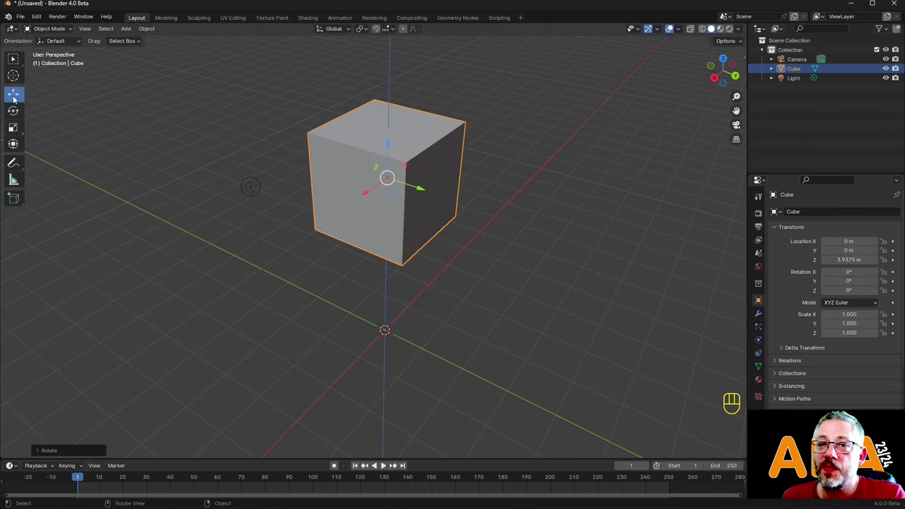
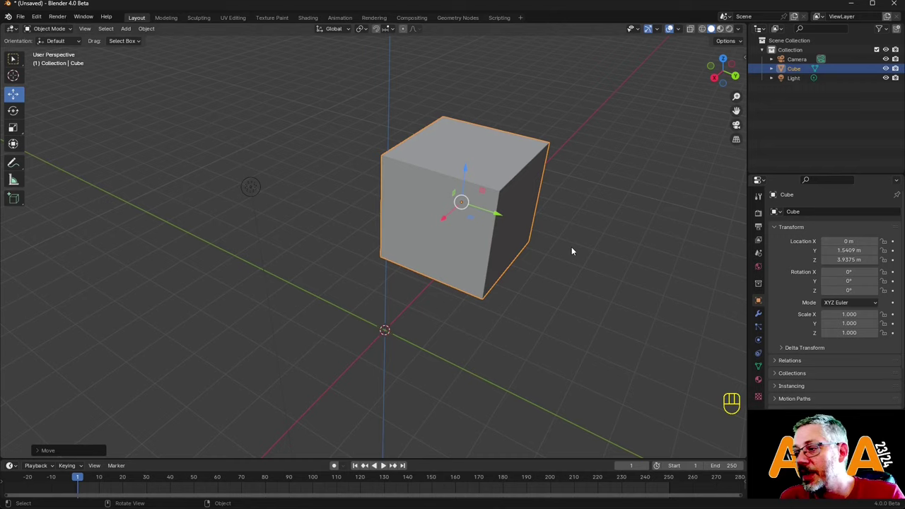
middle_click(587, 268)
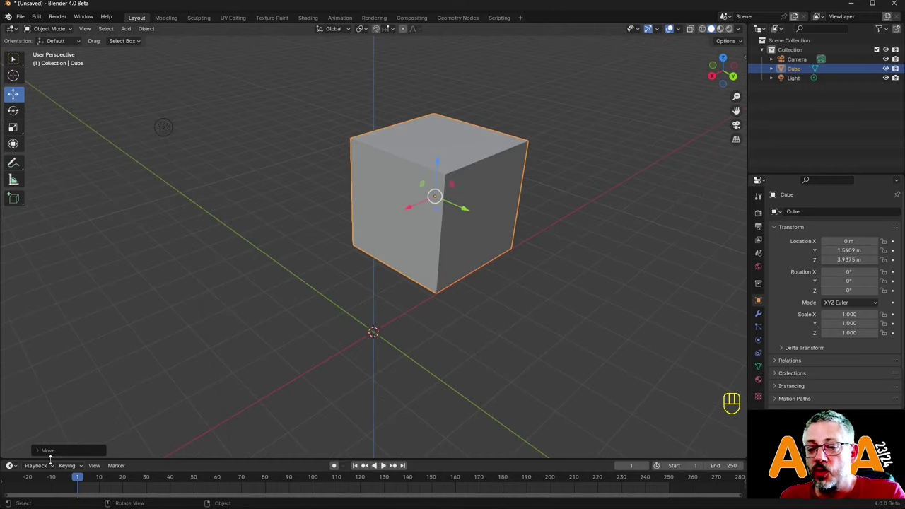
left_click(42, 453)
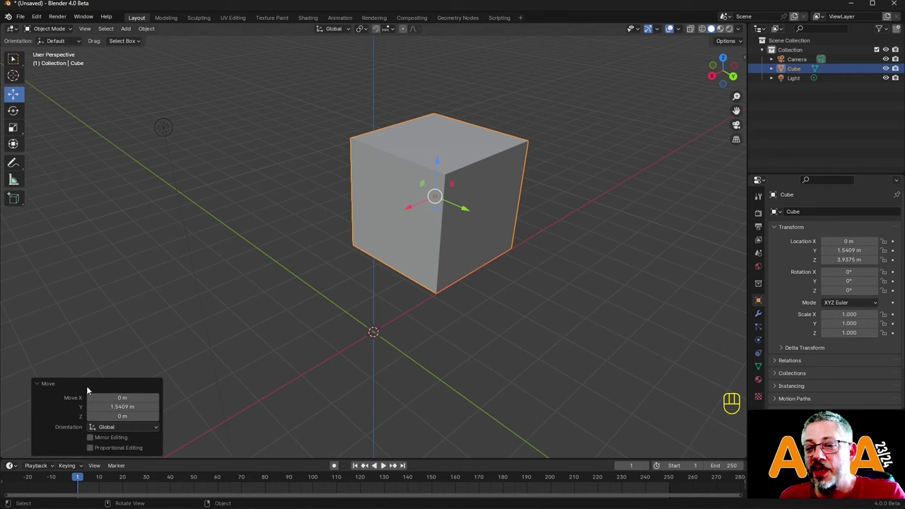
left_click(63, 388)
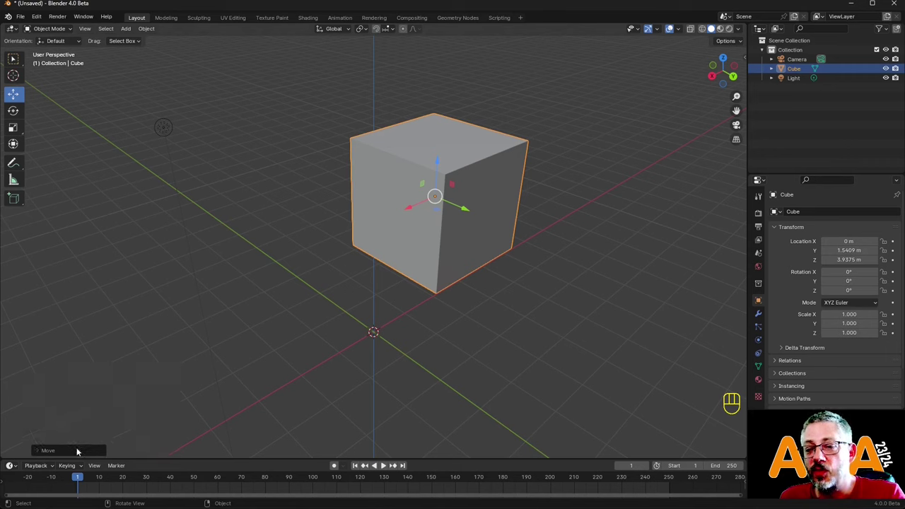
left_click_drag(88, 29, 90, 78)
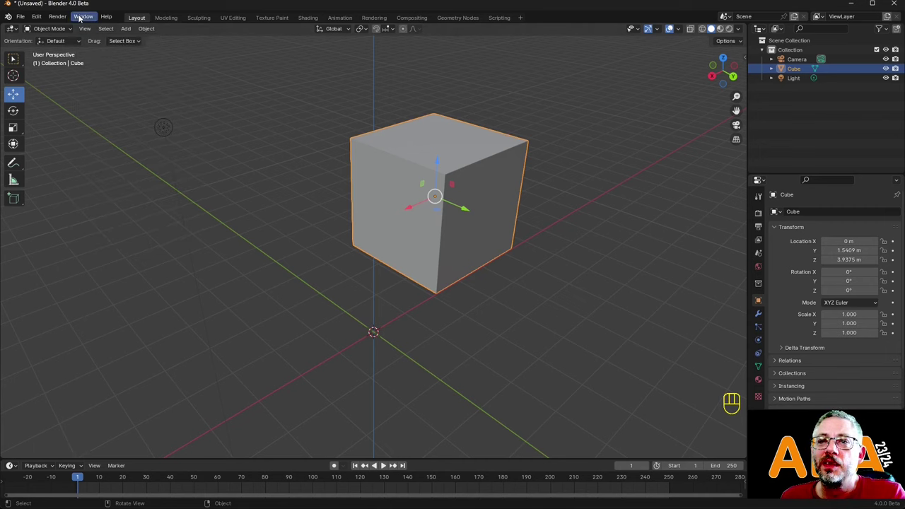
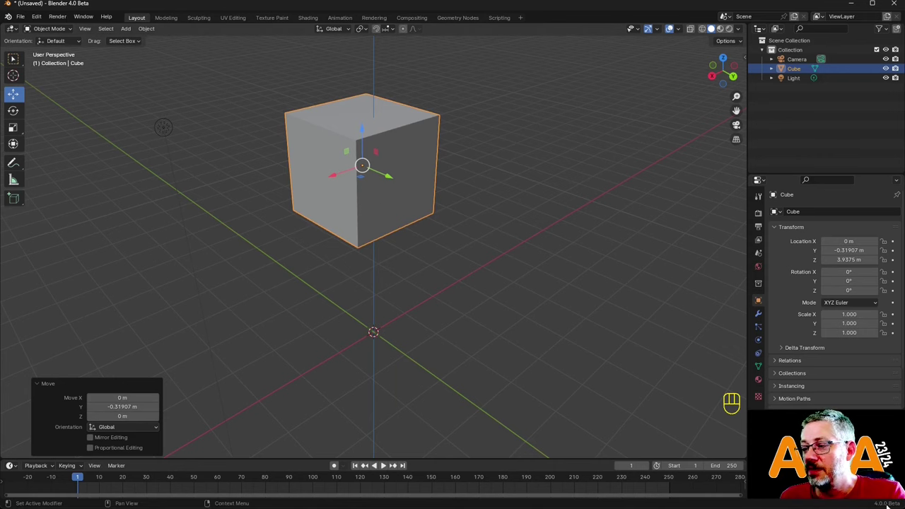
left_click_drag(389, 197, 370, 202)
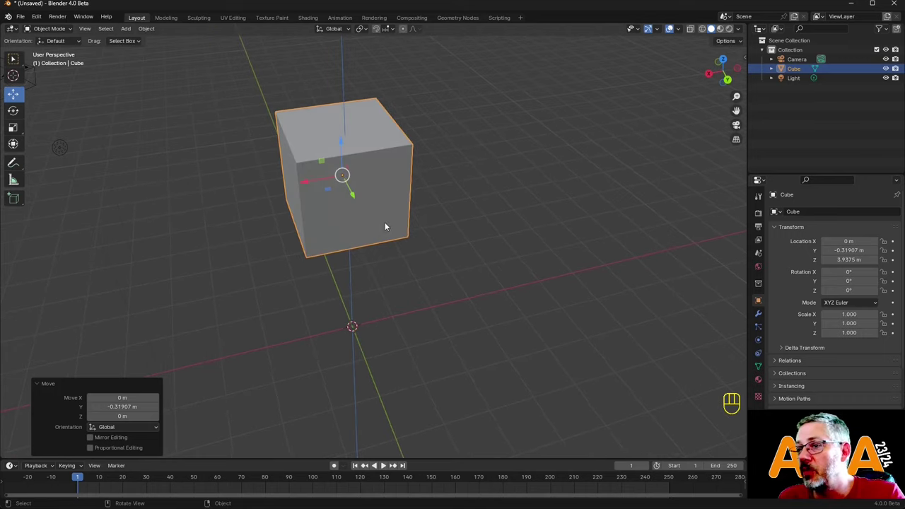
Move the duplicate aside, make another copy, then delete the right-hand duplicate cube.
left_click_drag(364, 105, 585, 150)
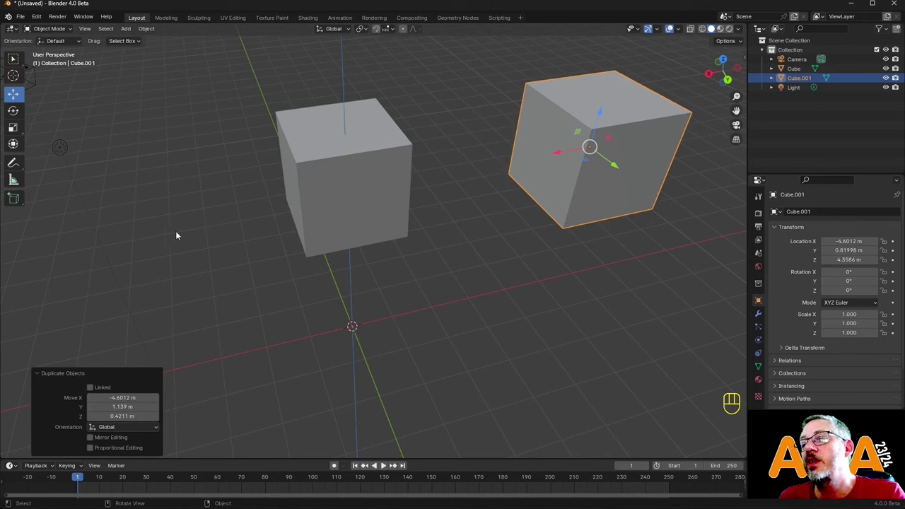
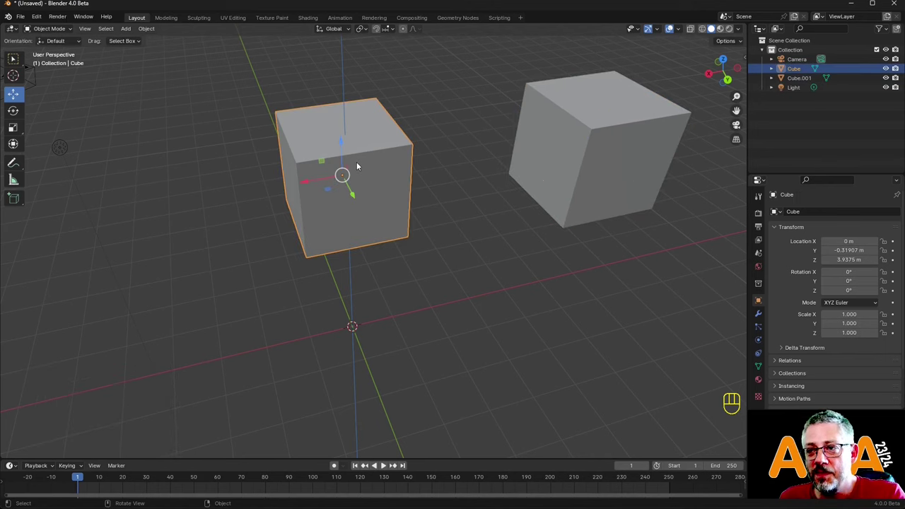
key("shift+d")
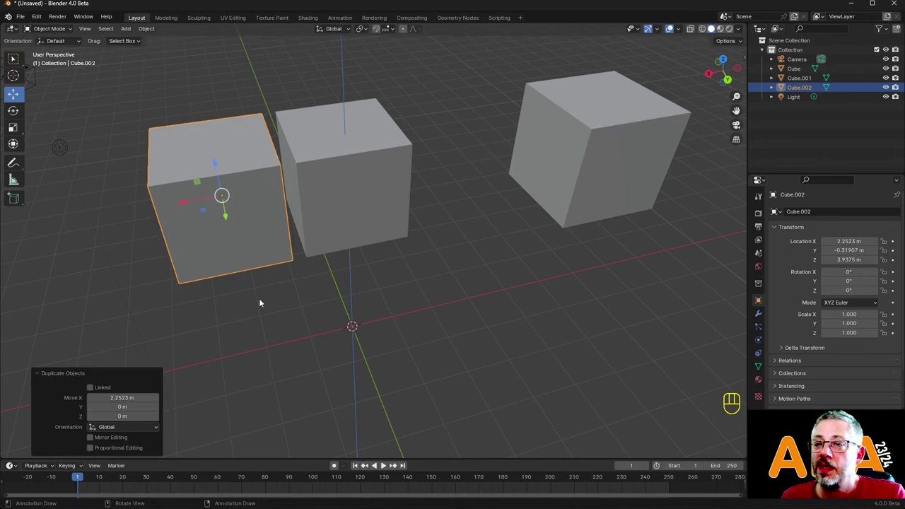
left_click_drag(236, 201, 237, 289)
left_click(567, 145)
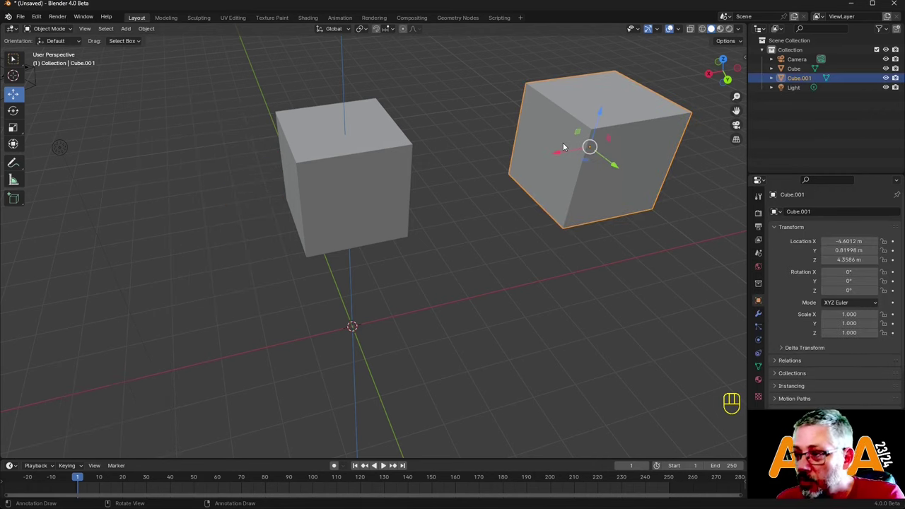
key("Delete")
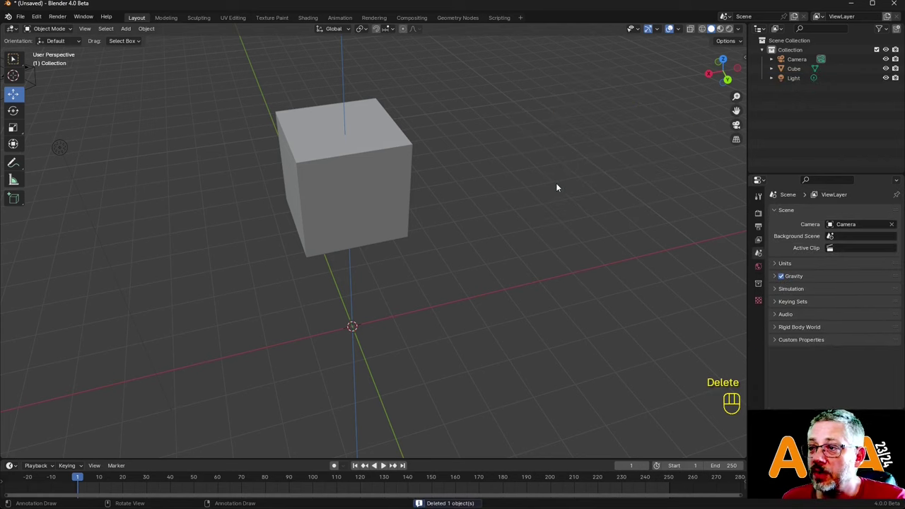
Confirm the duplicate's position and reselect the original central cube.
left_click(387, 204)
key("shift+d")
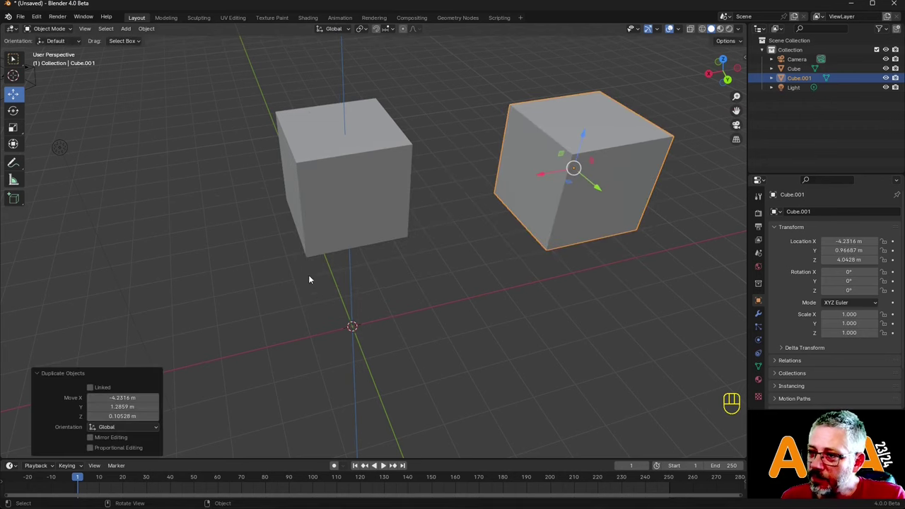
left_click(574, 203)
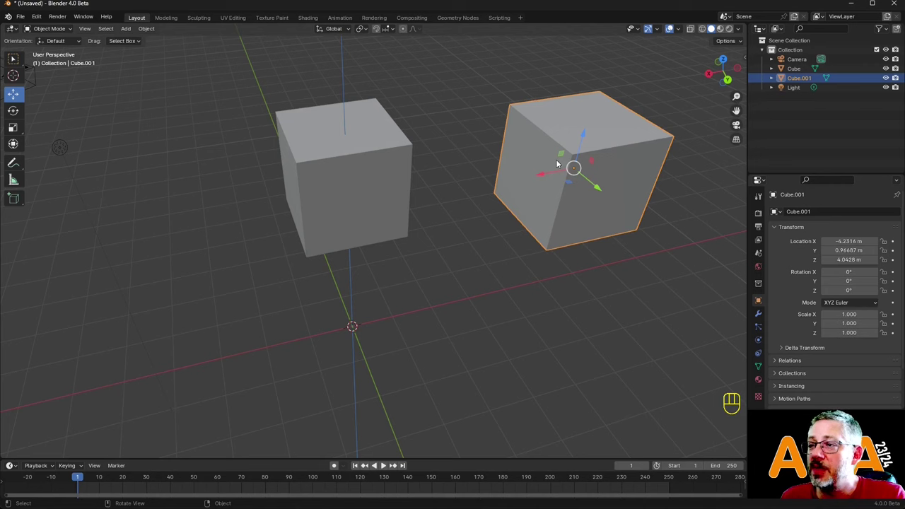
left_click(375, 205)
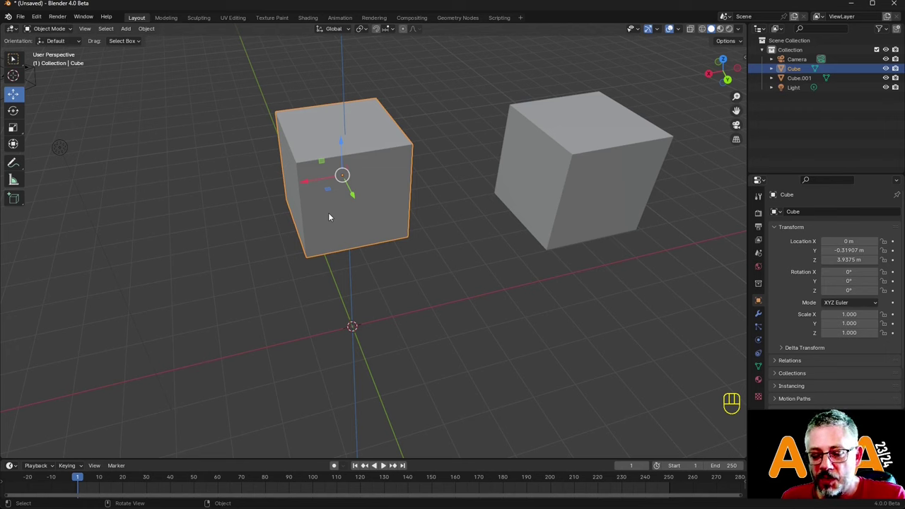
Duplicate again, delete both extra copies, and select the single remaining cube.
left_click_drag(330, 218, 304, 167)
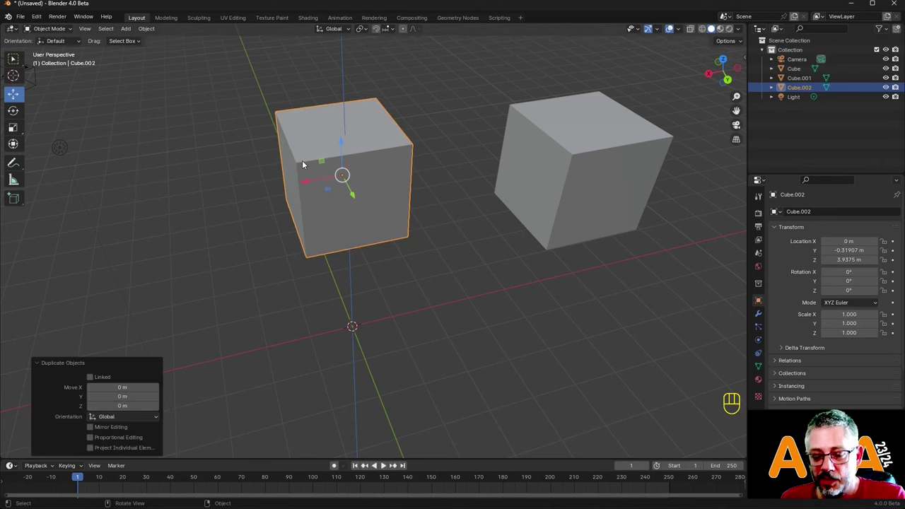
key("shift+d")
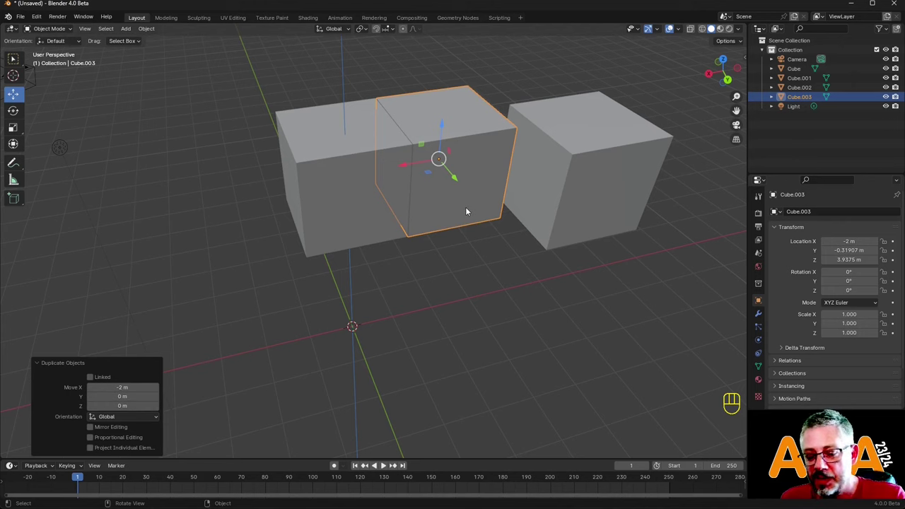
key("Delete")
key("Delete")
left_click(307, 195)
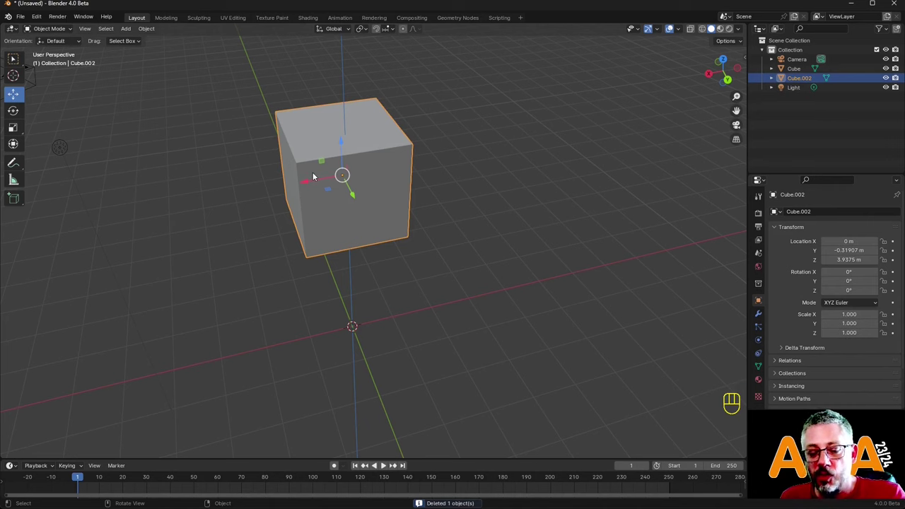
left_click_drag(317, 175, 518, 156)
key("shift+d")
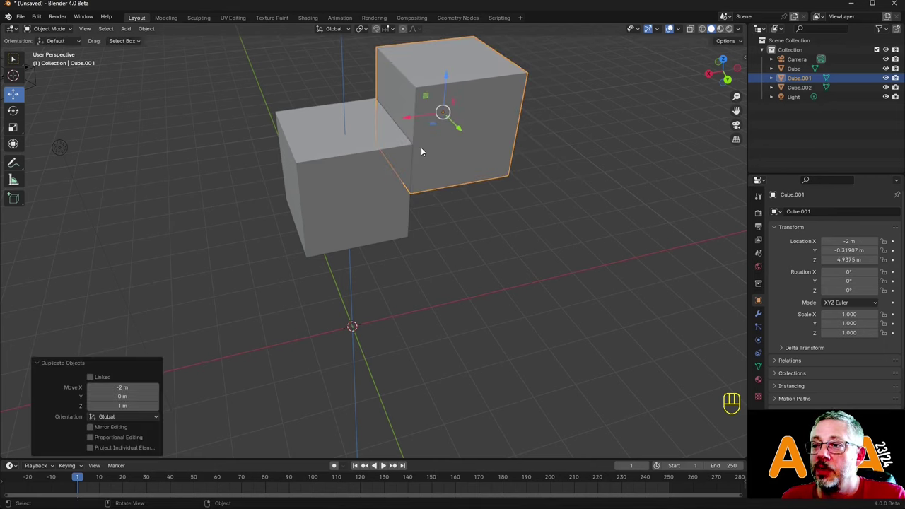
left_click_drag(418, 147, 411, 136)
key("shift+d")
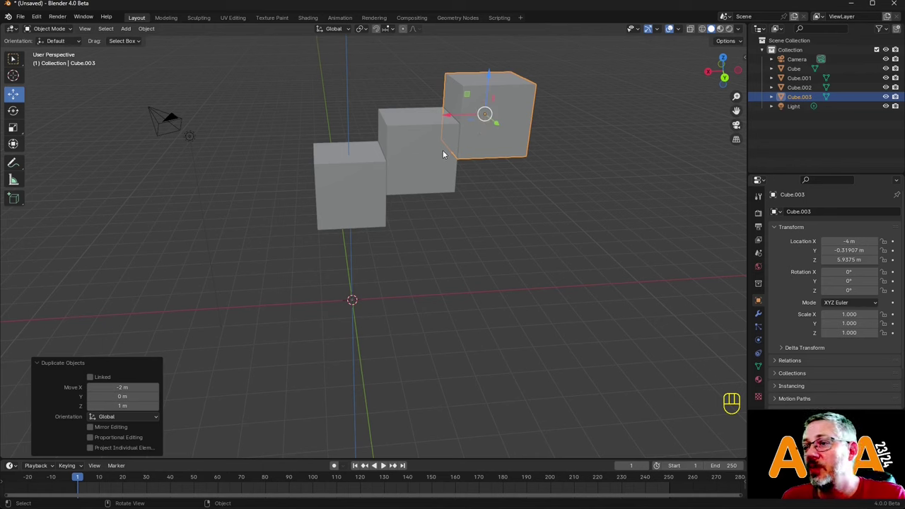
left_click(440, 155)
key("x")
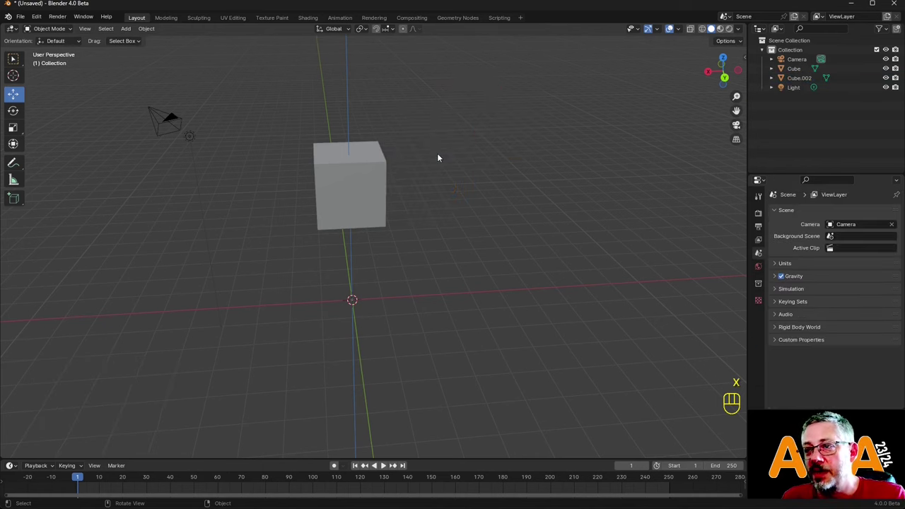
Duplicate the cube offset −2 on X and 1 on Z, then repeat with Shift+R into an eight-cube staircase.
key("shift+d")
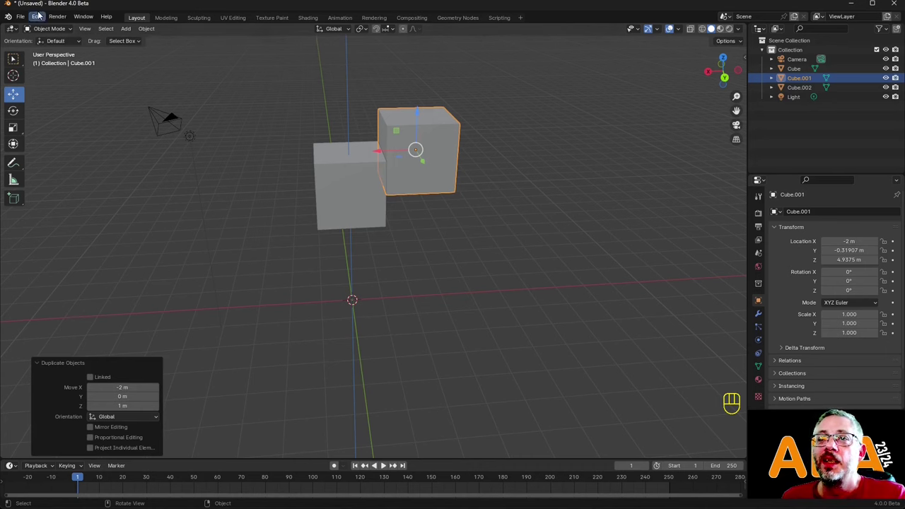
left_click_drag(41, 18, 93, 18)
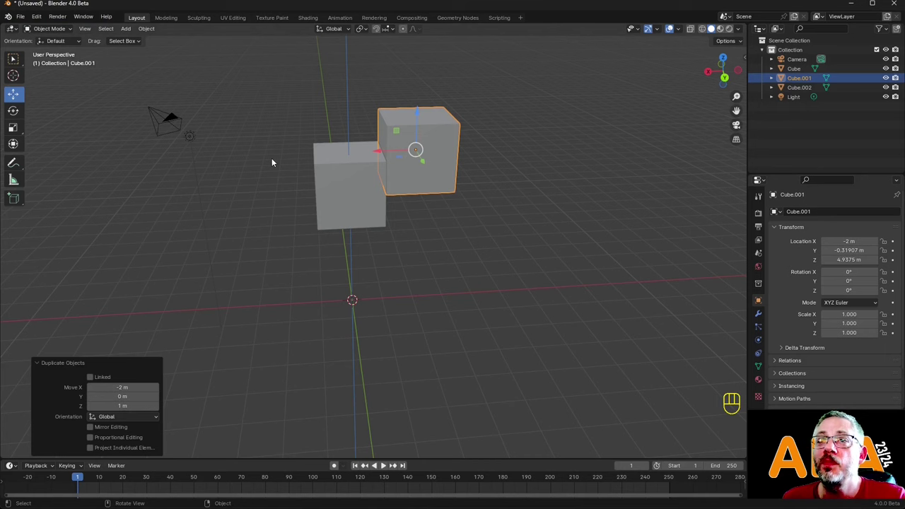
left_click_drag(26, 17, 53, 19)
left_click_drag(36, 18, 77, 74)
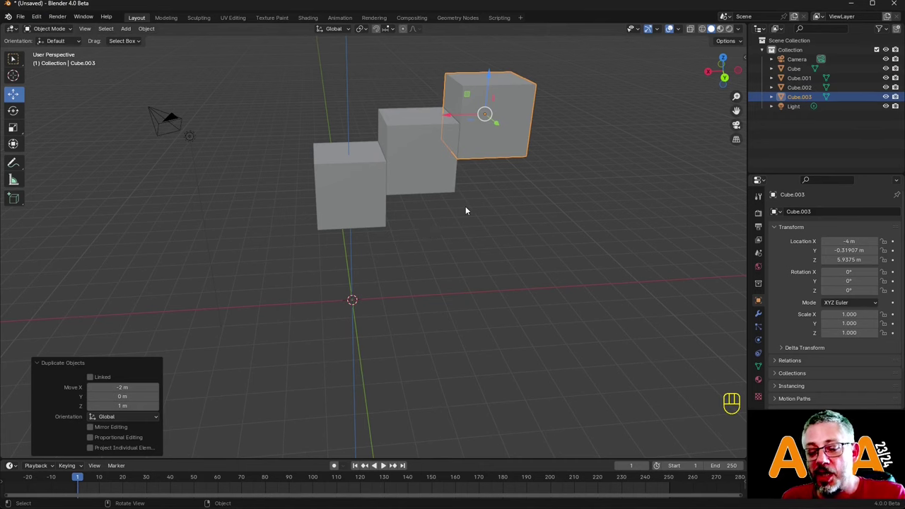
key("shift+r")
key("shift+r")
key("shift+r")
key("shift+r")
Zoom out and orbit around the staircase to inspect it from several angles.
left_click_drag(473, 208, 529, 181)
left_click_drag(517, 163, 490, 275)
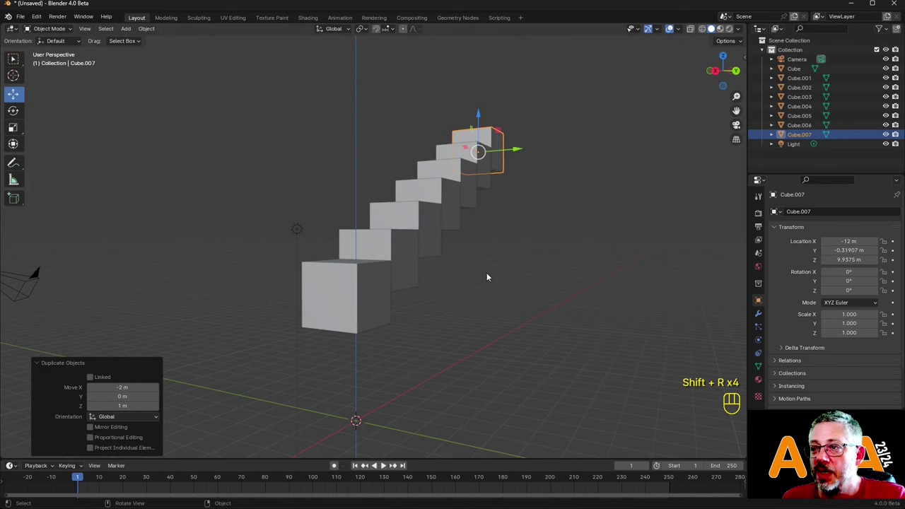
left_click_drag(470, 262, 489, 286)
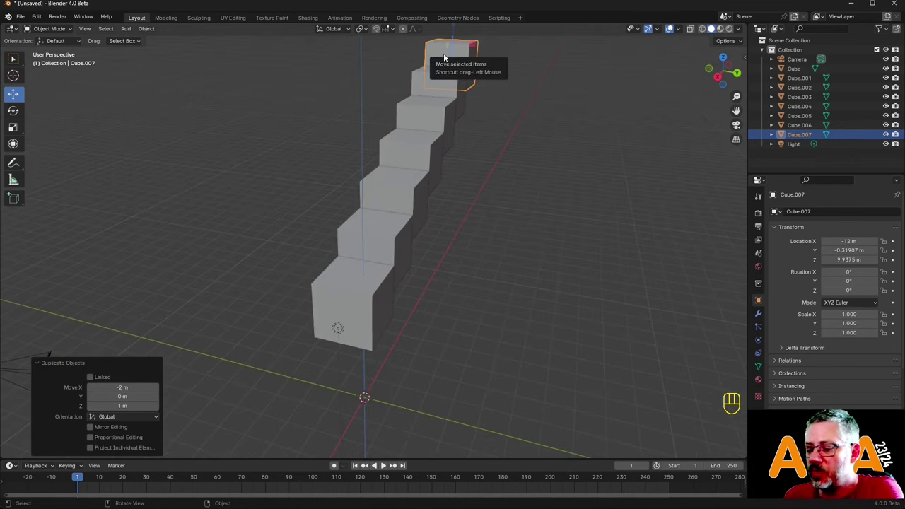
key("KP_Decimal")
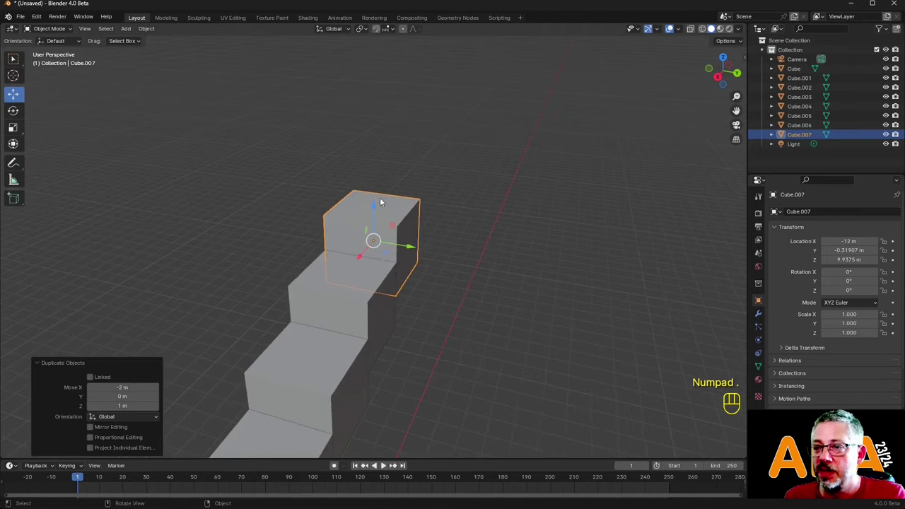
left_click_drag(438, 277, 330, 317)
left_click_drag(345, 271, 429, 292)
left_click_drag(410, 285, 412, 253)
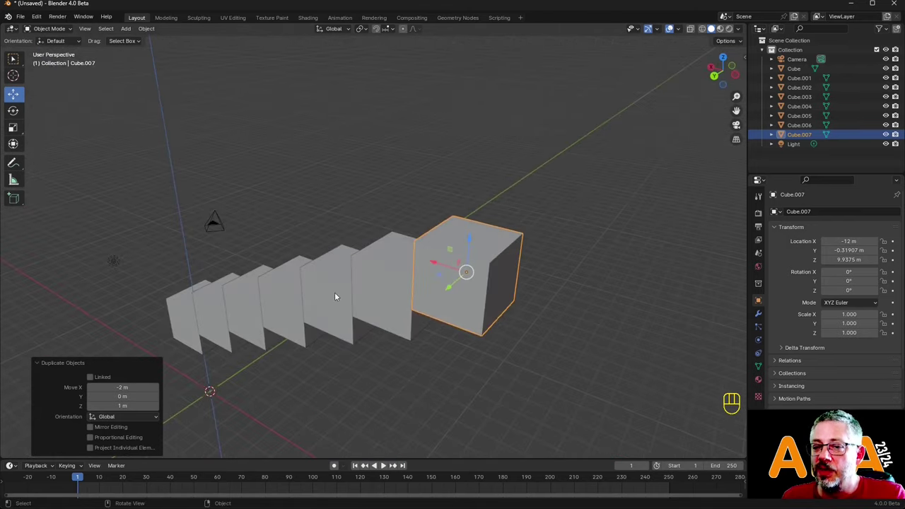
left_click(48, 365)
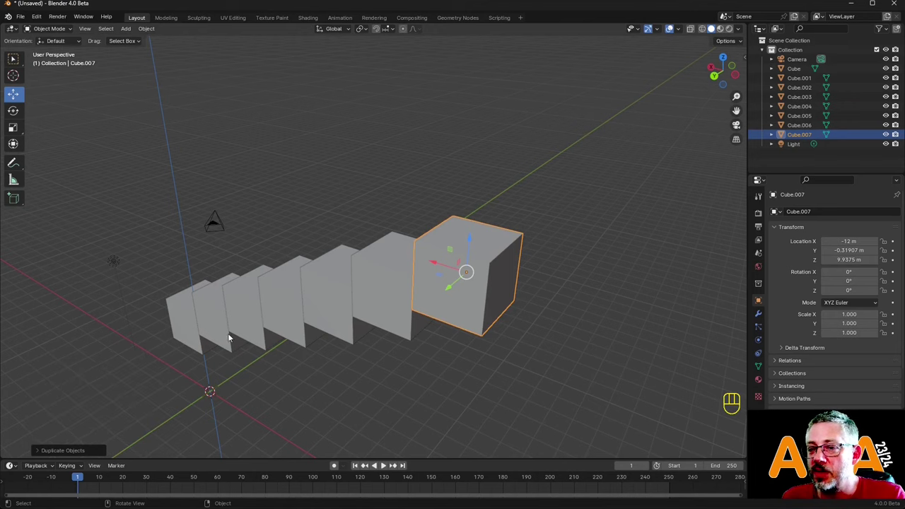
middle_click(189, 321)
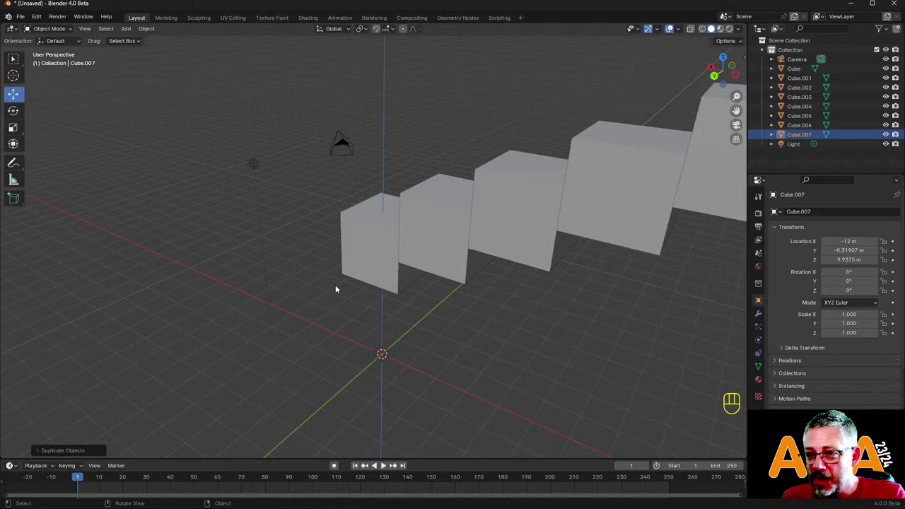
left_click_drag(384, 249, 532, 229)
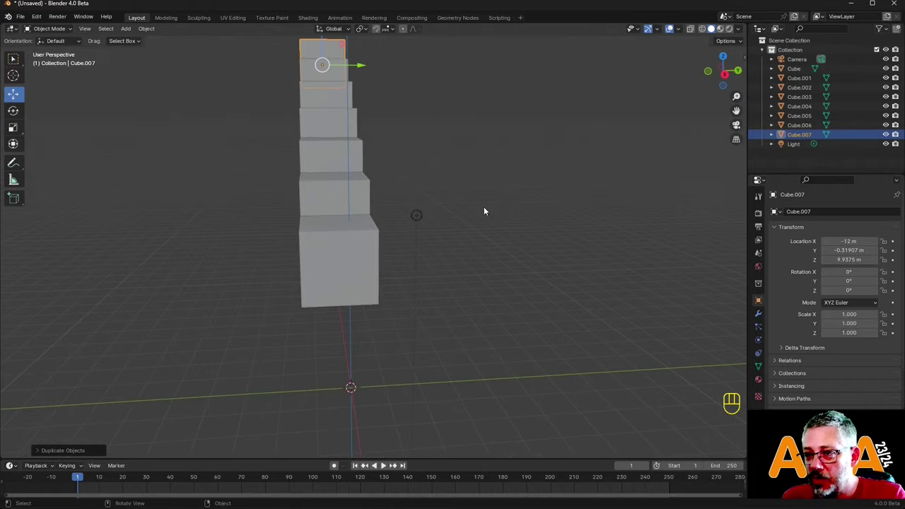
middle_click(338, 121)
left_click_drag(496, 224, 429, 232)
middle_click(527, 182)
Box-select all the copied cubes above the first and delete them with X.
left_click_drag(551, 195, 589, 196)
left_click_drag(351, 301, 406, 236)
left_click_drag(403, 266, 387, 277)
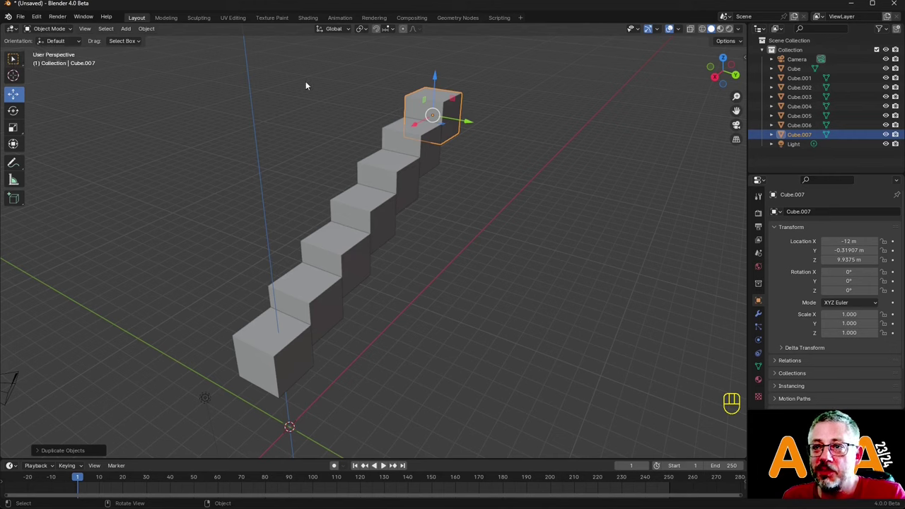
left_click_drag(310, 130, 537, 304)
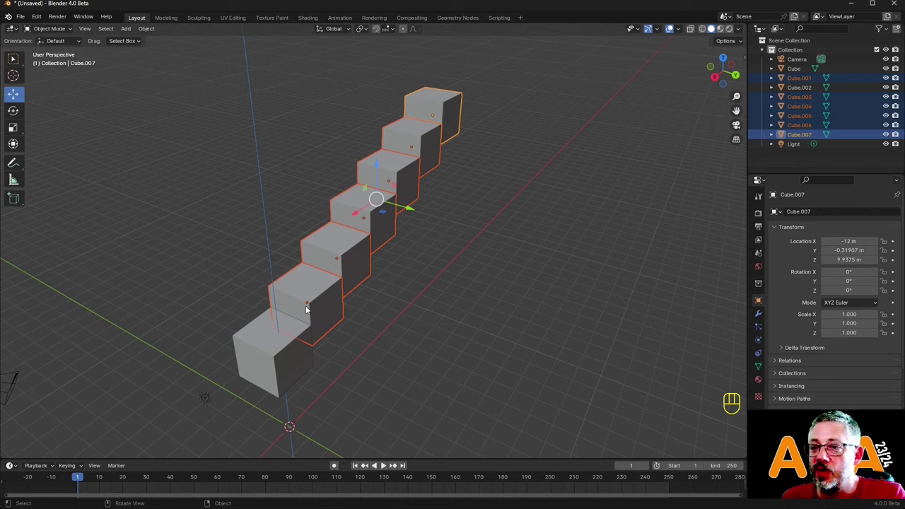
key("x")
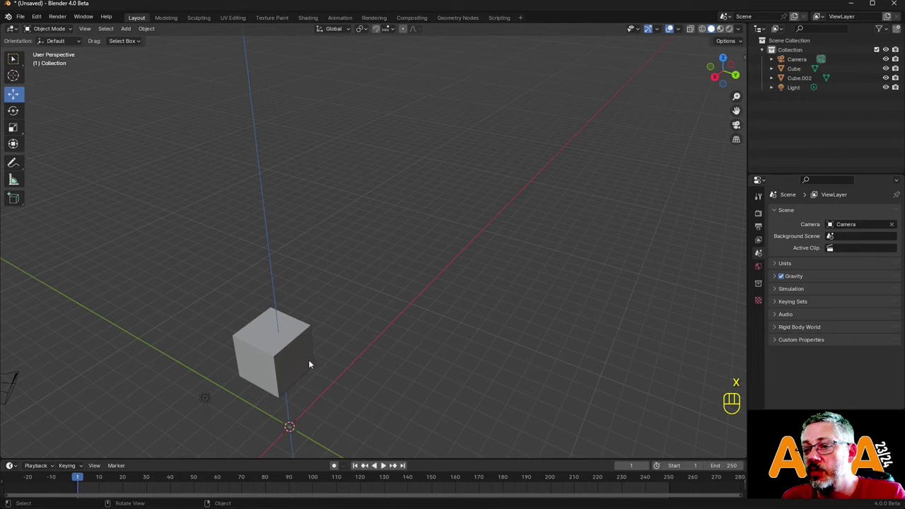
Make a linked Alt+D copy of the cube and repeat it four times into a shared-mesh staircase.
left_click(297, 344)
left_click_drag(333, 319, 351, 250)
left_click_drag(317, 244, 441, 364)
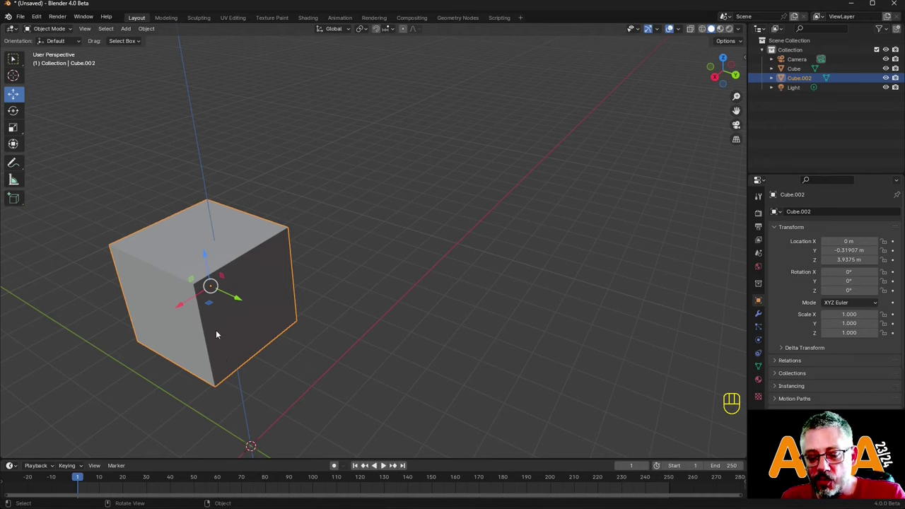
key("alt+d")
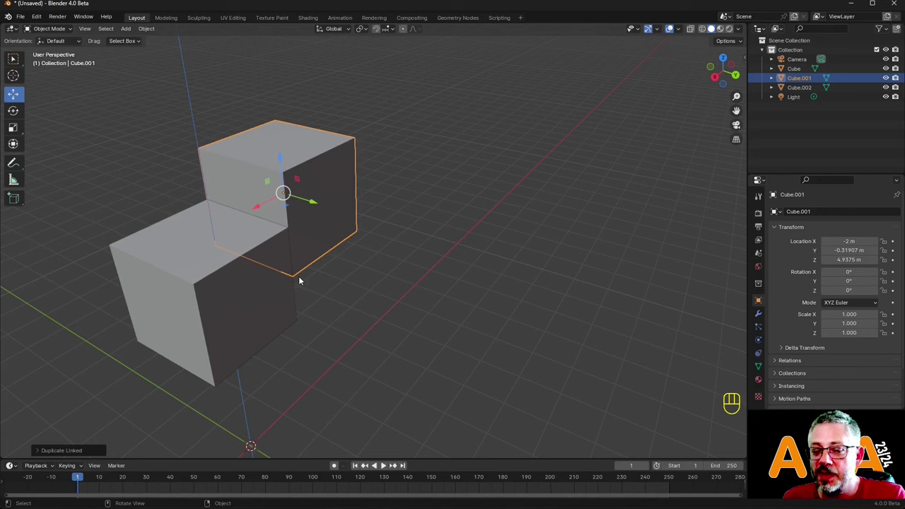
key("shift+r")
key("shift+r")
key("shift+r")
key("shift+r")
left_click_drag(388, 258, 396, 237)
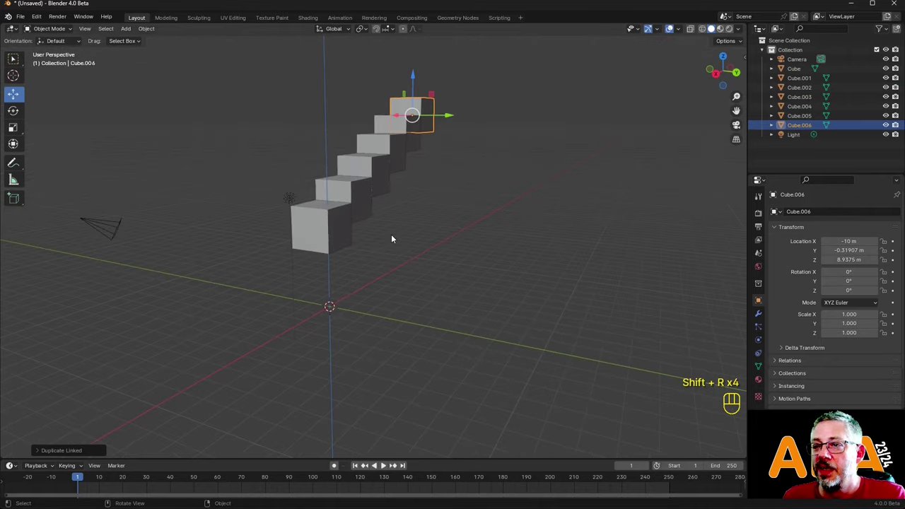
left_click_drag(399, 230, 764, 342)
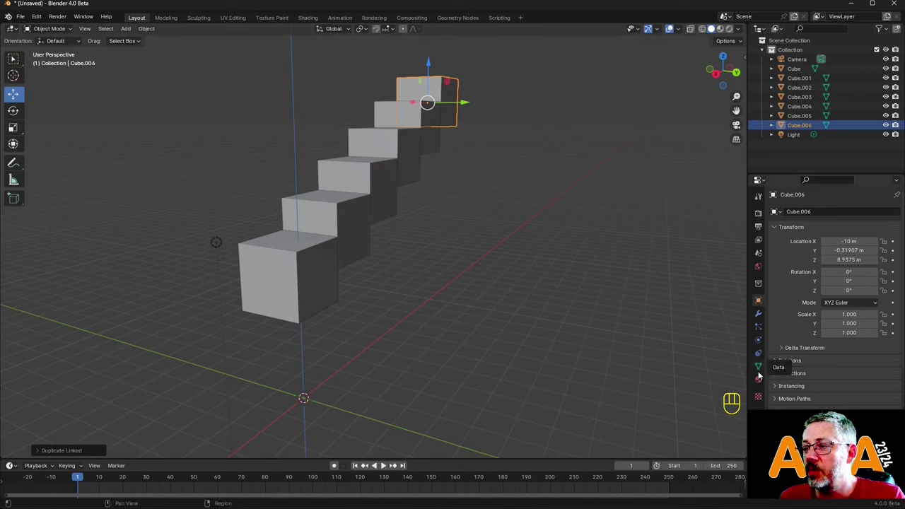
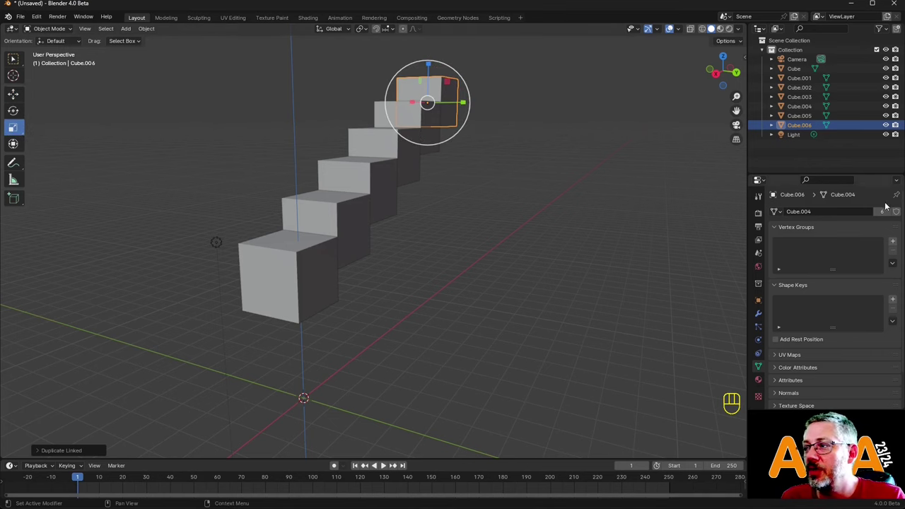
left_click_drag(434, 280, 406, 301)
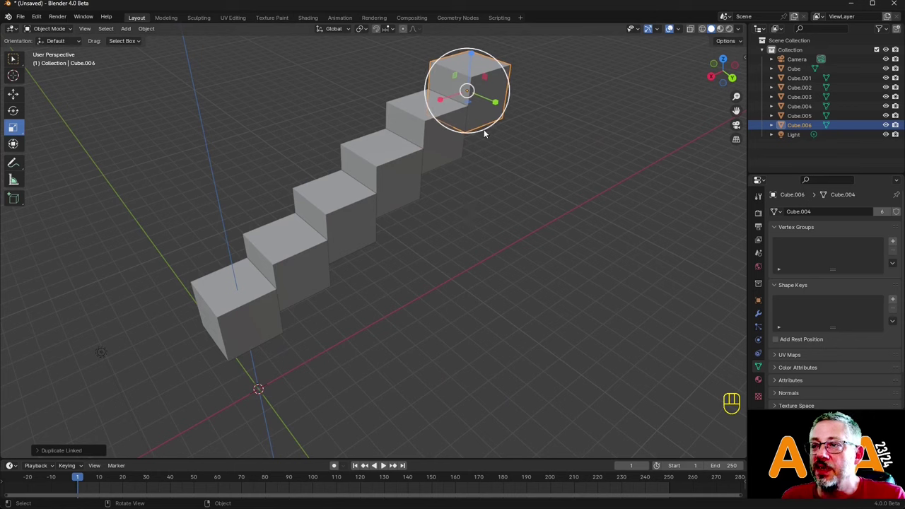
left_click_drag(488, 131, 486, 149)
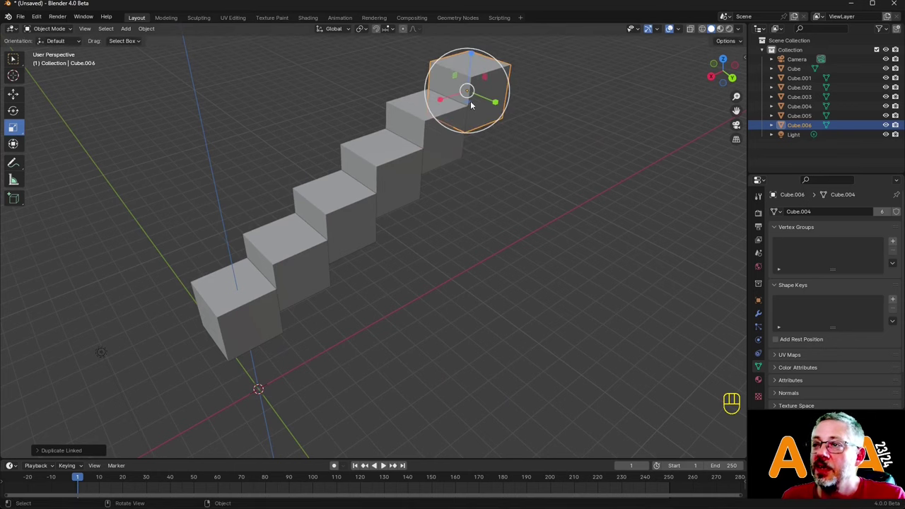
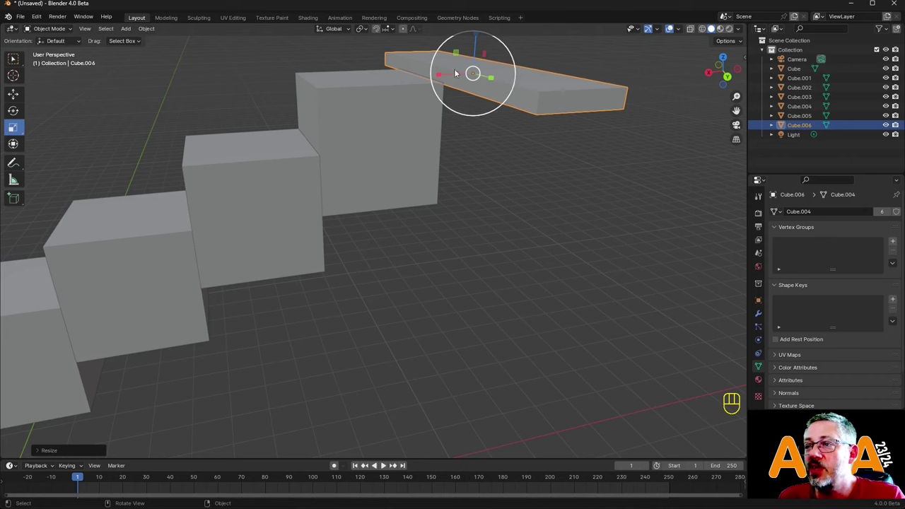
left_click(762, 303)
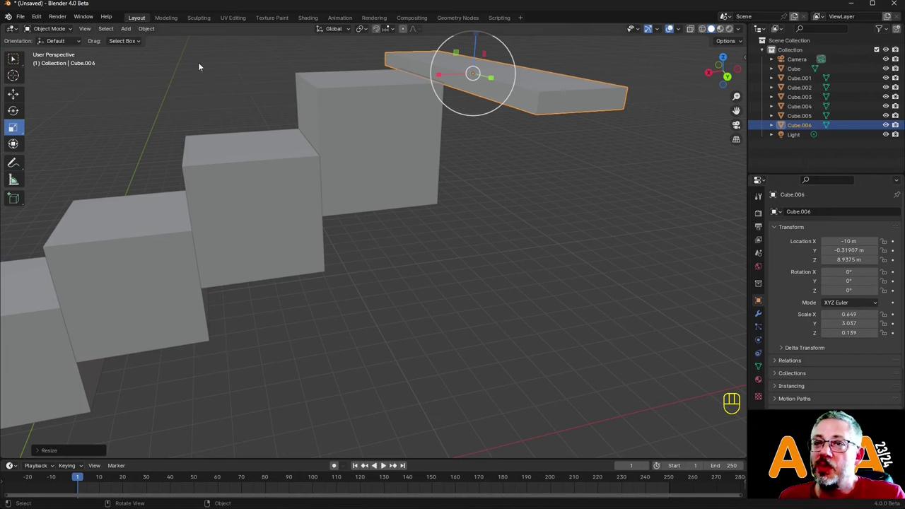
left_click_drag(156, 29, 268, 86)
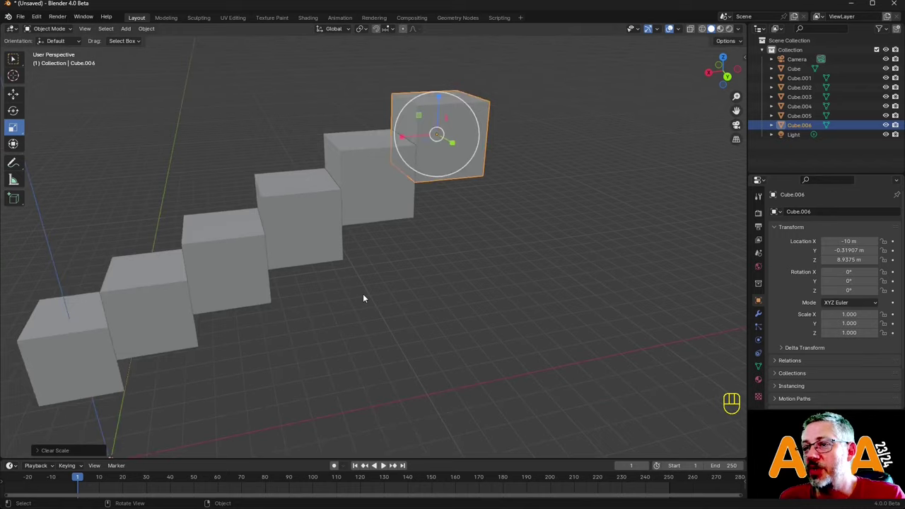
left_click_drag(350, 300, 399, 286)
left_click_drag(476, 302, 475, 236)
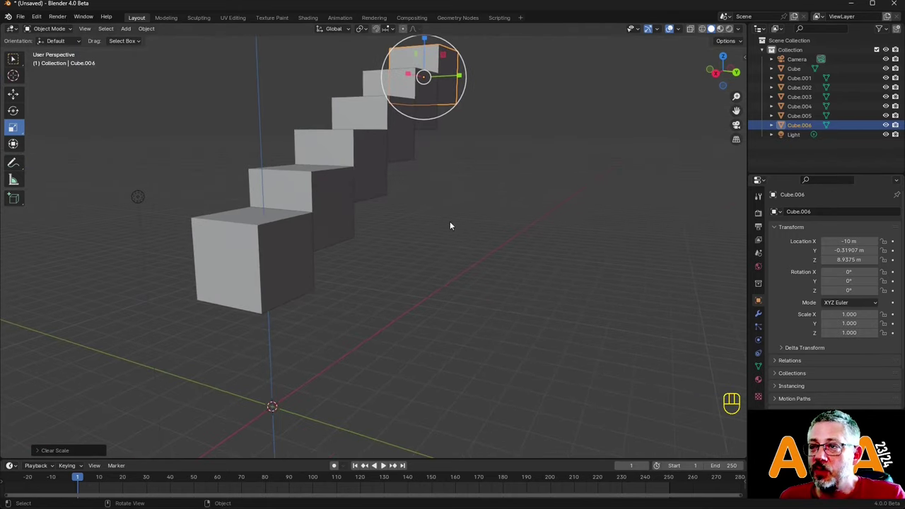
Check Cube.002's shared mesh data, select the light and camera, then reselect the front cube with the Move tool.
left_click(280, 238)
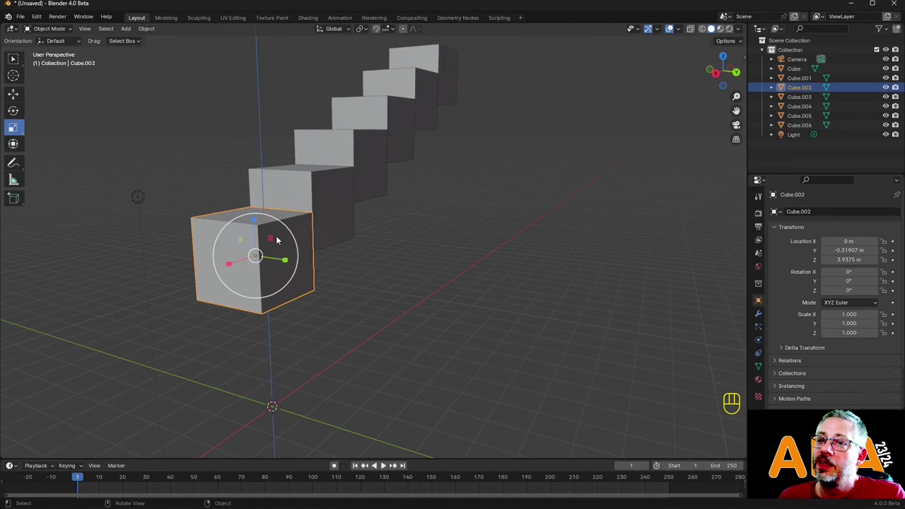
left_click_drag(294, 247, 276, 251)
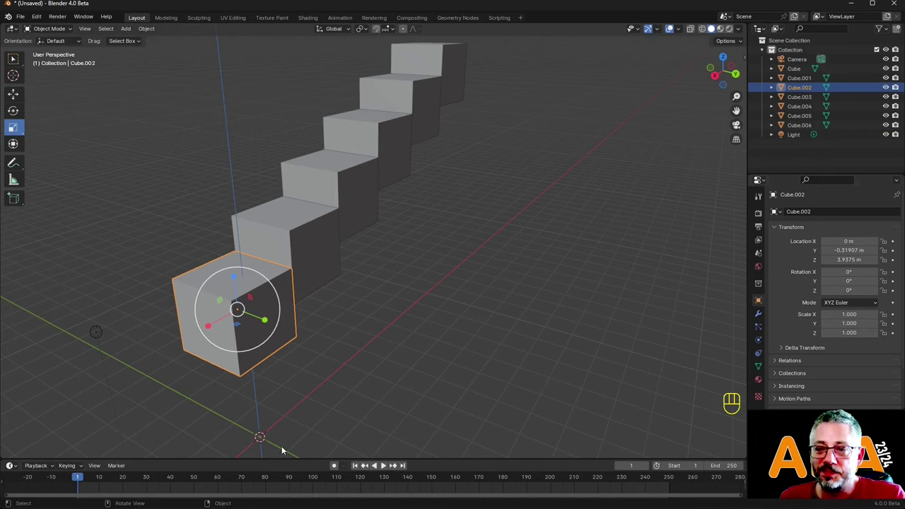
left_click(760, 365)
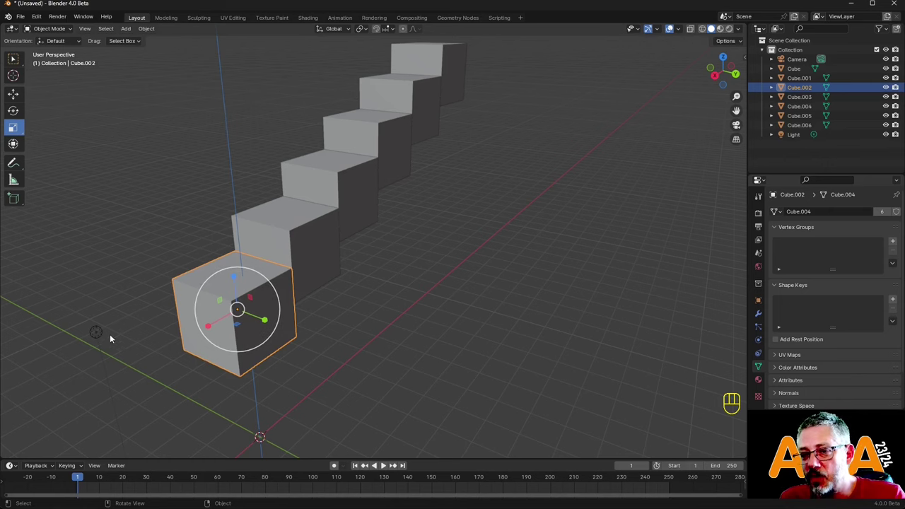
left_click(101, 336)
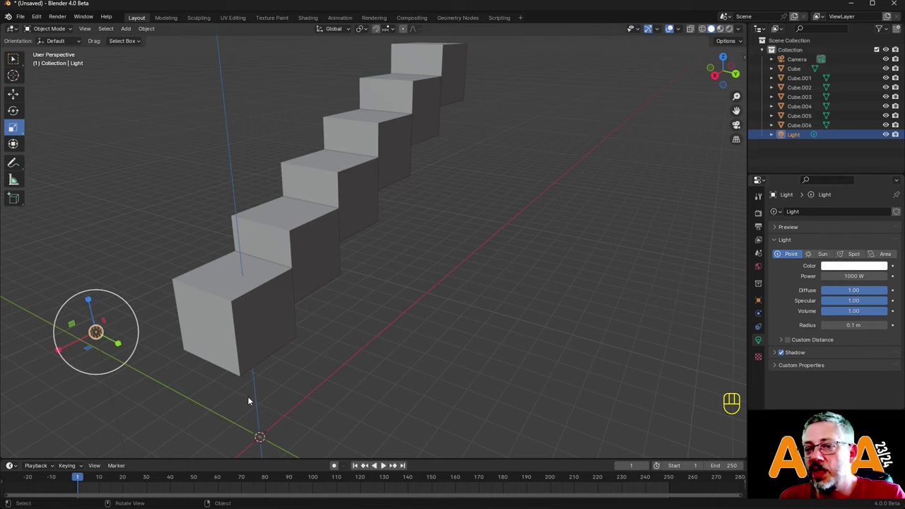
left_click(130, 283)
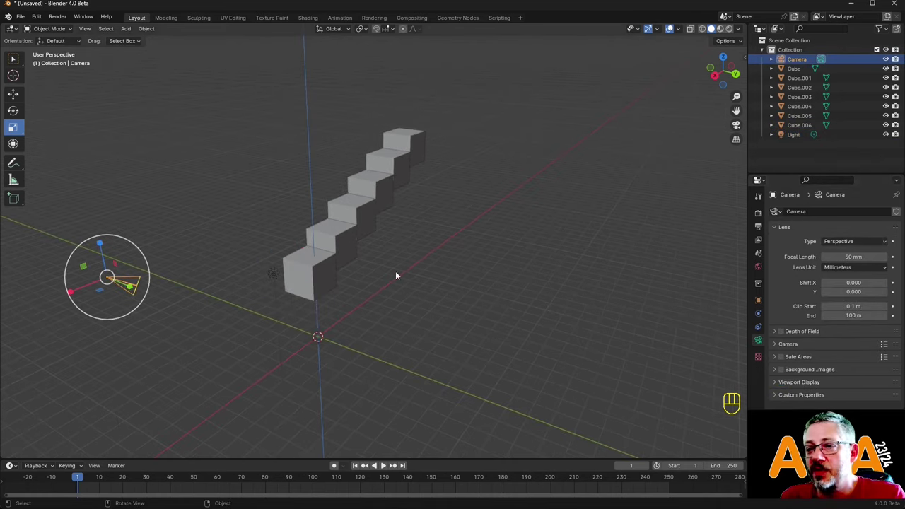
left_click(305, 275)
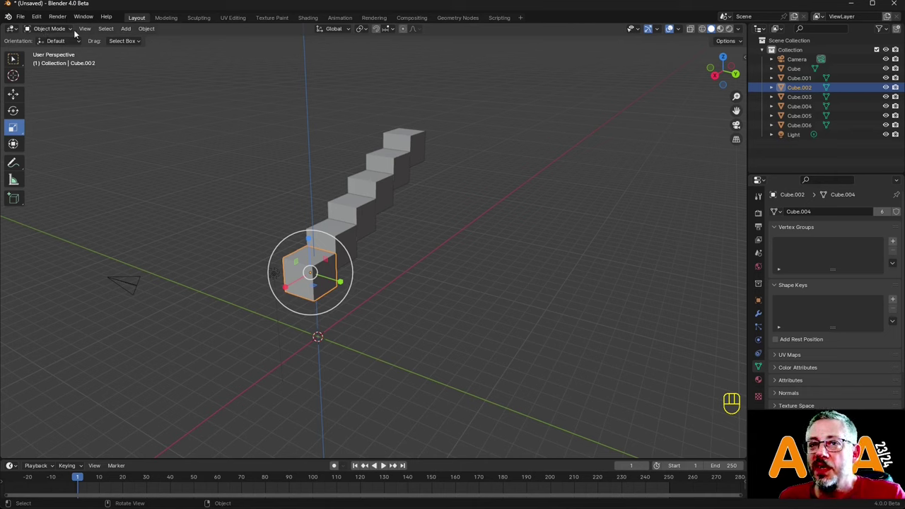
left_click(16, 97)
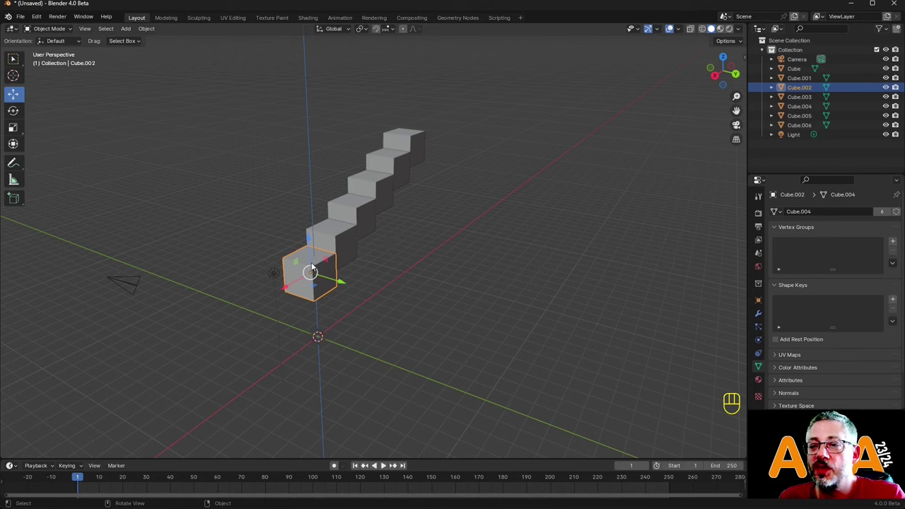
In Edit Mode pull the front cube's side face outward so all linked steps become long slabs.
left_click_drag(46, 29, 57, 50)
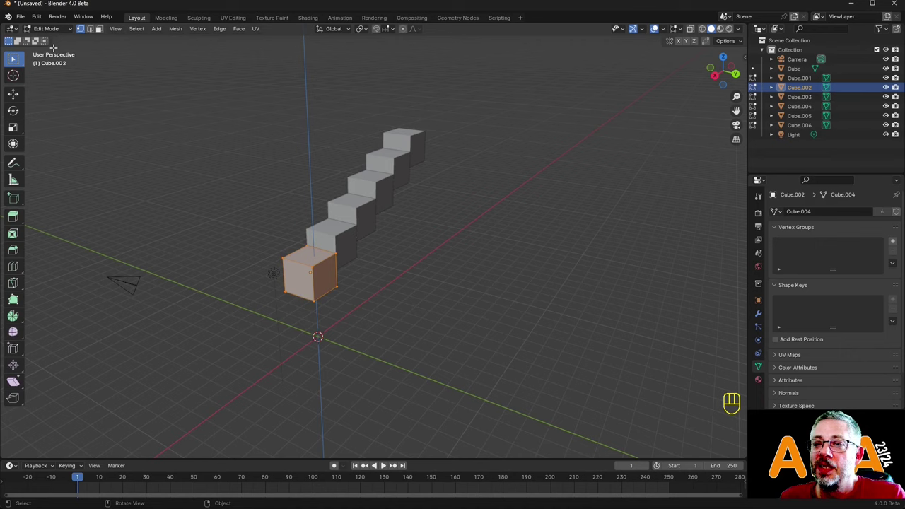
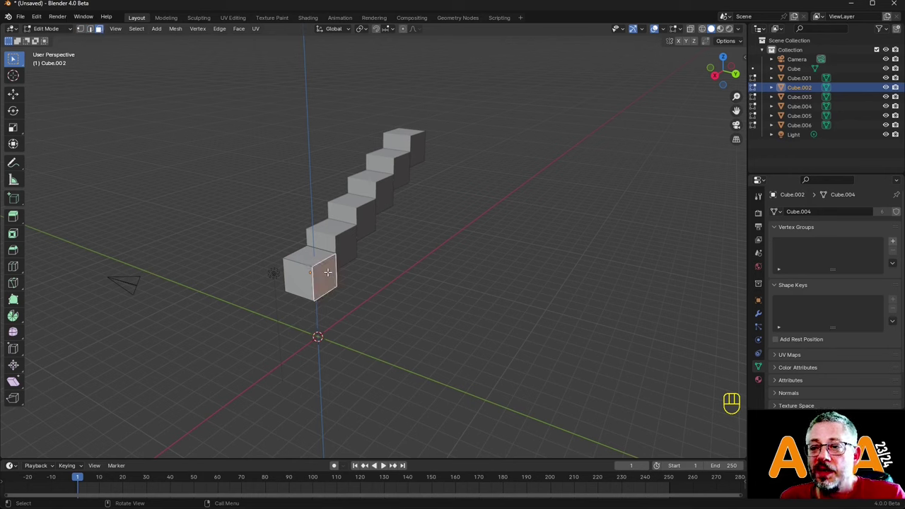
left_click(20, 95)
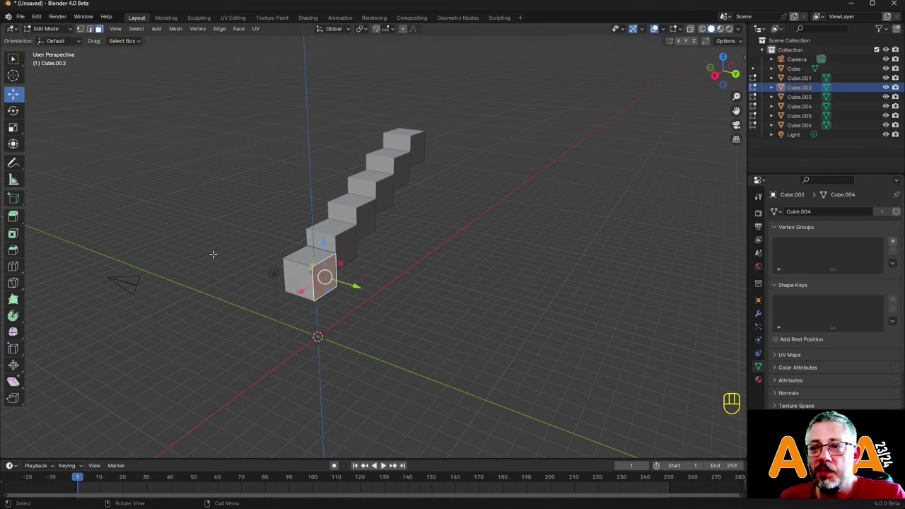
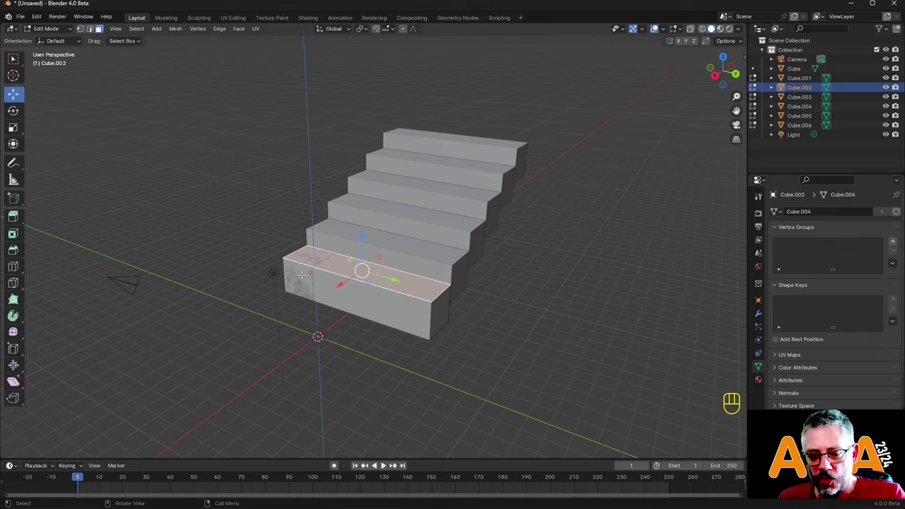
left_click_drag(48, 30, 57, 38)
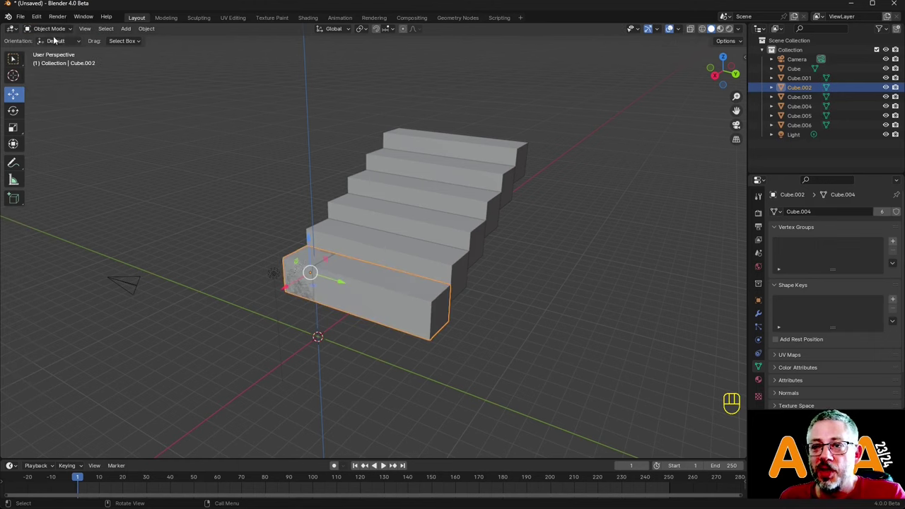
left_click(308, 261)
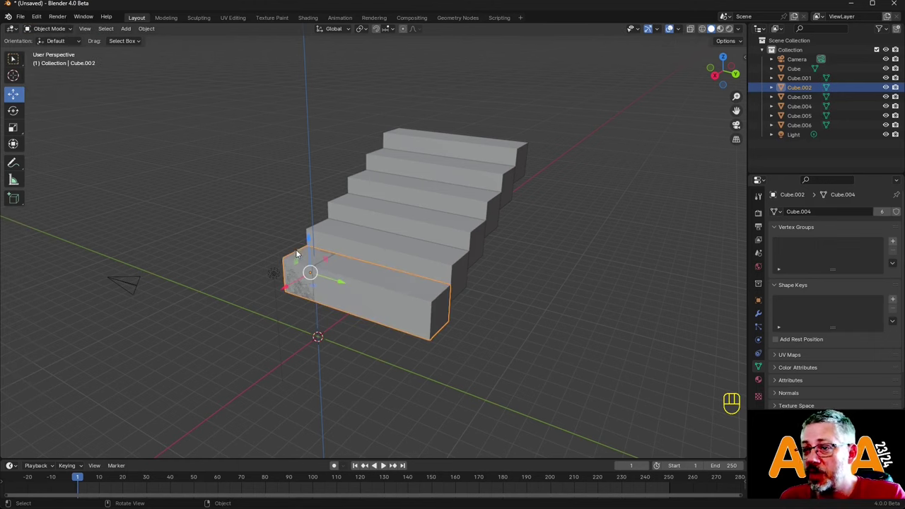
Cycle through the overlapping objects at the front step to select the original small Cube.
left_click(301, 288)
left_click(301, 288)
left_click(301, 289)
left_click(301, 288)
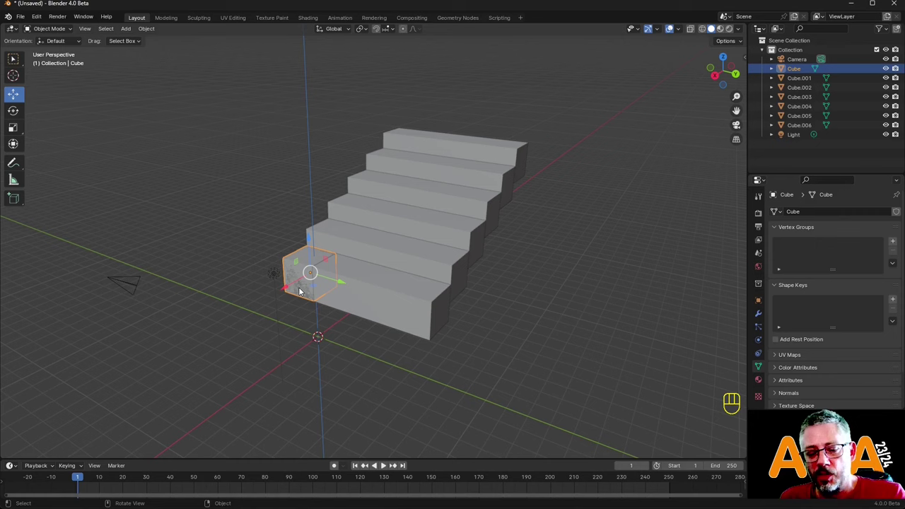
Delete the leftover original cube and bring the front slab Cube.002 into Edit Mode.
key("x")
left_click(387, 290)
key("Tab")
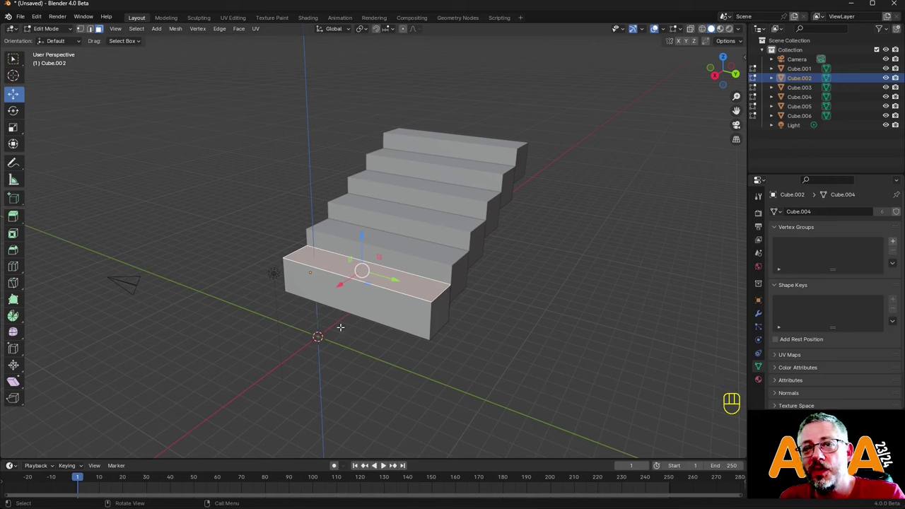
key("Tab")
key("Tab")
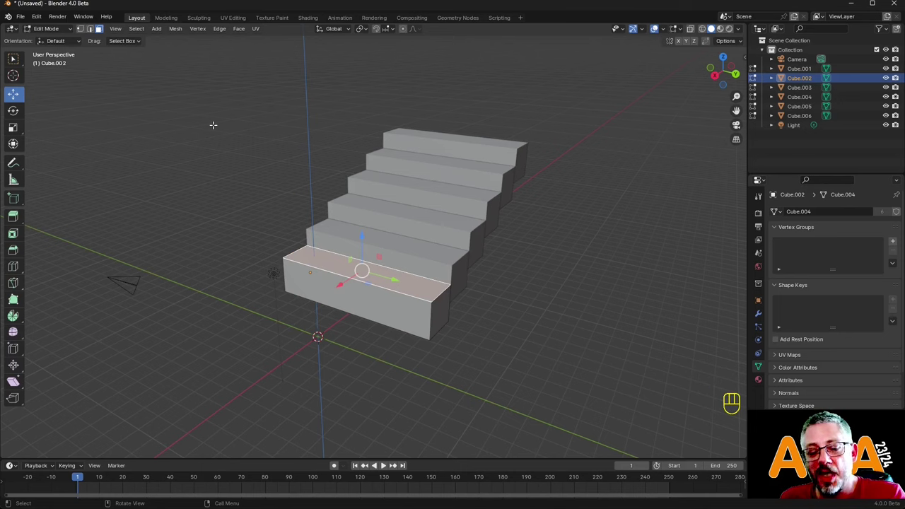
key("Tab")
key("Tab")
key("Tab")
key("Tab")
key("Tab")
key("Tab")
key("Tab")
key("Tab")
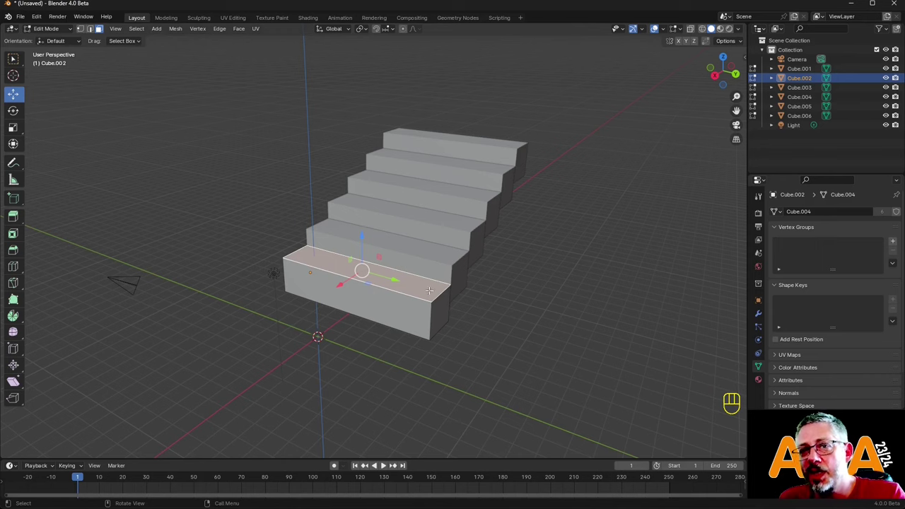
Cycle the mesh select mode between vertex, edge and face, ending on face select.
left_click(86, 32)
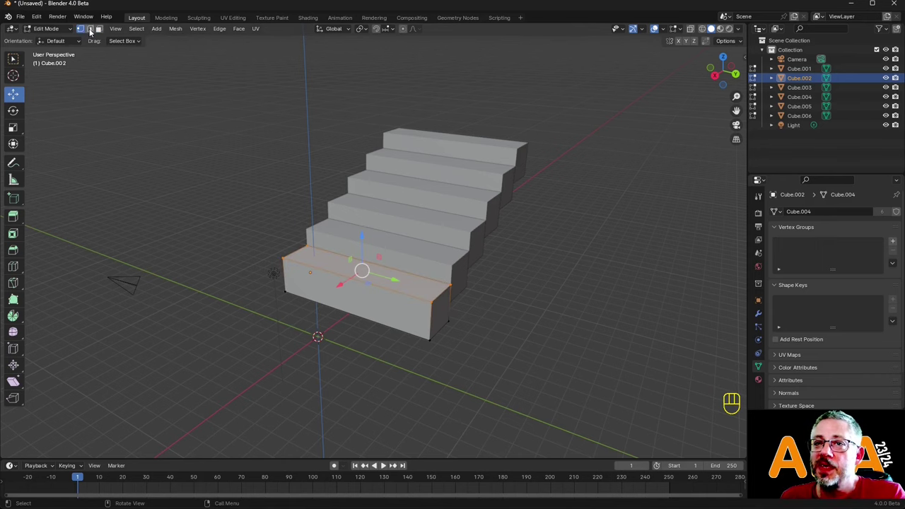
left_click(103, 32)
left_click(82, 27)
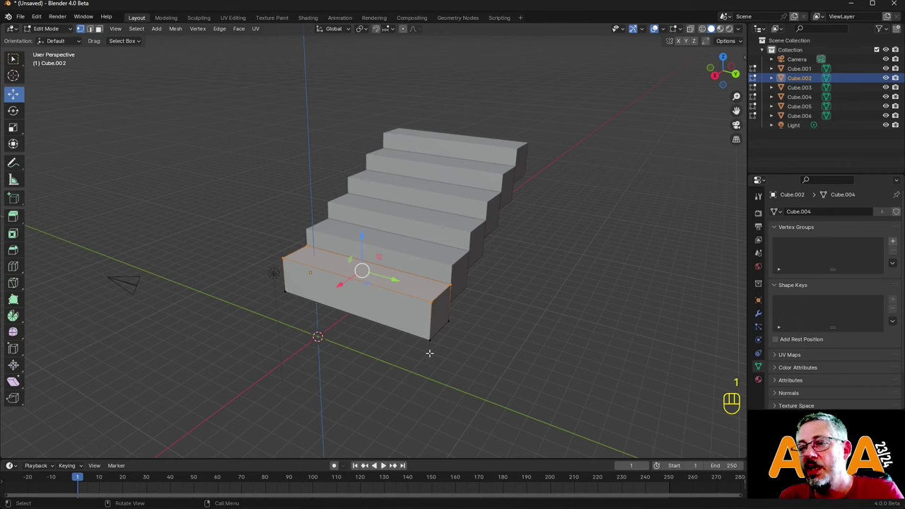
key("1")
key("2")
key("3")
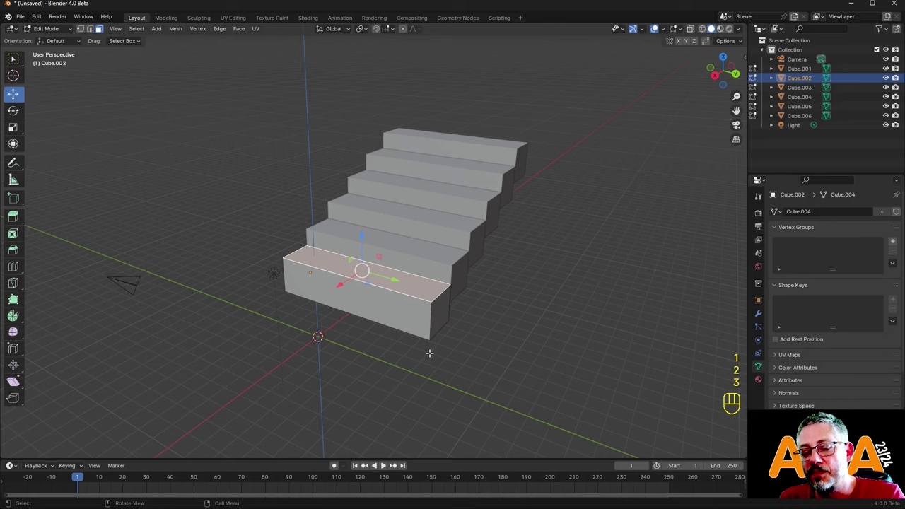
key("1")
key("2")
key("3")
key("1")
key("2")
key("3")
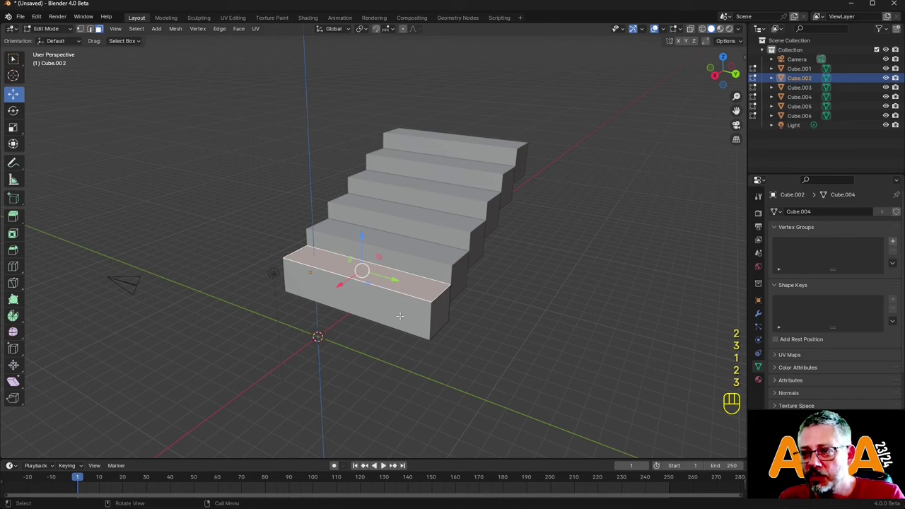
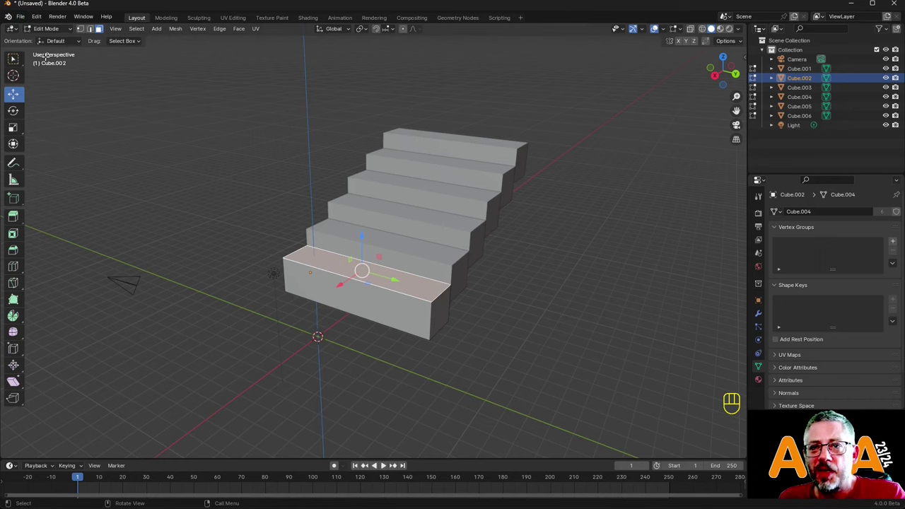
Bring up the Preferences window on the Add-ons list.
left_click_drag(39, 17, 63, 141)
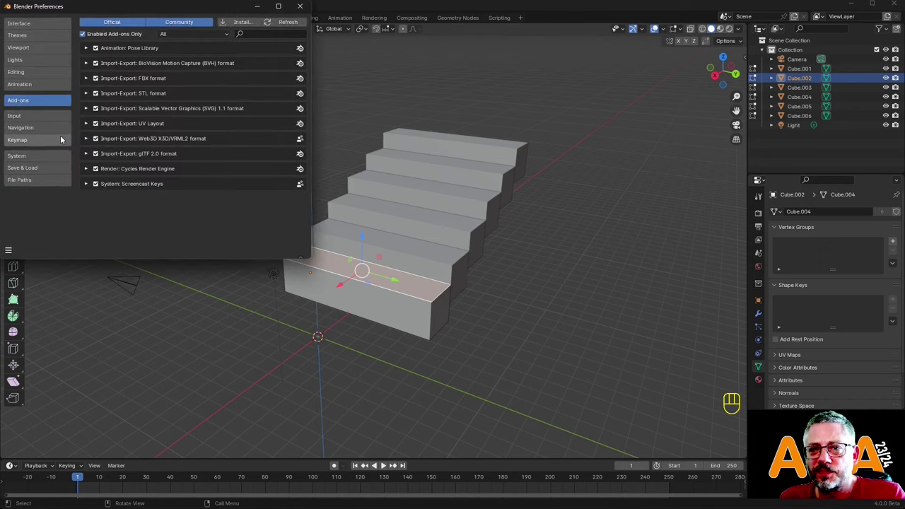
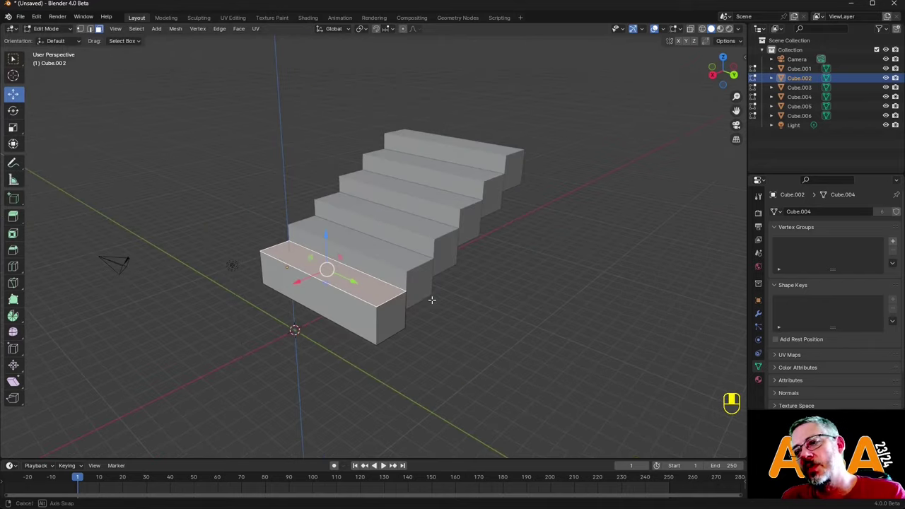
Return to Object Mode and box-select the step slabs, changing which one is active.
left_click(59, 30)
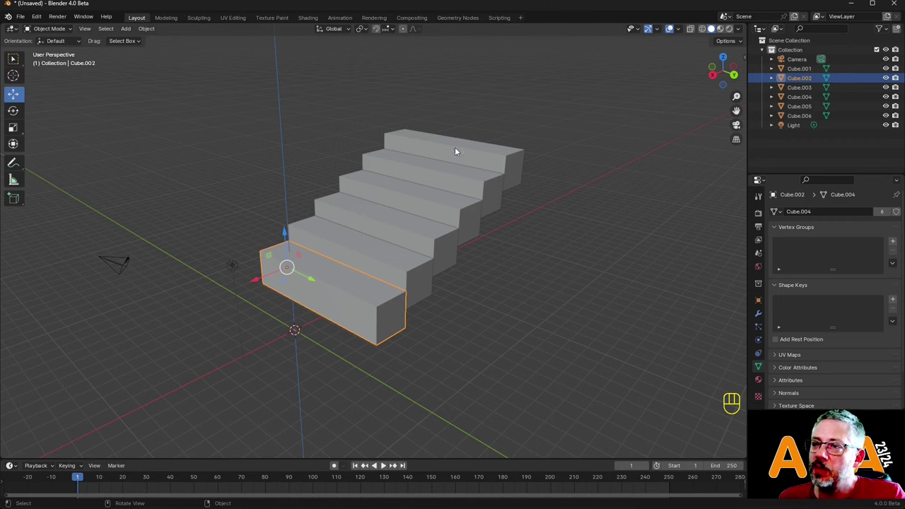
left_click_drag(556, 159, 379, 346)
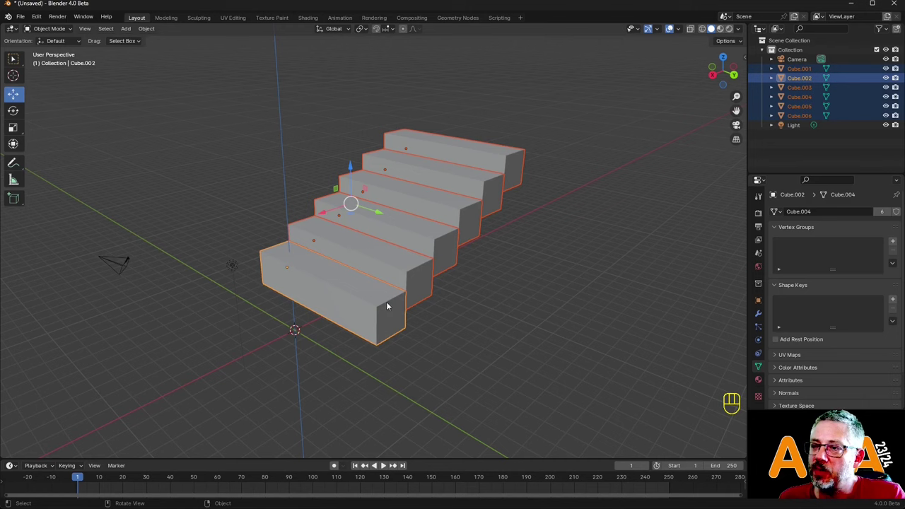
left_click(381, 261)
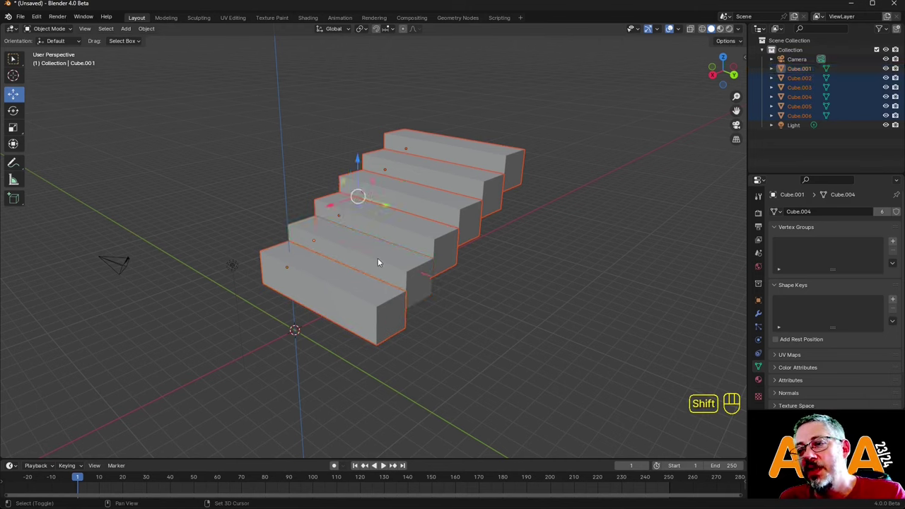
left_click(382, 261)
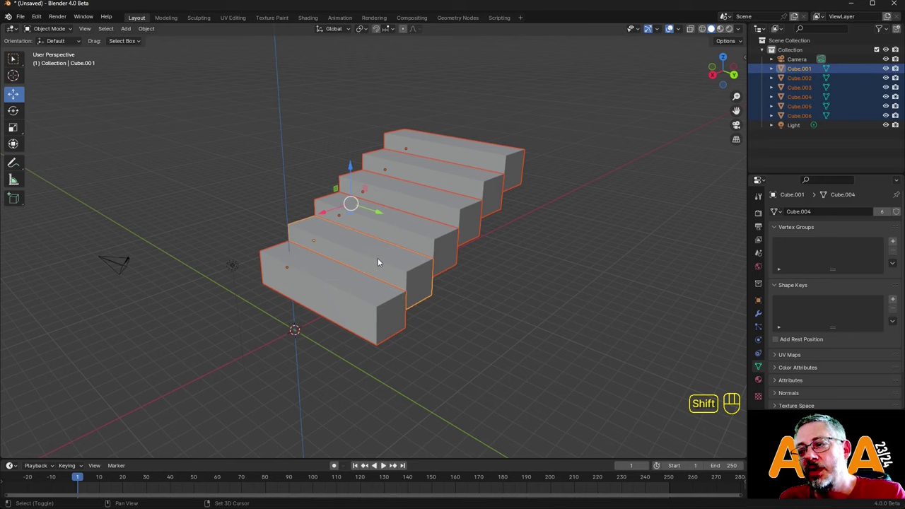
left_click(386, 265)
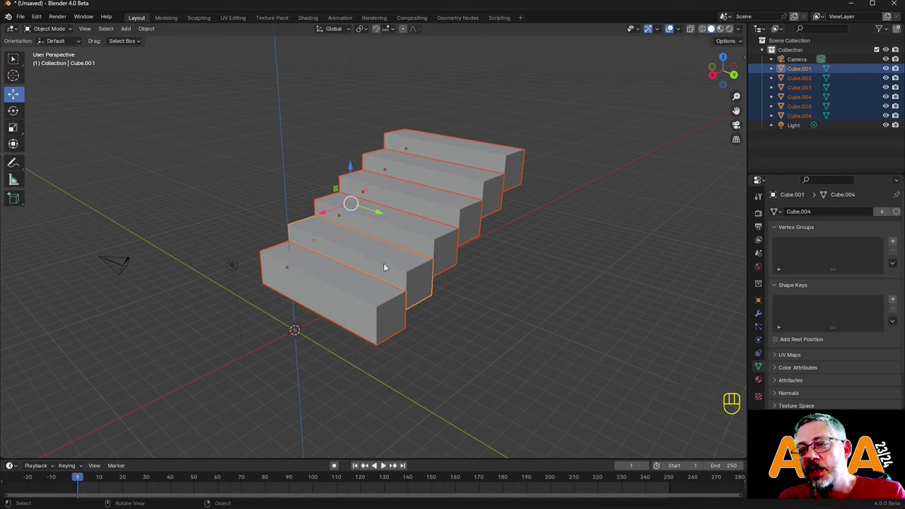
left_click(407, 222)
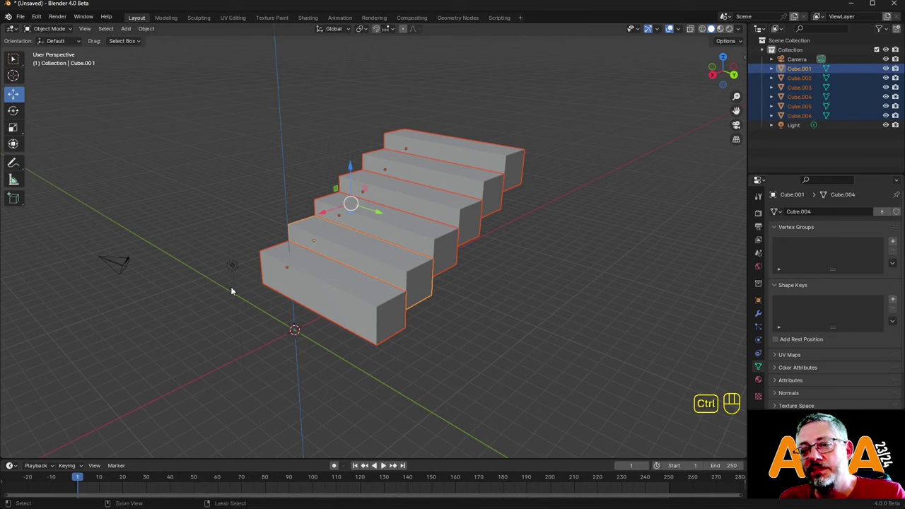
Select the light, then the bottom step, and Shift-add each step up to the top one.
left_click(238, 267)
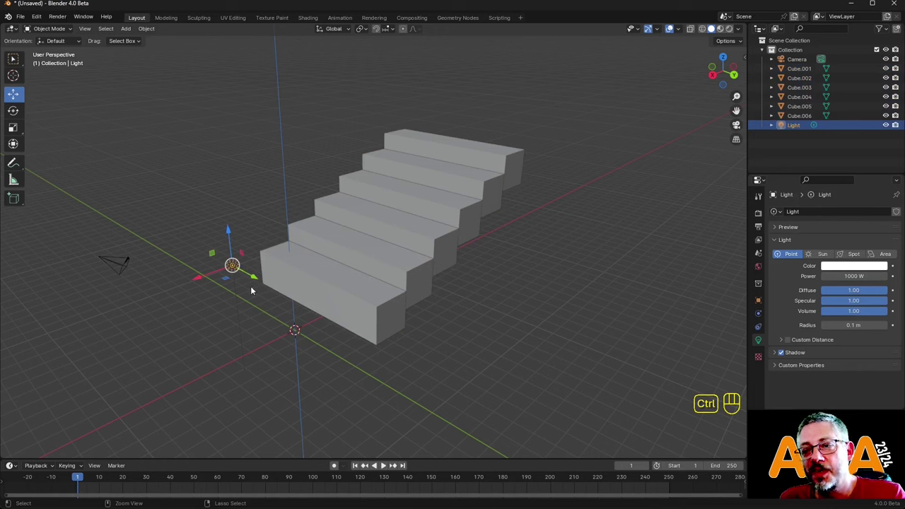
left_click(340, 246)
left_click(341, 245)
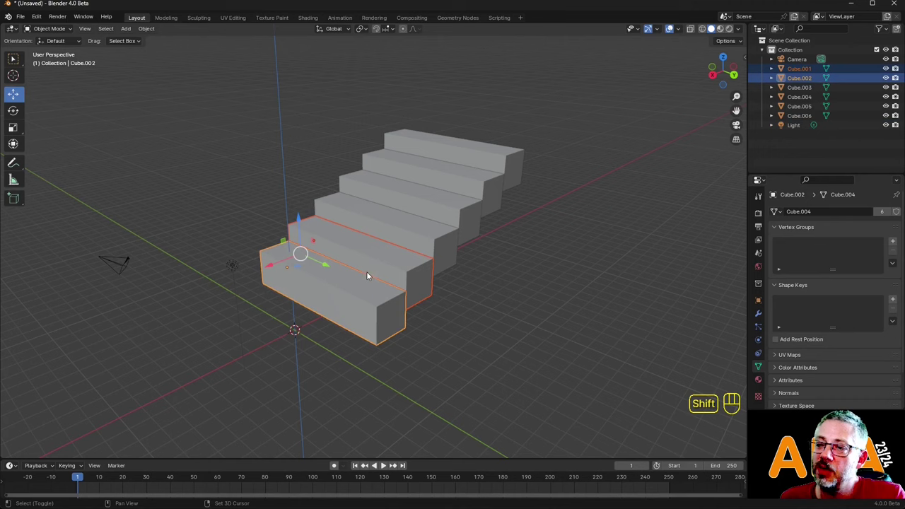
left_click(399, 222)
left_click(417, 194)
left_click(429, 172)
left_click(448, 143)
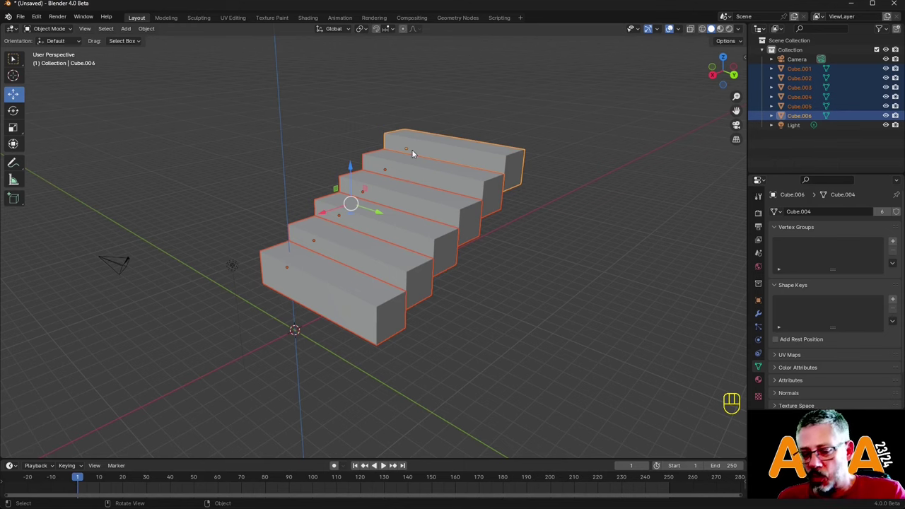
Delete all six selected staircase blocks, leaving only the camera and light.
key("x")
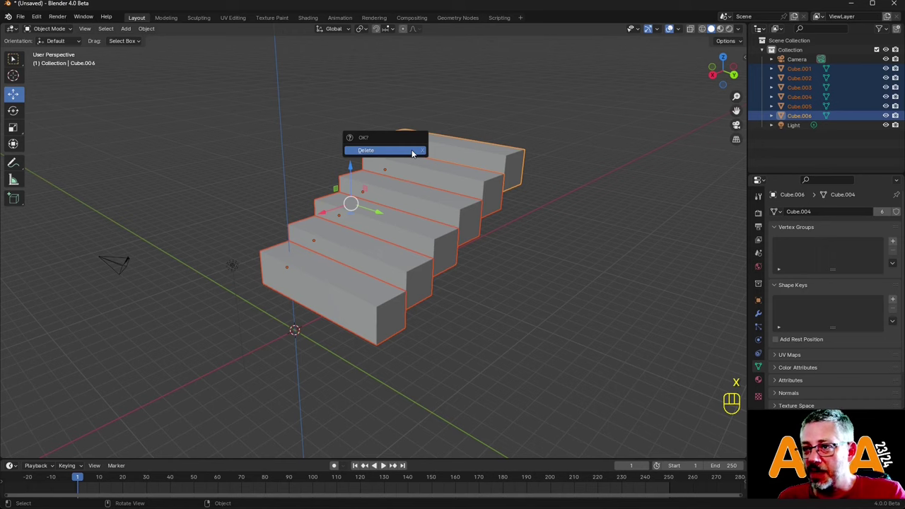
left_click_drag(430, 240, 484, 156)
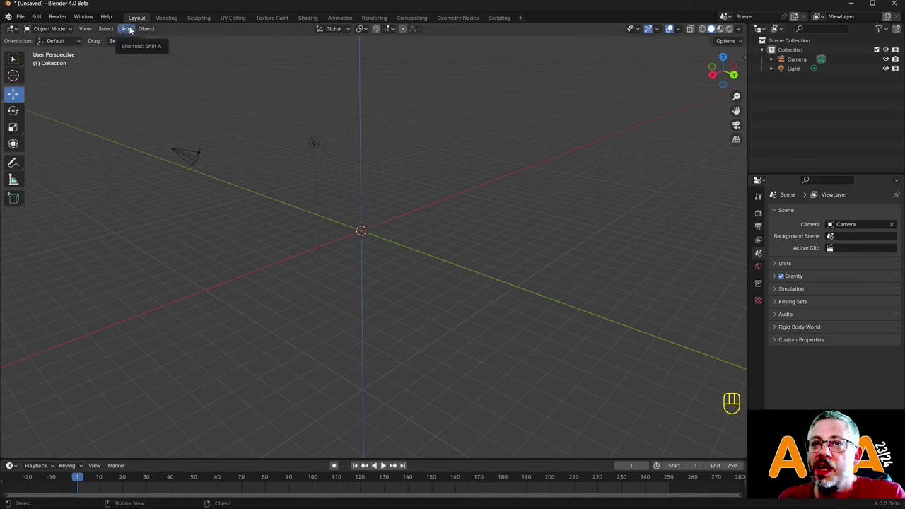
Add a new mesh cube at the scene origin.
left_click(133, 28)
left_click_drag(133, 28, 123, 34)
left_click_drag(127, 35, 235, 49)
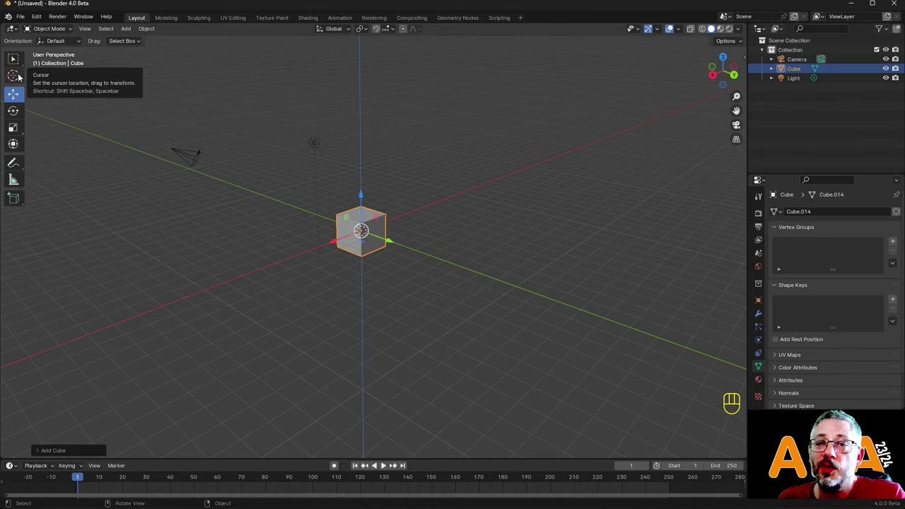
Place the 3D cursor to the right of the cube and add an icosphere there.
left_click(21, 79)
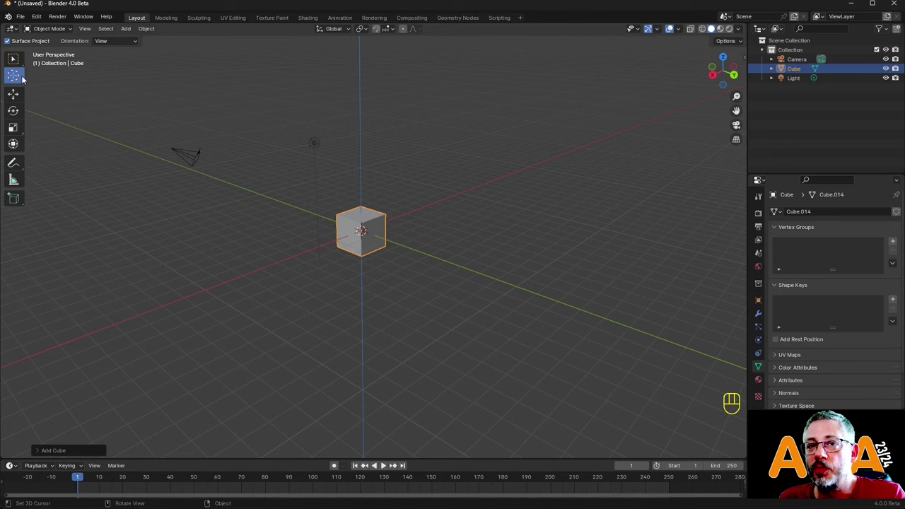
left_click(588, 210)
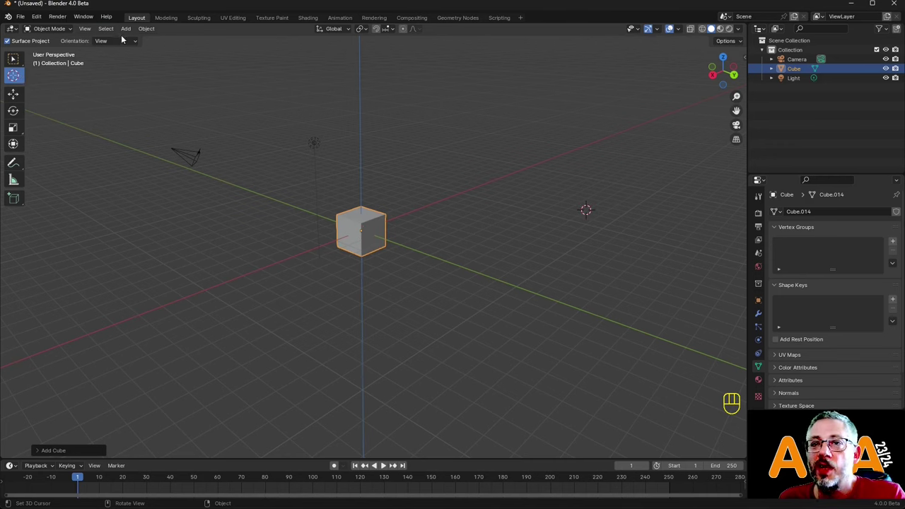
left_click_drag(127, 29, 238, 80)
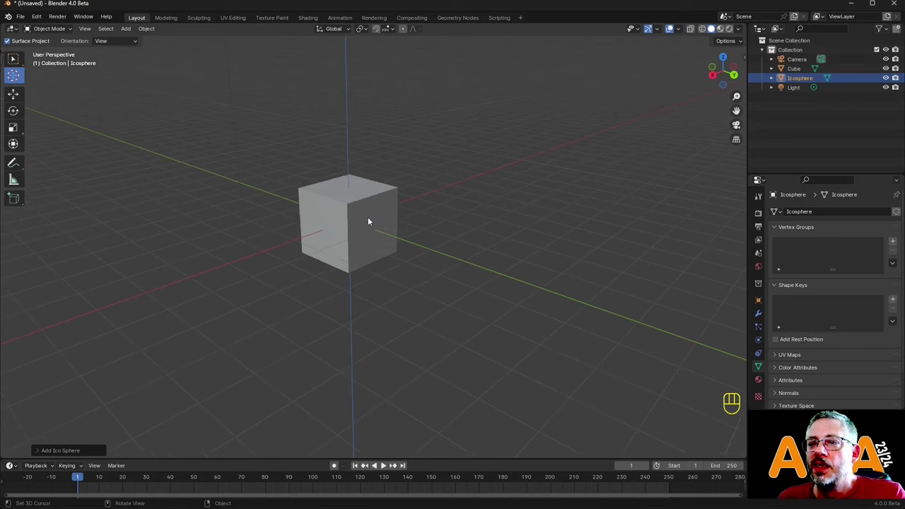
With Surface Project on, place the 3D cursor onto the cube's top face.
left_click(115, 41)
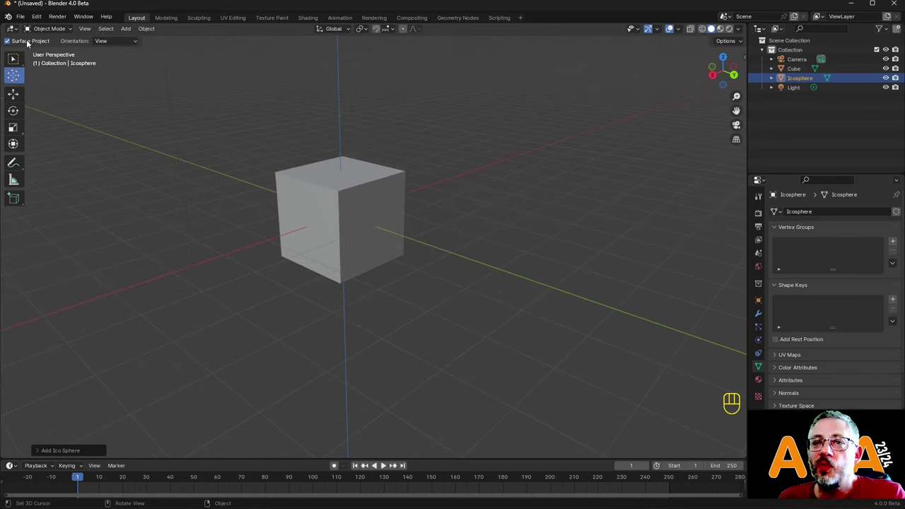
middle_click(211, 207)
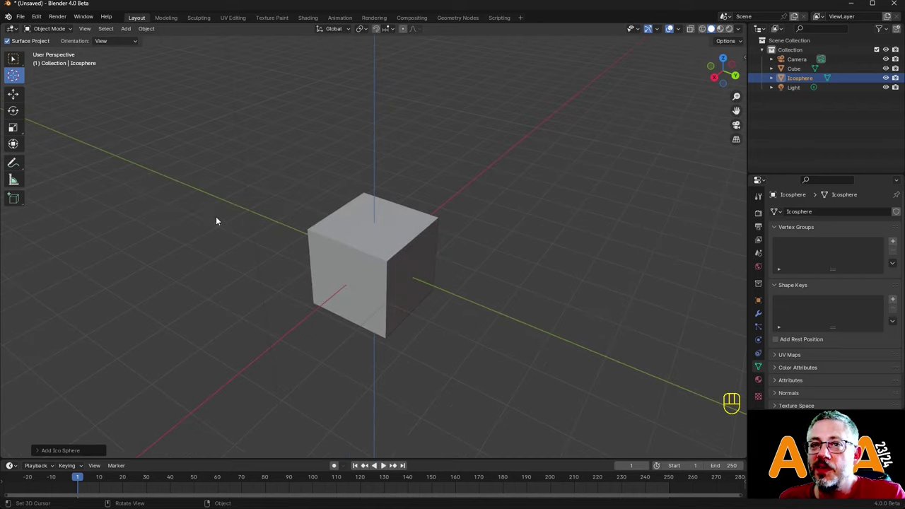
left_click(373, 222)
left_click_drag(502, 210, 477, 187)
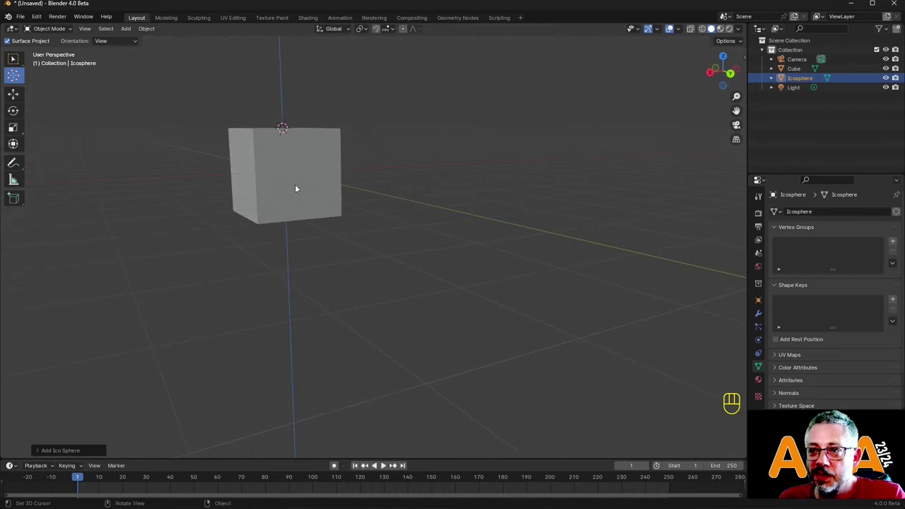
left_click(302, 169)
left_click_drag(339, 190, 380, 203)
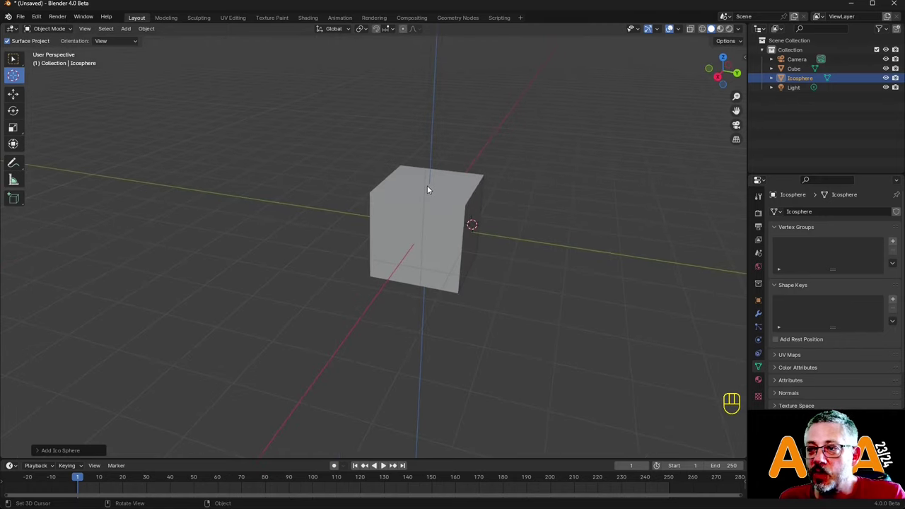
left_click(432, 187)
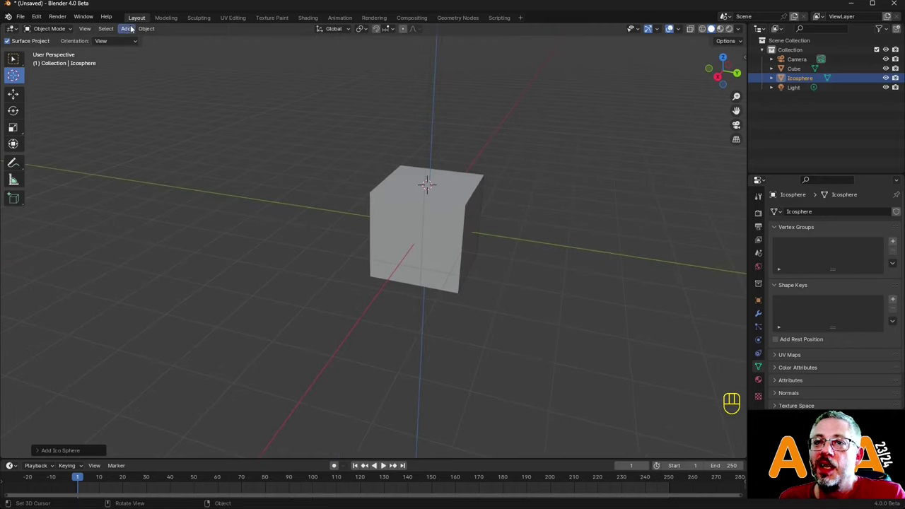
Add a test cone on the cube's top face and delete it again.
left_click_drag(129, 28, 235, 99)
left_click_drag(475, 185, 480, 169)
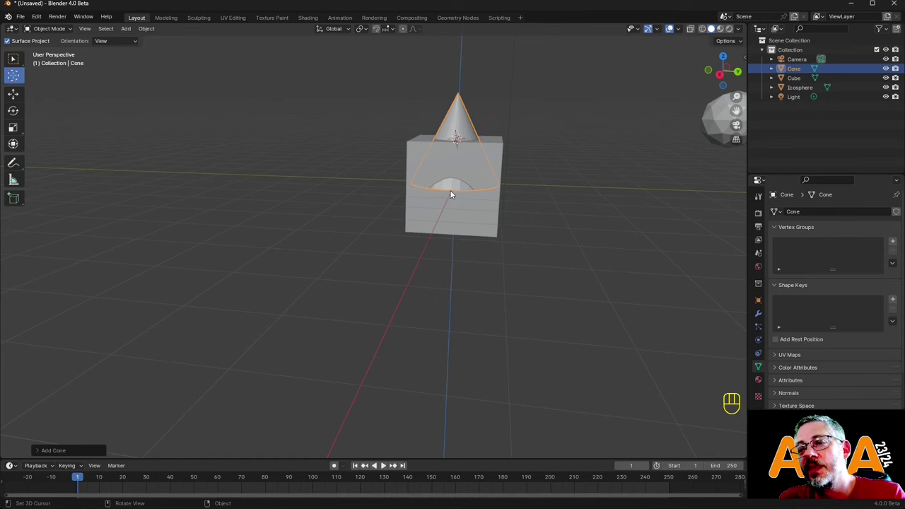
key("x")
left_click_drag(505, 201, 468, 207)
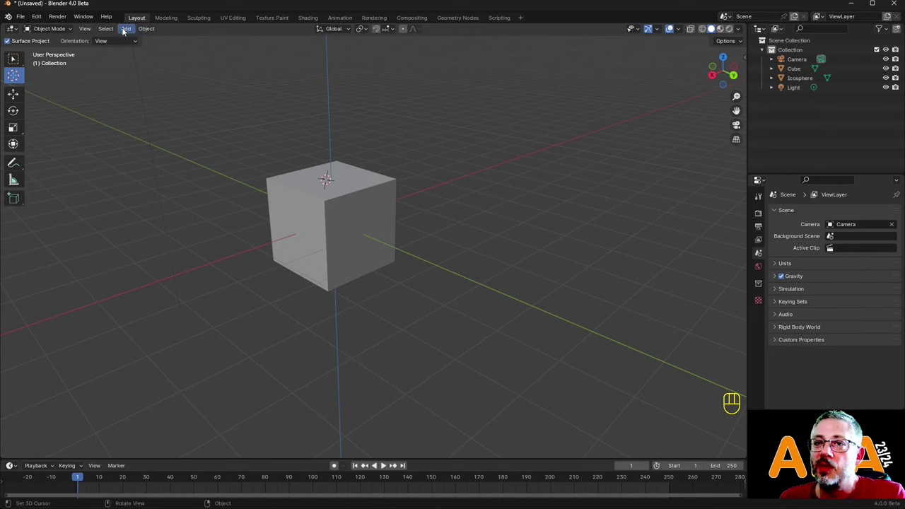
Put the 3D cursor on the cube's front face and show the sidebar Tool settings.
left_click_drag(130, 30, 268, 137)
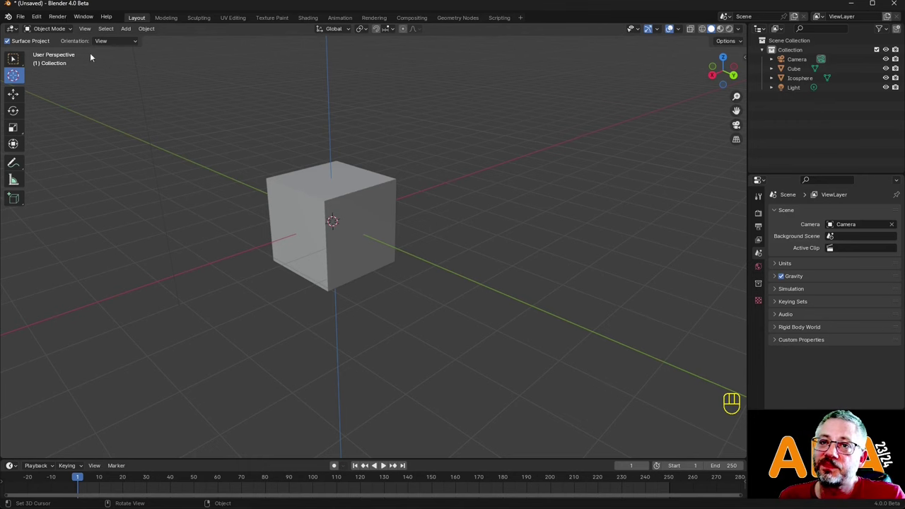
left_click_drag(94, 29, 85, 33)
left_click_drag(86, 29, 142, 53)
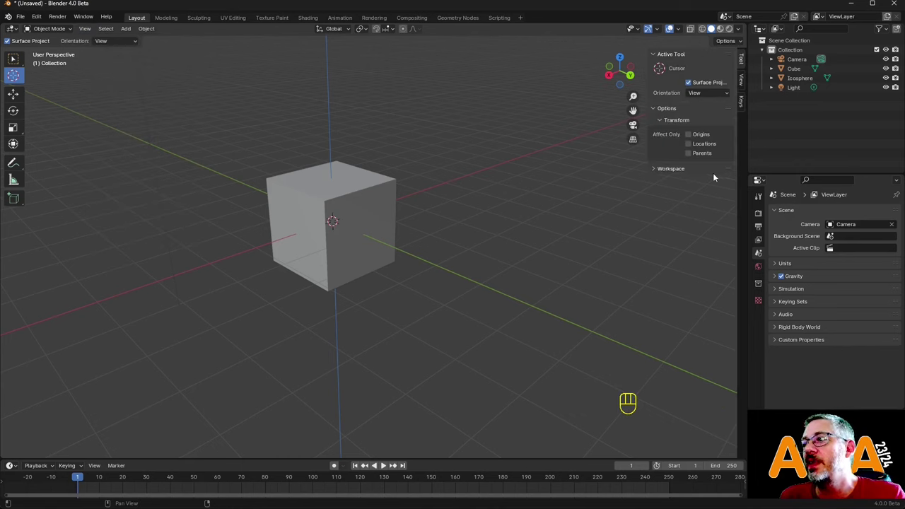
Select the cube with box select and bring up the sidebar View tab's 3D Cursor settings.
left_click(342, 196)
left_click_drag(355, 208, 16, 66)
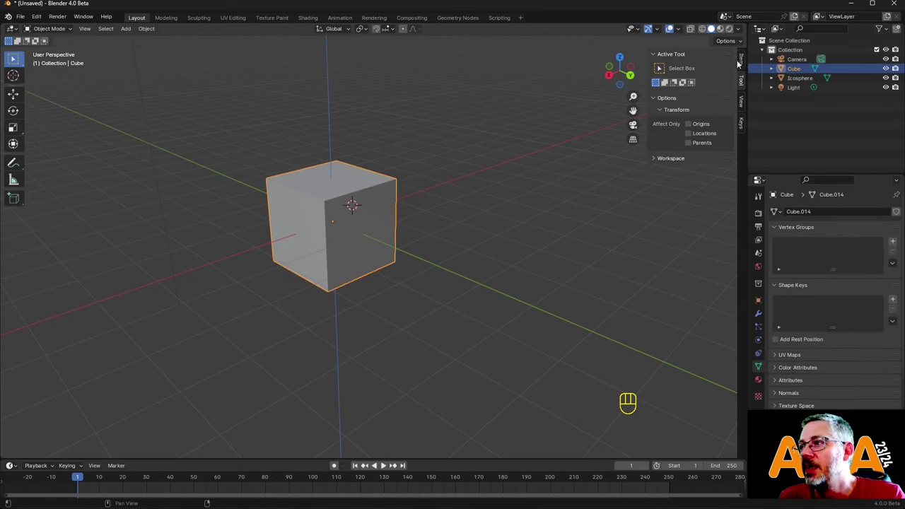
left_click(744, 60)
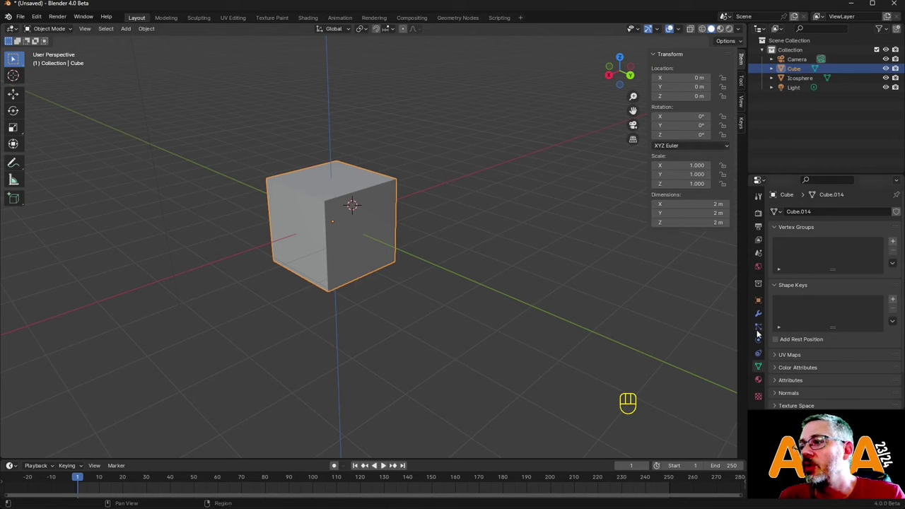
left_click(757, 302)
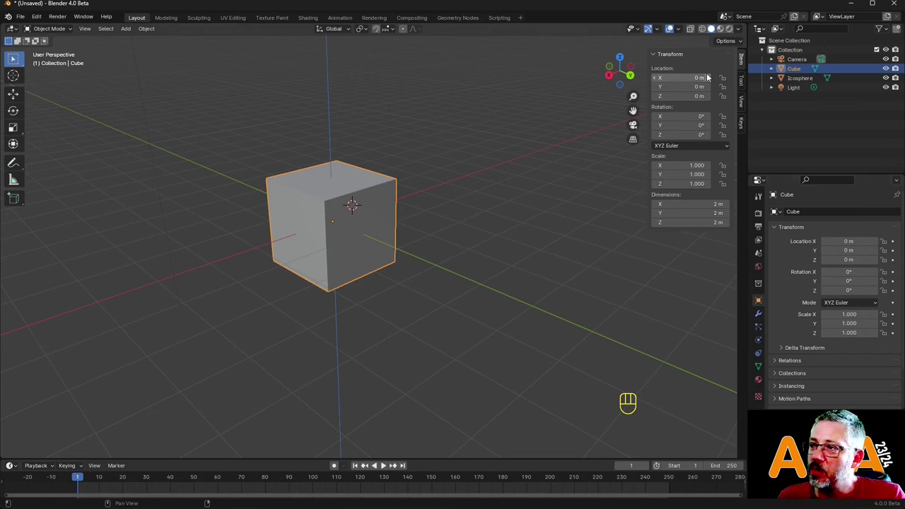
left_click(746, 137)
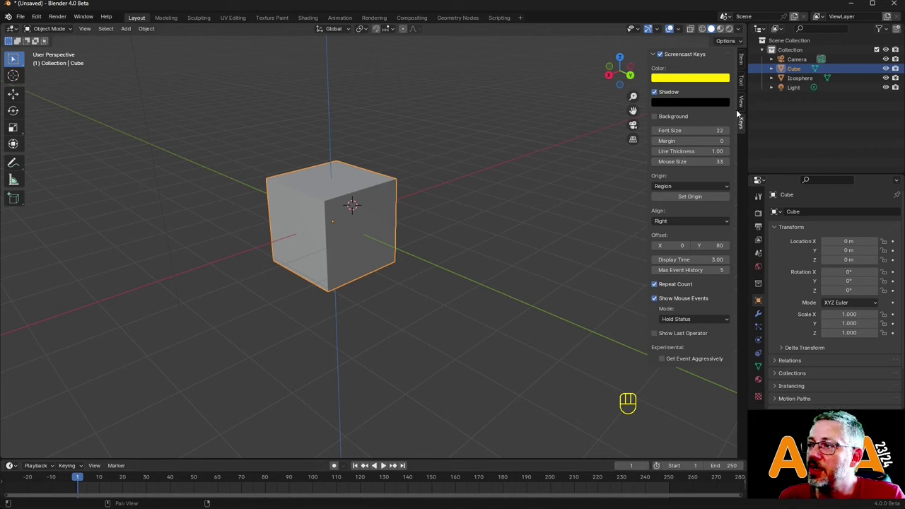
left_click(745, 102)
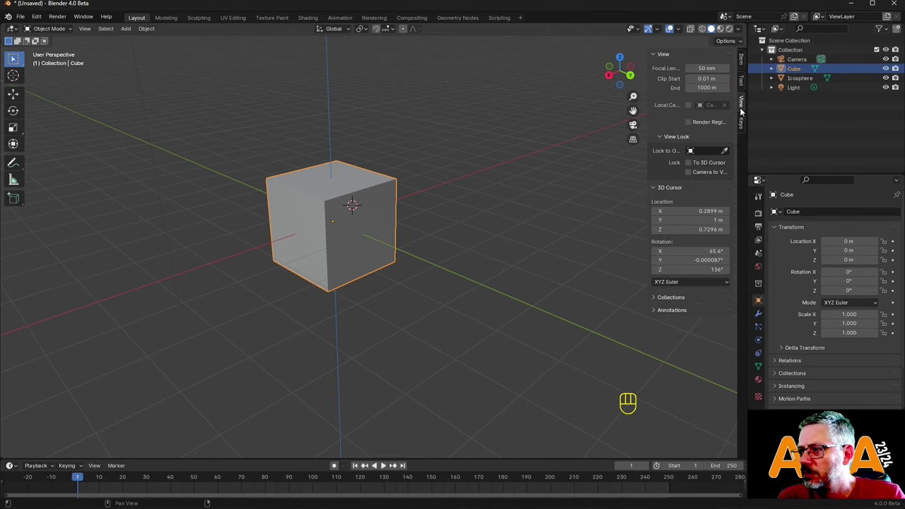
Set the 3D cursor location to X 3 m, Y −3 m, Z 0 m and reset its rotation to zero.
left_click(745, 87)
left_click(746, 107)
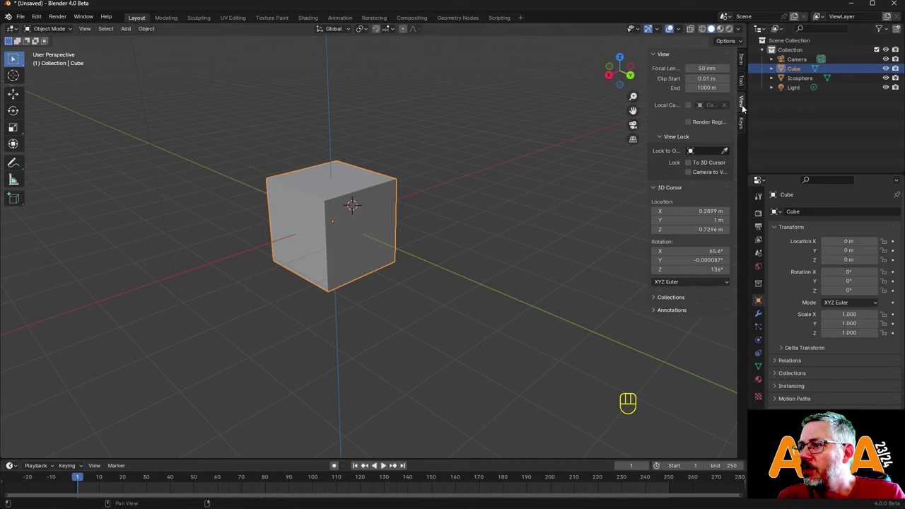
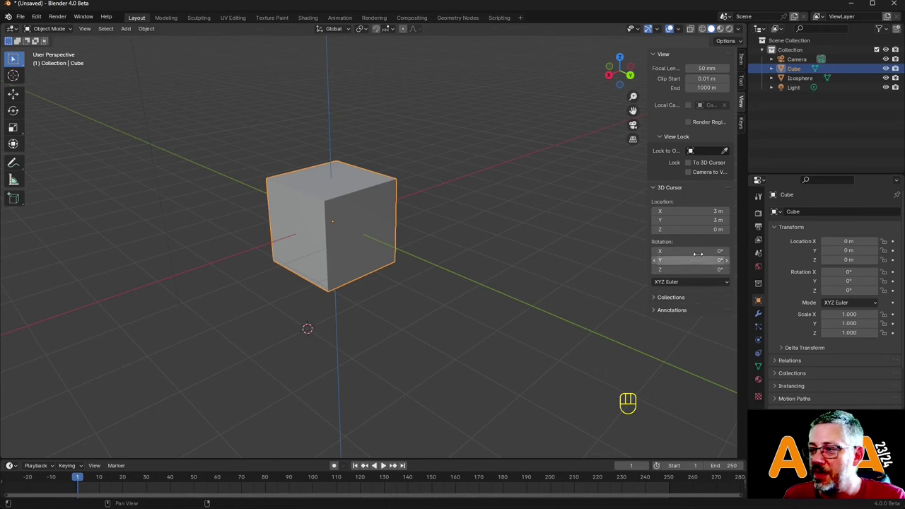
left_click_drag(442, 338, 465, 333)
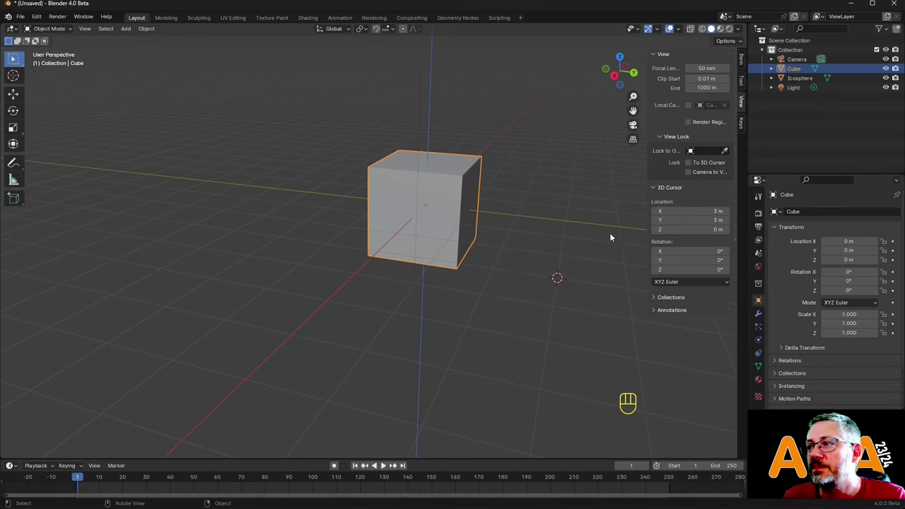
left_click_drag(576, 240, 562, 257)
left_click_drag(554, 248, 560, 194)
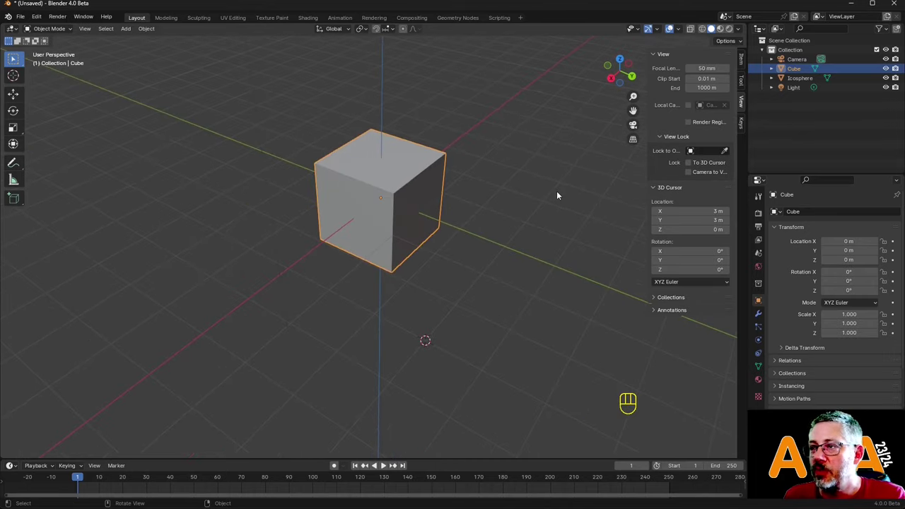
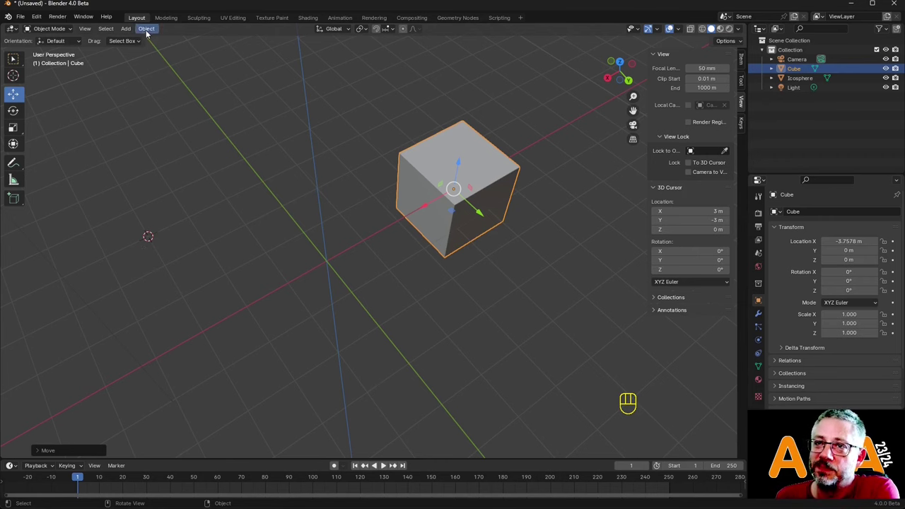
Reset the 3D cursor to the world centre and set the cube's origin to the 3D cursor.
left_click_drag(147, 30, 297, 95)
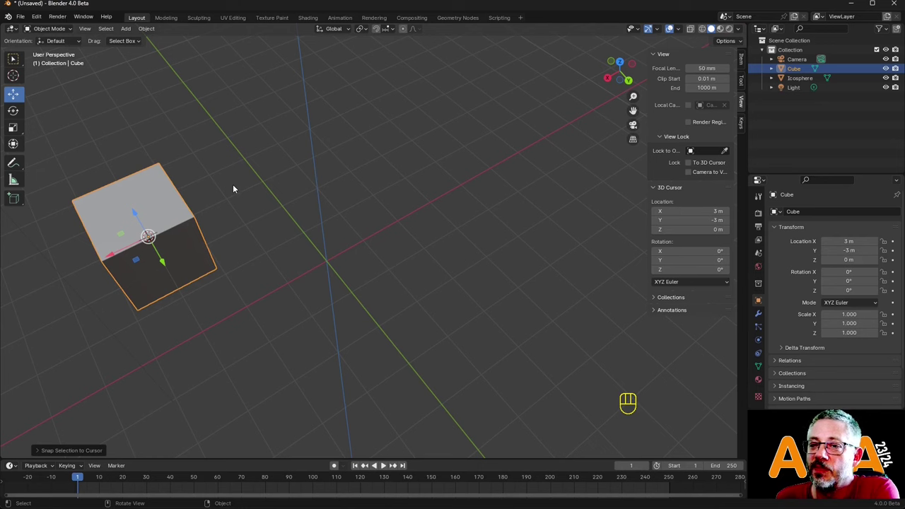
left_click_drag(151, 30, 304, 135)
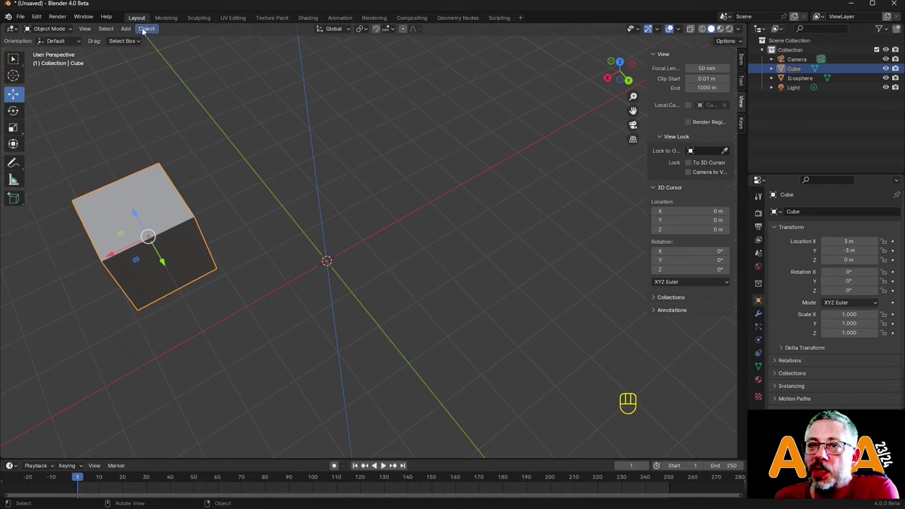
left_click_drag(145, 30, 293, 73)
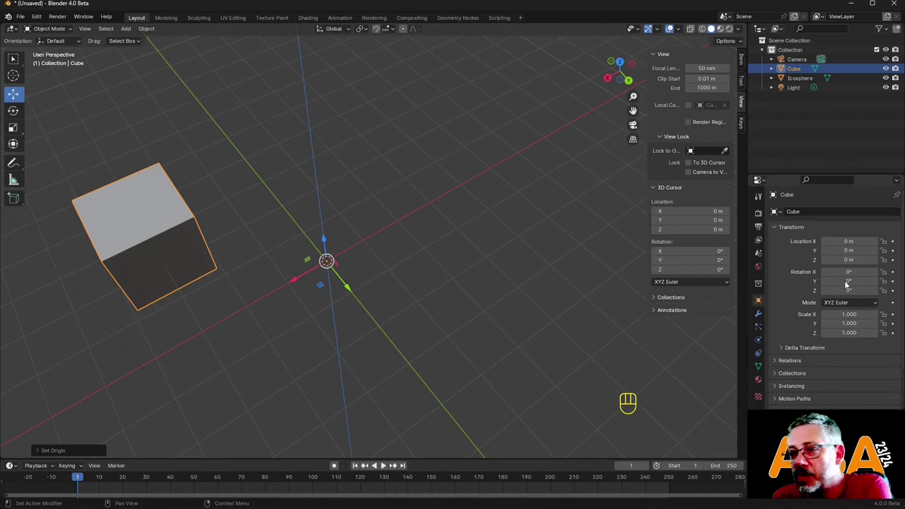
Trial-rotate the cube about the world pivot, clear its rotation with Alt+R, and set origin to geometry.
left_click_drag(17, 116, 215, 350)
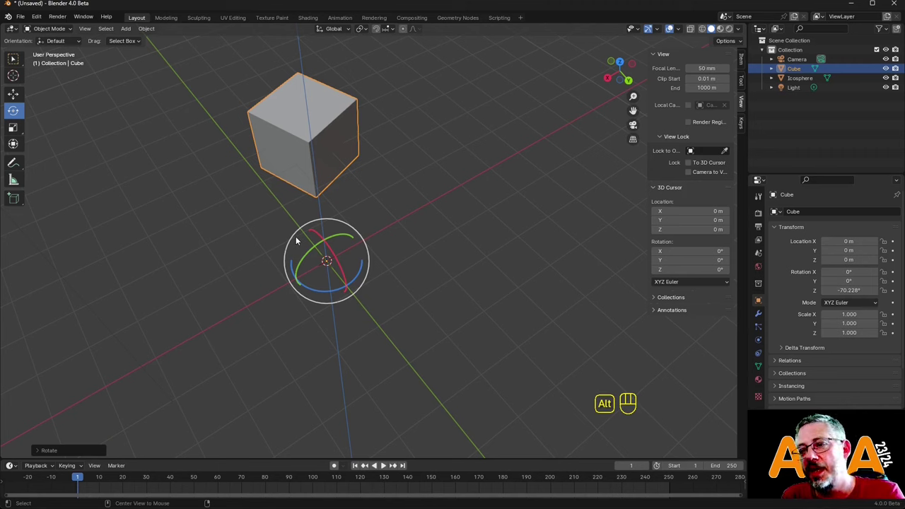
key("alt+r")
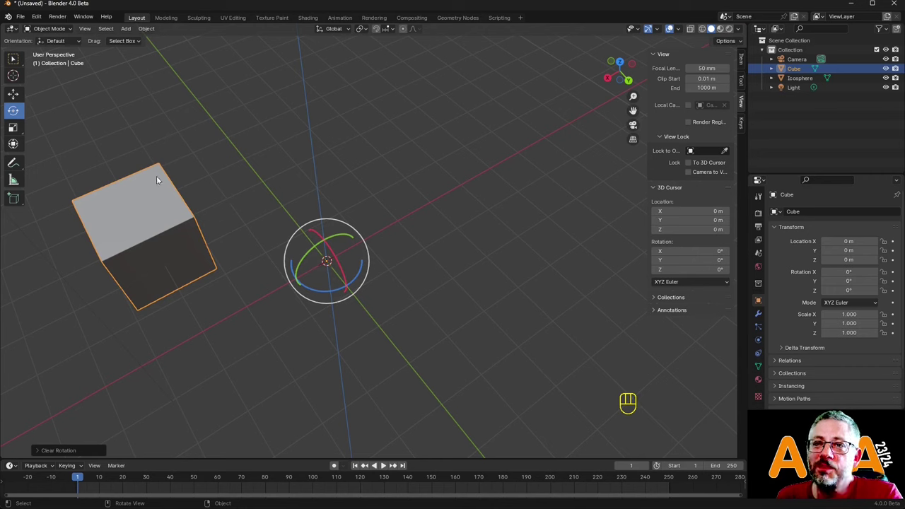
left_click_drag(149, 31, 294, 65)
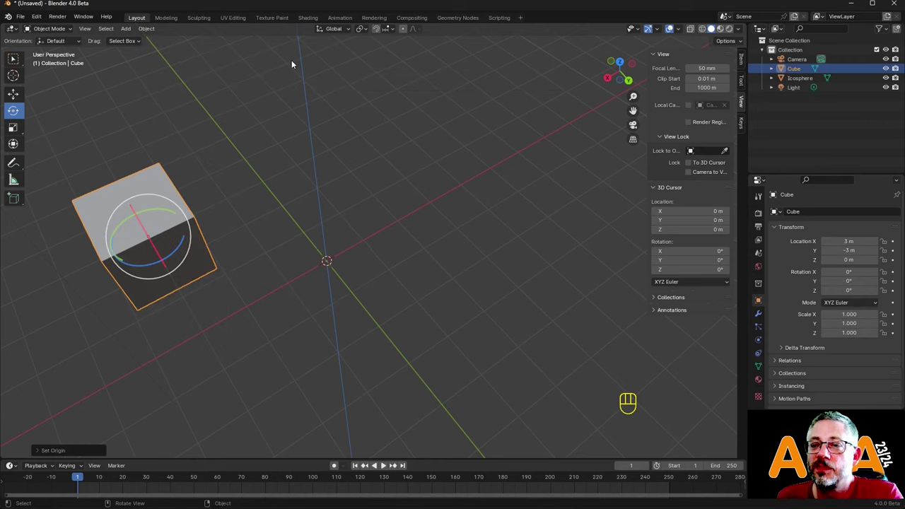
Clear the cube's location with Alt+G so it sits centred on the world origin.
key("alt+g")
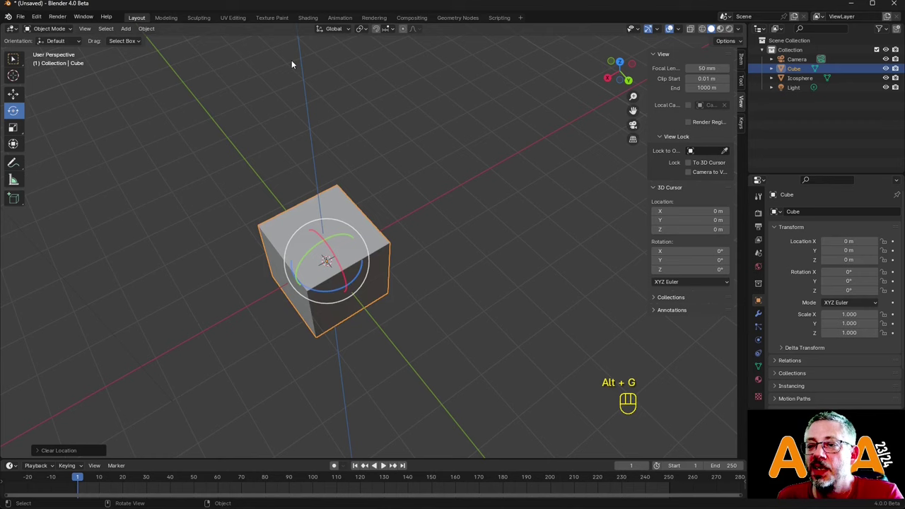
left_click_drag(379, 324, 370, 317)
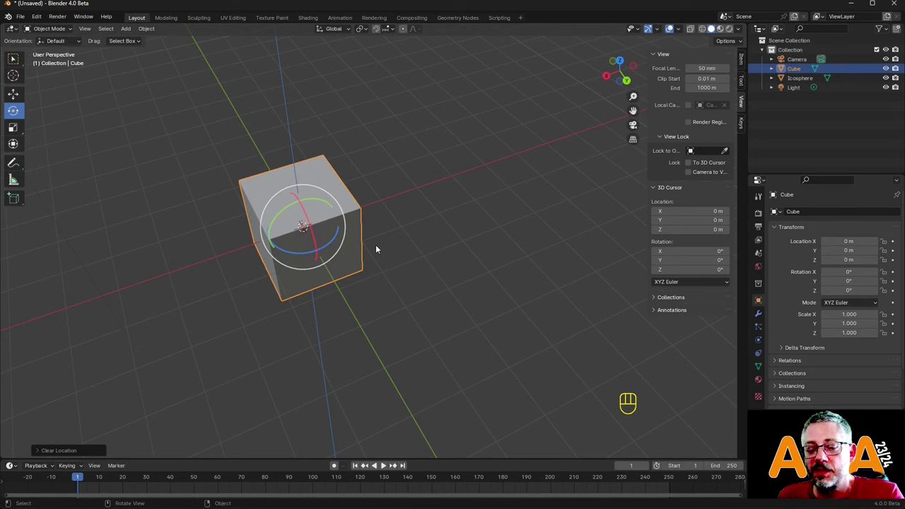
key("r")
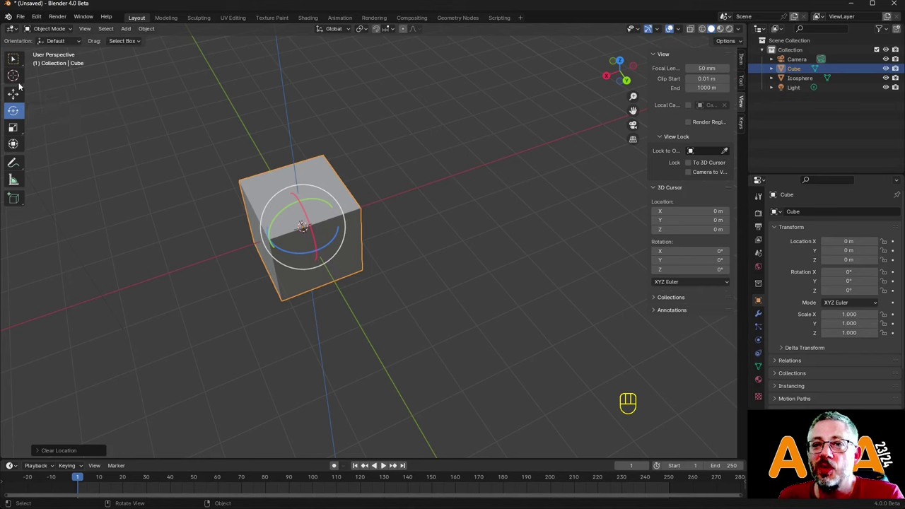
Move the cube -3 m along X and confirm Move X = -3 m in the operator panel.
left_click(18, 63)
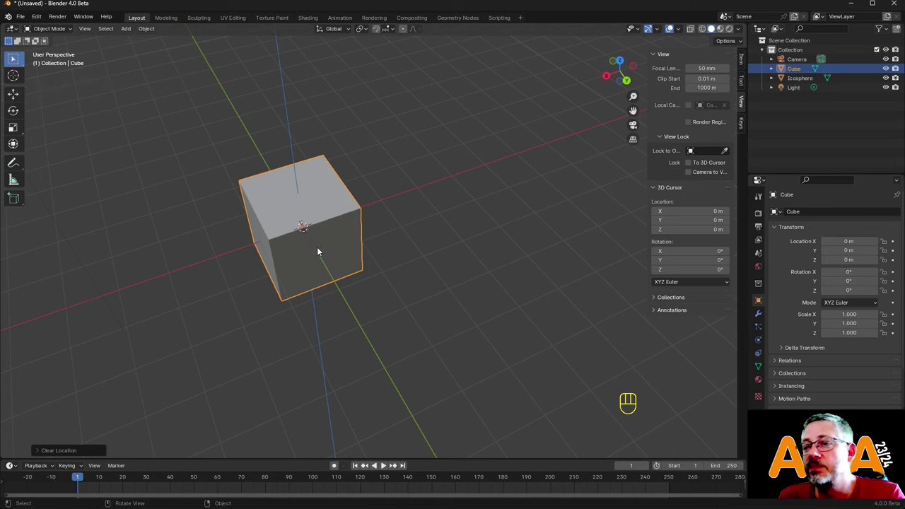
key("g")
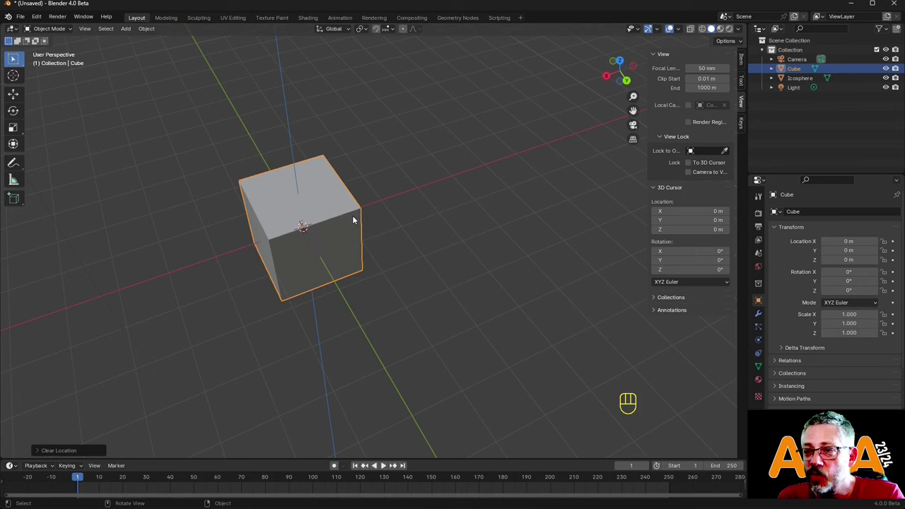
key("g")
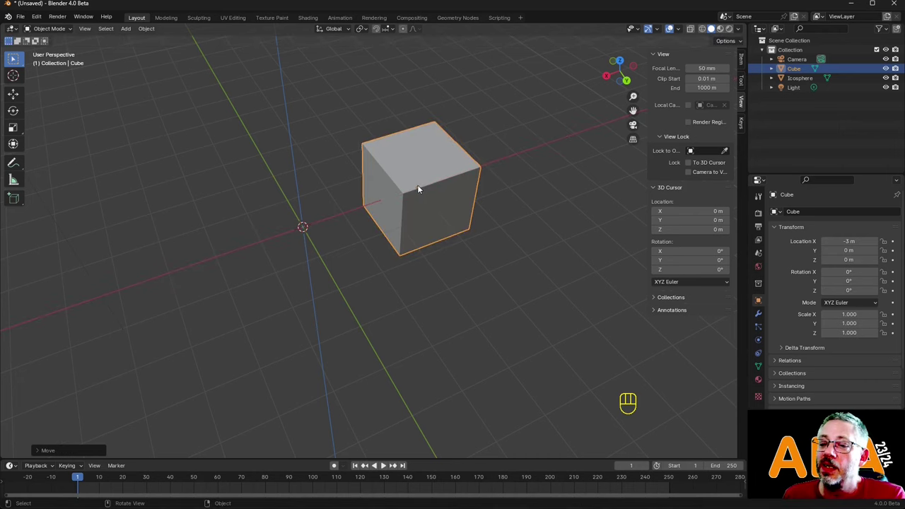
left_click(50, 455)
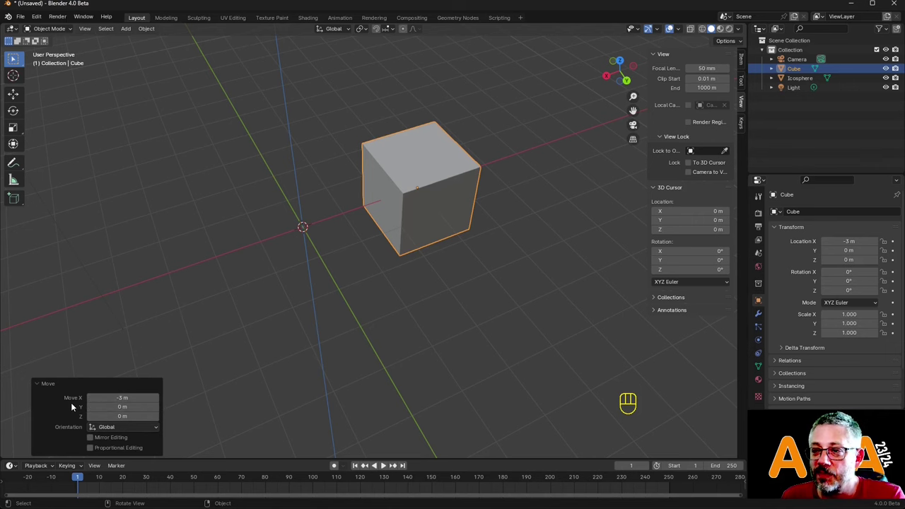
left_click_drag(346, 230, 426, 192)
left_click_drag(426, 141, 328, 311)
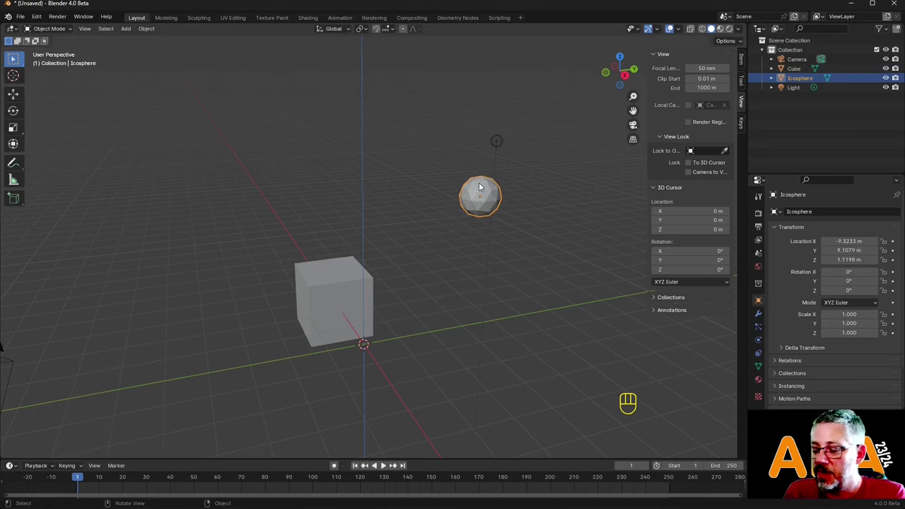
key("KP_Decimal")
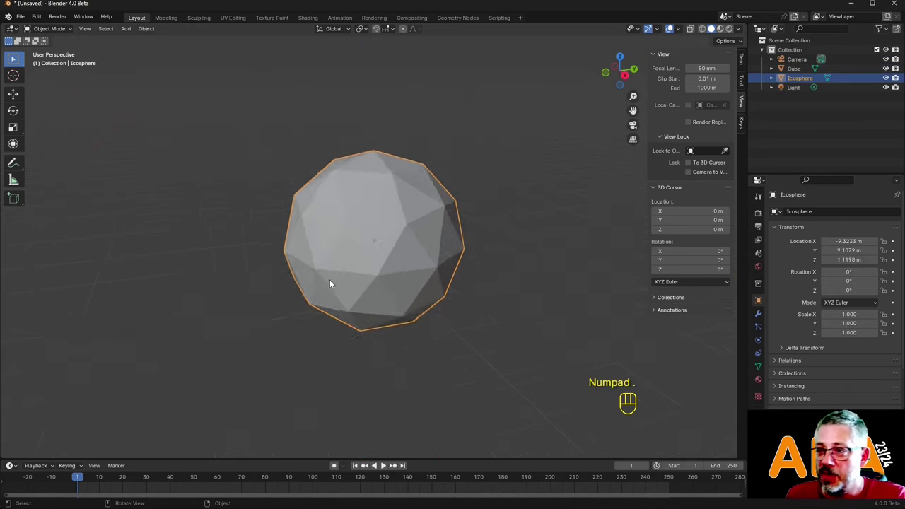
left_click_drag(383, 265, 351, 274)
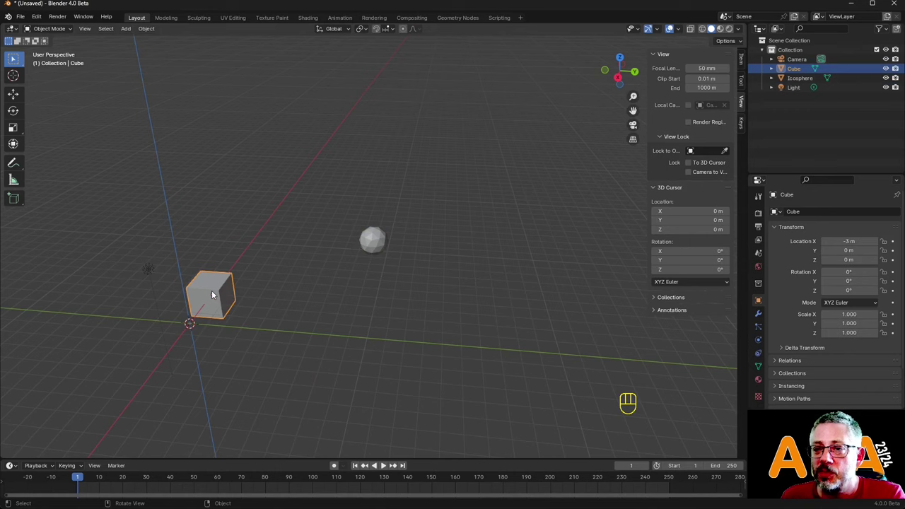
left_click_drag(239, 283, 353, 264)
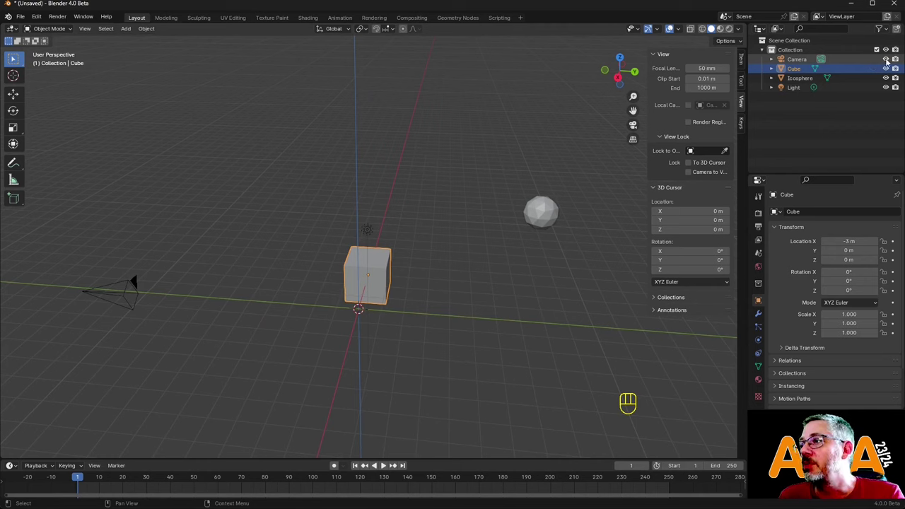
left_click(890, 61)
left_click_drag(889, 77, 892, 60)
left_click_drag(890, 77, 889, 81)
left_click(886, 87)
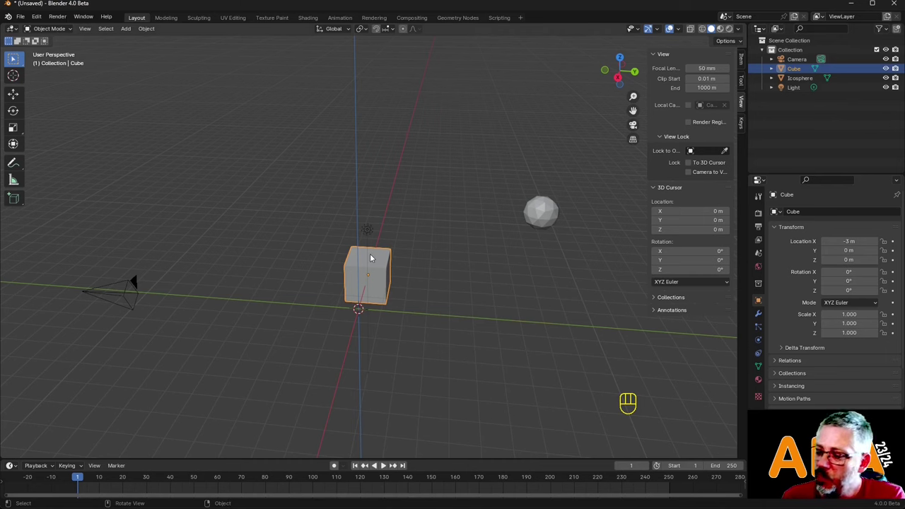
Toggle Local View on the cube repeatedly with numpad slash, ending back in the full scene.
key("KP_Divide")
key("KP_Divide")
key("KP_Divide")
key("KP_Divide")
key("KP_Divide")
key("KP_Divide")
key("KP_Divide")
key("KP_Divide")
key("KP_Divide")
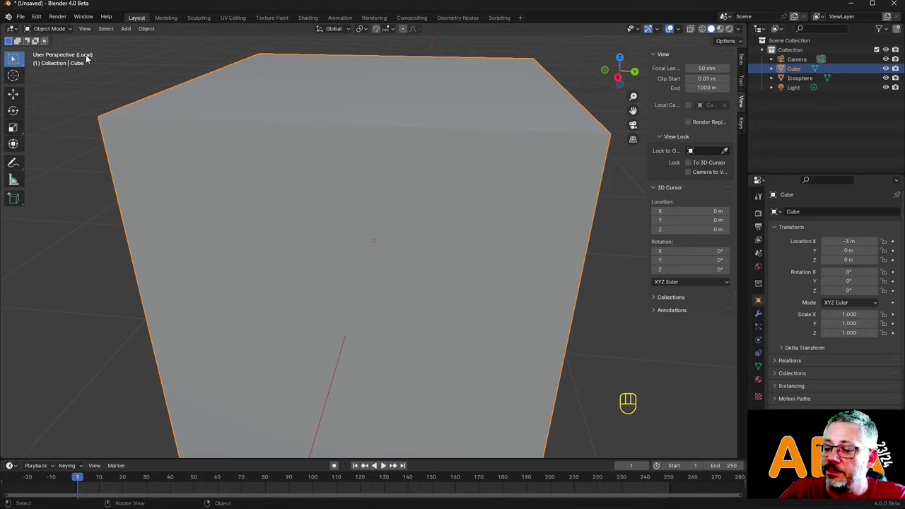
key("KP_Divide")
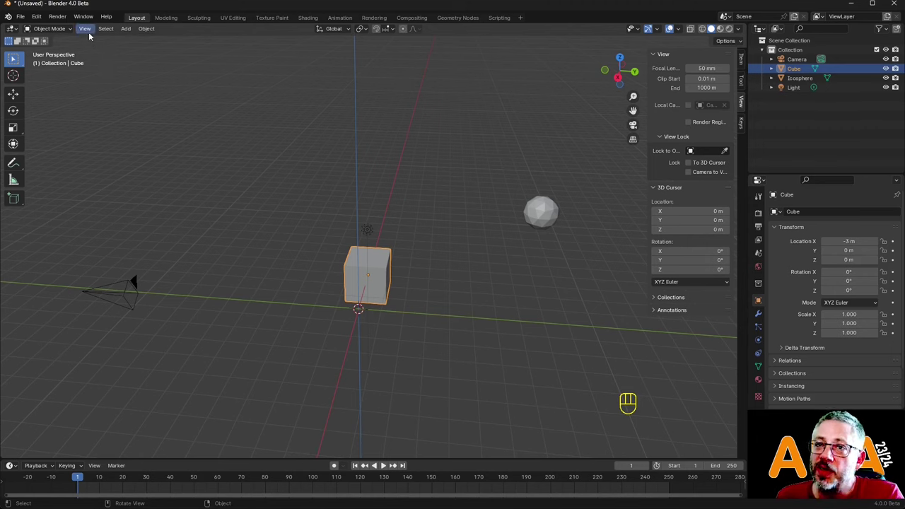
left_click_drag(87, 31, 380, 295)
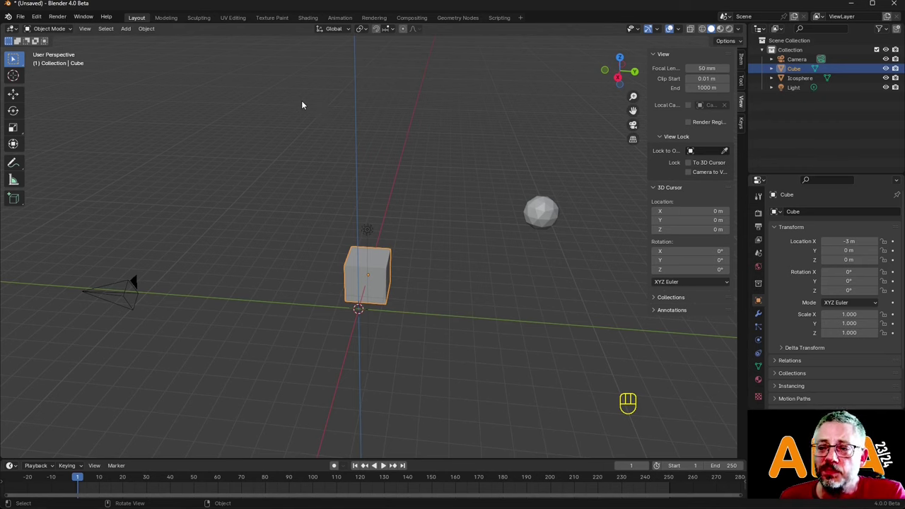
left_click_drag(84, 35, 270, 197)
left_click_drag(92, 30, 420, 311)
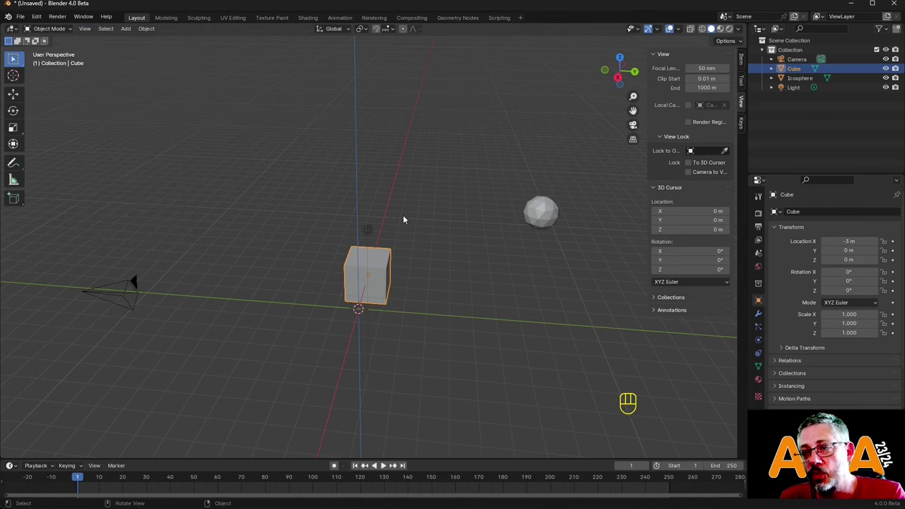
Try isolating the cube with Q a few times and return to the full scene view.
key("q")
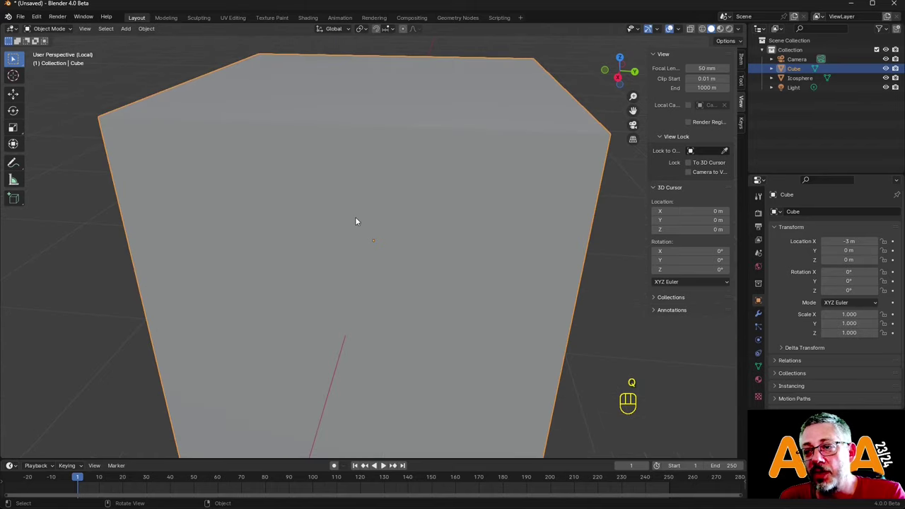
key("q")
key("q")
key("q")
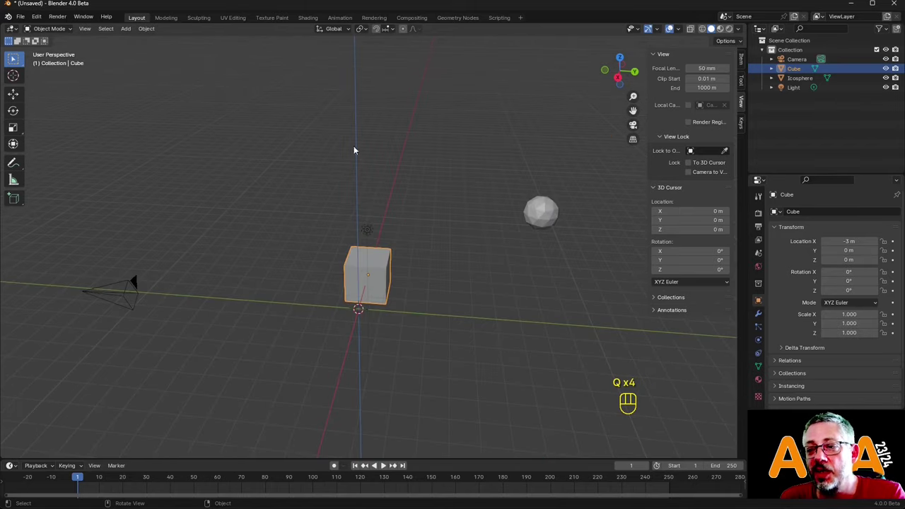
key("q")
key("q")
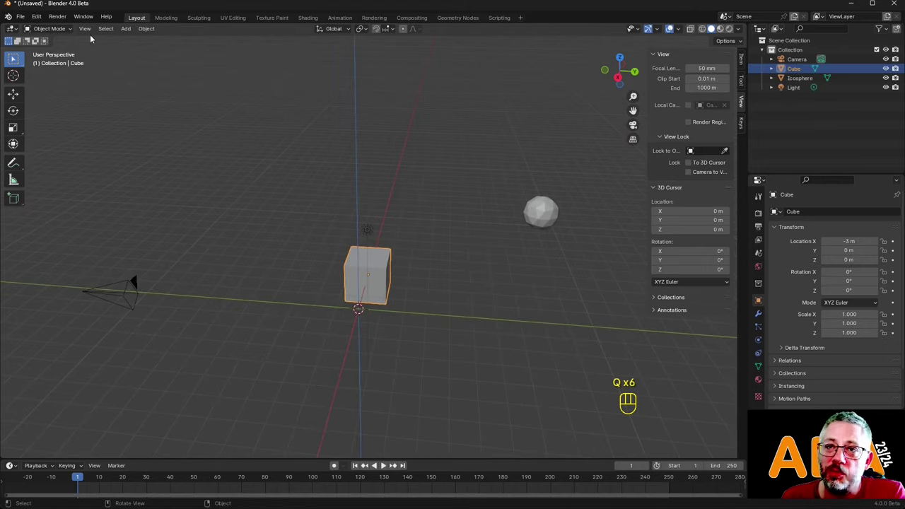
left_click_drag(312, 244, 321, 252)
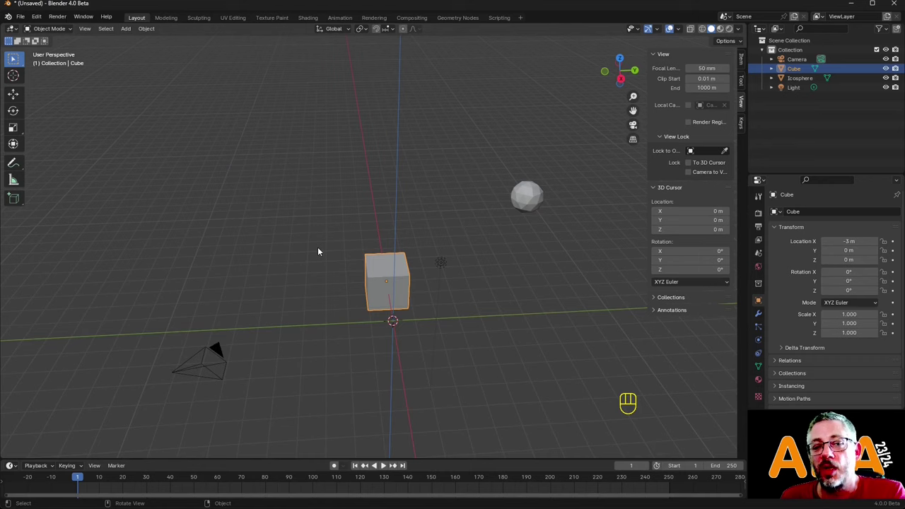
left_click_drag(399, 236, 368, 236)
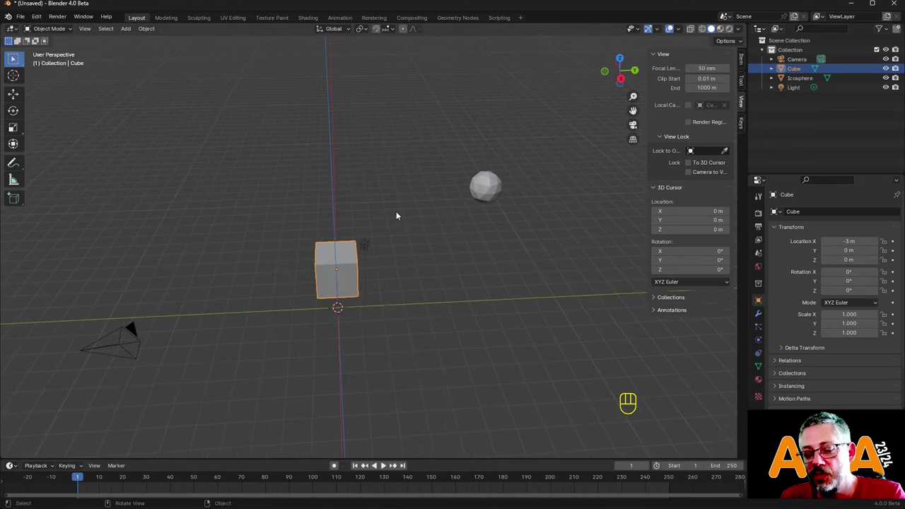
Hide the viewport sidebar so the cube, icosphere and camera fill more space.
key("n")
key("n")
key("n")
key("n")
key("n")
left_click_drag(429, 228, 448, 212)
left_click_drag(432, 224, 415, 204)
middle_click(447, 216)
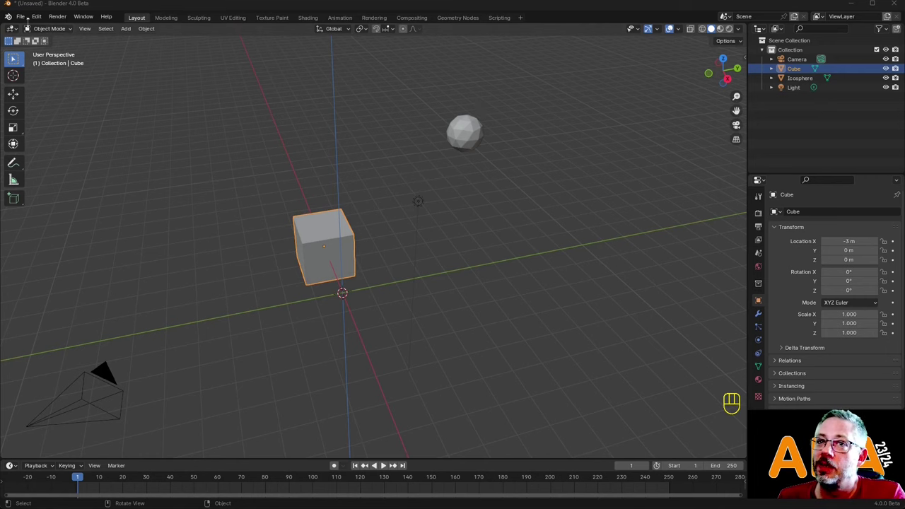
Save the scene as 001.blend in the ABA folder.
left_click_drag(24, 20, 71, 77)
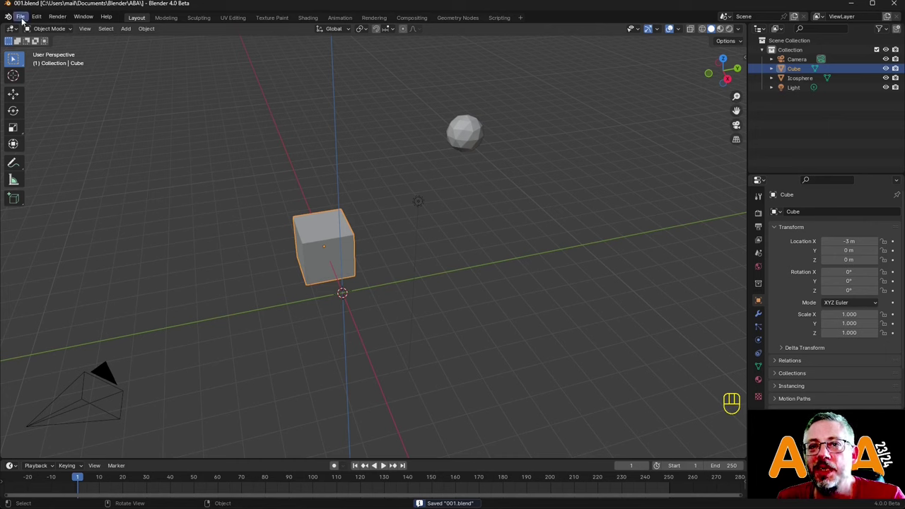
Save a second copy of the scene as 002.blend via the File menu.
left_click_drag(21, 21, 54, 98)
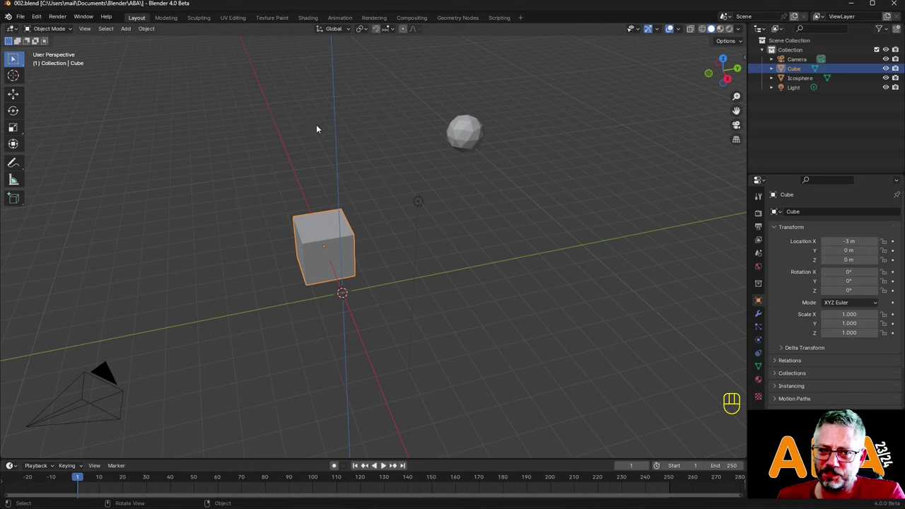
Start a fresh General default scene with only the cube, camera and light.
left_click_drag(26, 19, 157, 19)
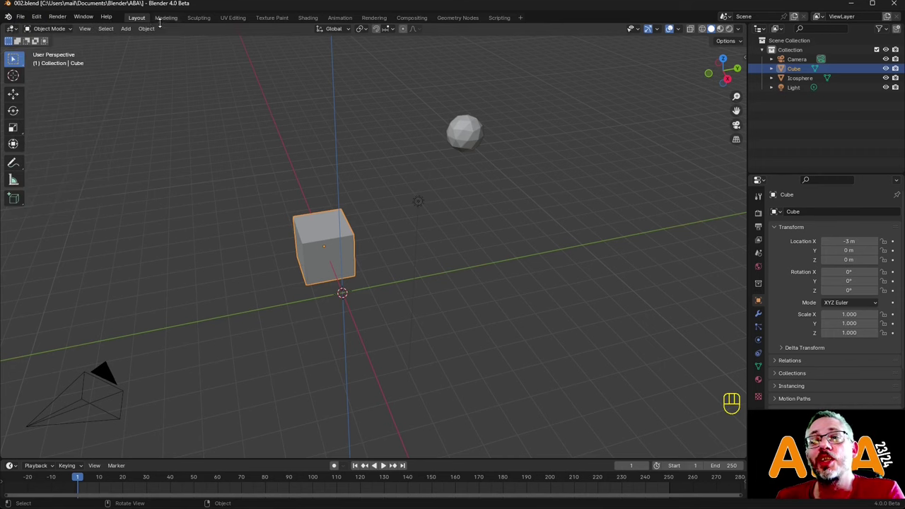
left_click_drag(24, 17, 152, 33)
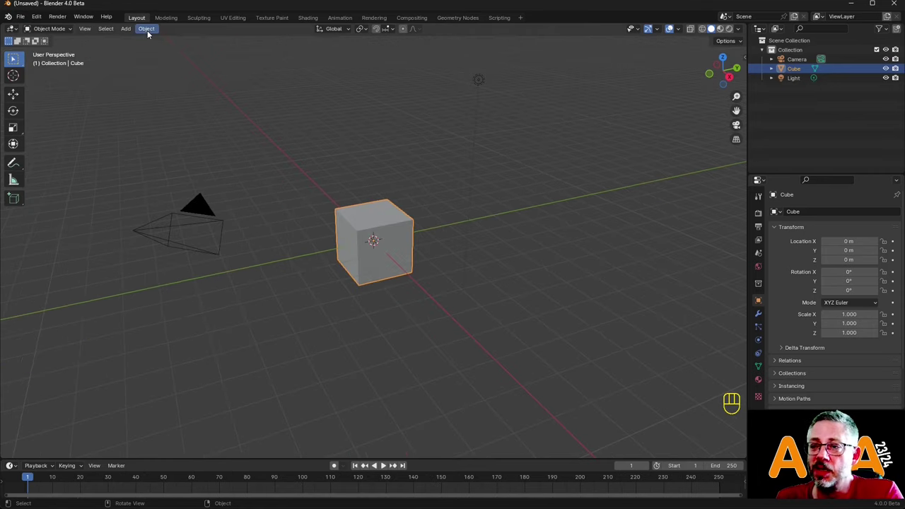
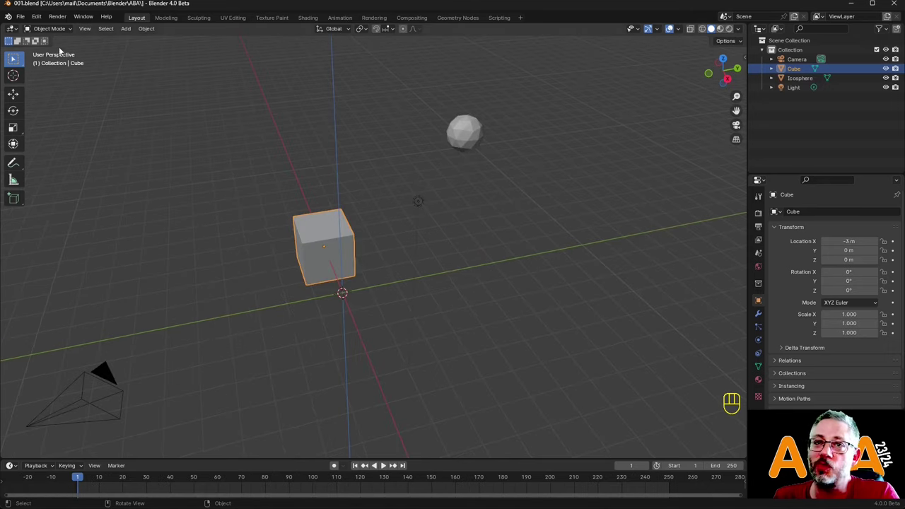
left_click_drag(22, 18, 148, 30)
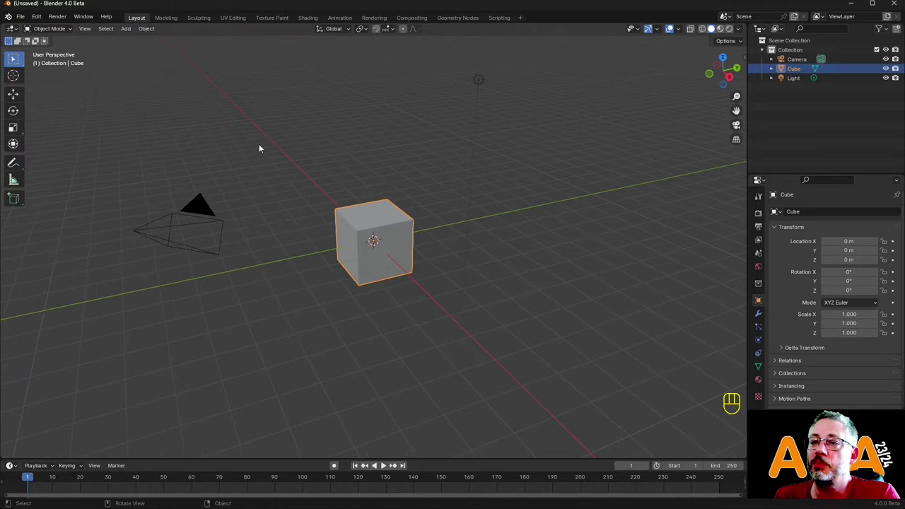
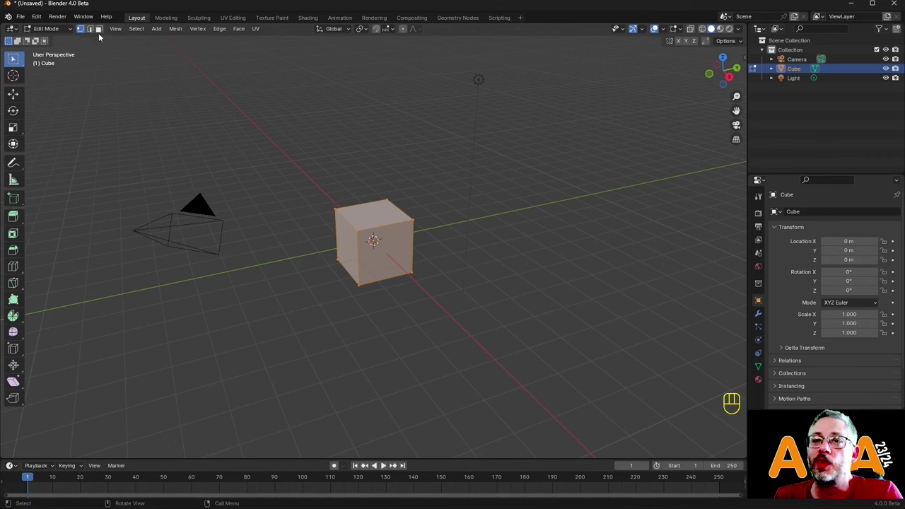
Switch the select mode and enable X-ray so the cube's hidden geometry shows.
left_click(101, 32)
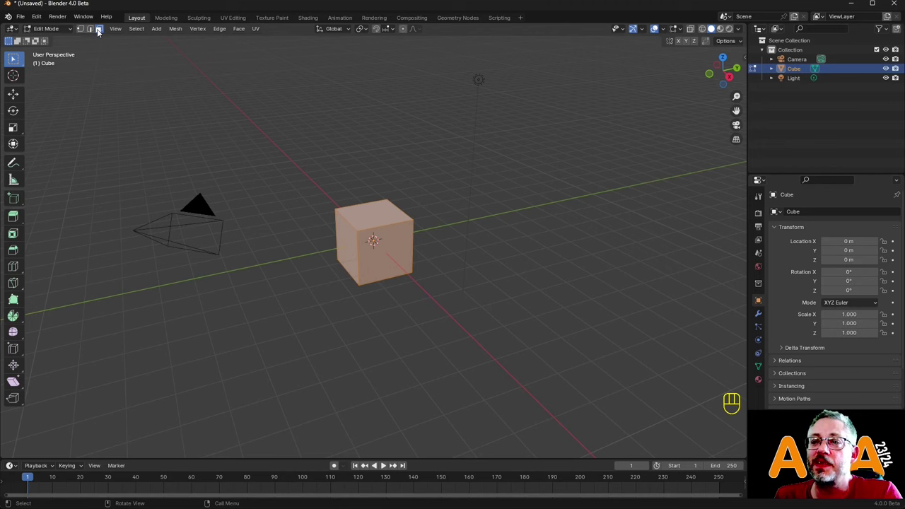
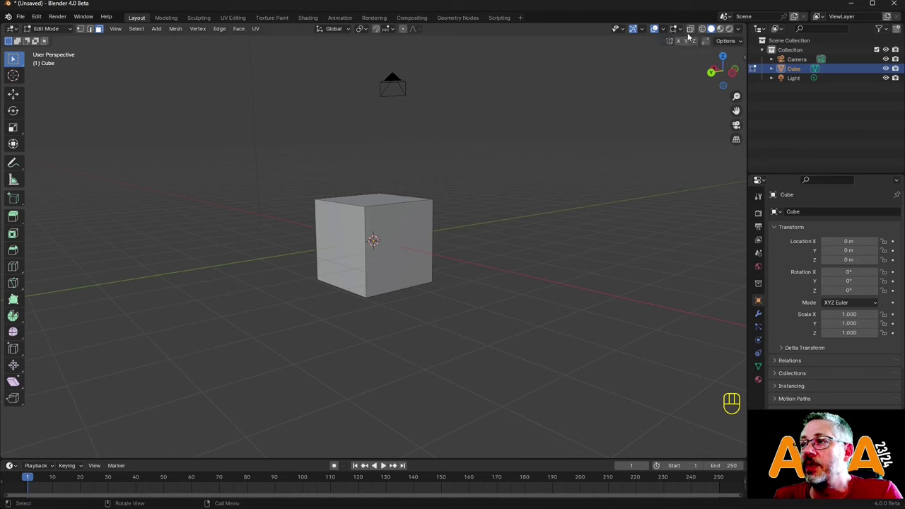
left_click(700, 29)
left_click(696, 30)
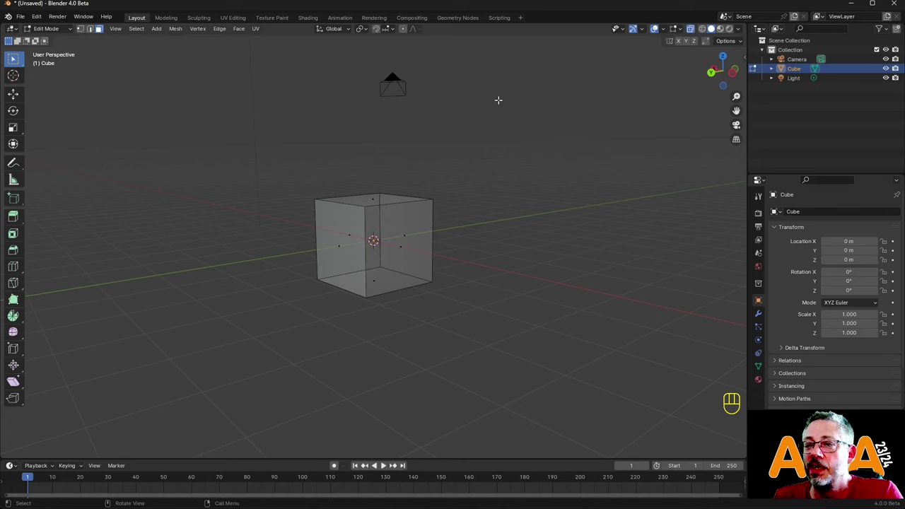
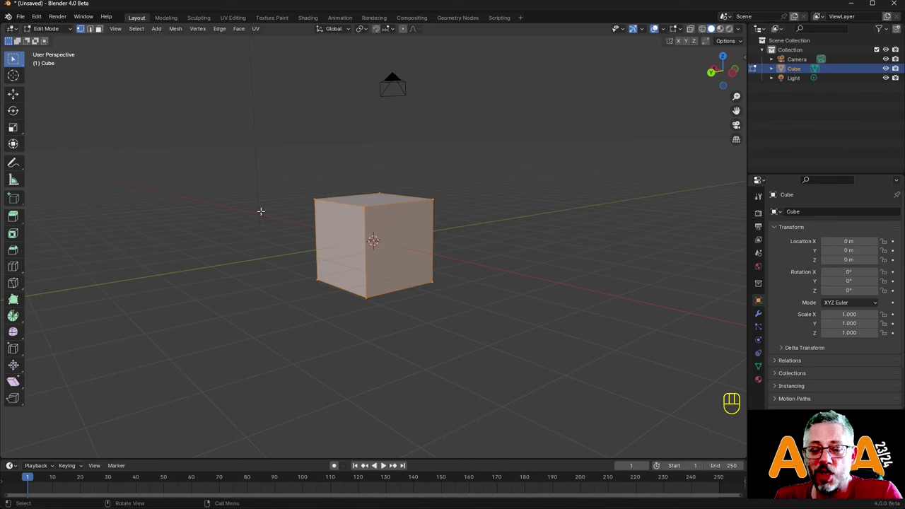
Cycle vertex, edge and face select modes with 1, 2, 3, ending on vertex select.
key("1")
key("2")
key("3")
key("1")
key("2")
key("3")
key("1")
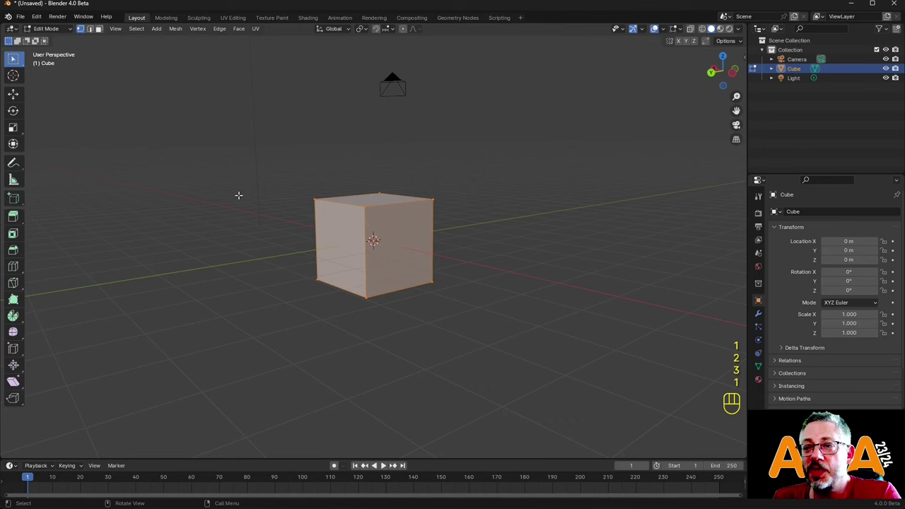
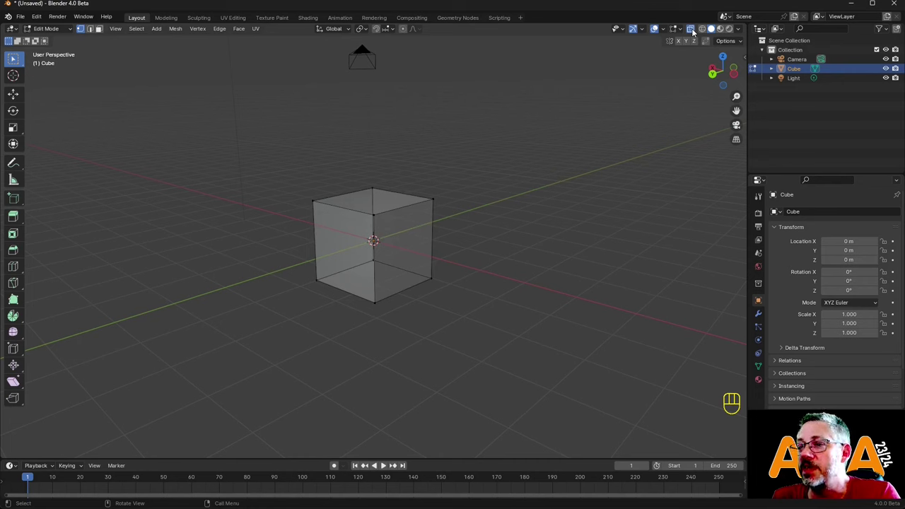
Turn X-ray display off again with Alt+Z and switch to face select mode.
left_click(697, 31)
left_click(696, 31)
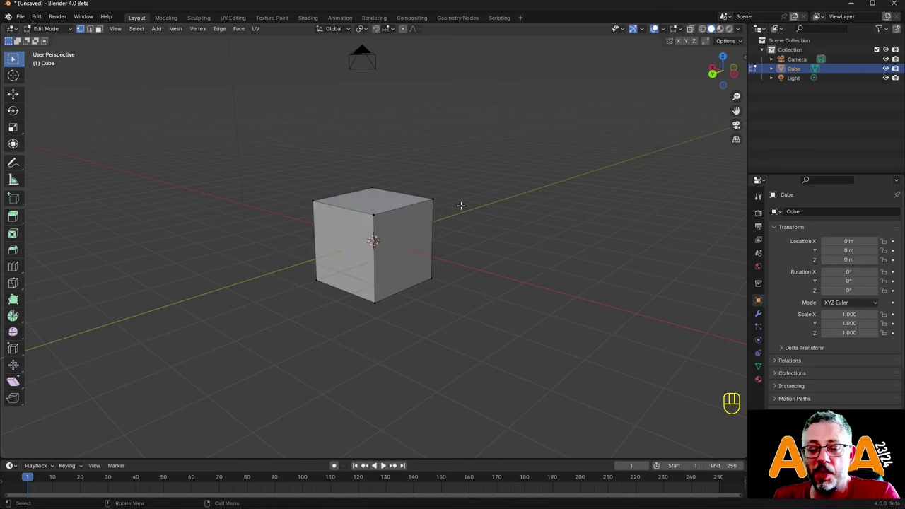
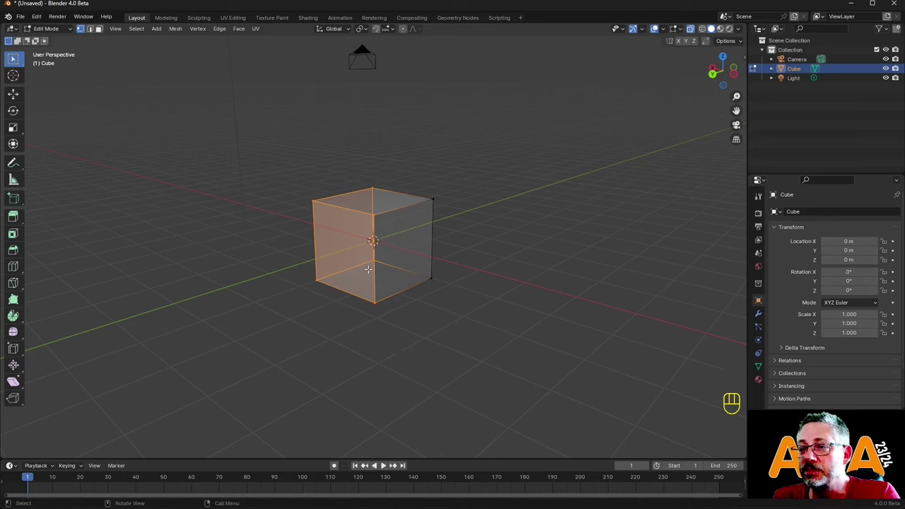
key("alt+z")
key("alt+z")
key("alt+z")
key("alt+z")
key("alt+z")
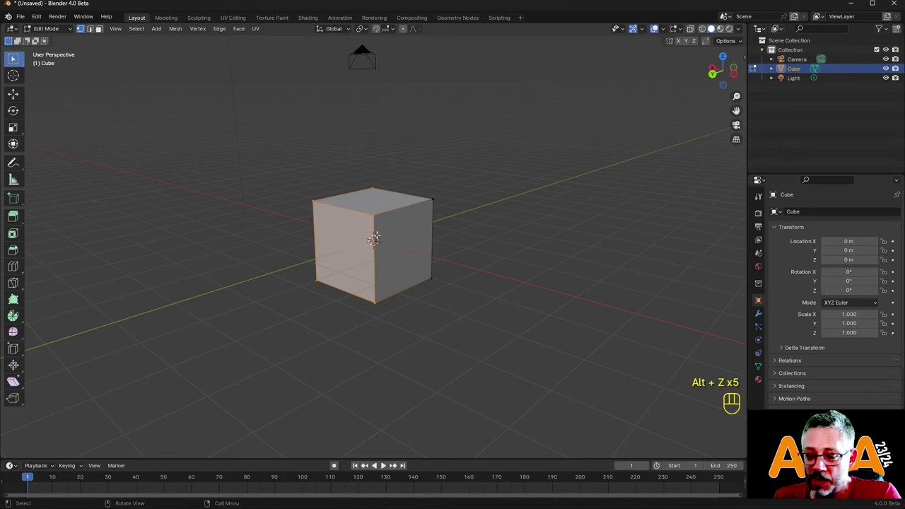
key("3")
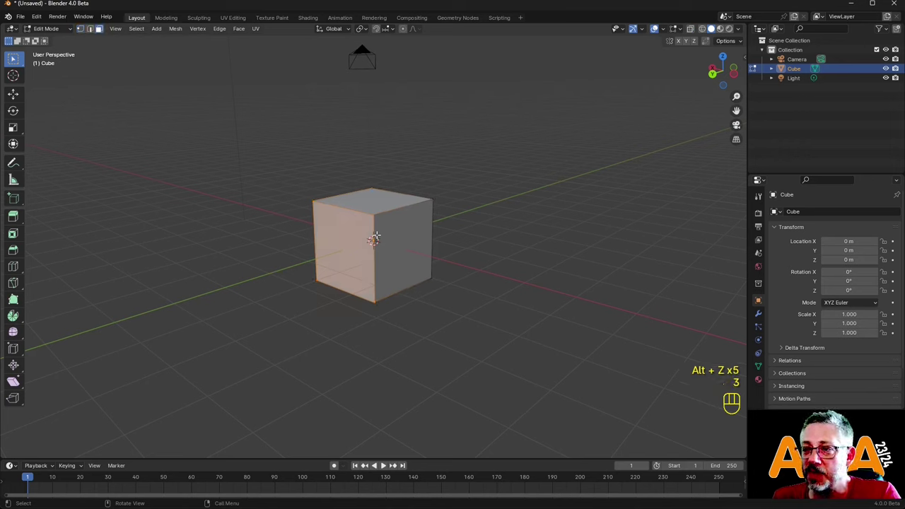
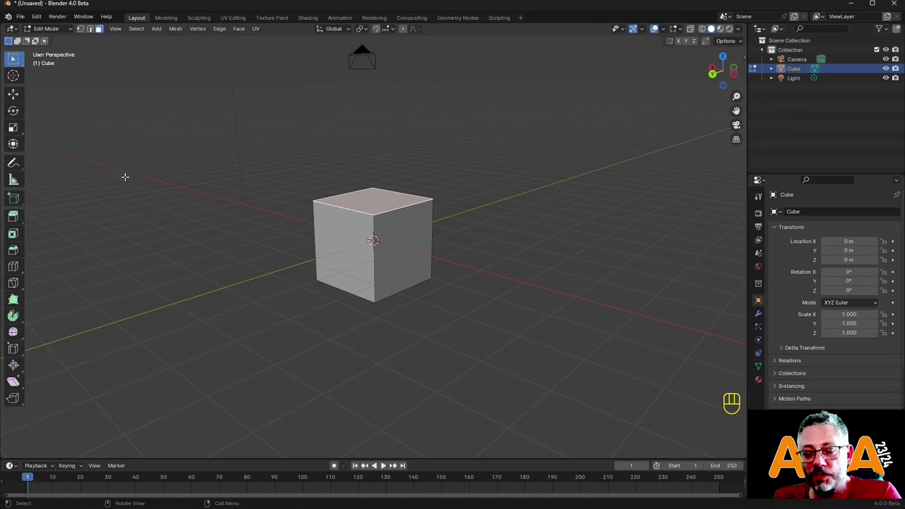
Toggle the tool shelf with T several times while the cube's top face is selected.
key("t")
key("t")
key("t")
key("t")
key("t")
key("t")
key("t")
key("t")
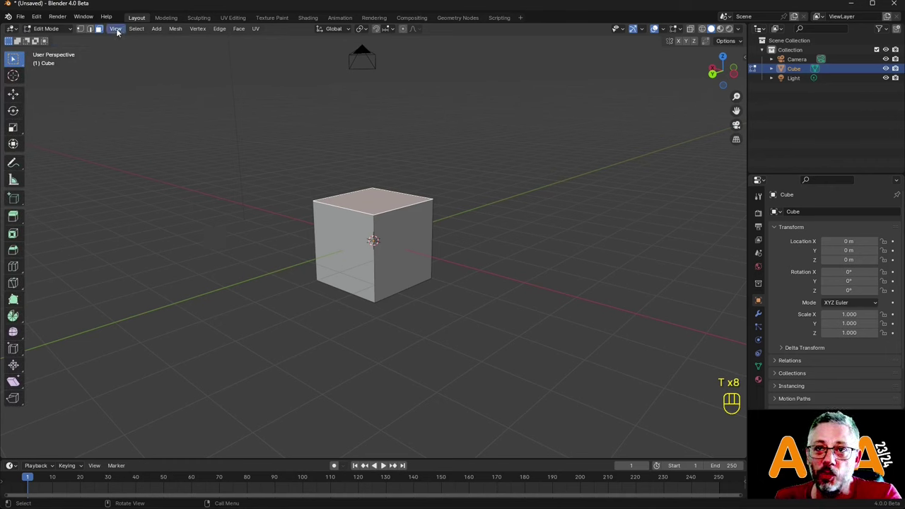
Widen the tool shelf so tool names show beside the icons.
left_click_drag(119, 30, 198, 46)
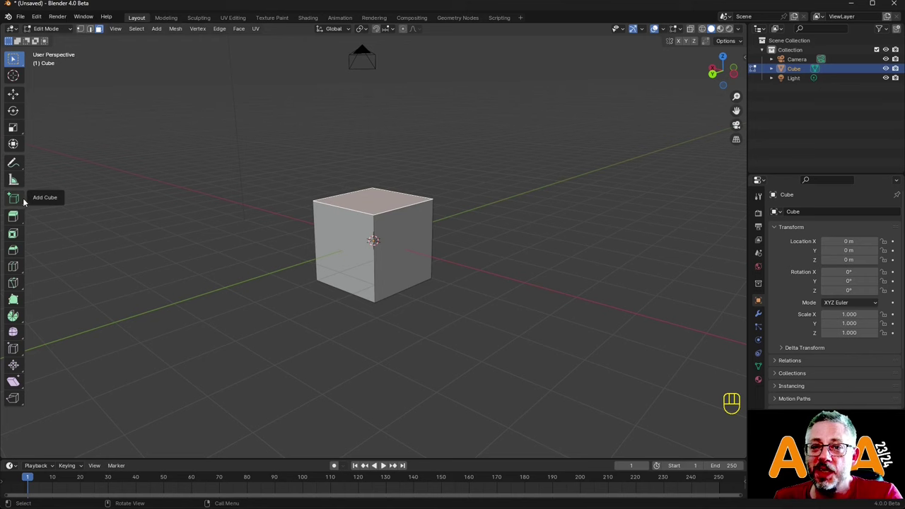
left_click(386, 464)
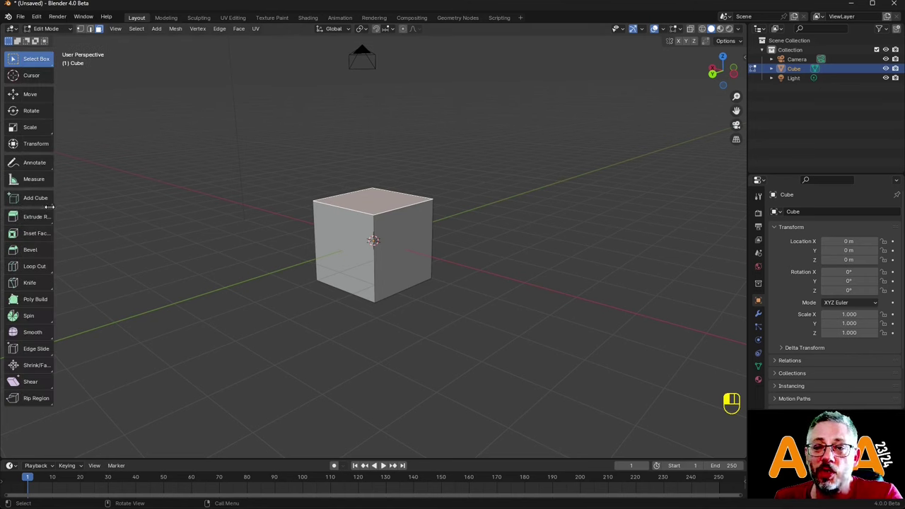
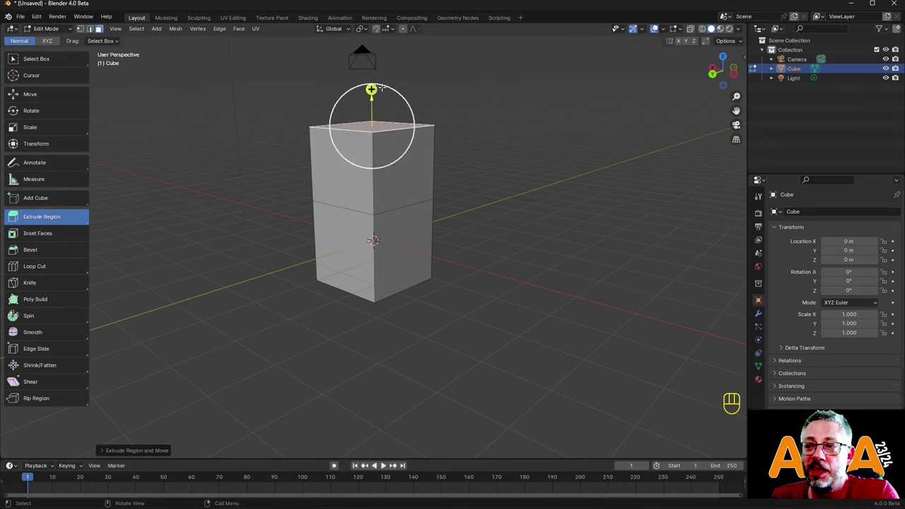
Return to Object Mode and try the wireframe overlay on the tall block, leaving it off.
left_click(54, 34)
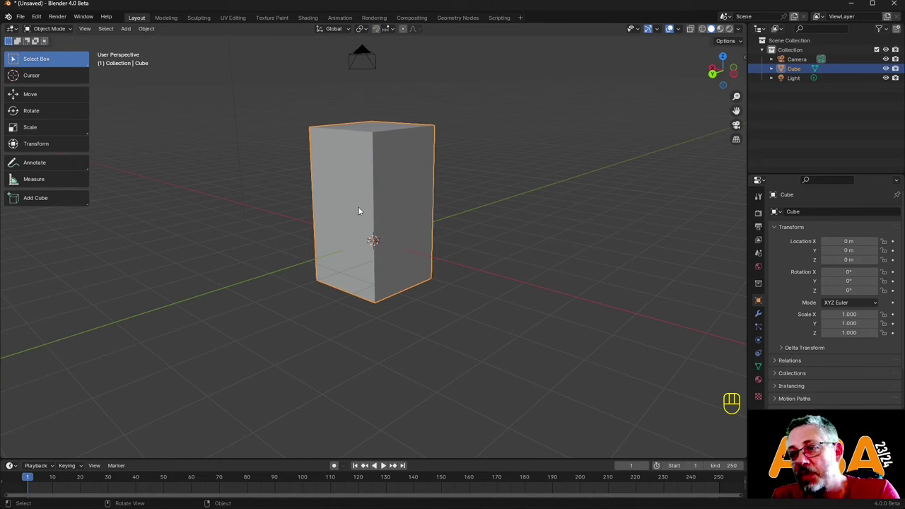
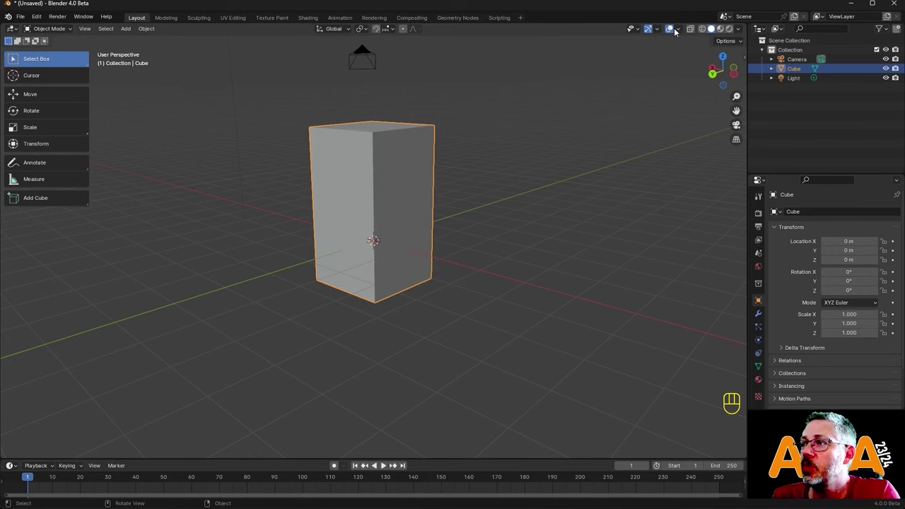
left_click(681, 31)
left_click_drag(681, 31, 520, 213)
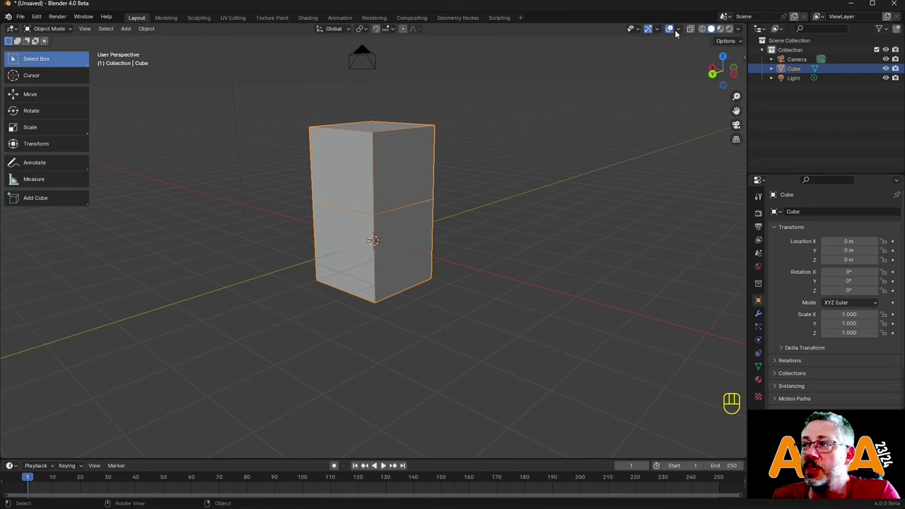
left_click_drag(681, 32, 446, 230)
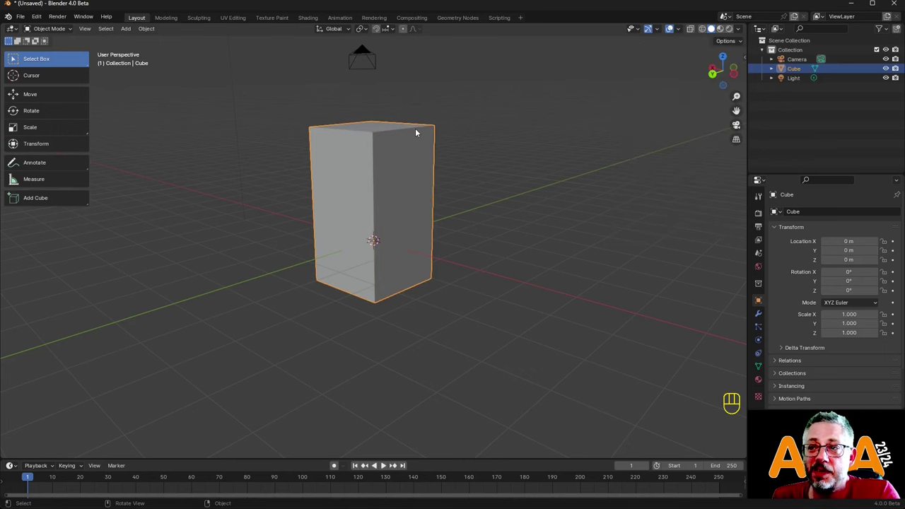
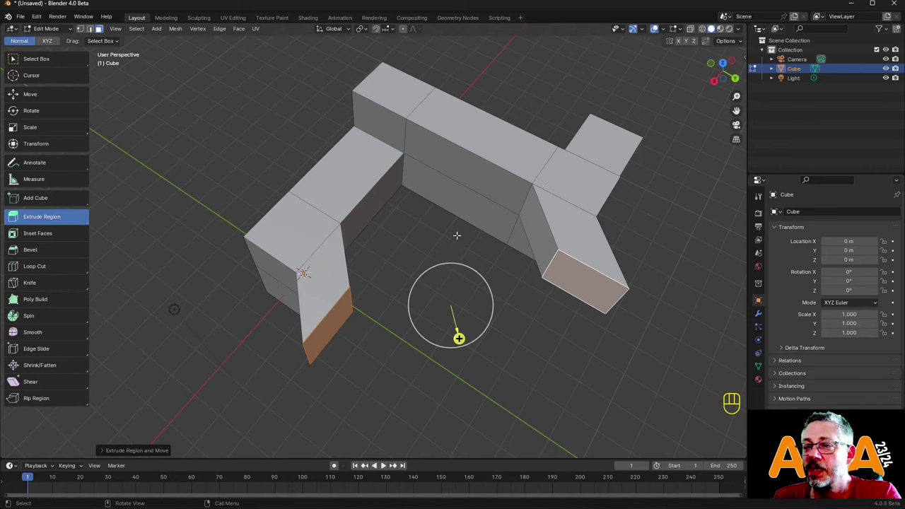
Undo the downward extrusion and extrude both selected end faces outward along their normals.
key("ctrl+z")
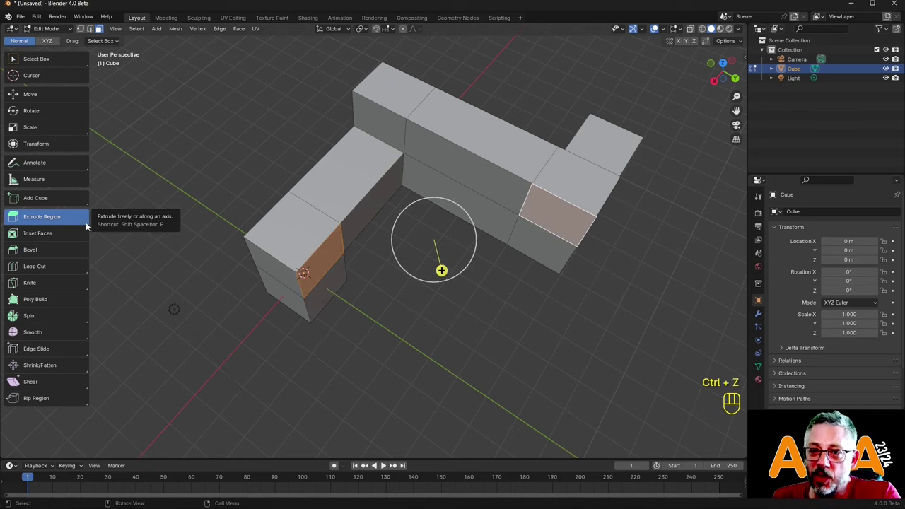
left_click_drag(90, 224, 65, 280)
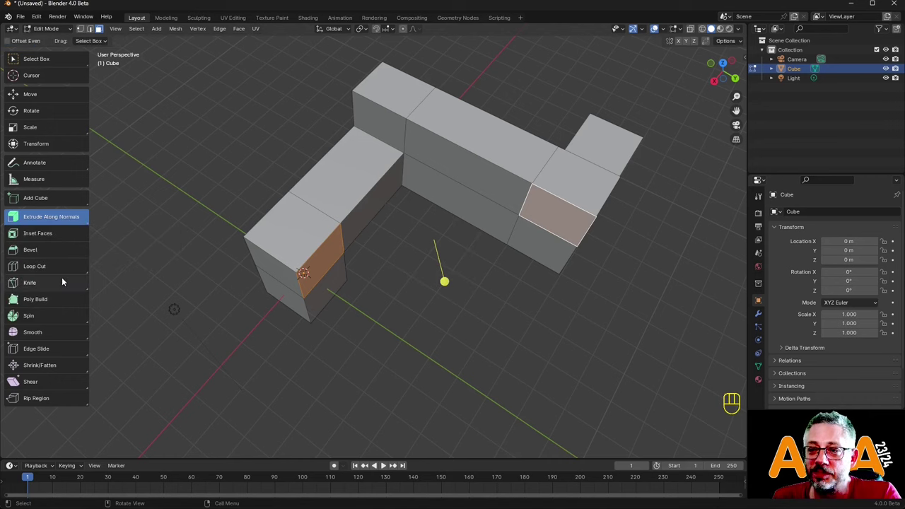
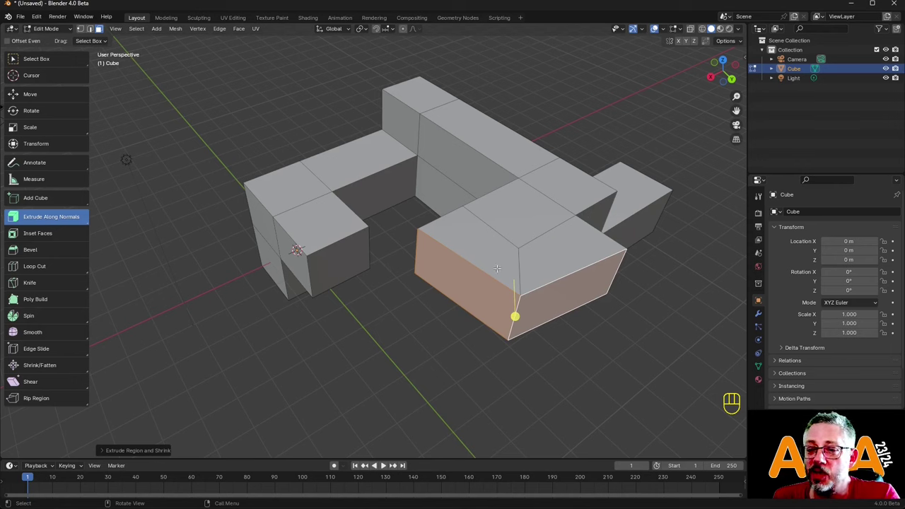
Enable Offset Even on the ~1.42 m extrusion so its thickness stays uniform.
left_click(108, 450)
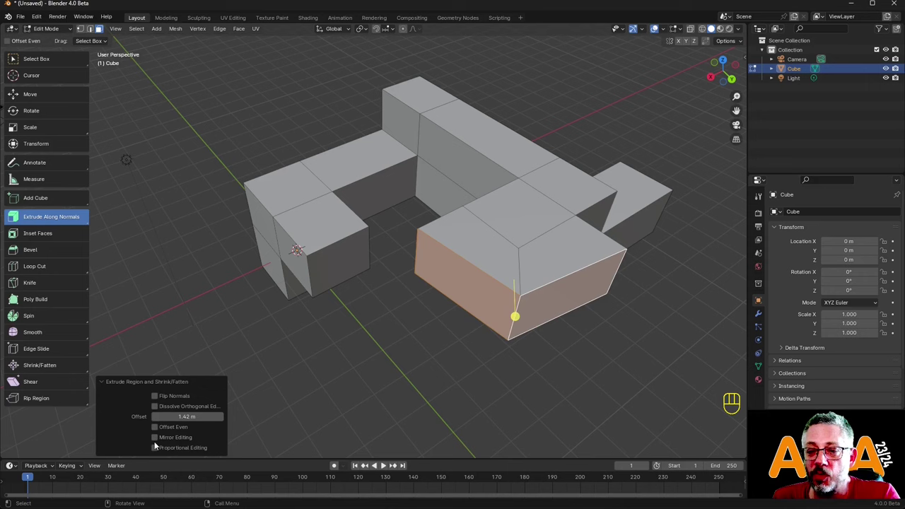
left_click(159, 430)
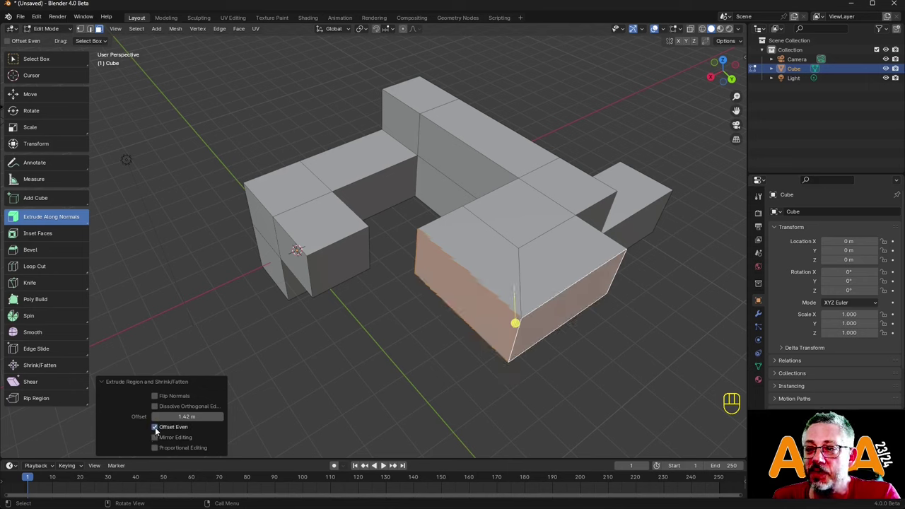
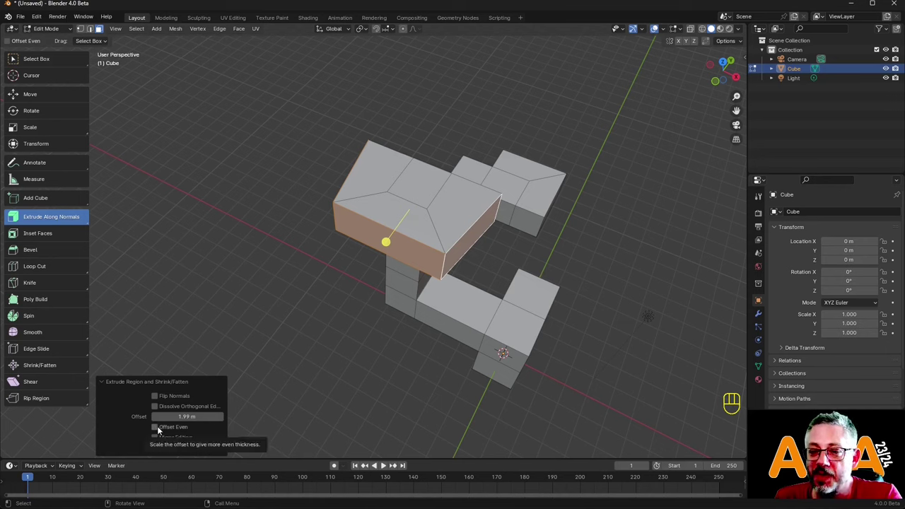
Enable Offset Even on the ~1.99 m along-normals extrusion of the top faces.
left_click(160, 432)
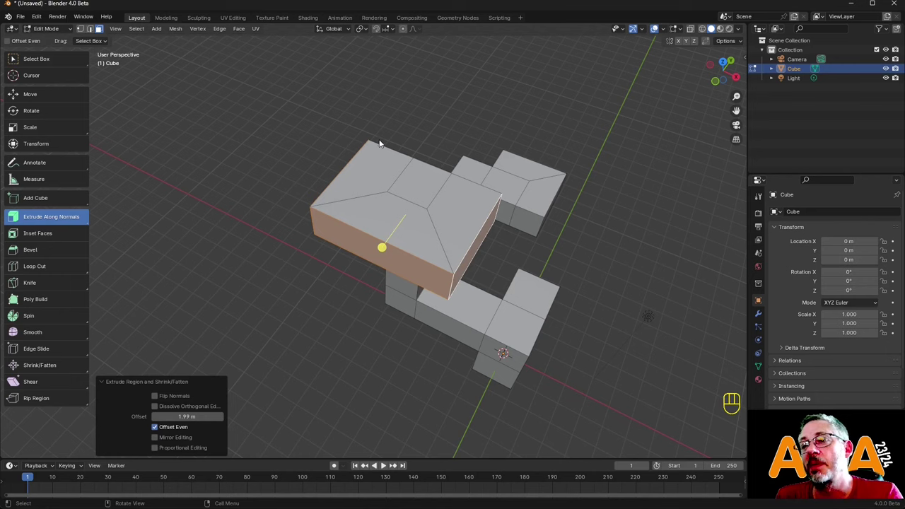
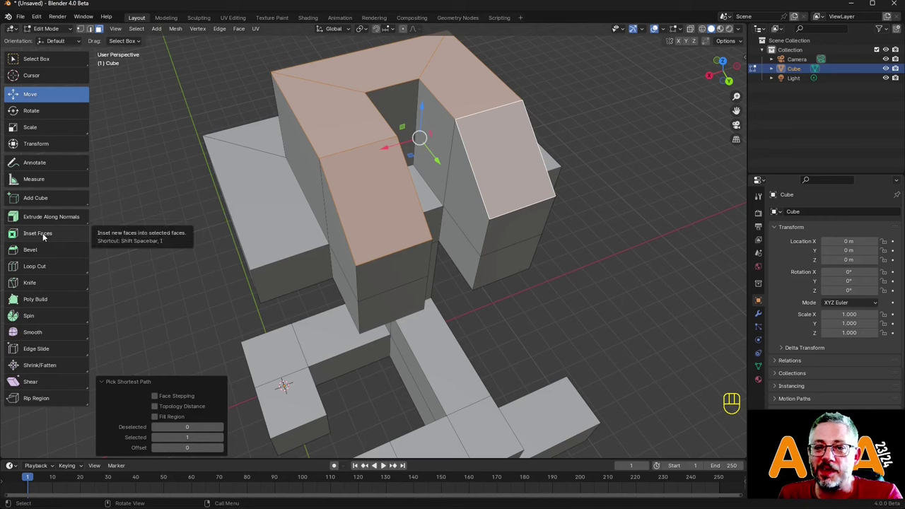
Activate the Inset Faces tool for the selected top surface of the horseshoe.
left_click(47, 236)
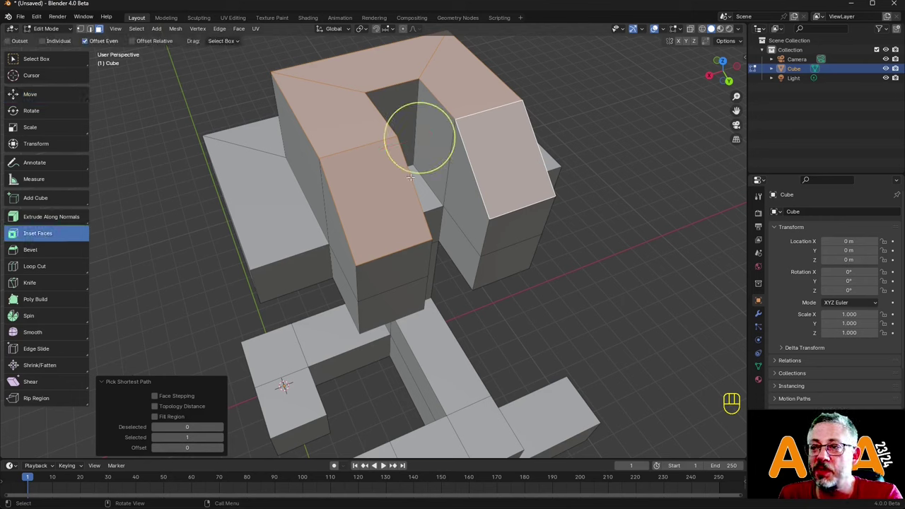
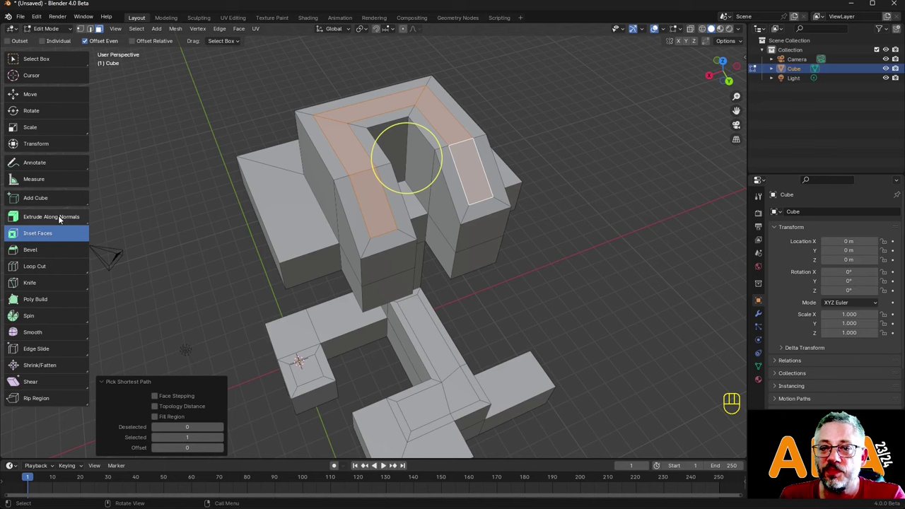
Choose Extrude Region from the extrude flyout for the inset centre faces.
left_click_drag(61, 217, 55, 244)
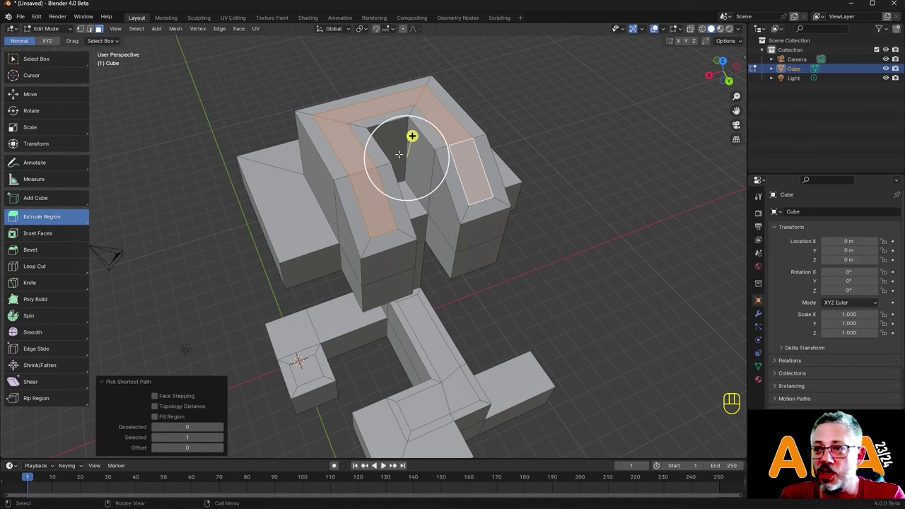
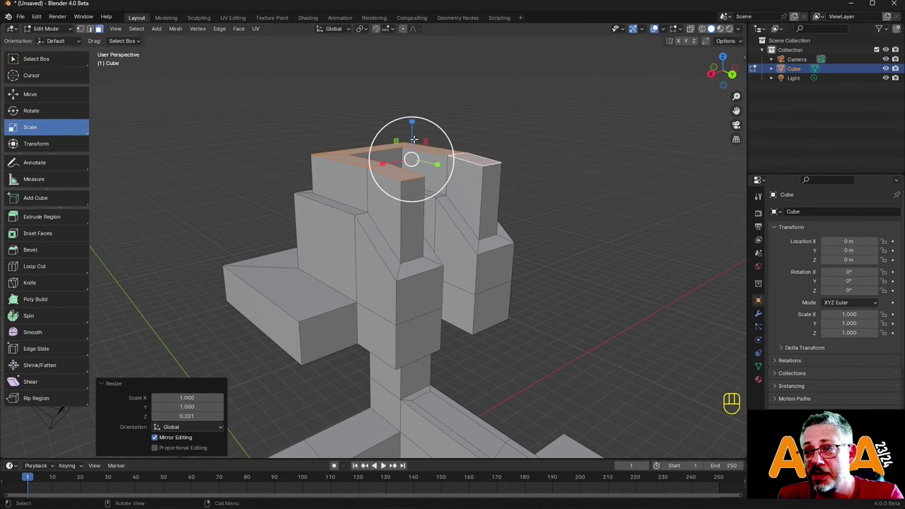
Scale the tower's top rim faces along Z to flatten them to one height.
key("s")
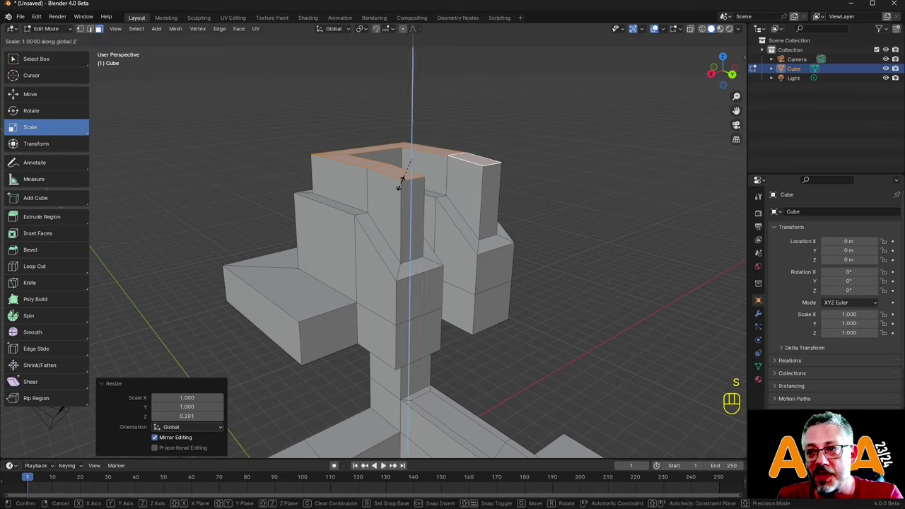
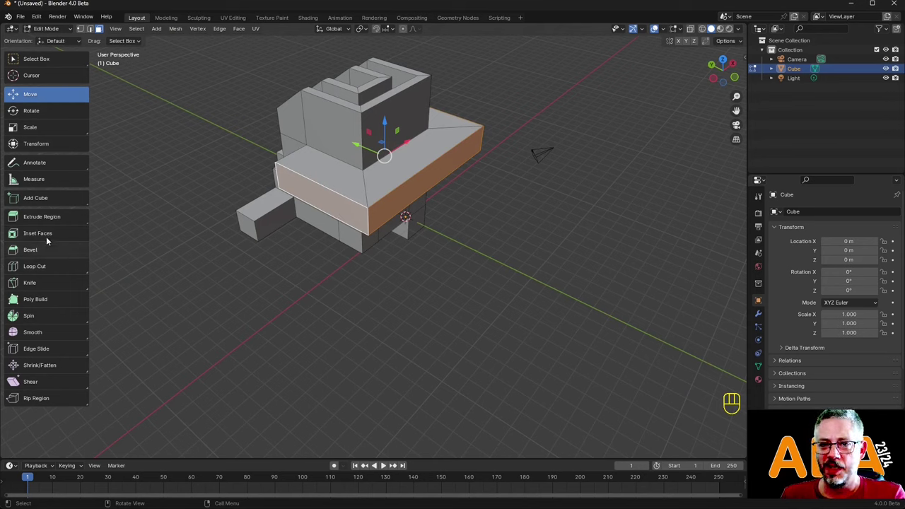
Extrude the slab's side band about 0.775 m along its normals with Offset Even enabled.
left_click(85, 226)
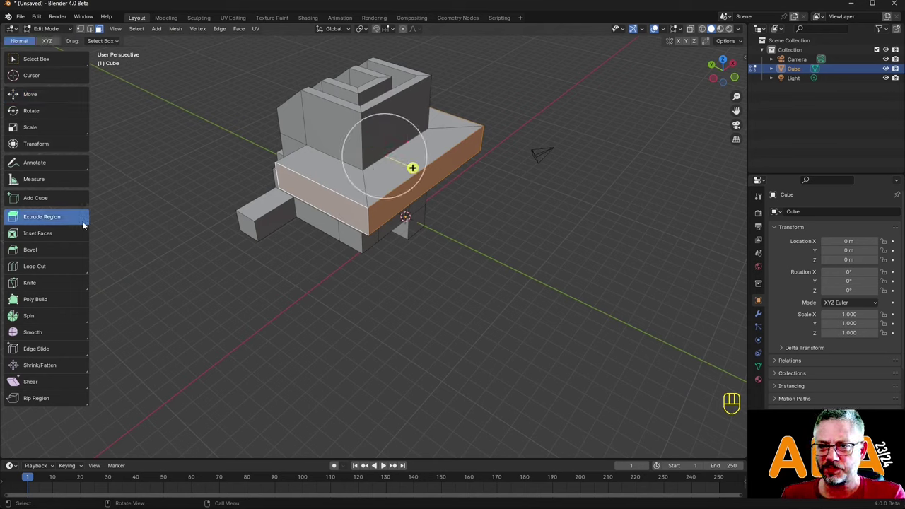
left_click(85, 226)
double_click(85, 227)
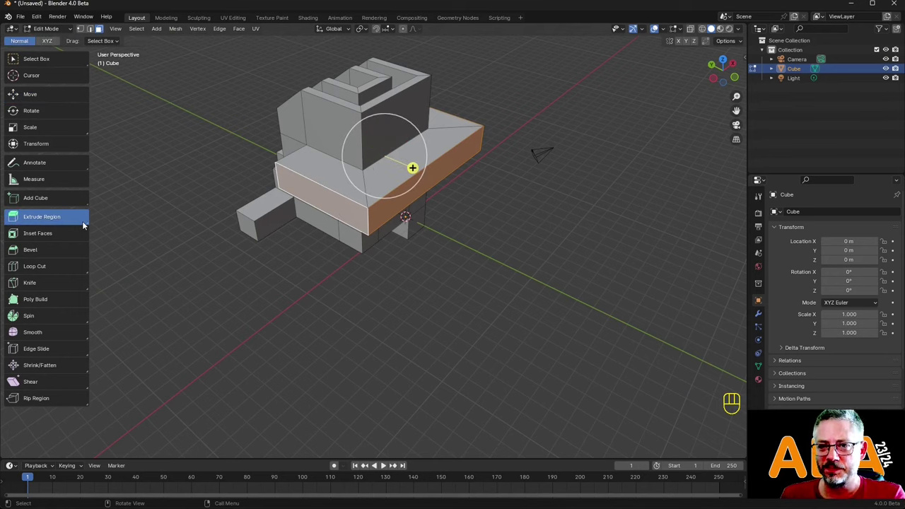
left_click(83, 226)
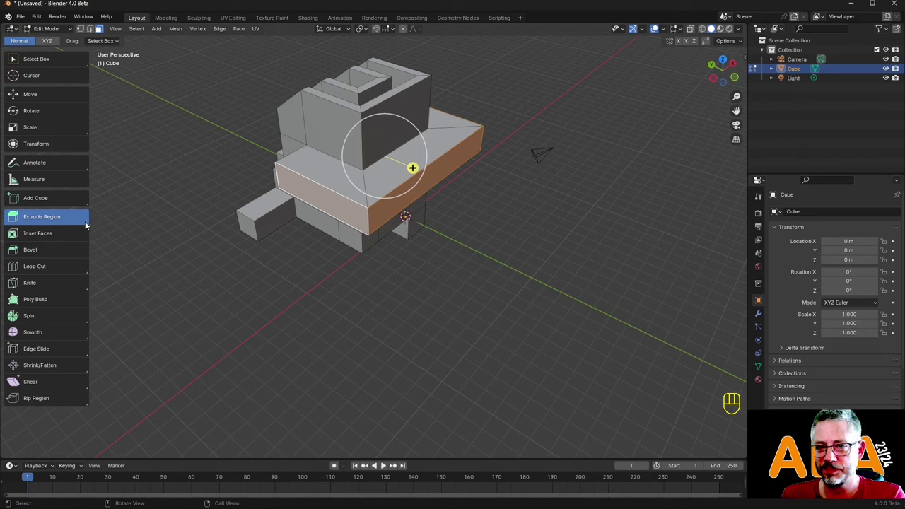
left_click(89, 224)
left_click(90, 224)
left_click_drag(89, 224, 69, 279)
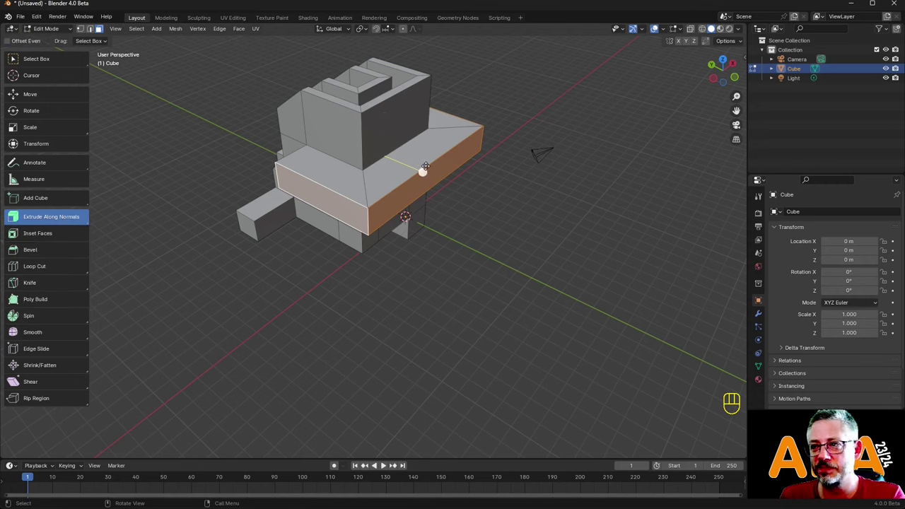
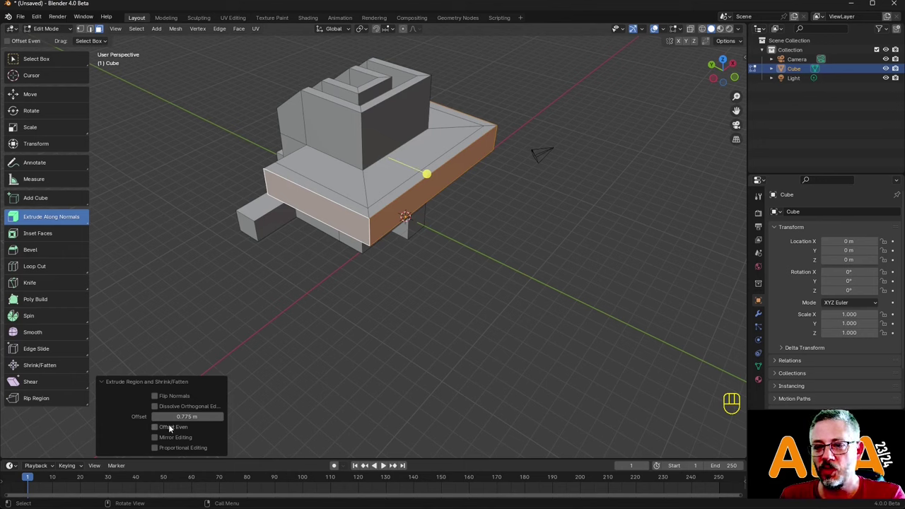
left_click(169, 426)
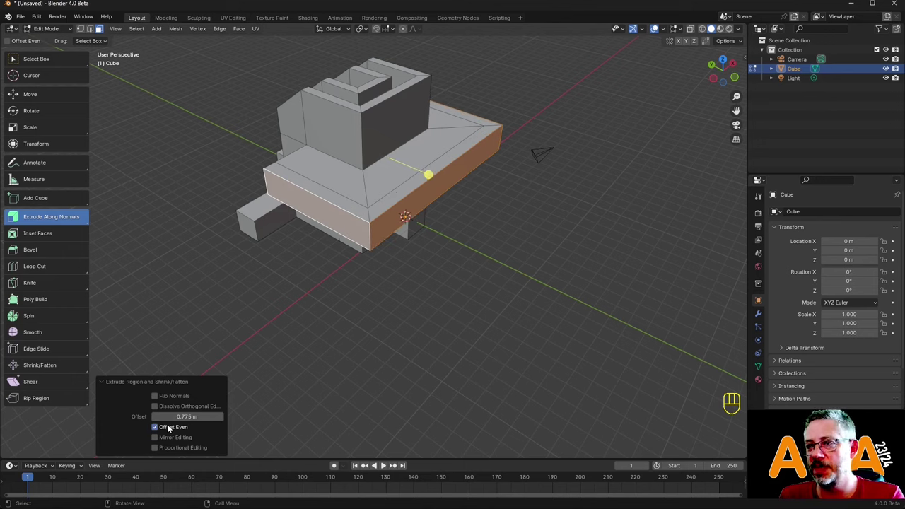
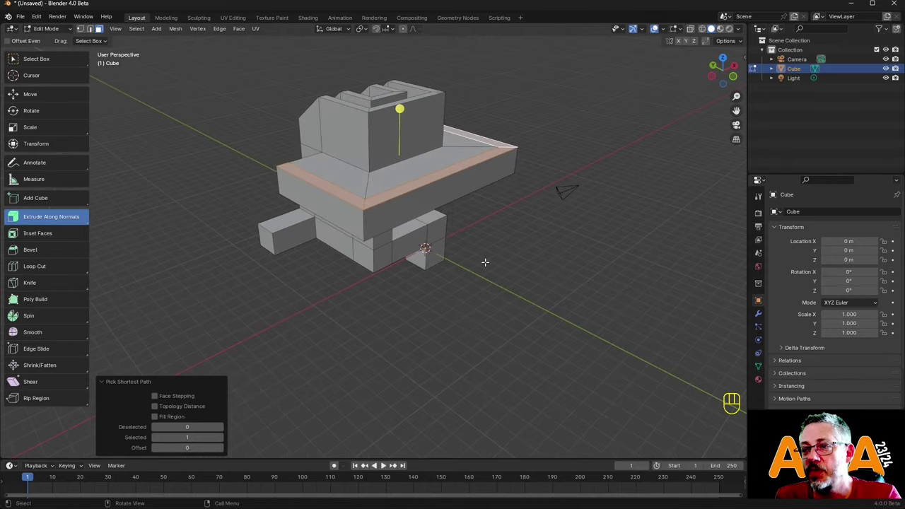
Extrude the slab's outer rim strip upward about 0.89 m into a surrounding wall.
key("e")
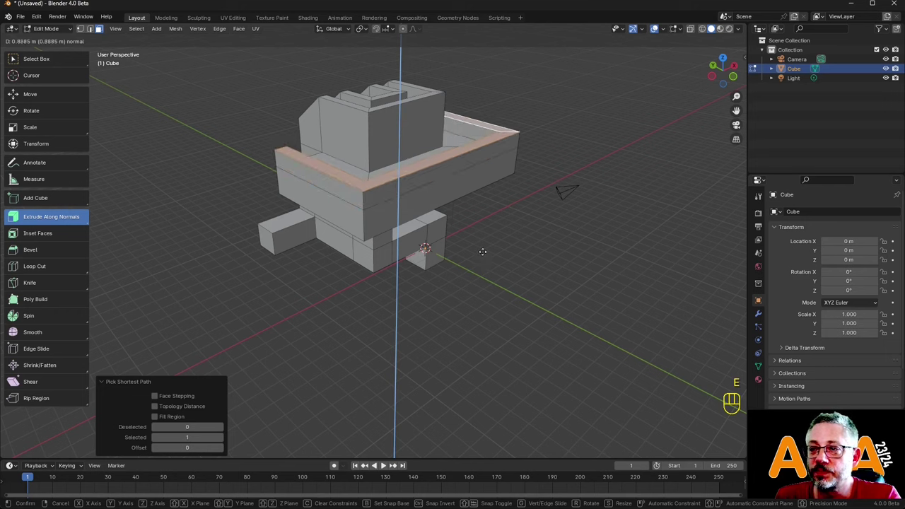
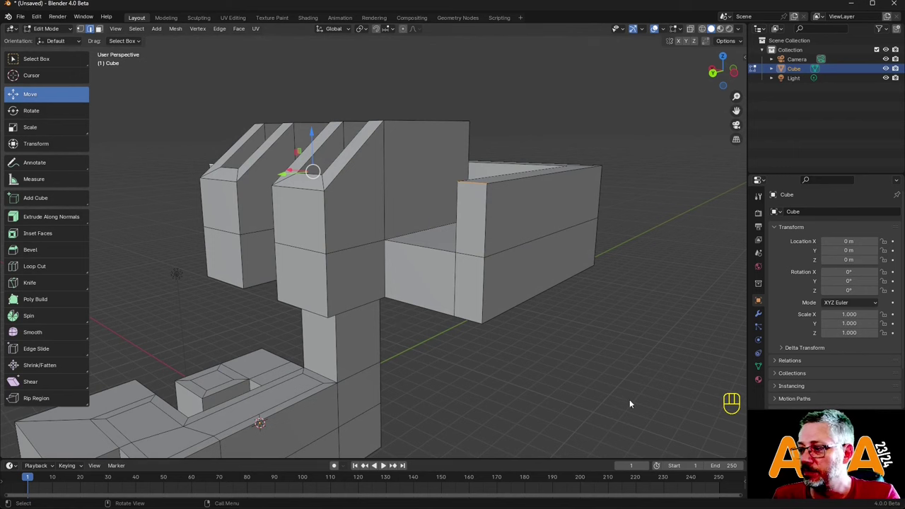
Move the right block's upper front edge about −2.09 m along Y for an angled top, then clear the selection.
left_click_drag(493, 257, 486, 270)
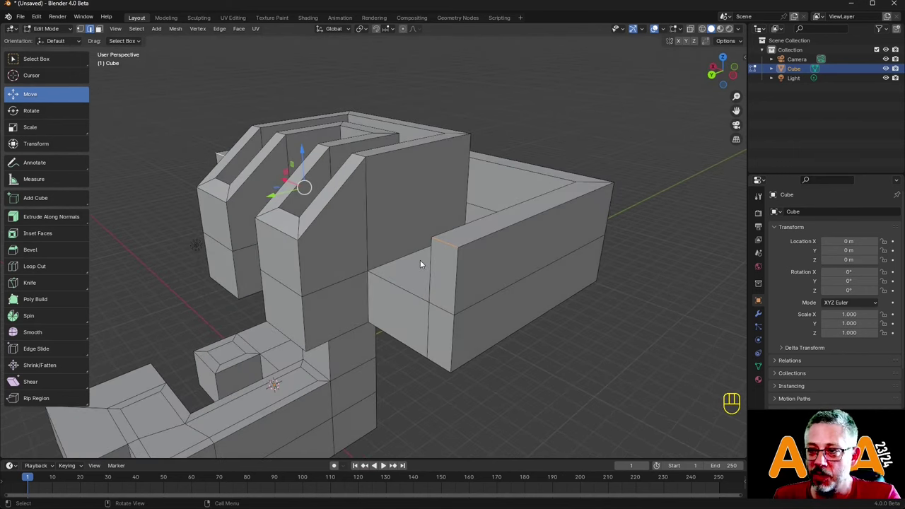
key("g")
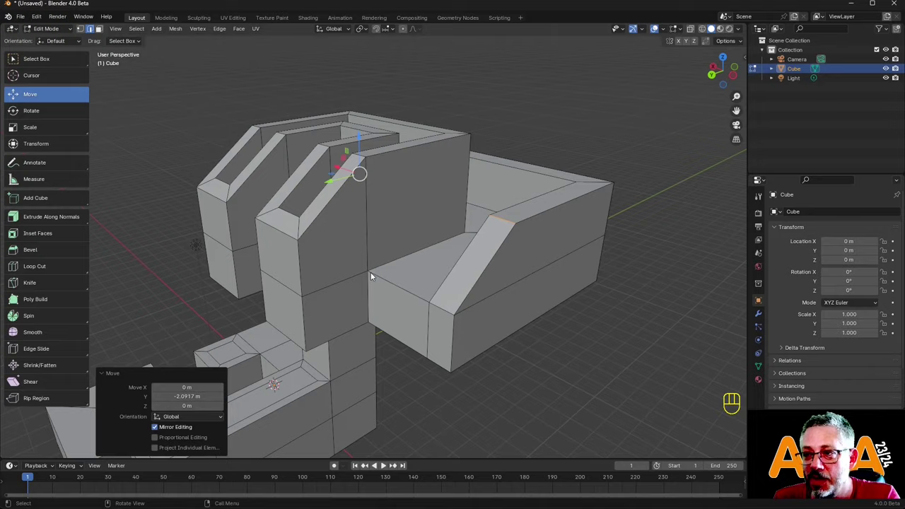
left_click_drag(537, 249, 507, 231)
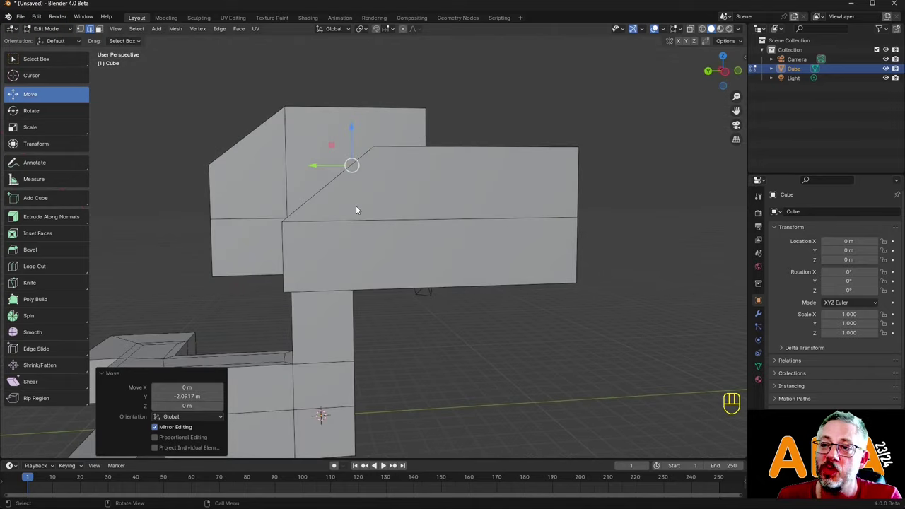
left_click_drag(400, 190, 435, 204)
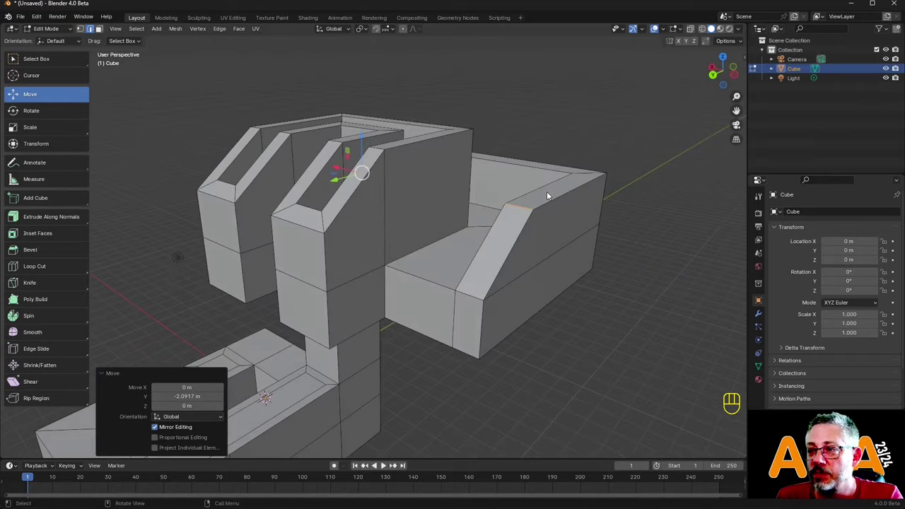
left_click_drag(550, 201, 542, 218)
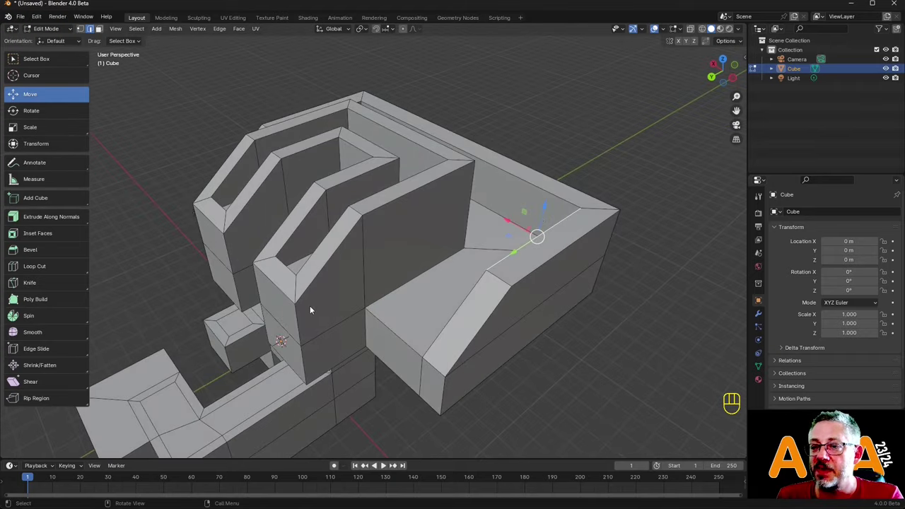
middle_click(593, 244)
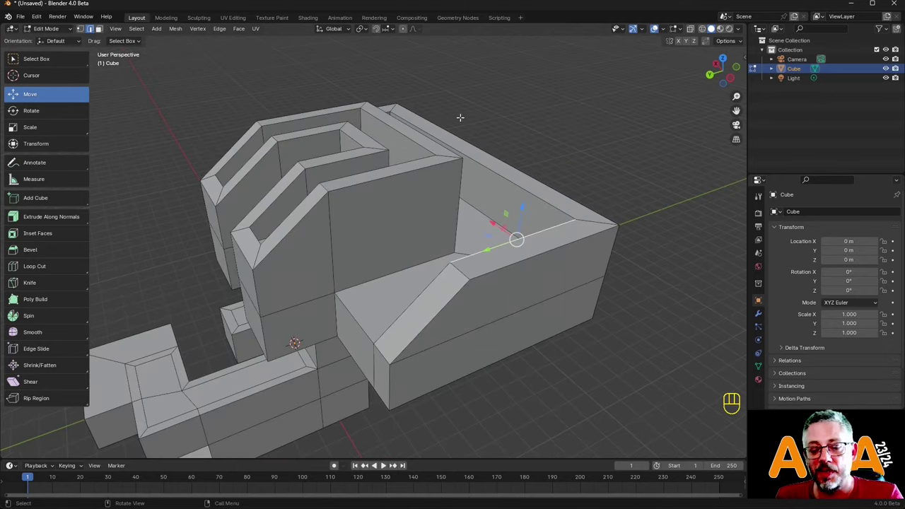
key("3")
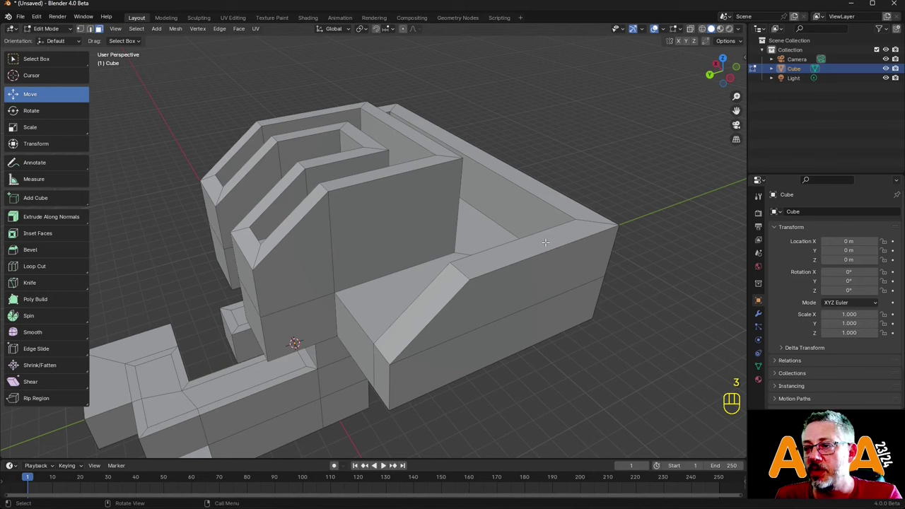
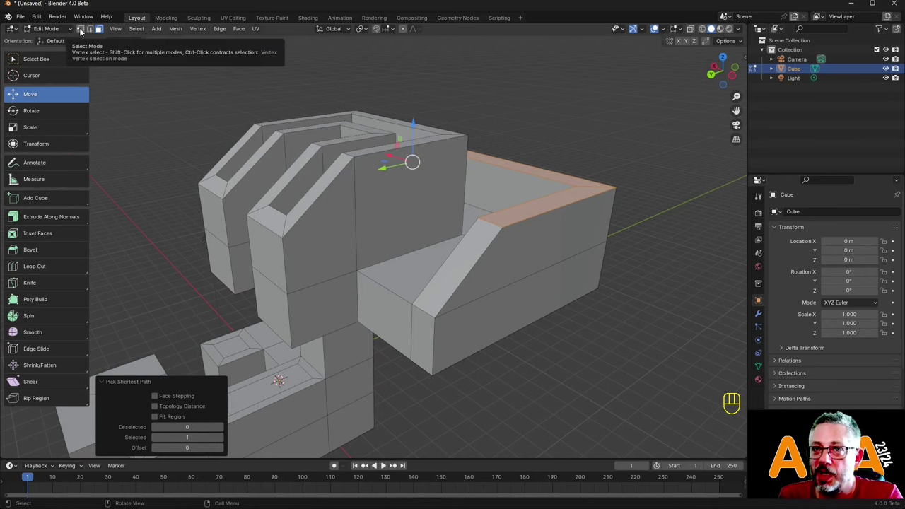
Switch mesh selection to Vertex mode with the tray's rim edges still selected.
left_click(82, 29)
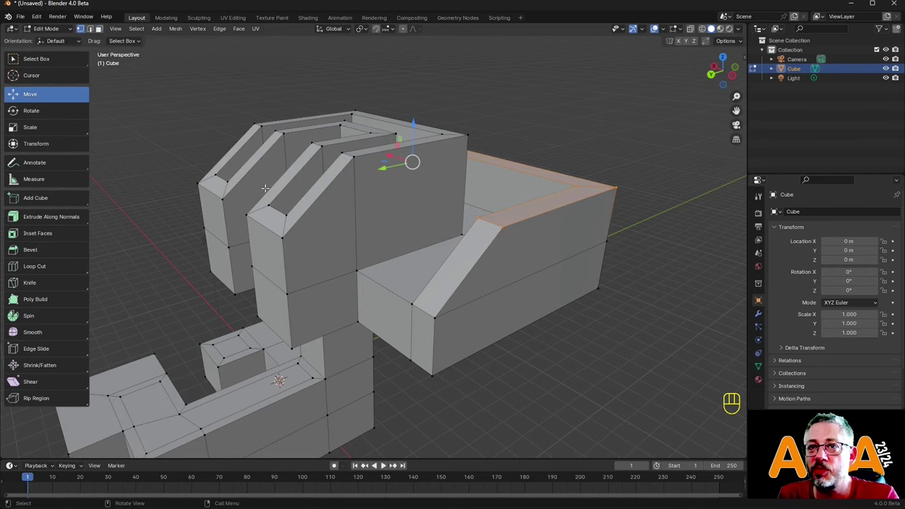
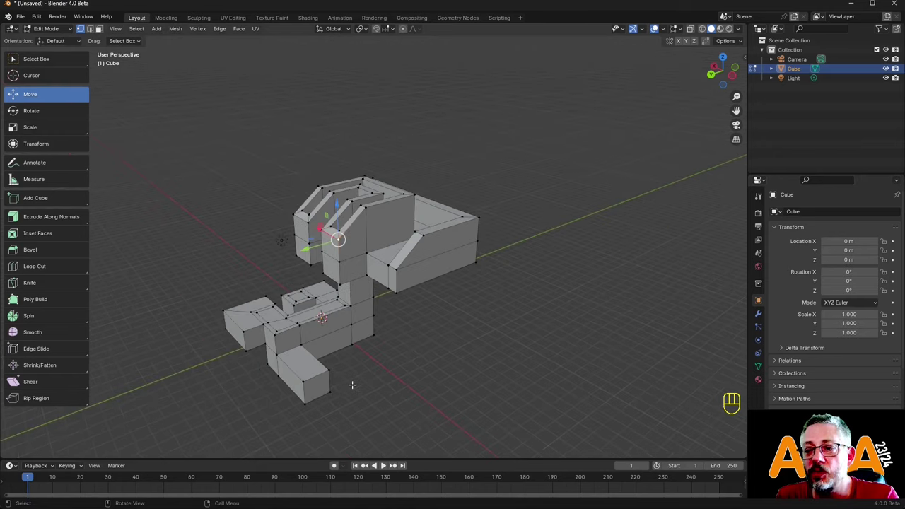
Leave Edit Mode, reset the robot's trial move with Alt+G, and re-enter Edit Mode.
key("Tab")
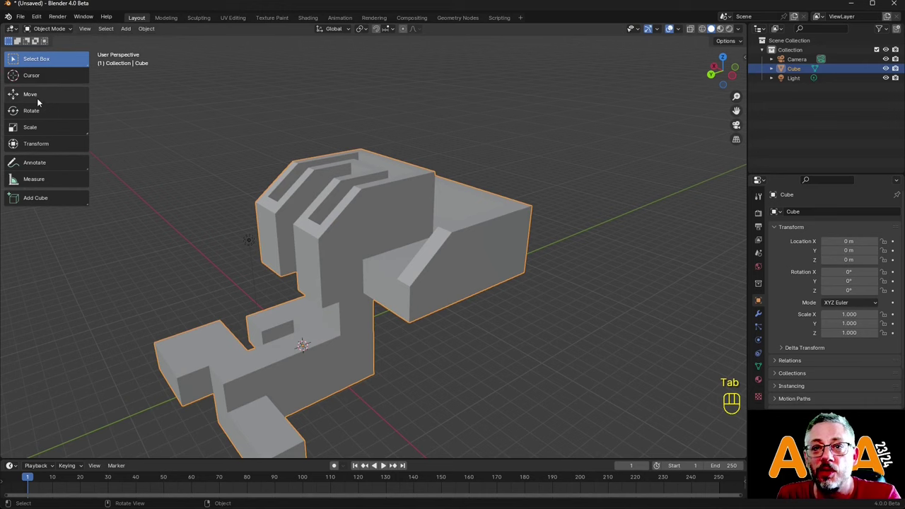
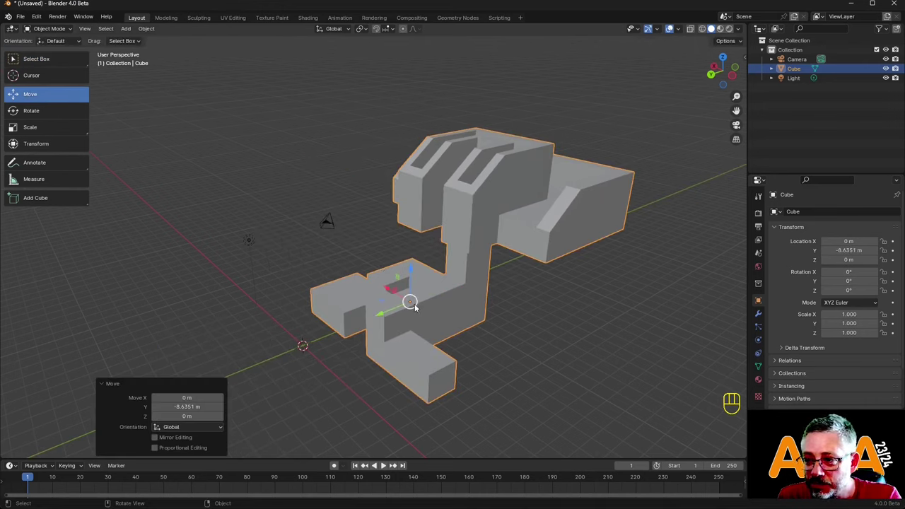
key("alt+g")
key("Tab")
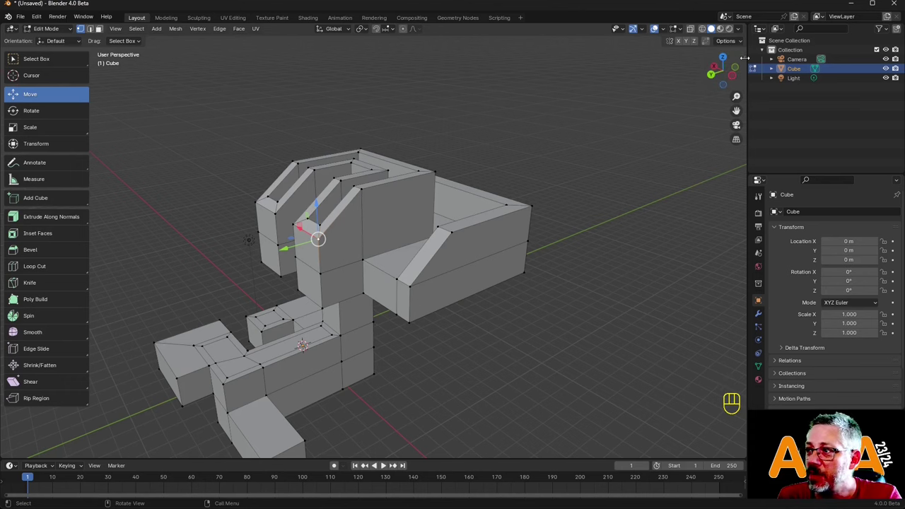
Toggle the sidebar transform readout on and off repeatedly with N, leaving the mesh unchanged.
key("n")
key("n")
key("n")
key("n")
key("n")
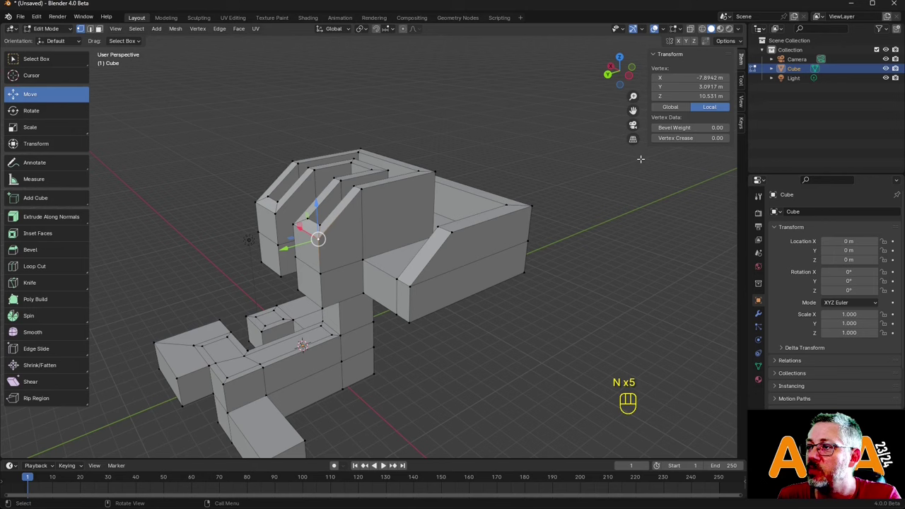
key("n")
key("n")
key("n")
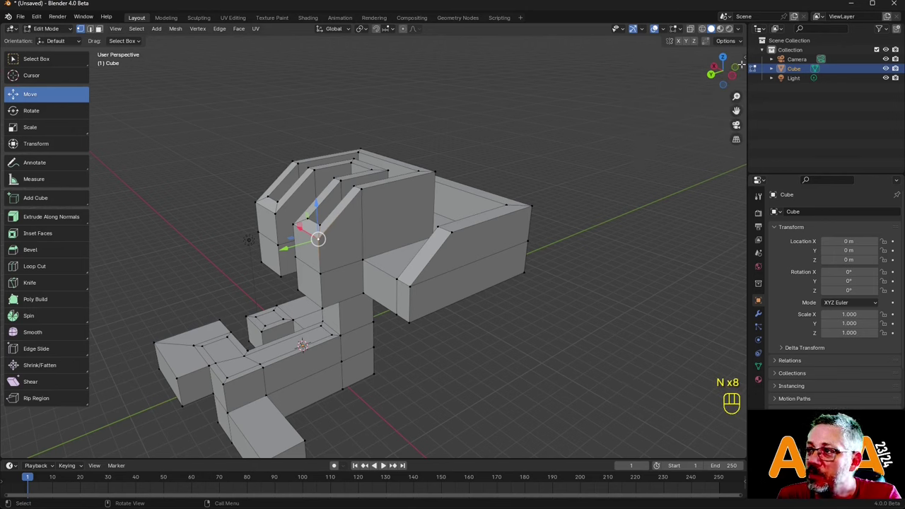
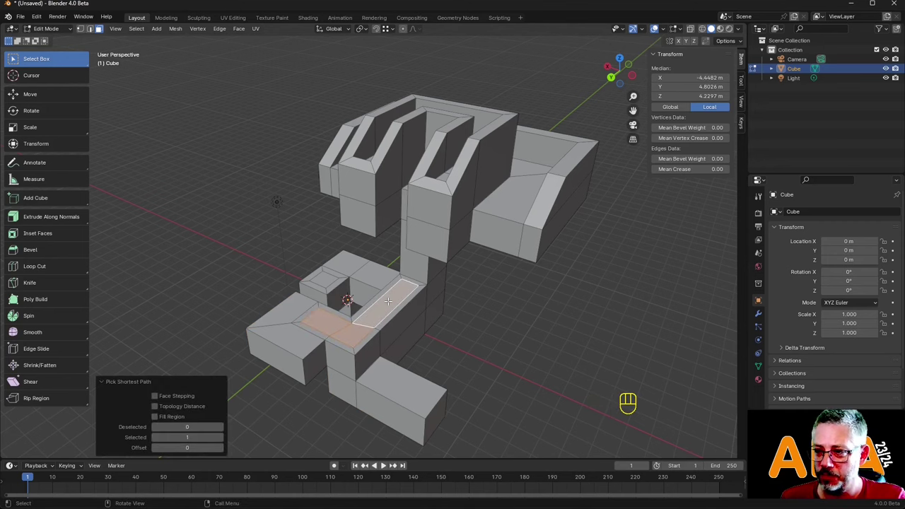
Extrude the lower-body face strip inward along its normal by about 0.88 m.
key("e")
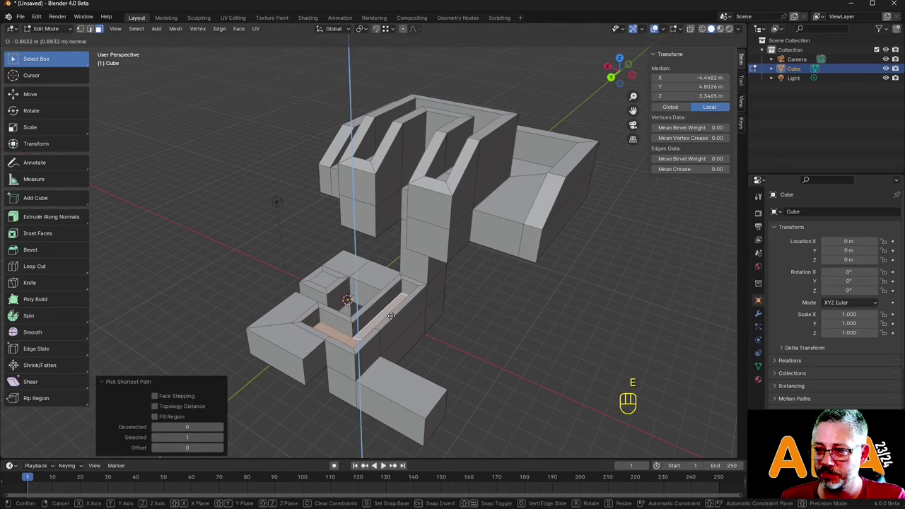
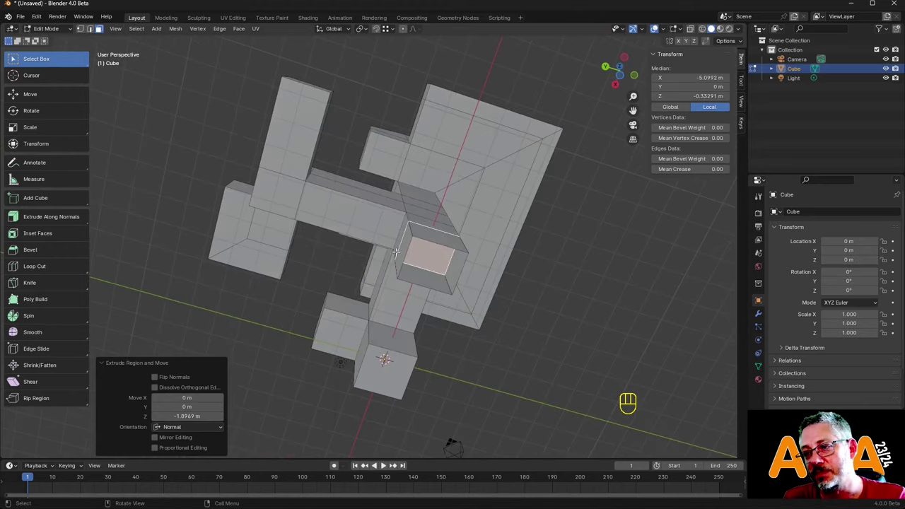
middle_click(386, 464)
key("Tab")
left_click_drag(483, 314, 447, 293)
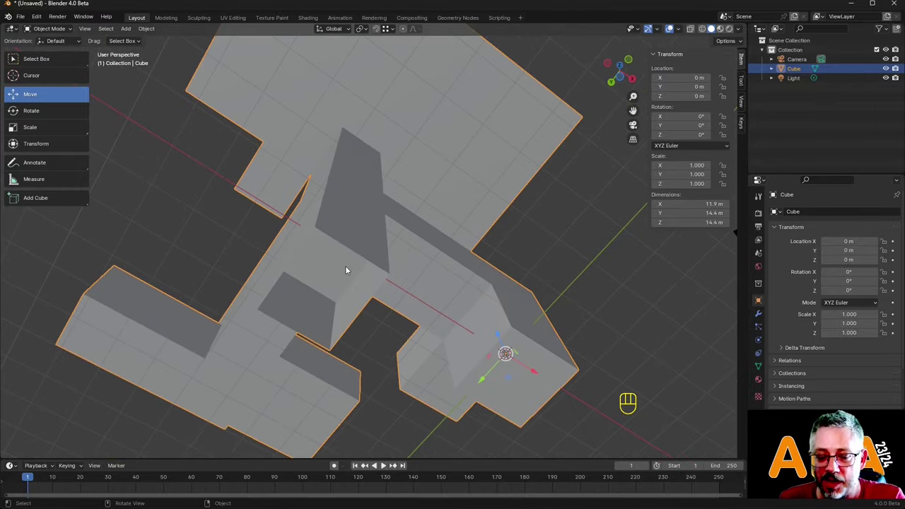
key("Tab")
key("Tab")
key("Tab")
key("Tab")
key("Tab")
key("Tab")
key("Tab")
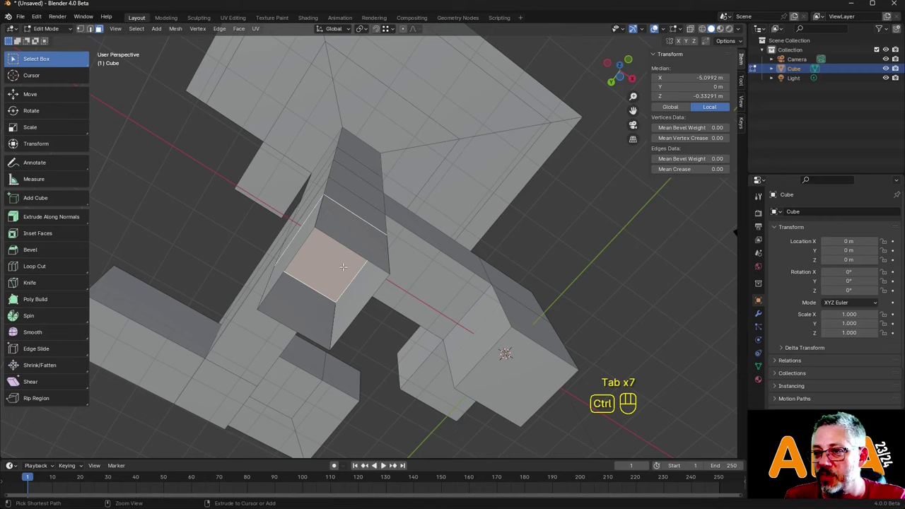
key("ctrl+z")
key("ctrl+z")
key("ctrl+z")
key("ctrl+z")
Undo the recess back to flush, inset a thin border on the square and extrude it about 2.14 m inward.
key("ctrl+z")
key("ctrl+z")
key("ctrl+z")
key("ctrl+z")
key("ctrl+z")
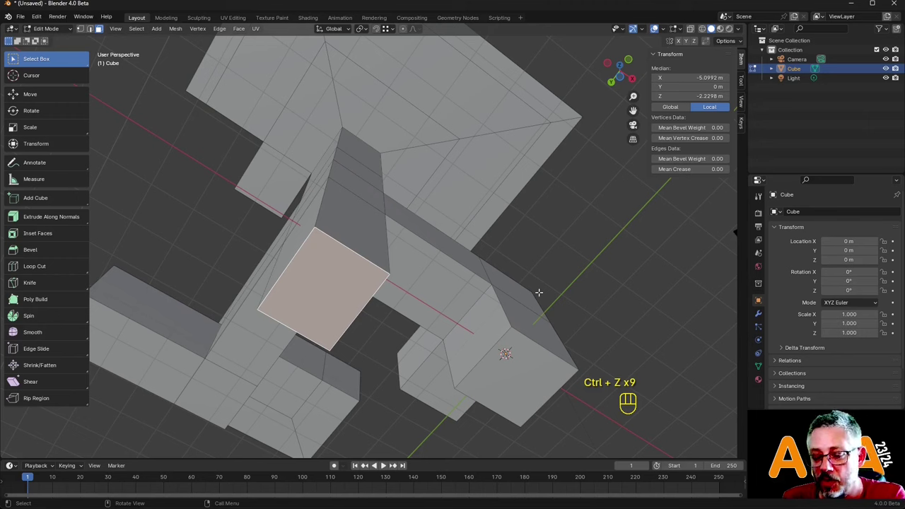
key("i")
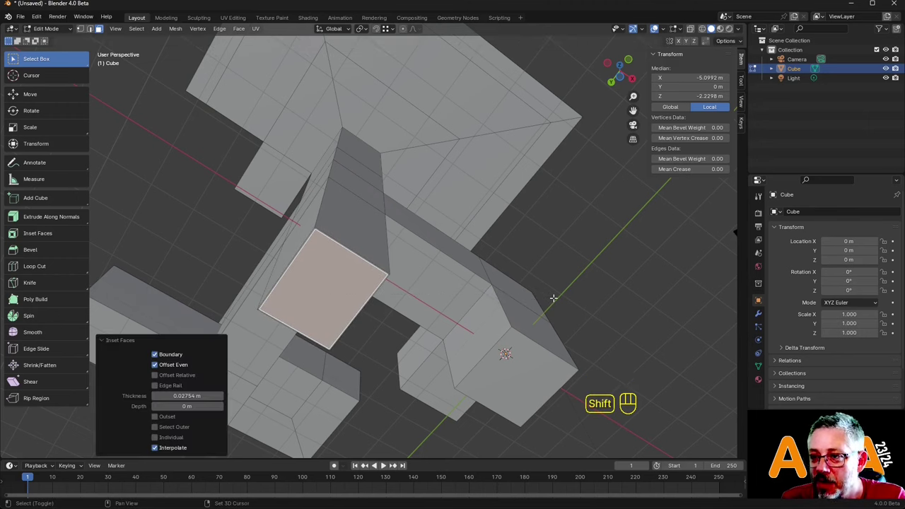
key("e")
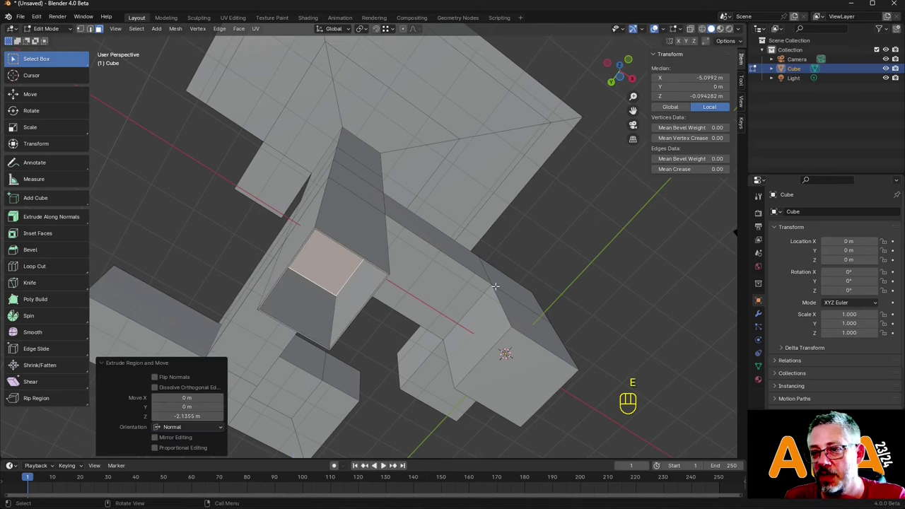
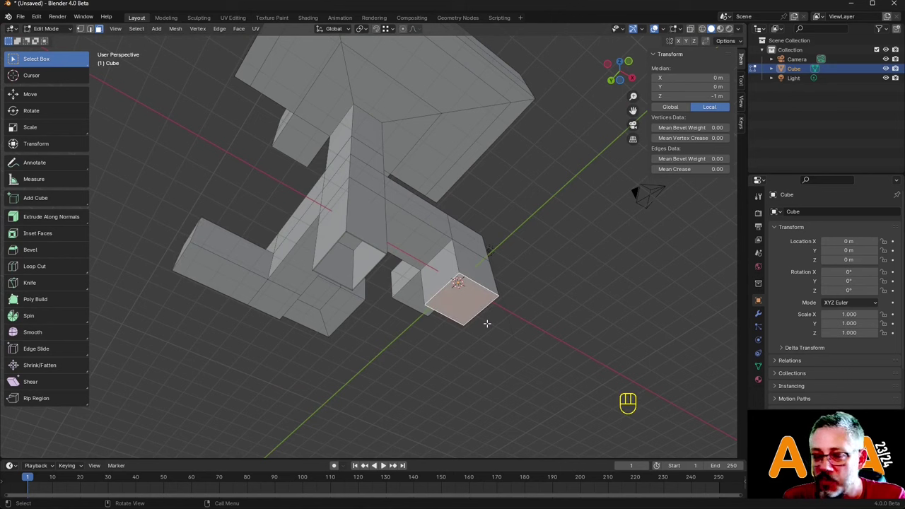
Extrude the bottom face about 1.6 m into a downward column, undoing a trial taper of its end.
key("e")
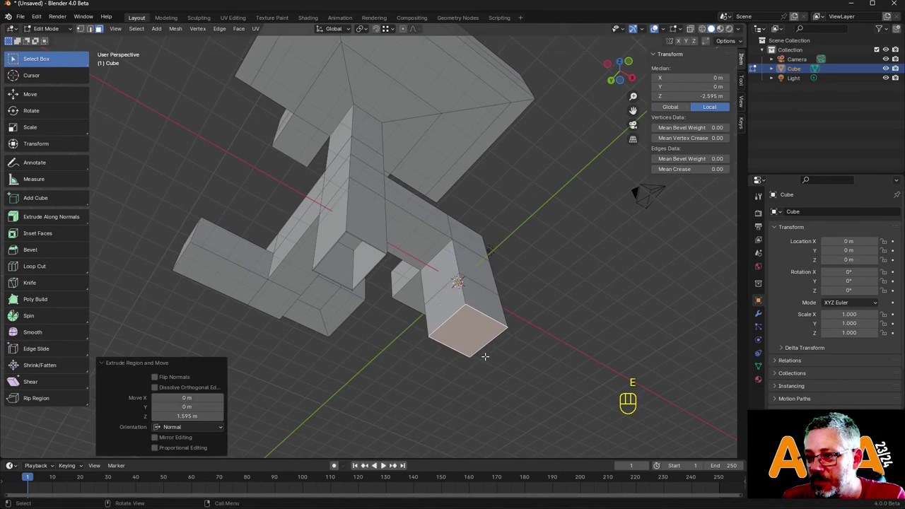
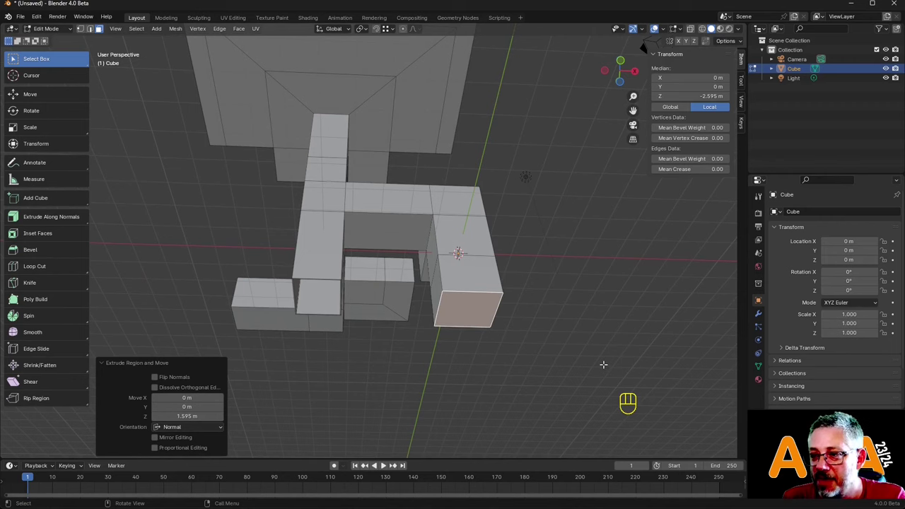
key("s")
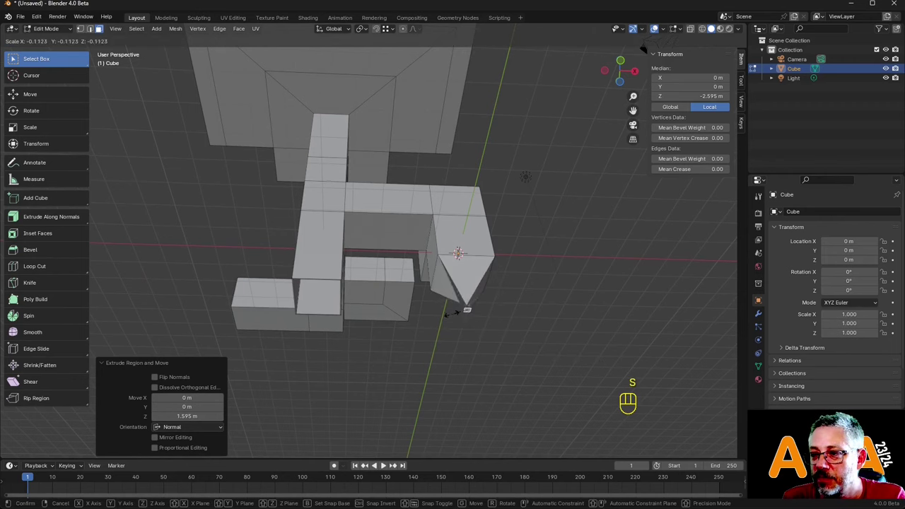
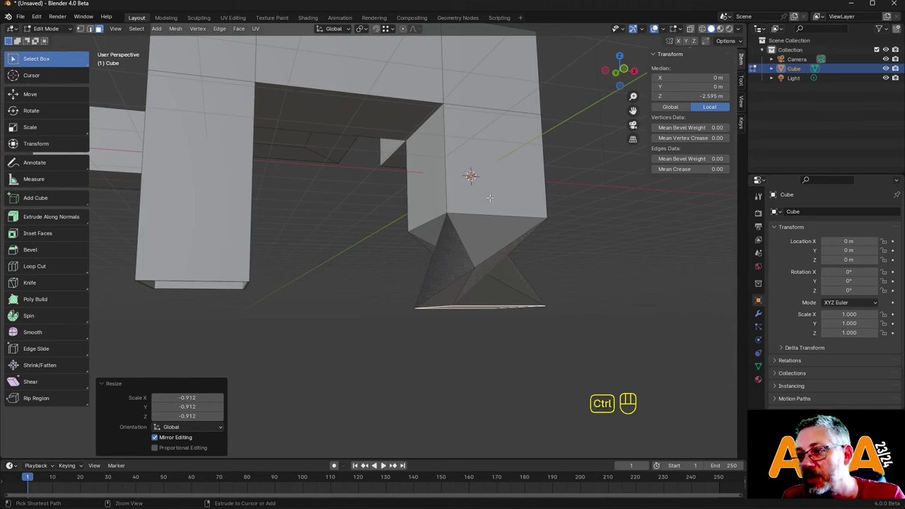
key("ctrl+z")
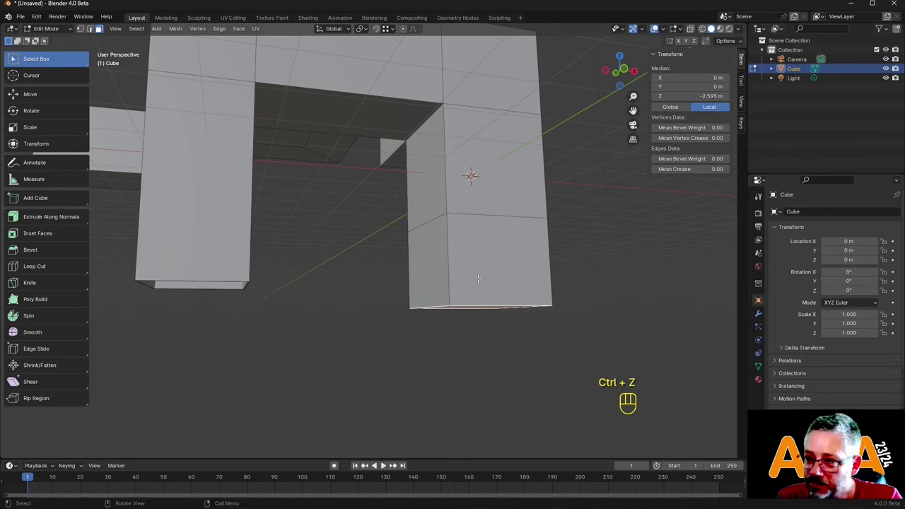
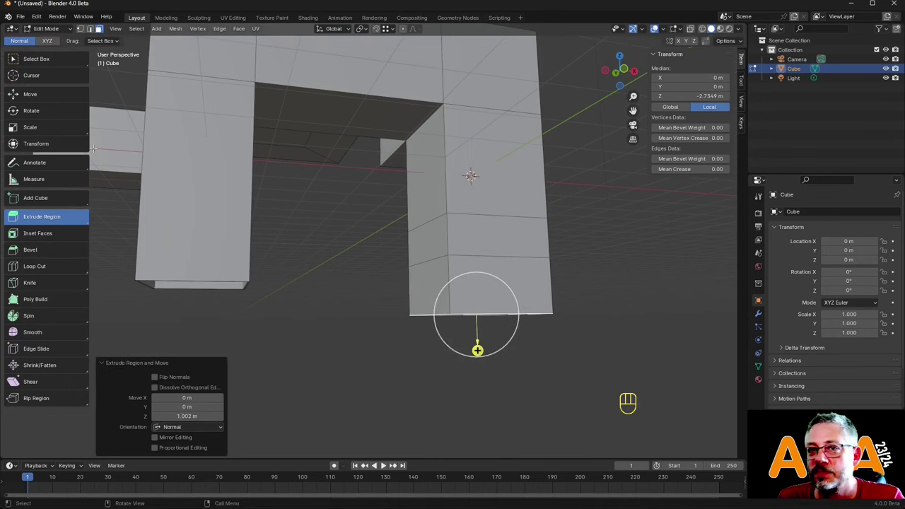
Raise the column's end face about 0.86 m and extrude a new 1 m section downward.
left_click(92, 30)
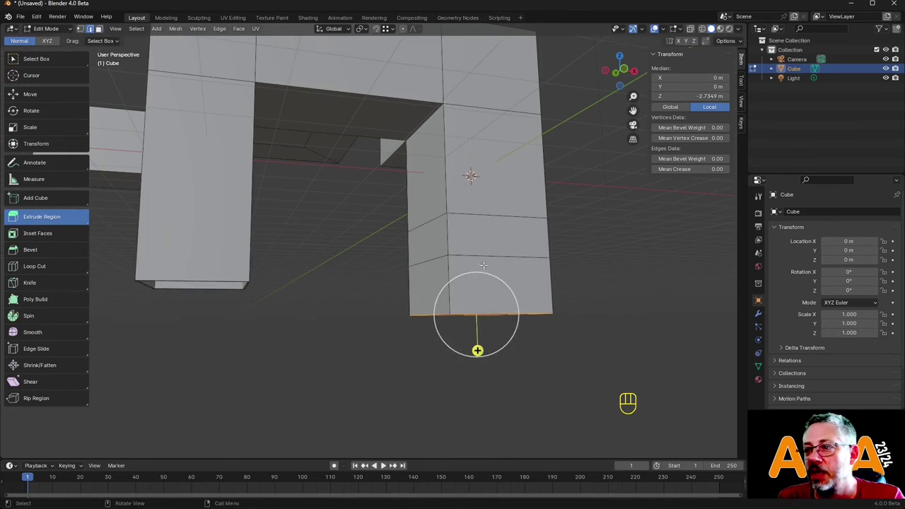
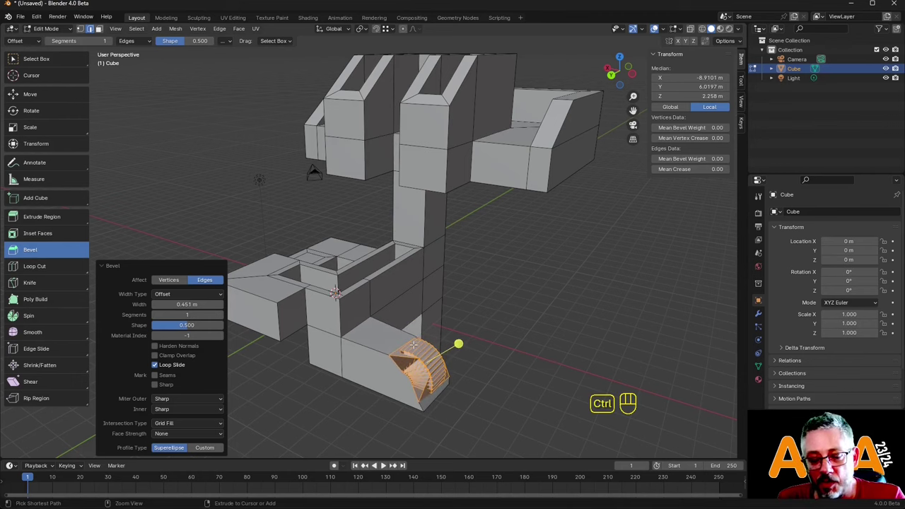
Undo the first bevel and re-chamfer the front lower block's edge about 1.13 m wide.
key("ctrl+z")
key("ctrl+z")
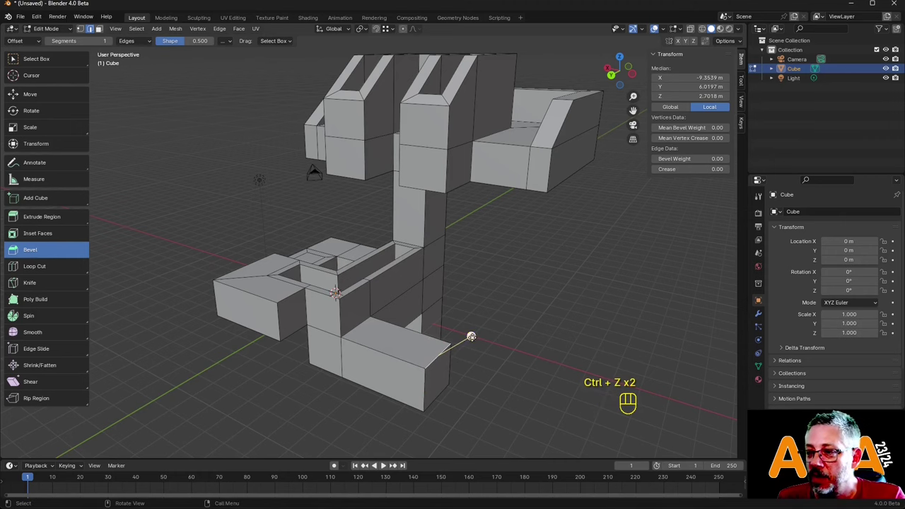
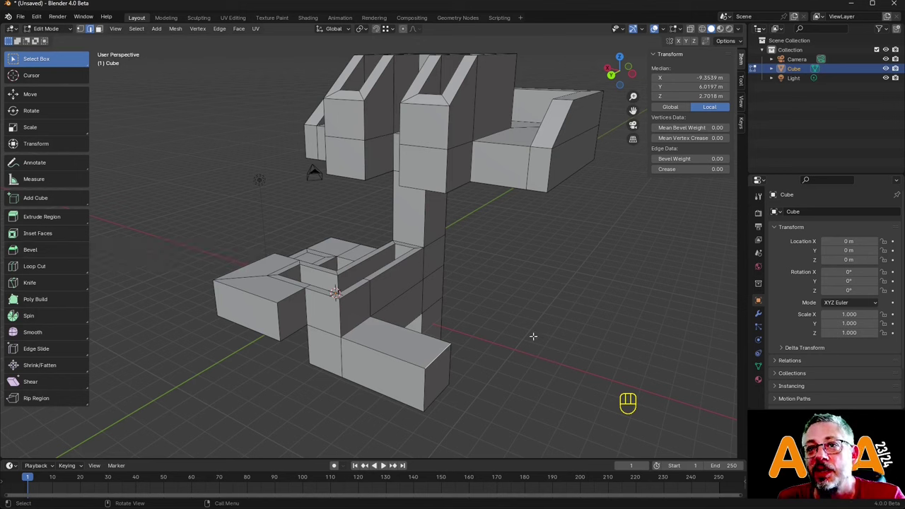
key("b")
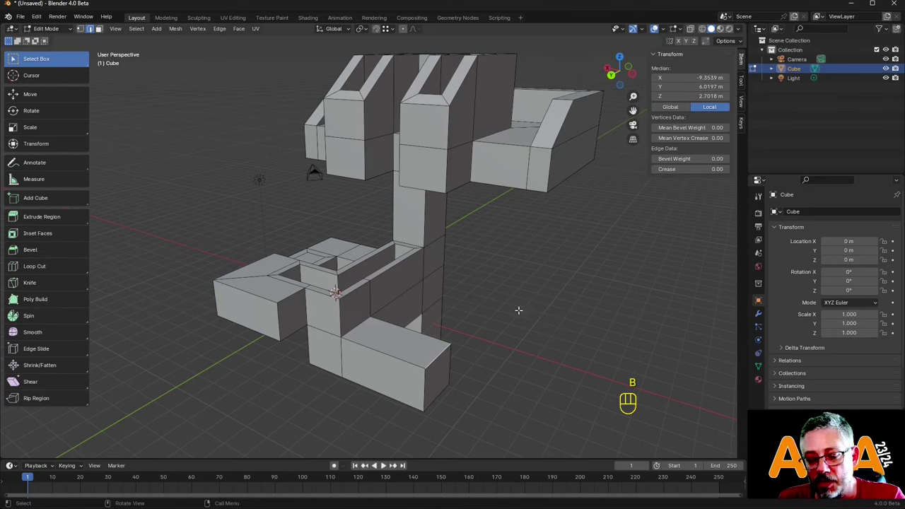
key("b")
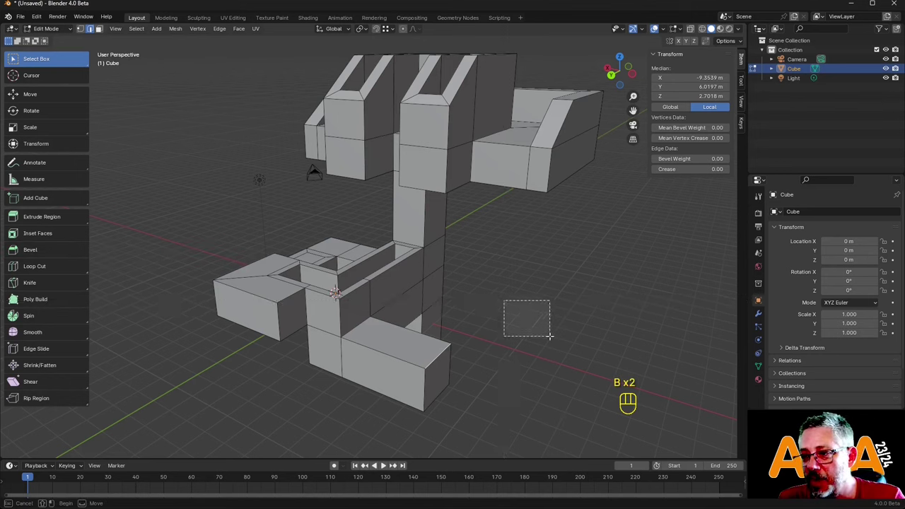
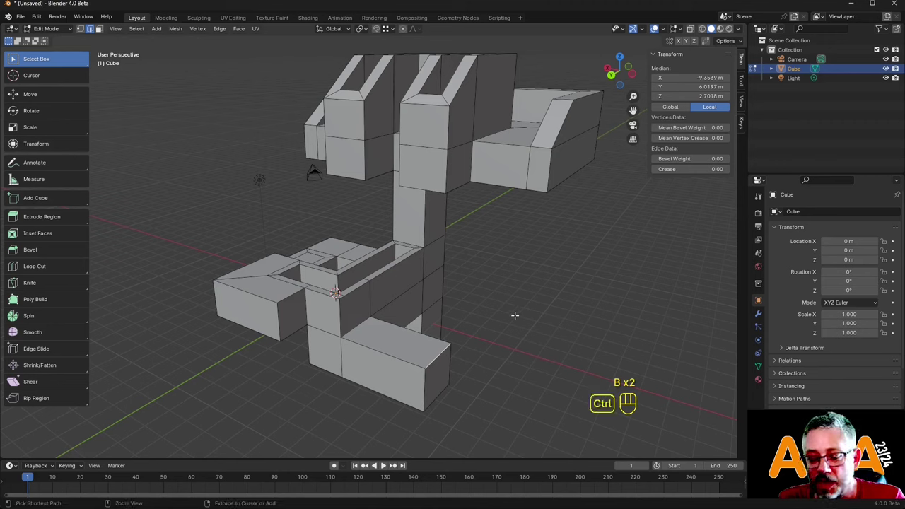
key("ctrl+b")
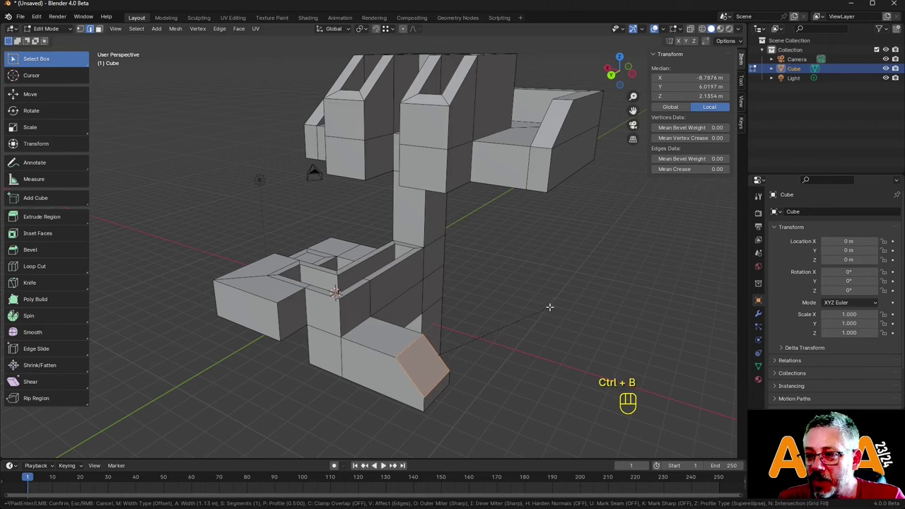
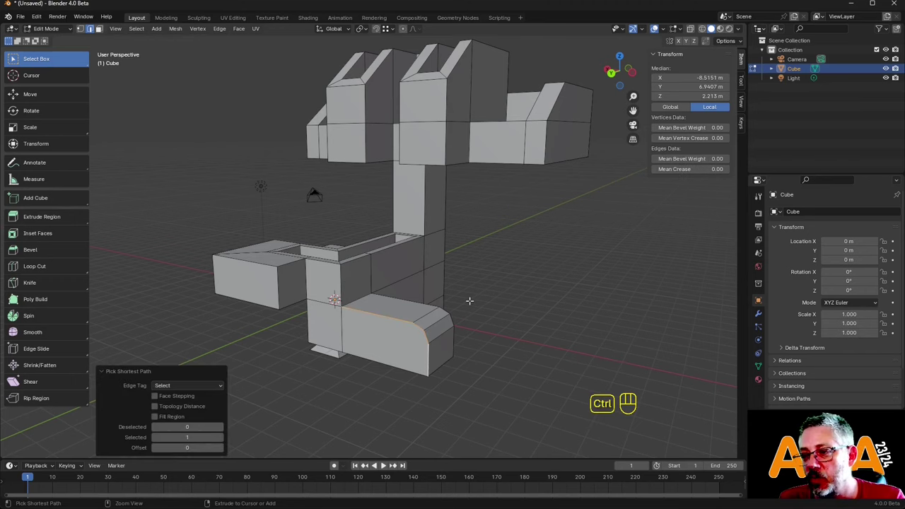
key("ctrl+b")
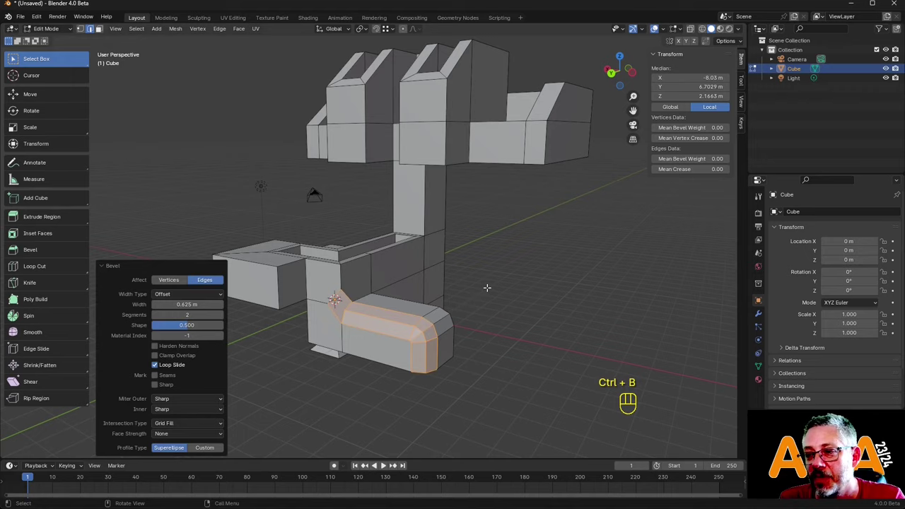
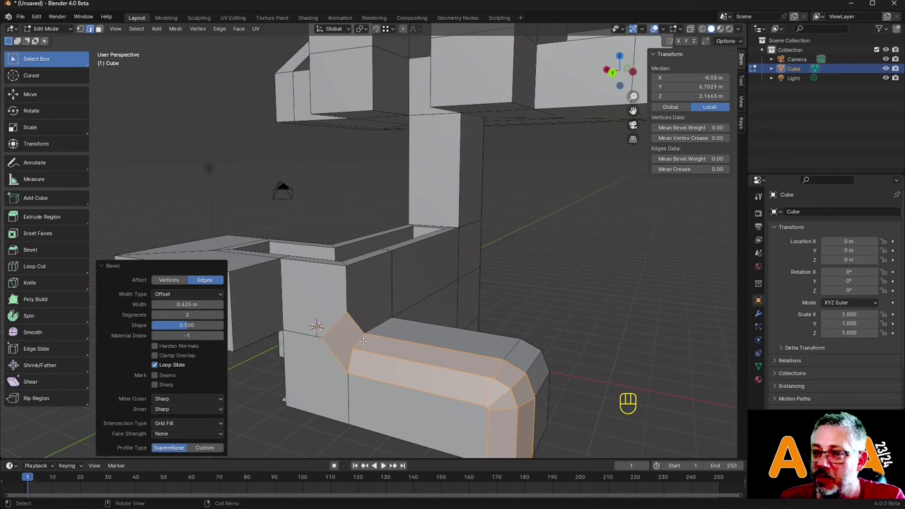
key("ctrl+z")
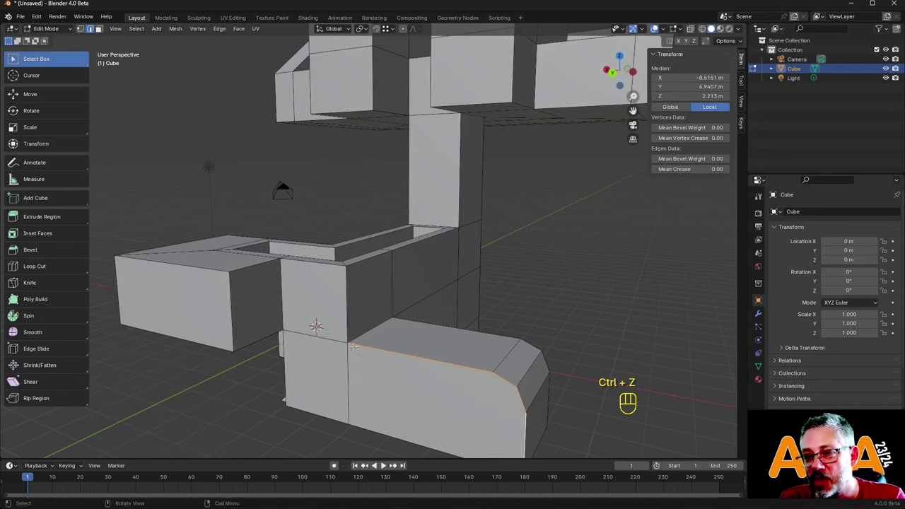
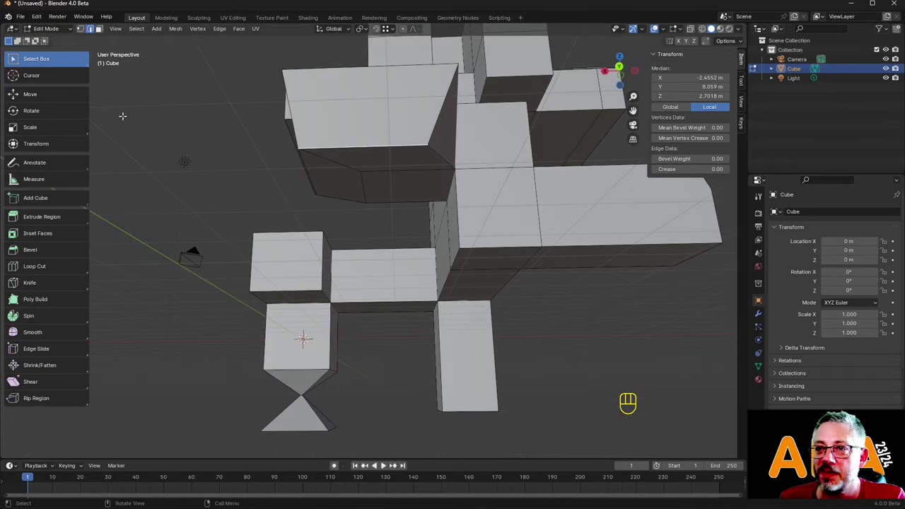
With the Move tool, undo a trial move and shift the side block's edge about 0.6 m along negative Y.
left_click(53, 93)
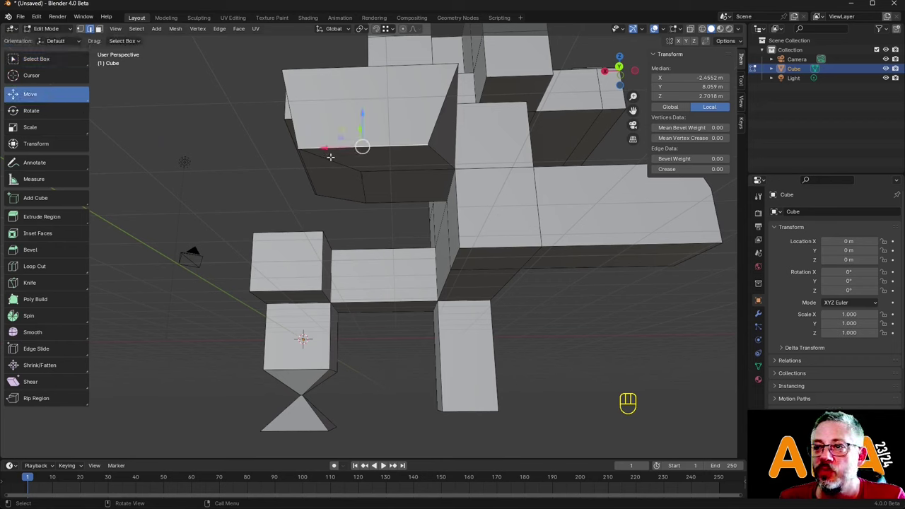
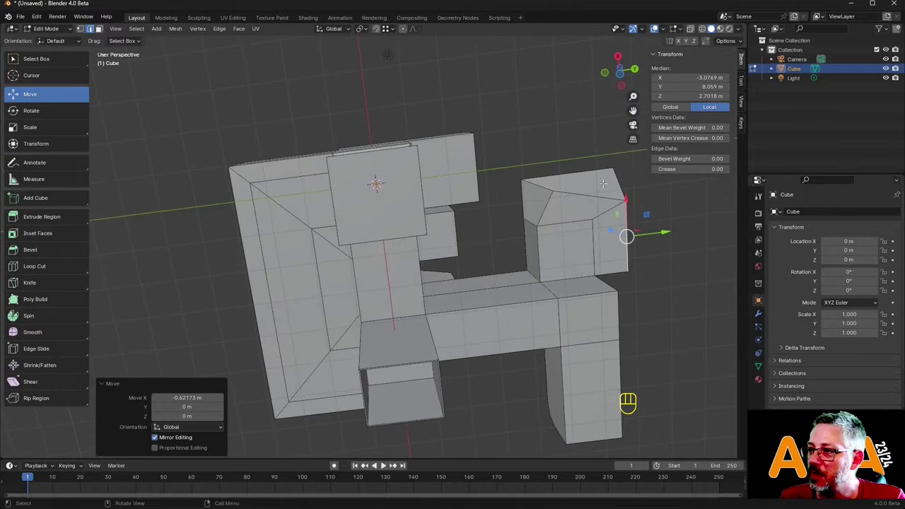
key("ctrl+z")
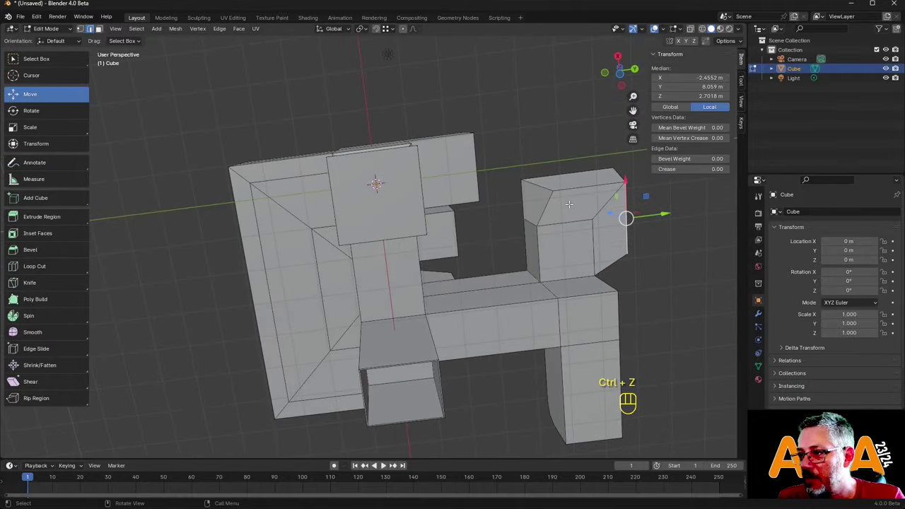
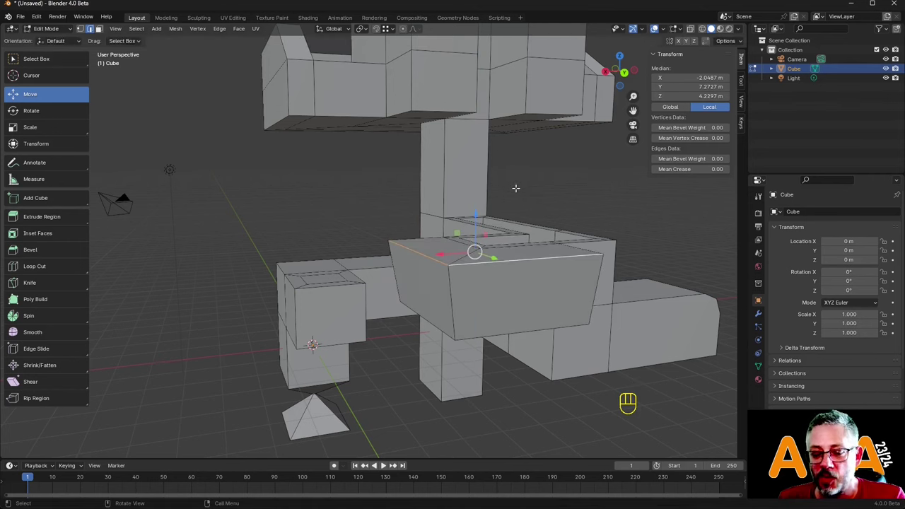
key("g")
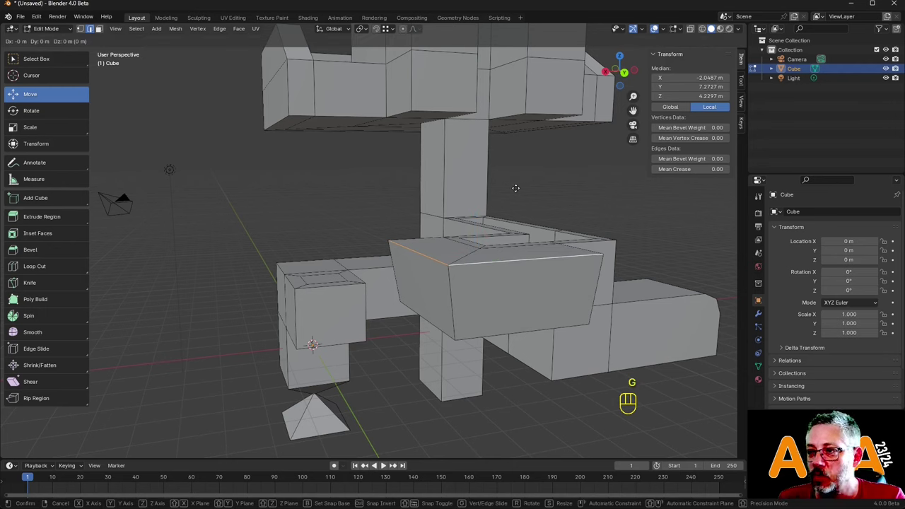
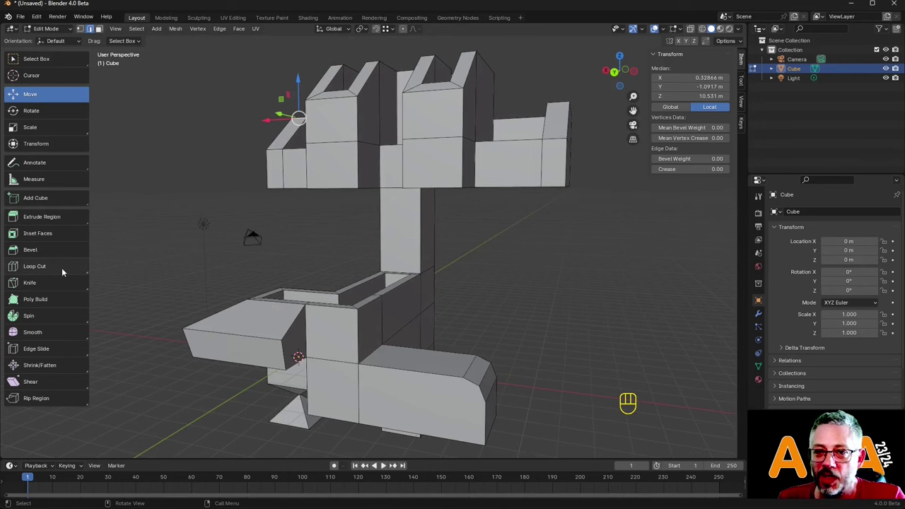
Switch from knife to loop cut, add a cut on the side block, and start a four-loop cut around the neck.
left_click(54, 267)
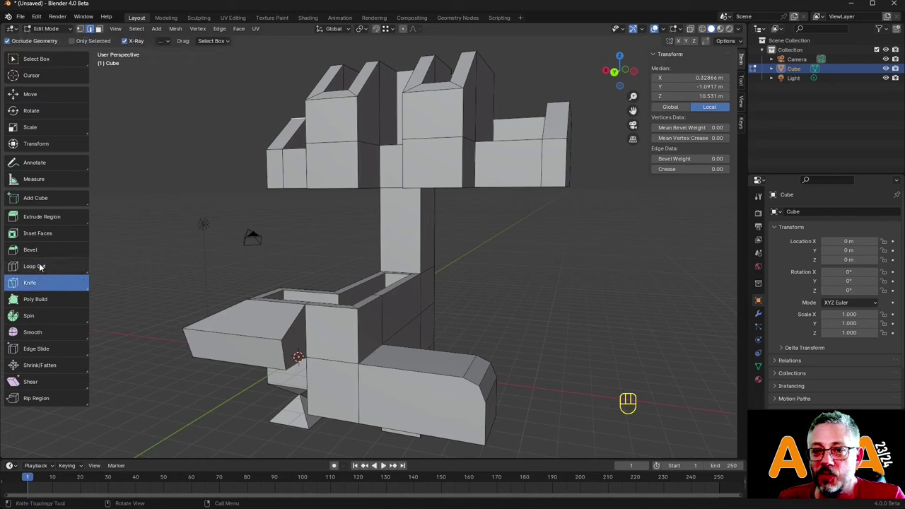
left_click(43, 266)
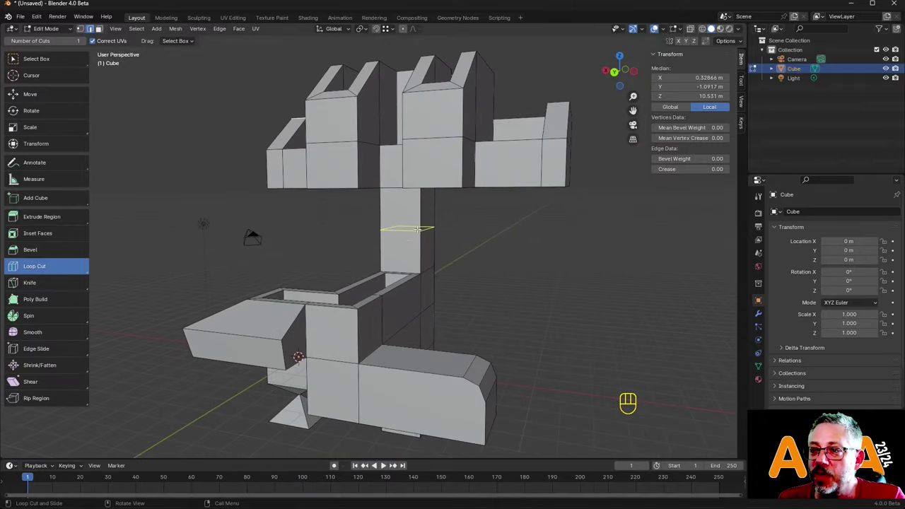
left_click(385, 464)
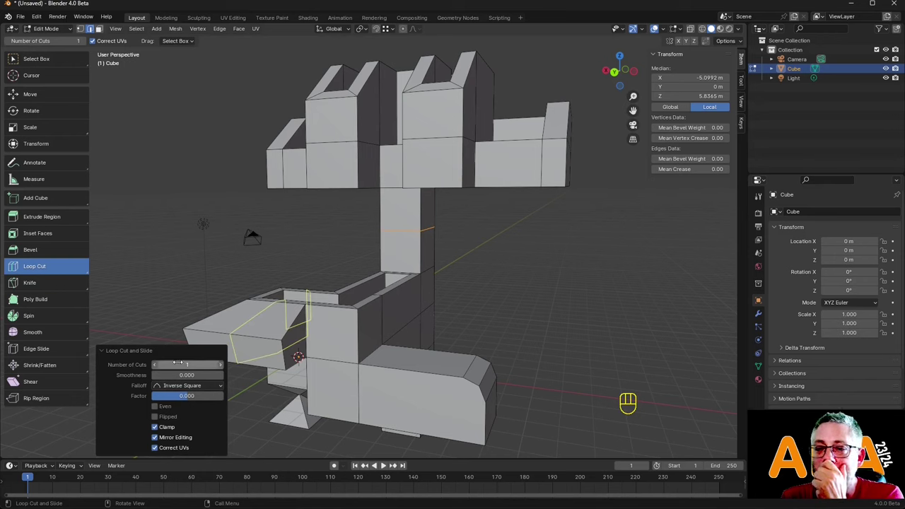
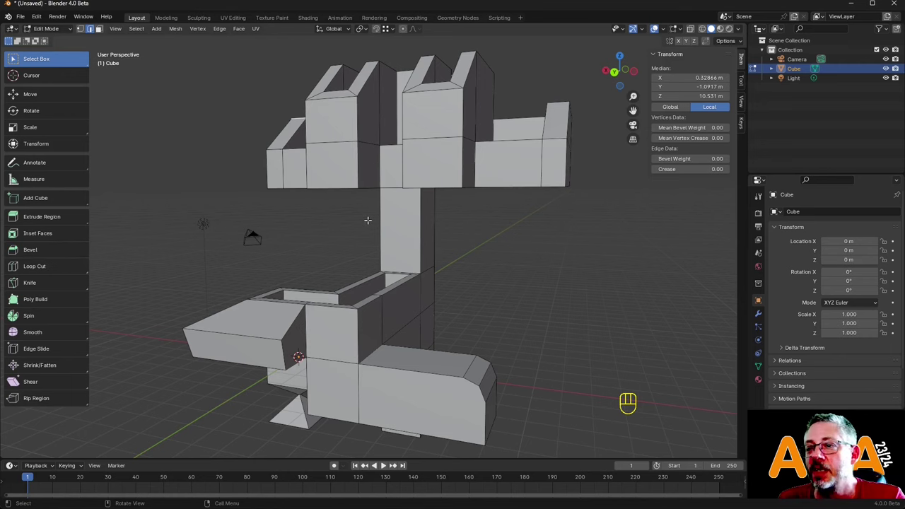
key("ctrl+r")
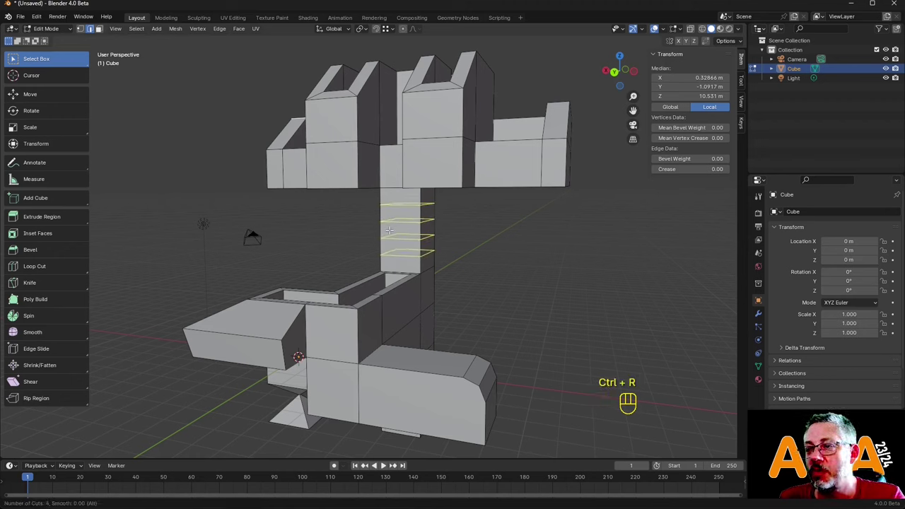
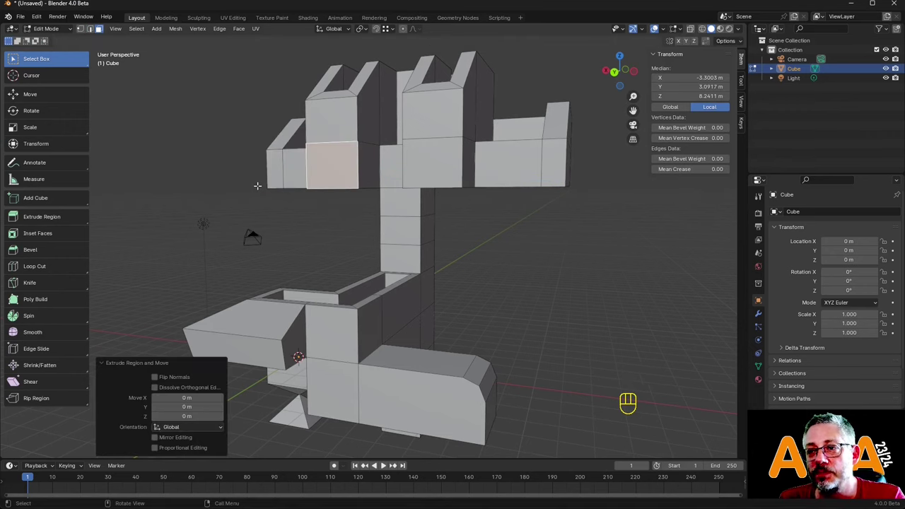
Undo a stray move and extrude the selected head face in place without displacing it.
key("g")
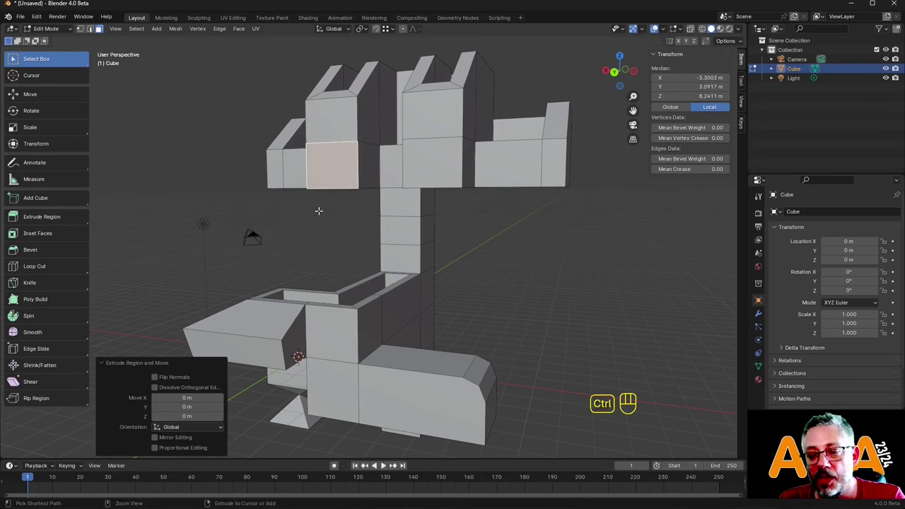
key("ctrl+z")
key("ctrl+z")
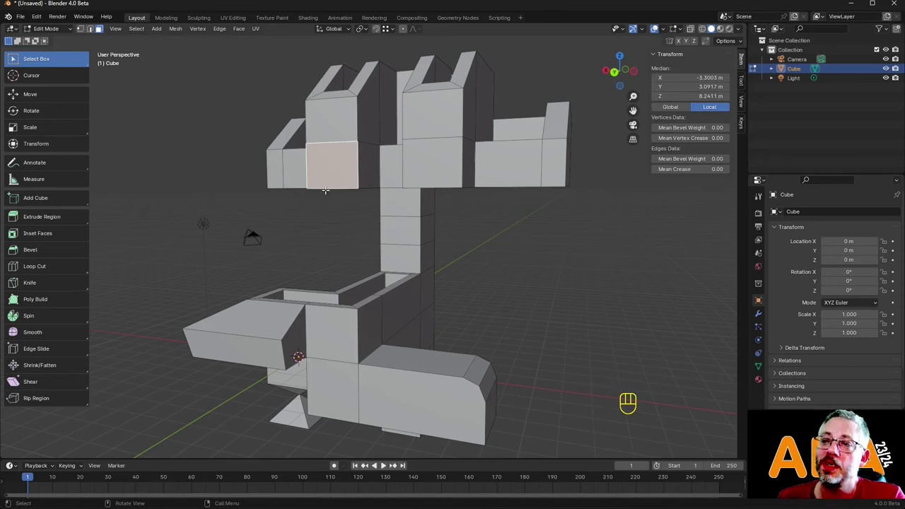
key("e")
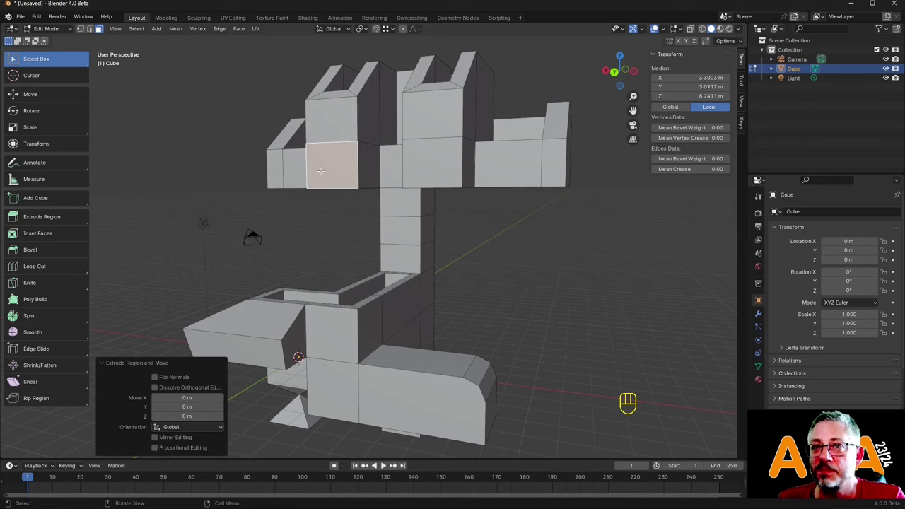
In vertex select with X-ray, merge by distance to clear the 4 duplicate vertices from the in-place extrusion.
left_click(81, 33)
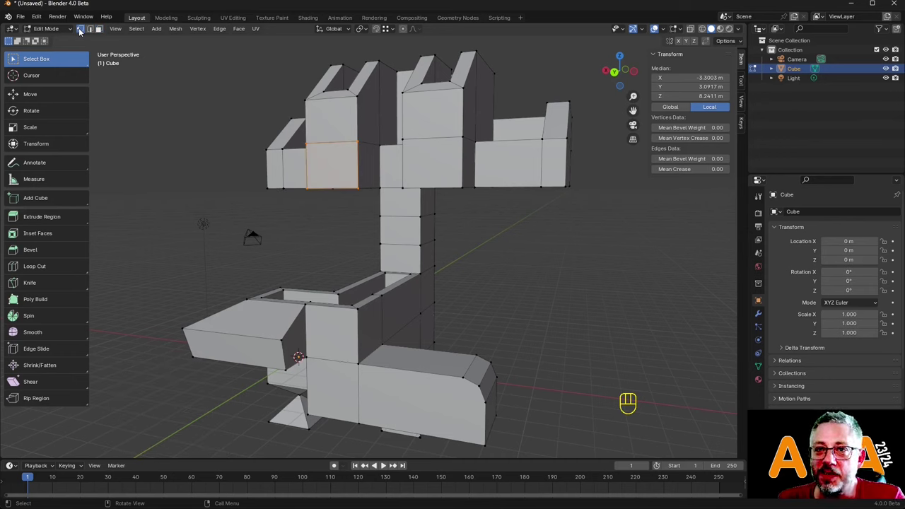
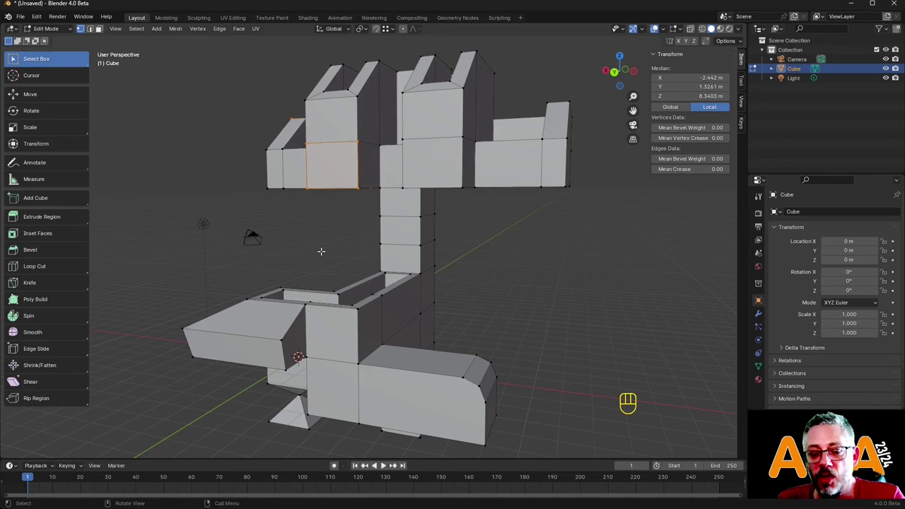
key("alt+z")
key("alt+z")
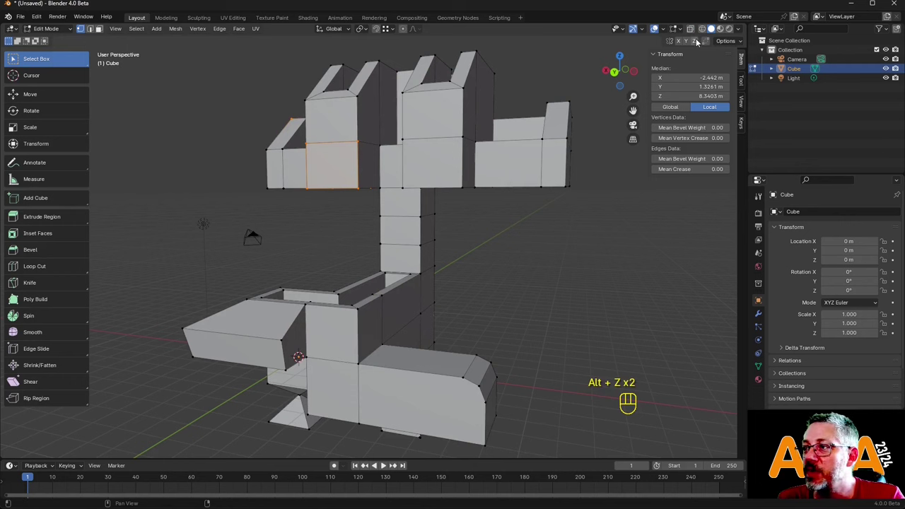
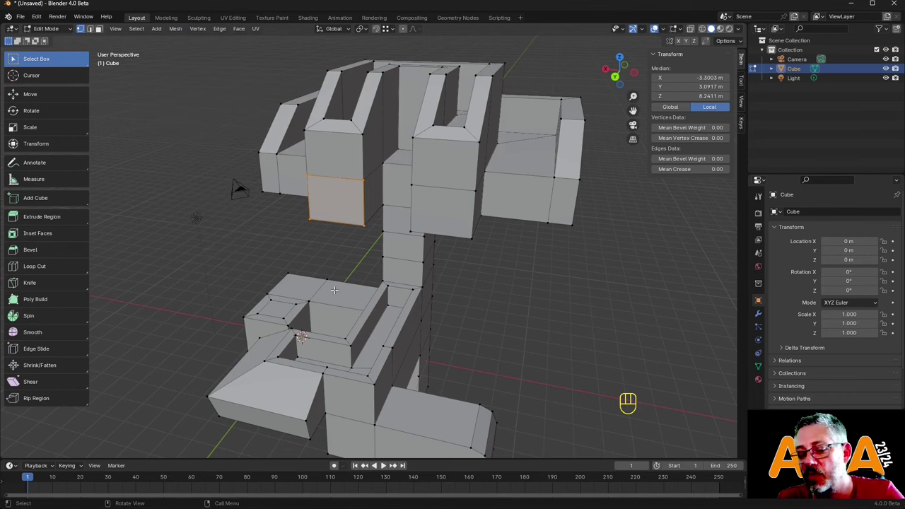
key("m")
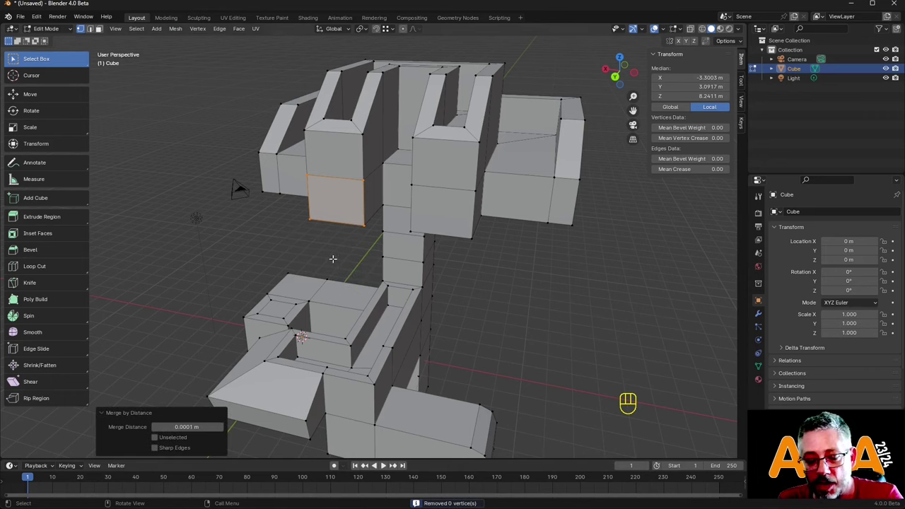
key("g")
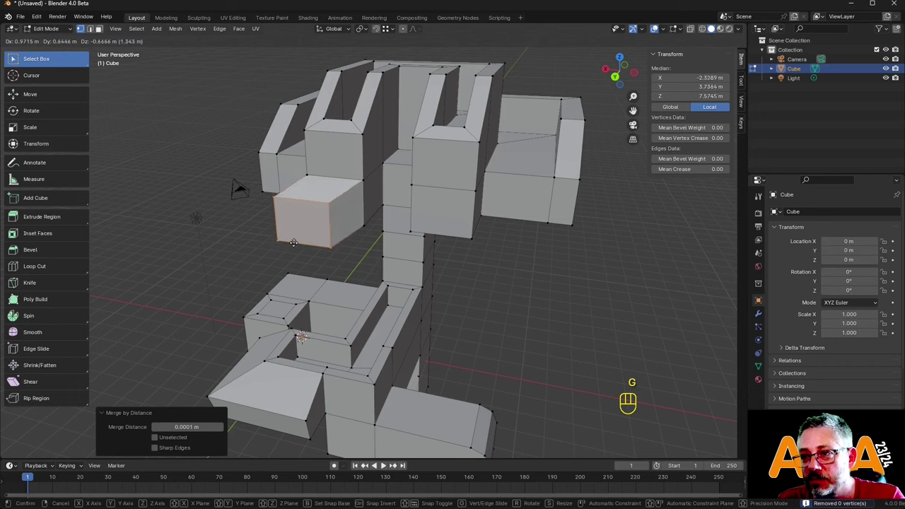
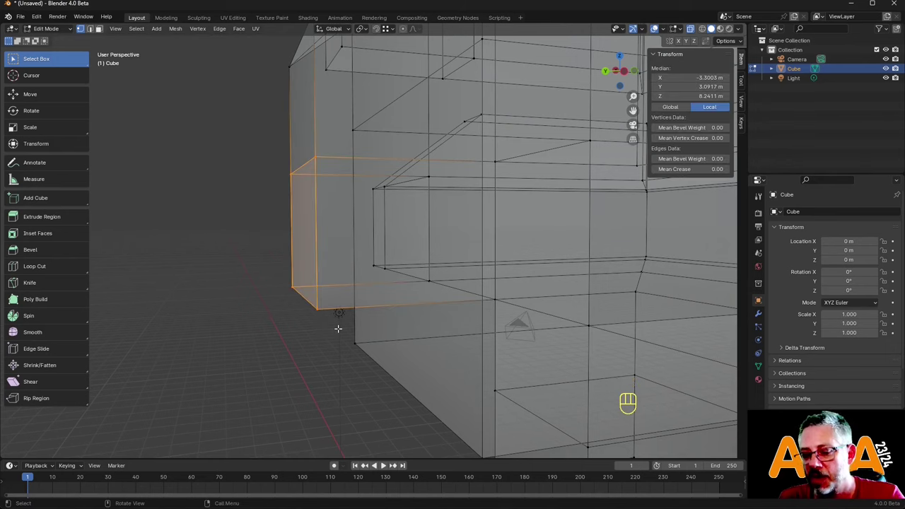
key("m")
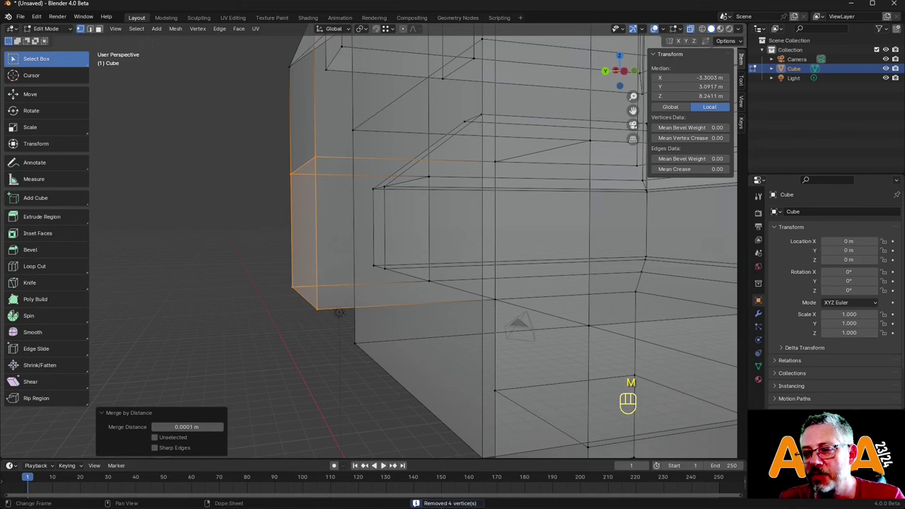
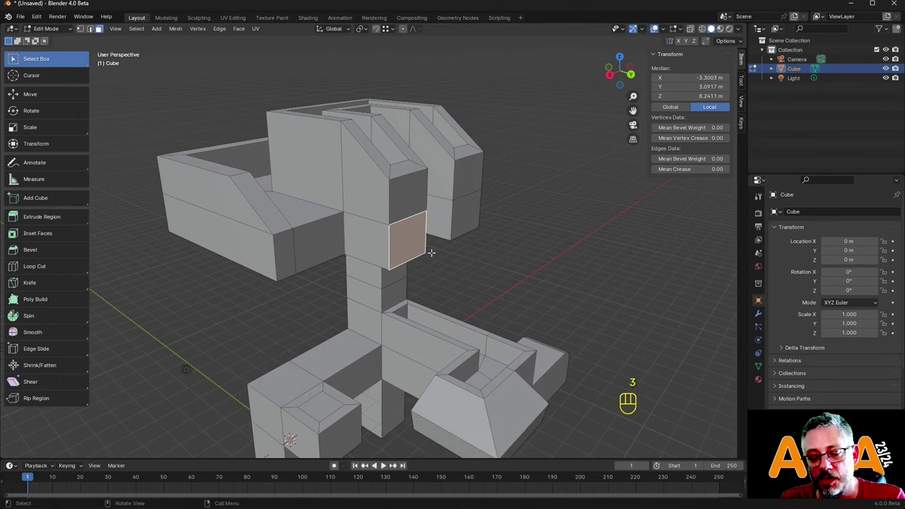
Extrude a short block from the upper arm's side and bring up delete options for its end face.
key("e")
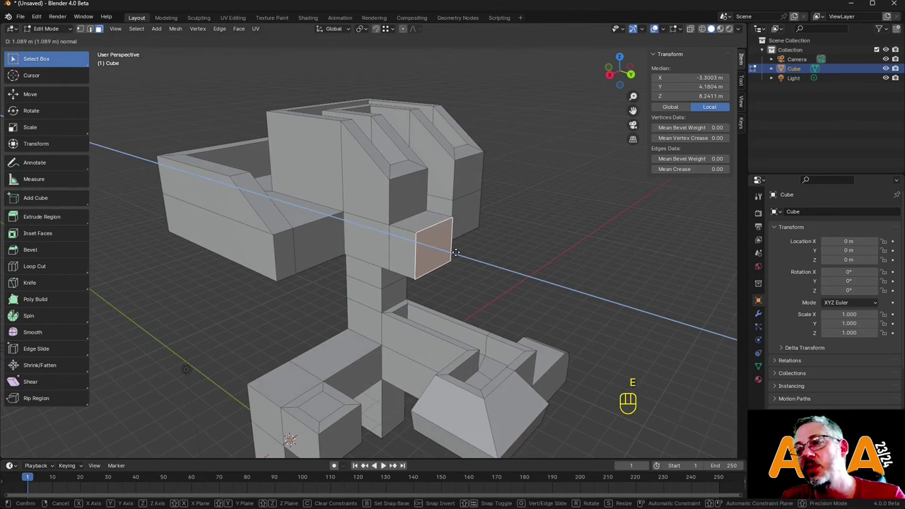
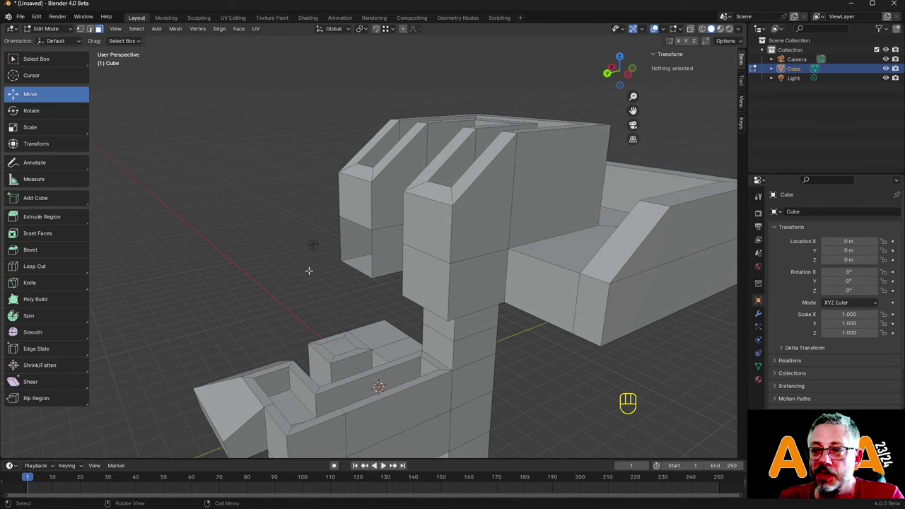
key("ctrl+z")
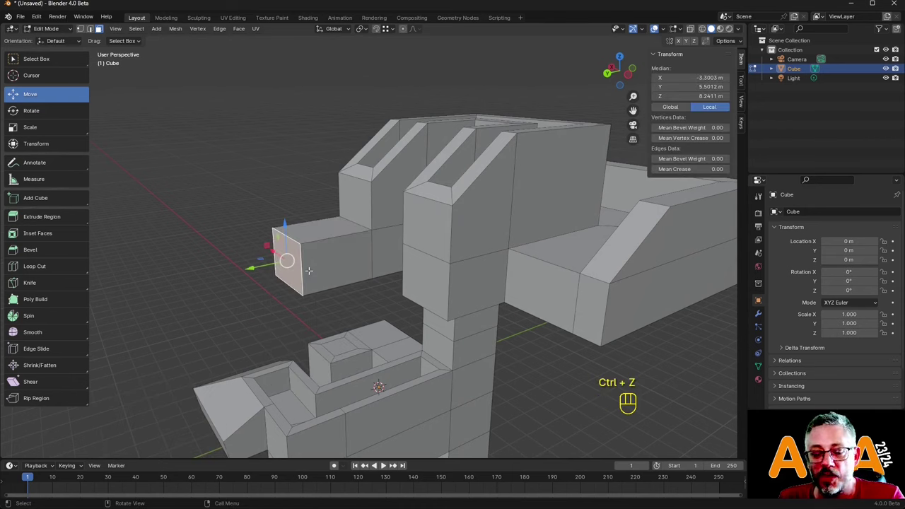
key("x")
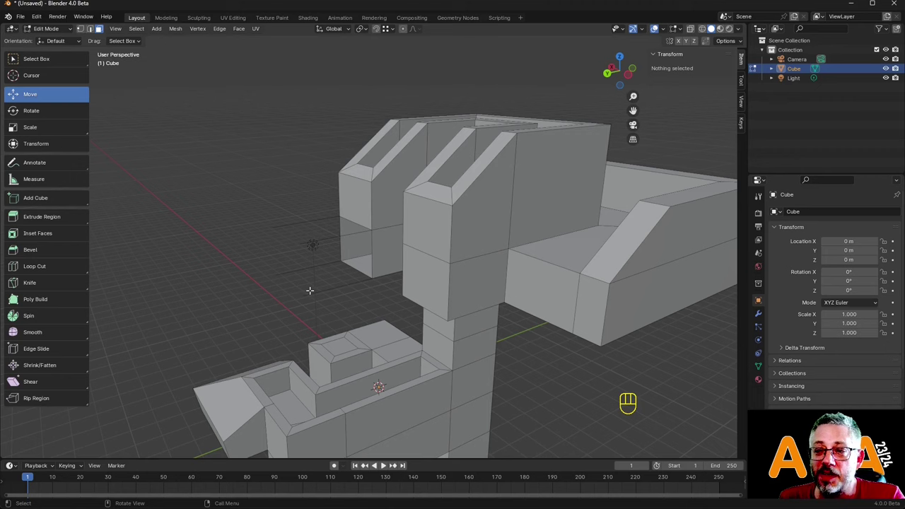
key("ctrl+z")
key("x")
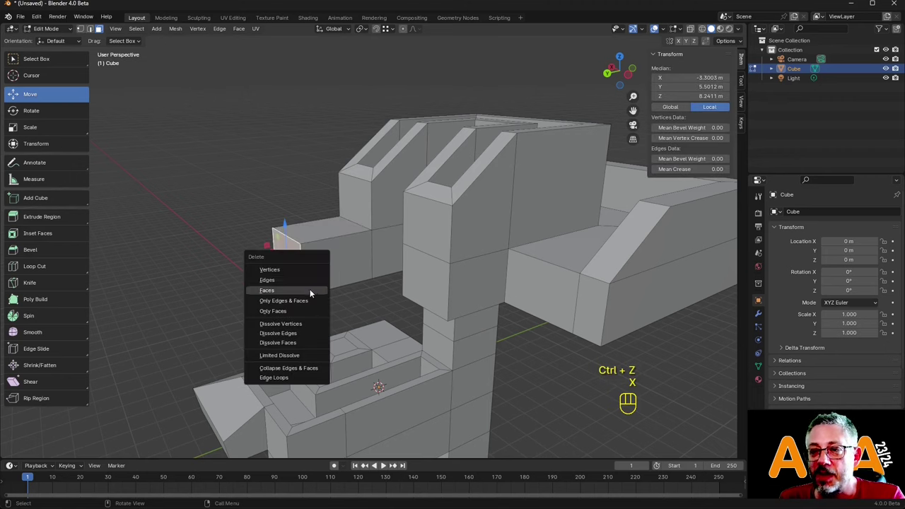
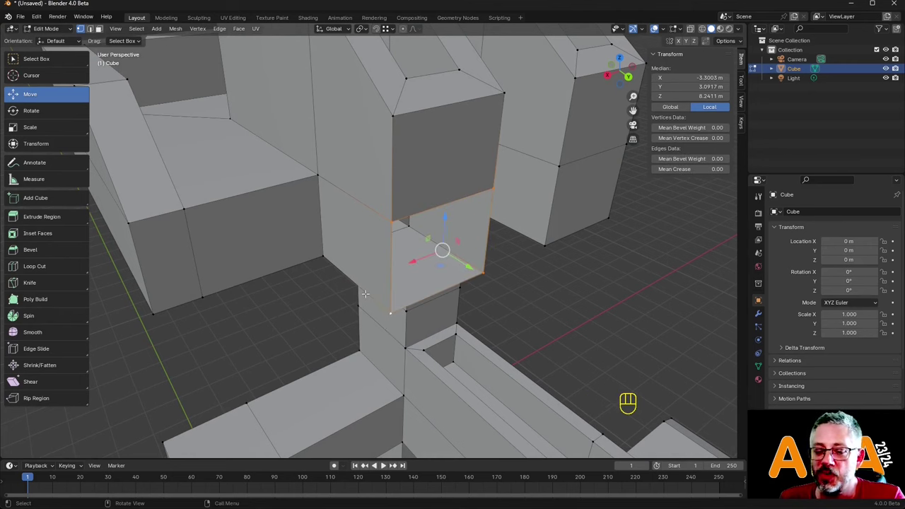
Fill the hole left by the deleted face with a new face across its border edges.
key("f")
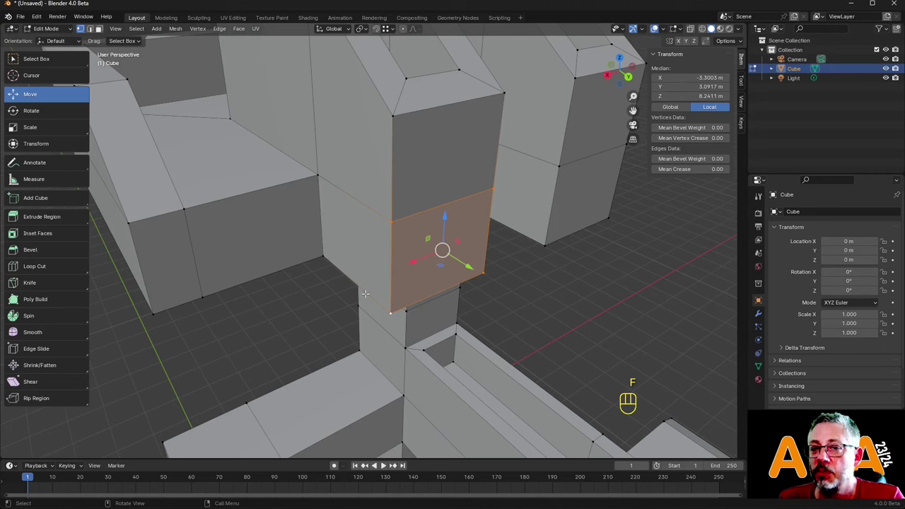
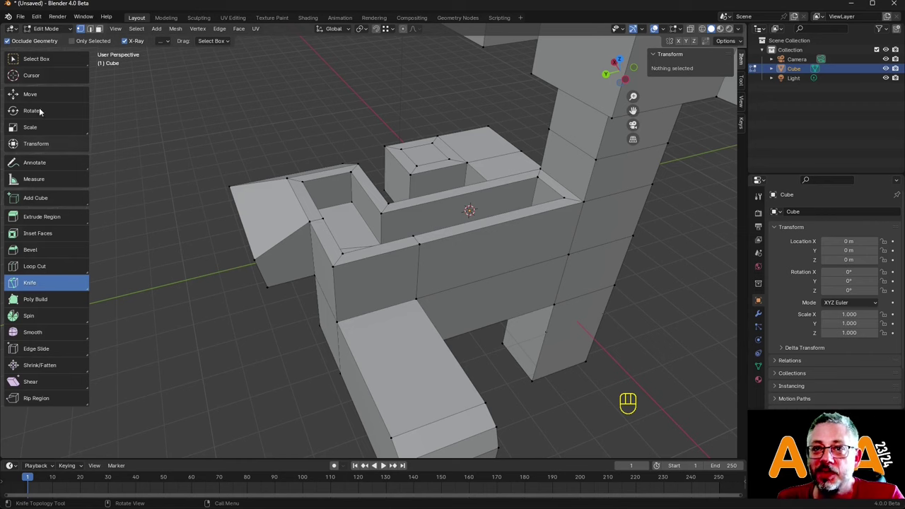
Knife-cut two angled quads into the wall and extrude them outward about 1.34 m.
left_click(57, 62)
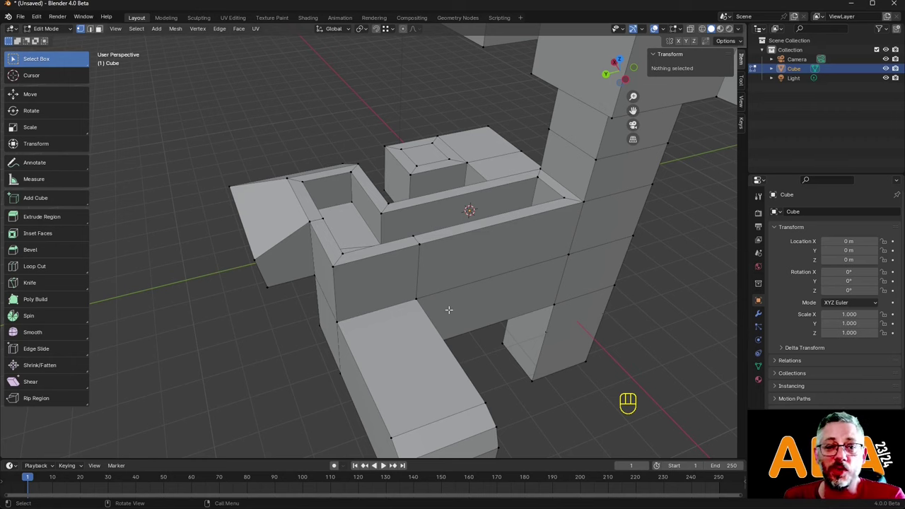
key("k")
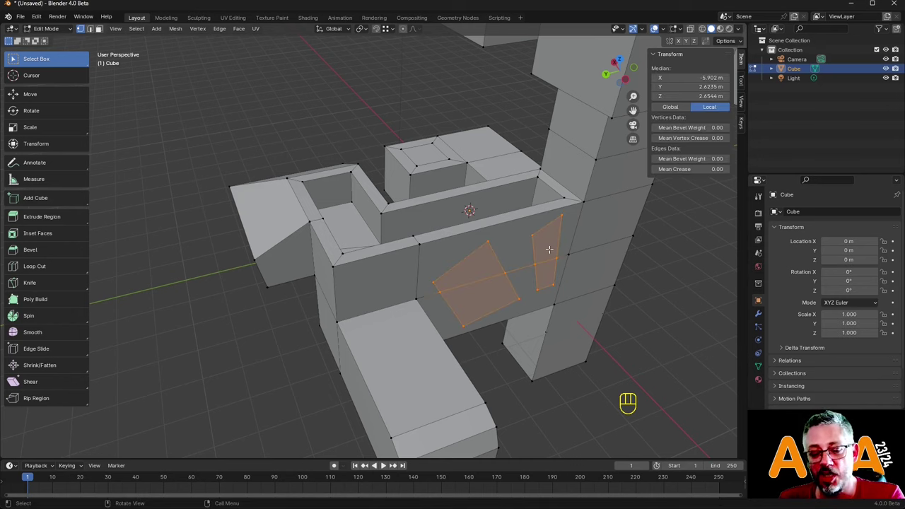
key("e")
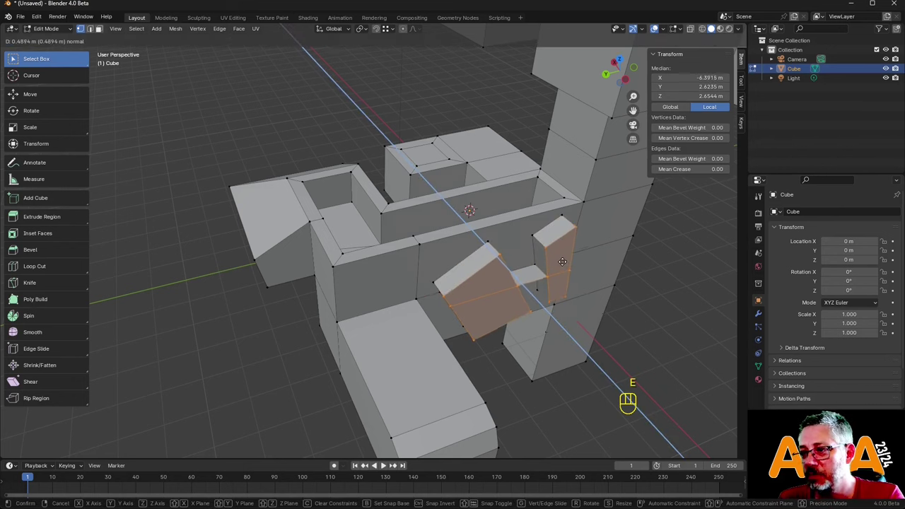
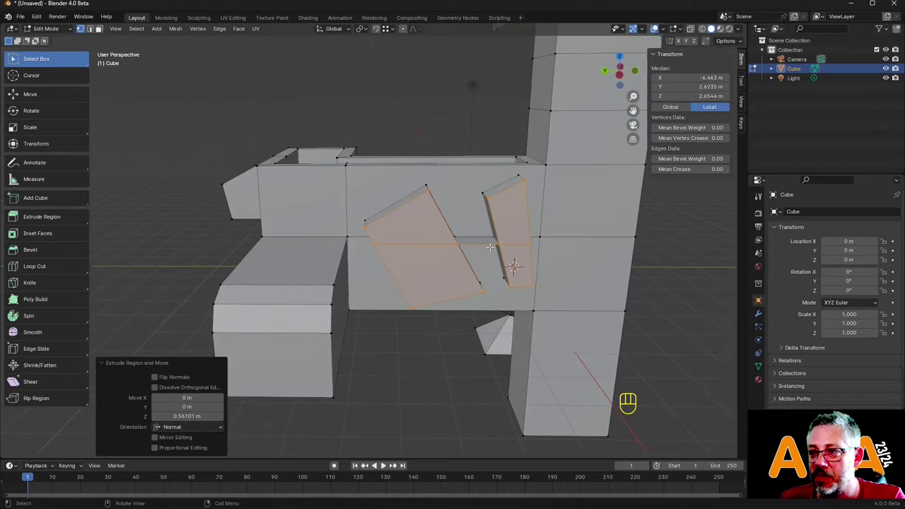
key("ctrl+z")
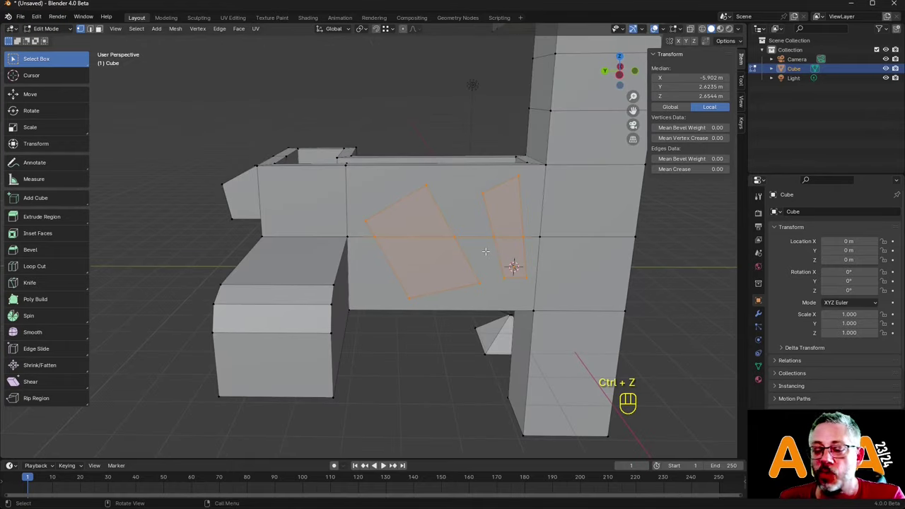
key("3")
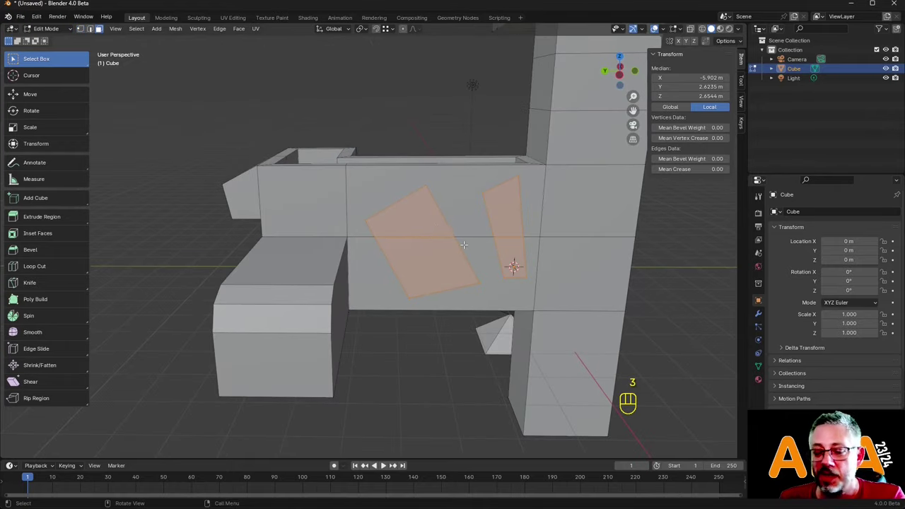
key("e")
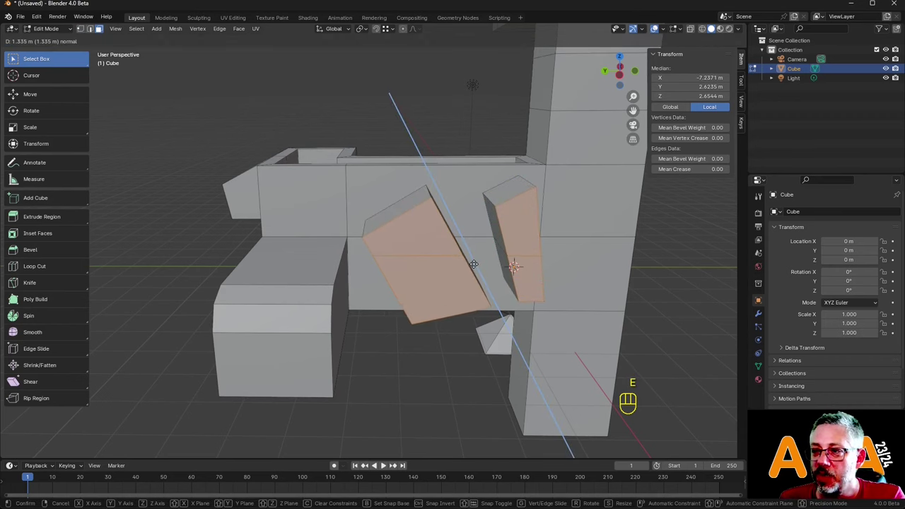
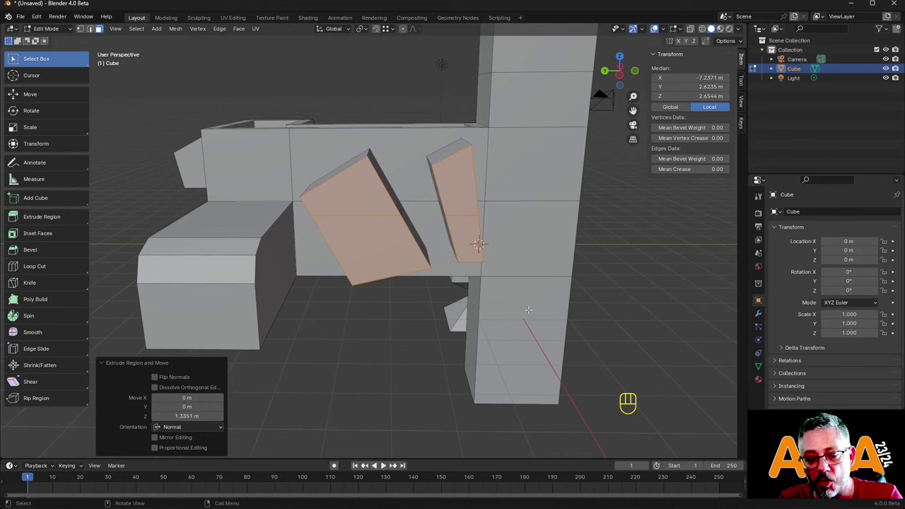
Inset the panel faces by 0.15 m and push the inset faces back inward.
key("i")
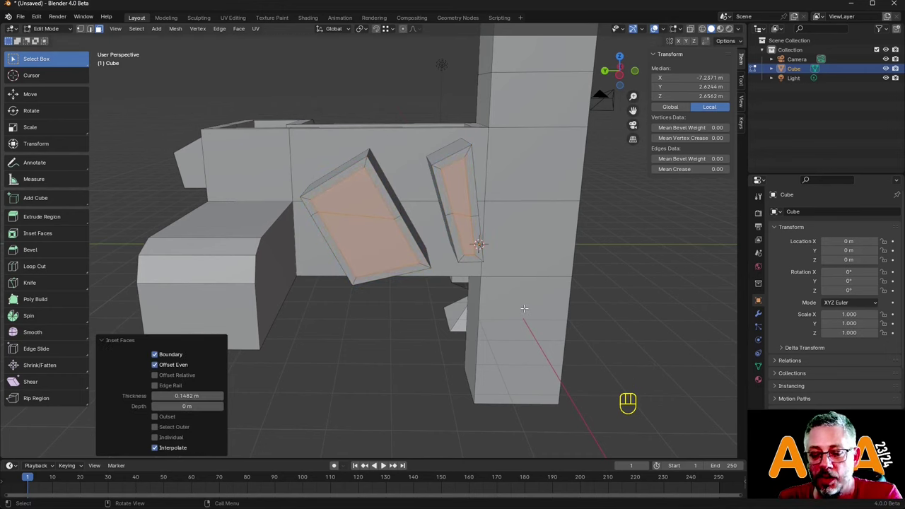
key("e")
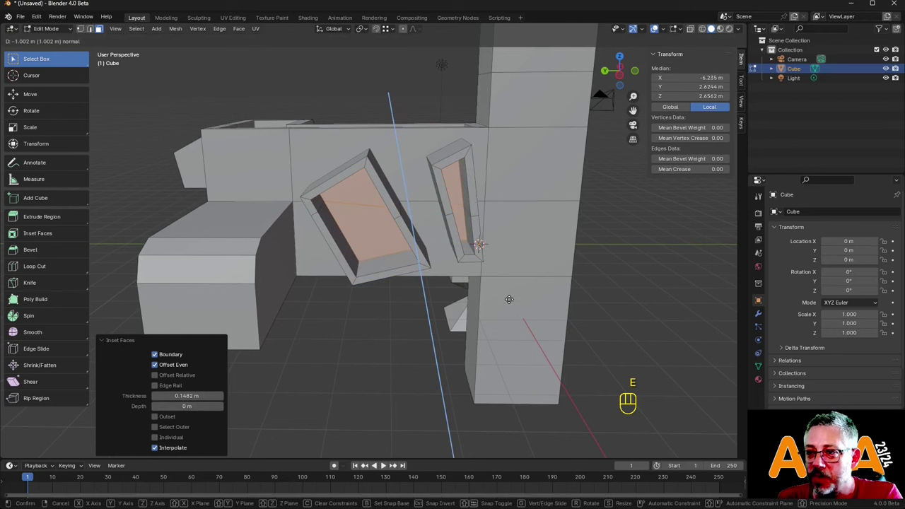
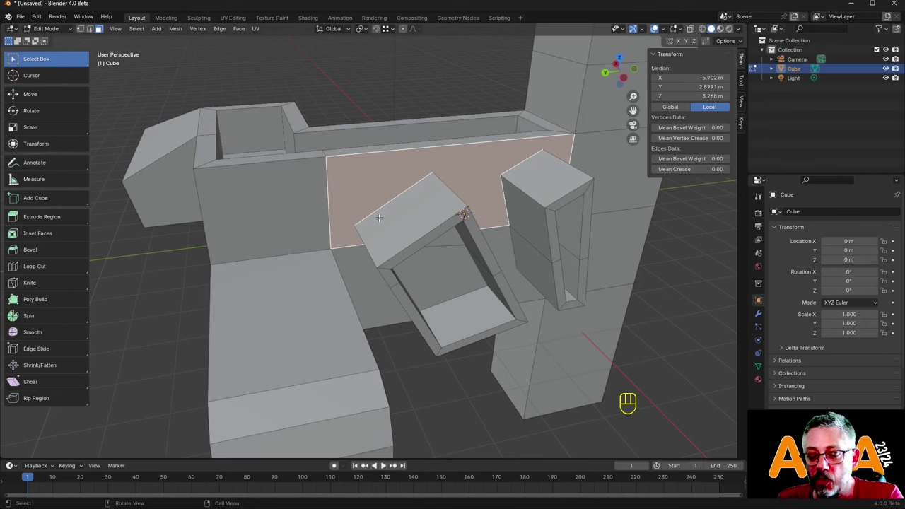
Knife-cut new edges across the wall face and from the wall's corner.
key("k")
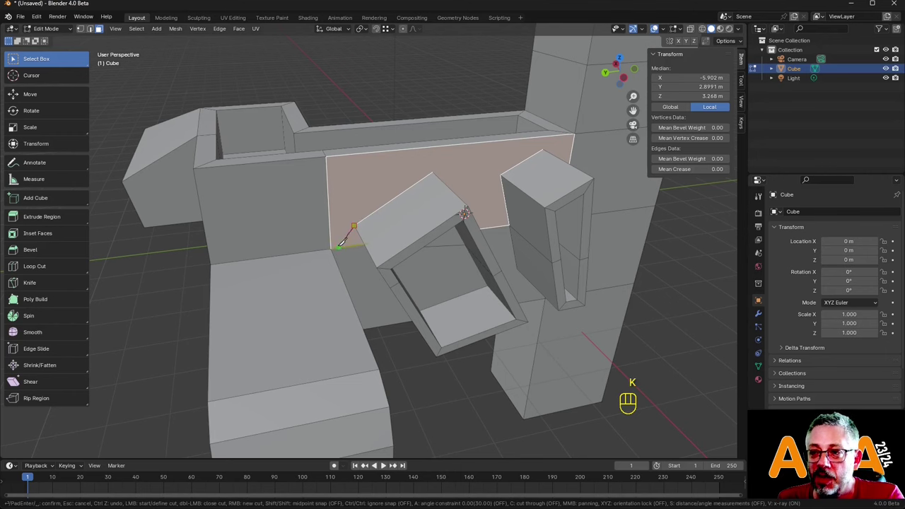
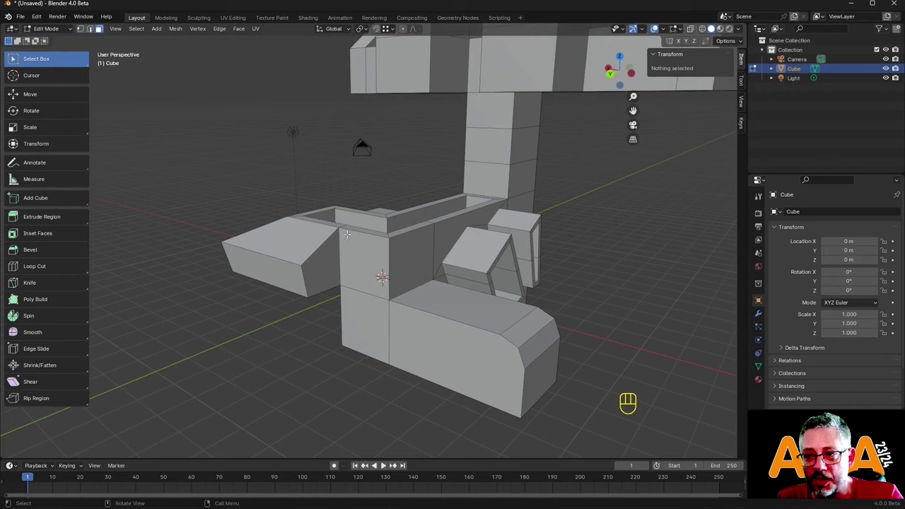
key("k")
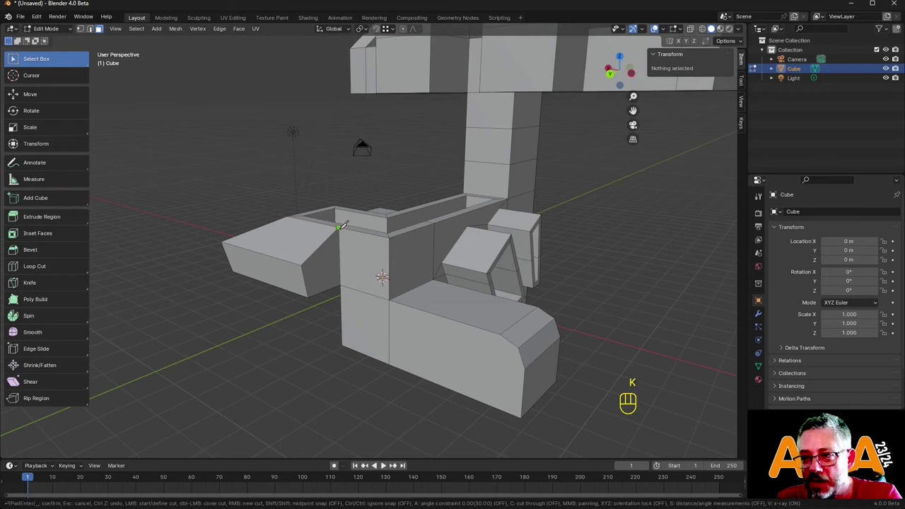
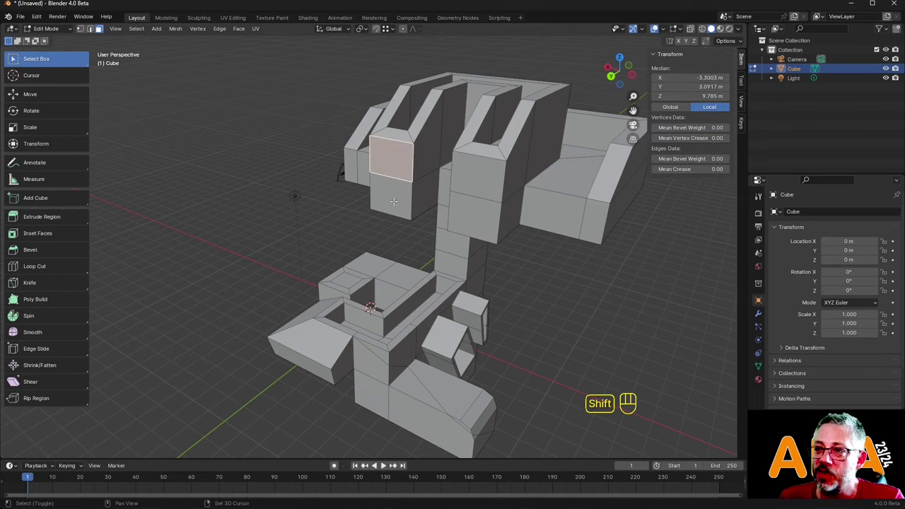
Scale the neck column face and an upper wall top face to 0.5 along X.
key("s")
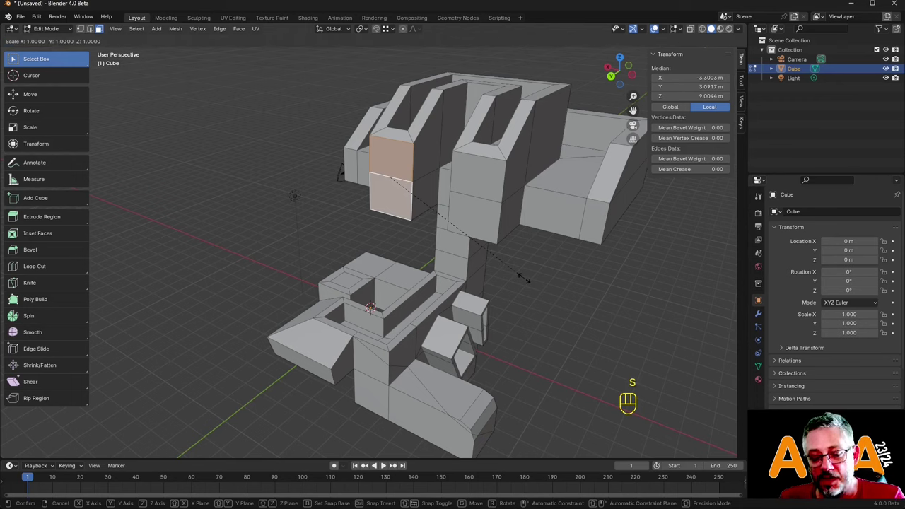
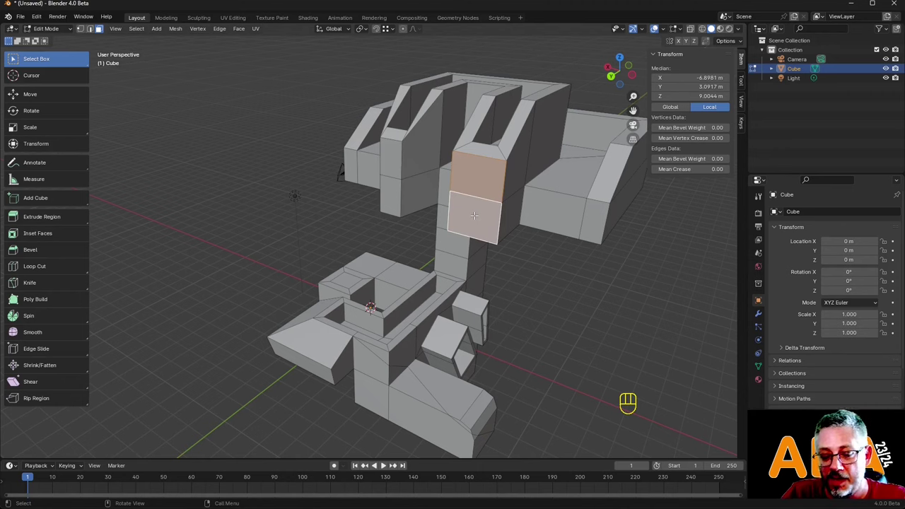
key("s")
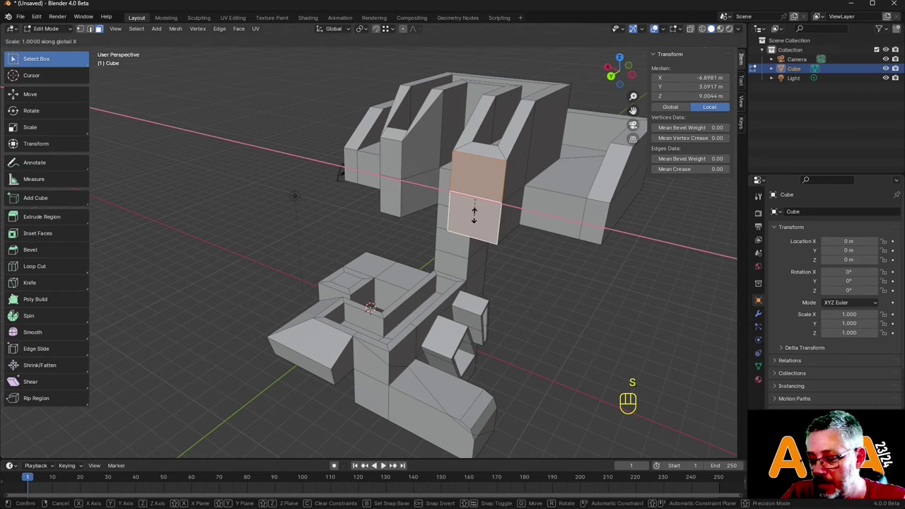
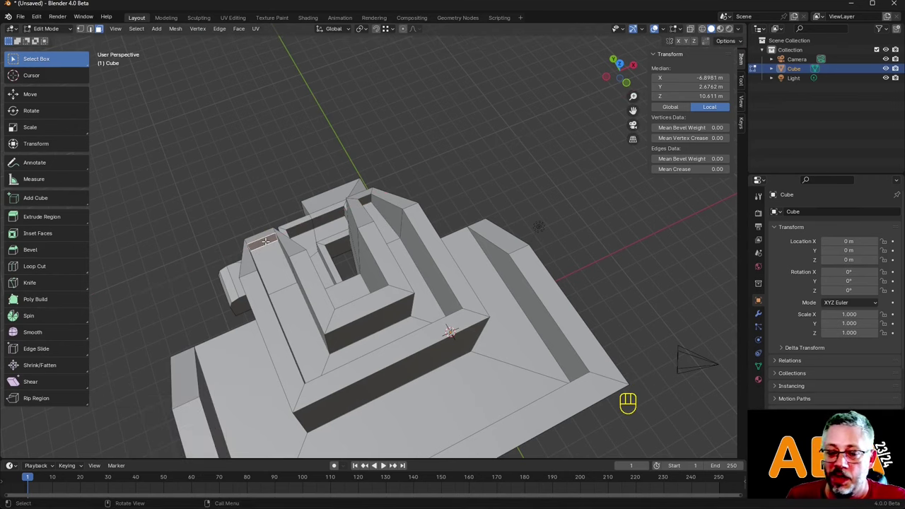
key("s")
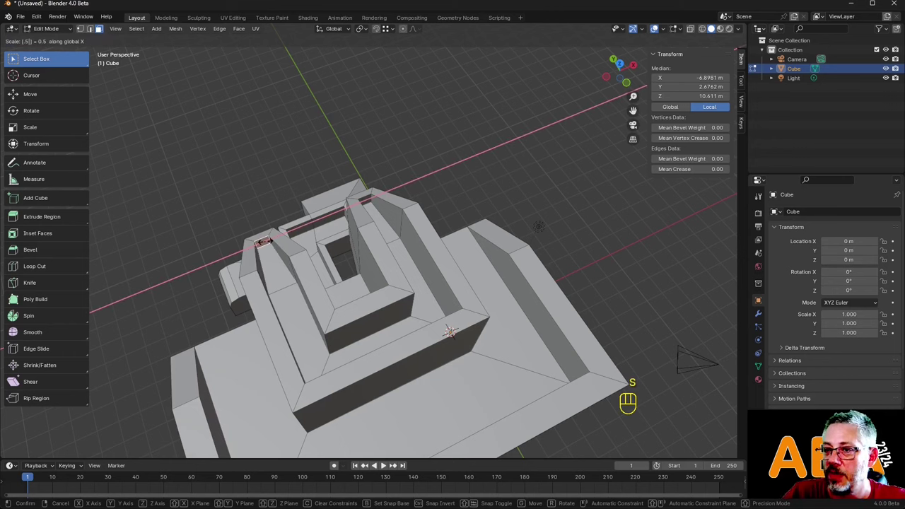
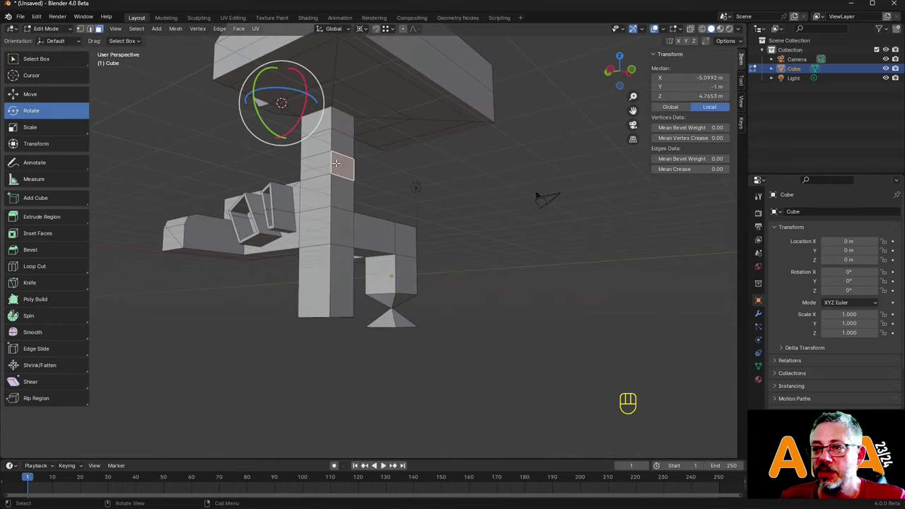
key("e")
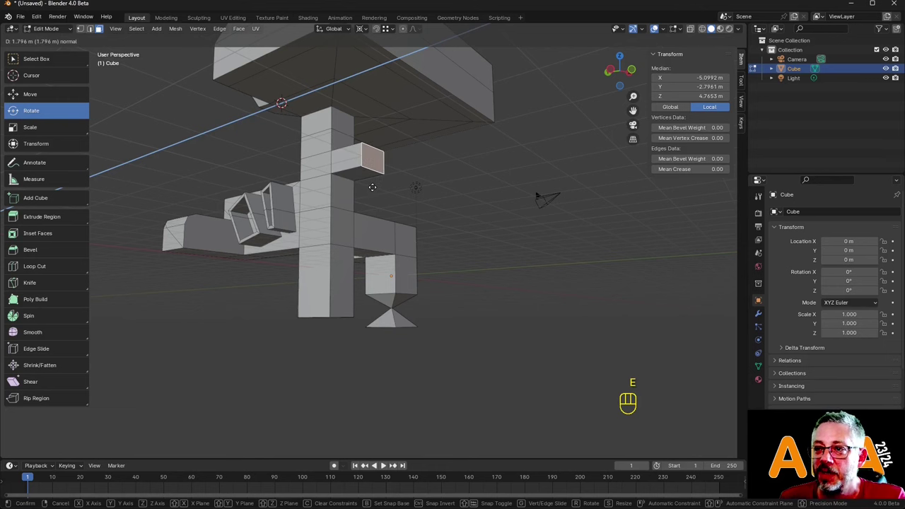
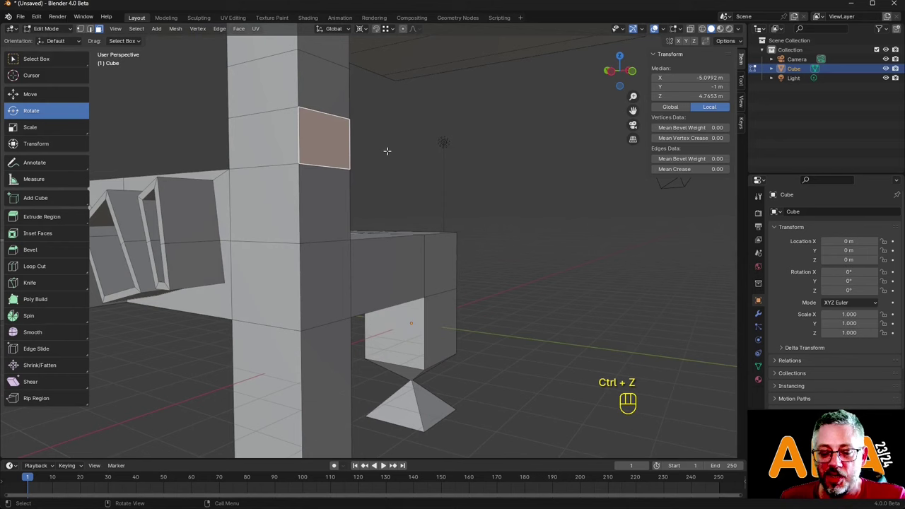
key("e")
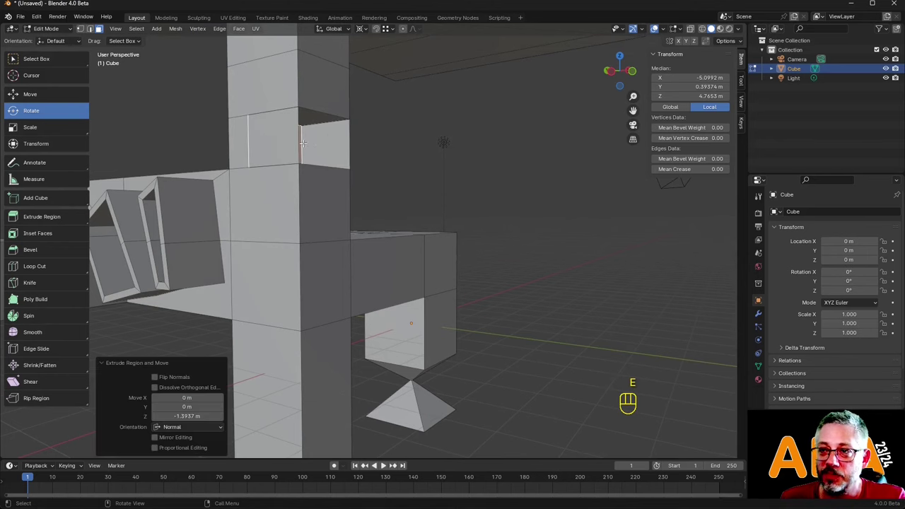
key("ctrl+z")
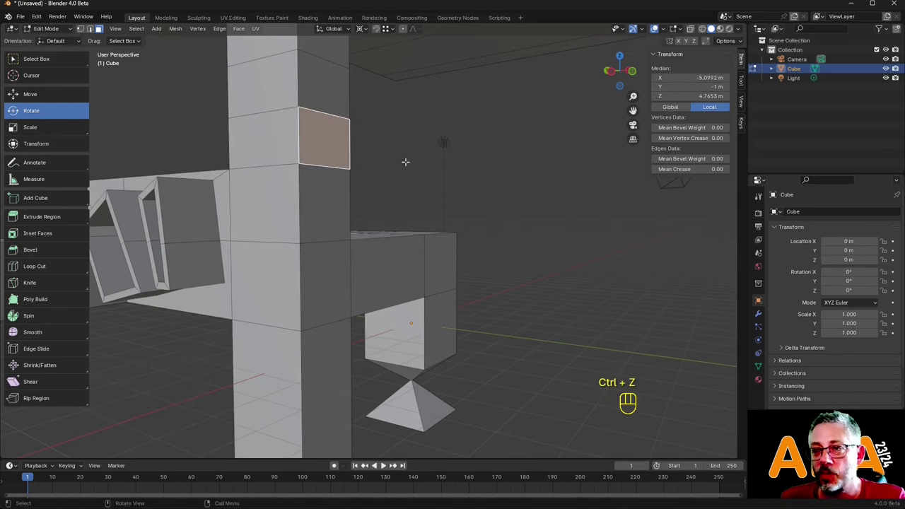
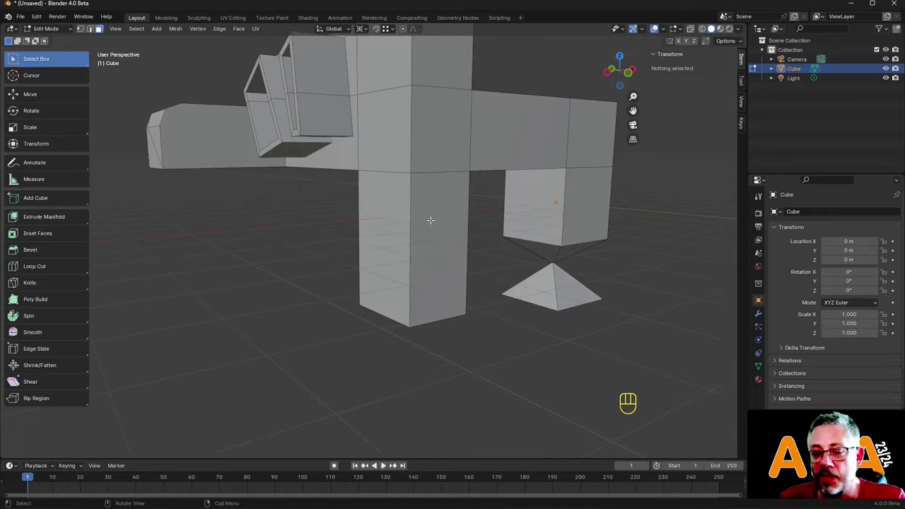
Loop-cut the lower column, select its lower face and bring up extrude options for it.
key("ctrl+r")
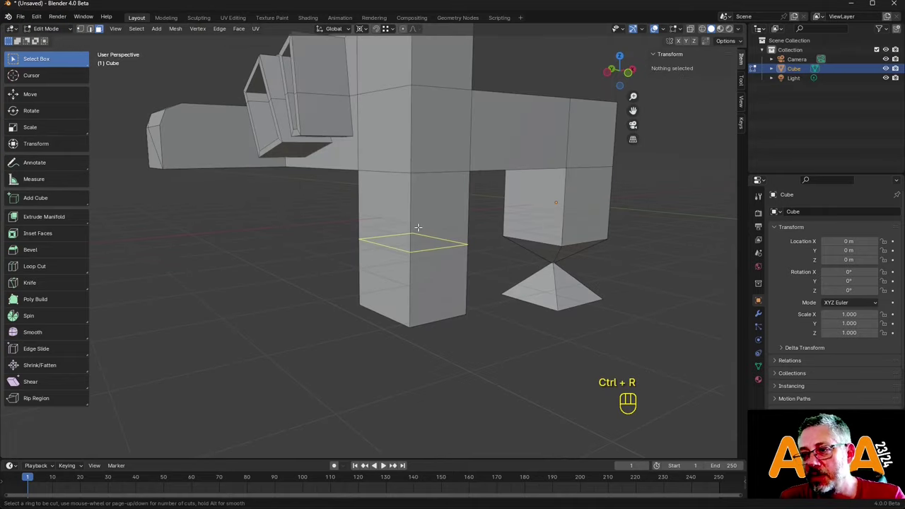
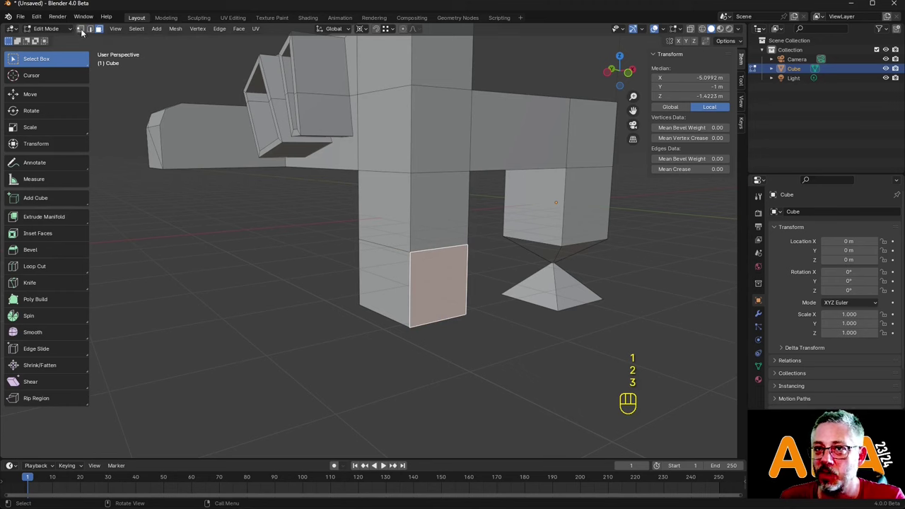
left_click(86, 31)
left_click(98, 31)
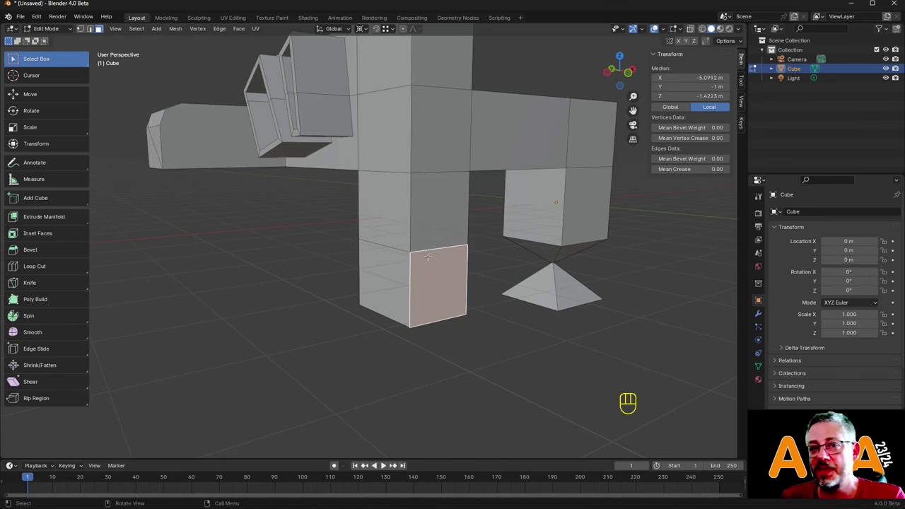
key("e")
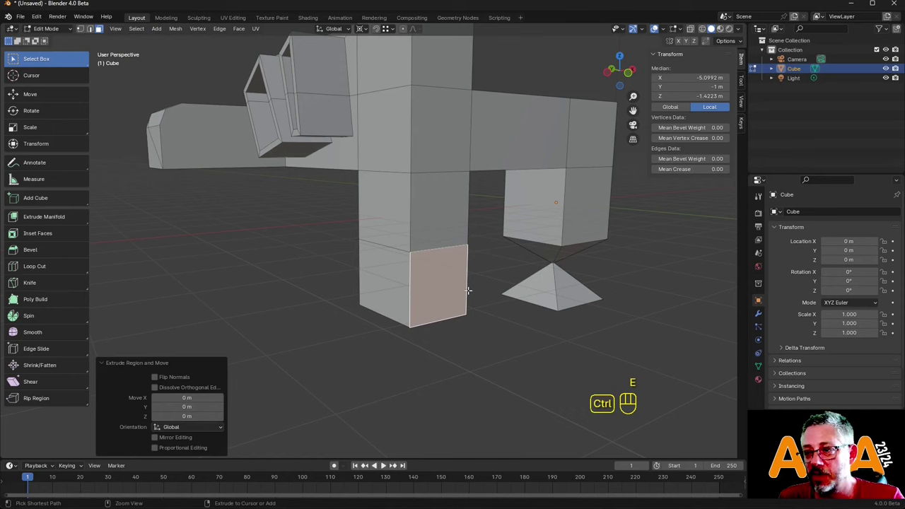
key("ctrl+z")
key("ctrl+z")
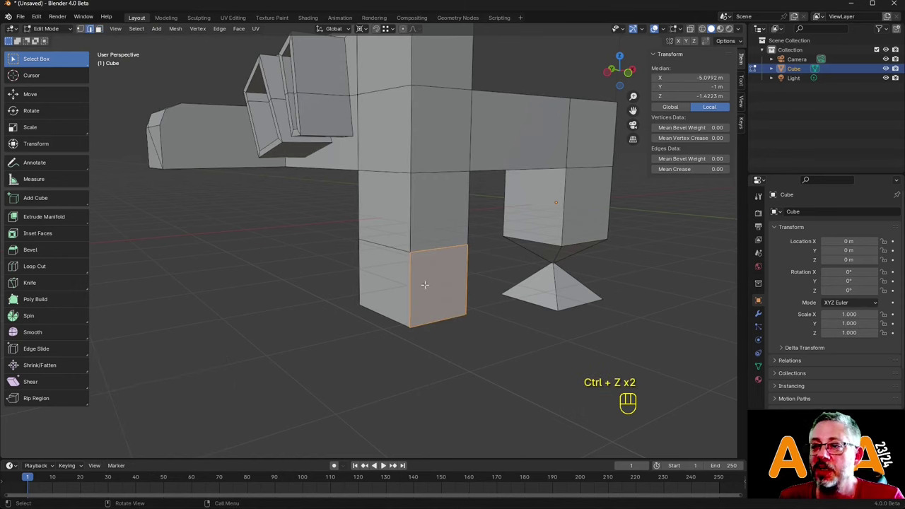
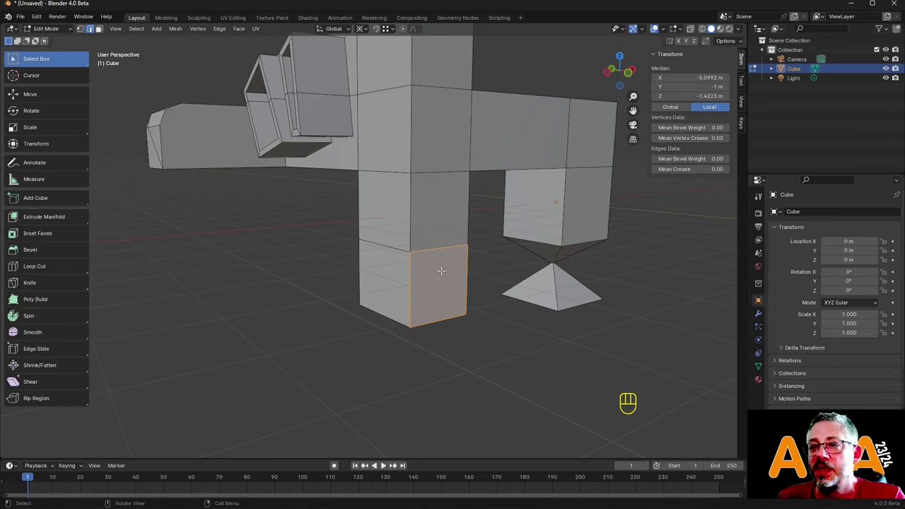
key("alt+e")
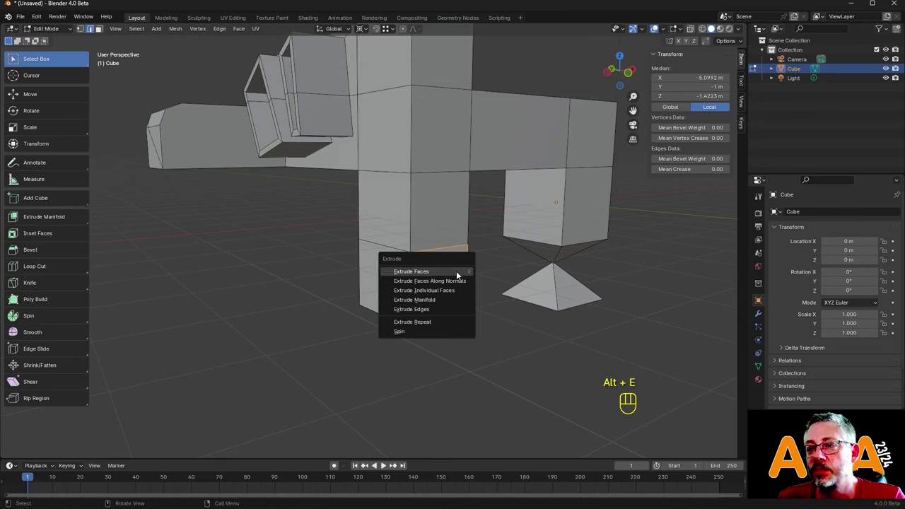
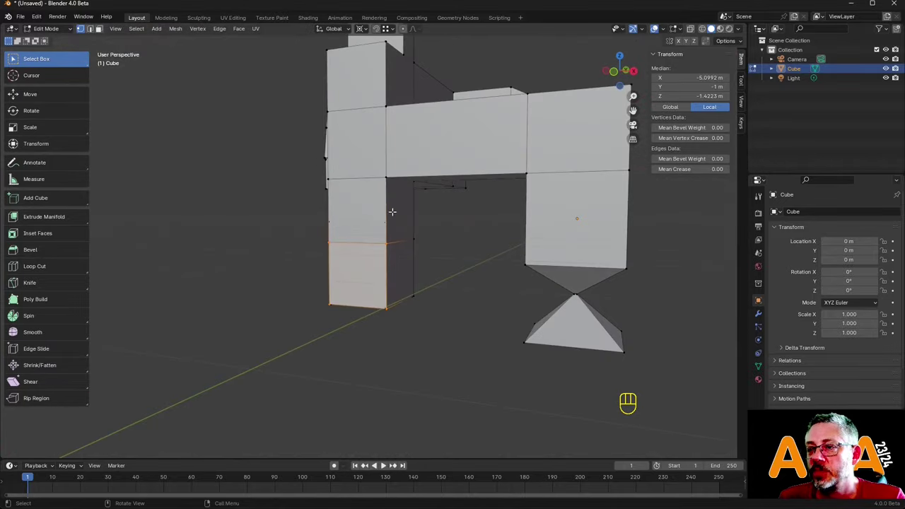
Add another loop cut, recess the face about 1.04 m, scale it 0.5 along Z and slide an edge.
key("ctrl+e")
key("ctrl+r")
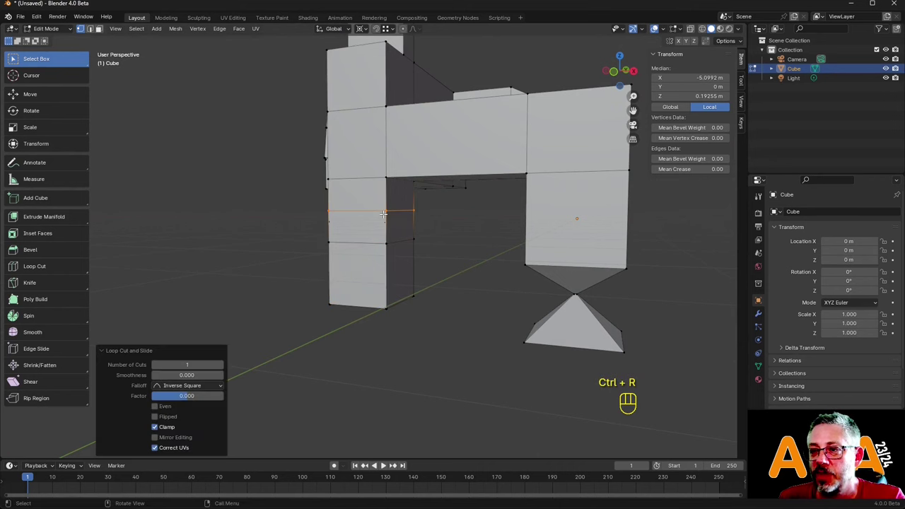
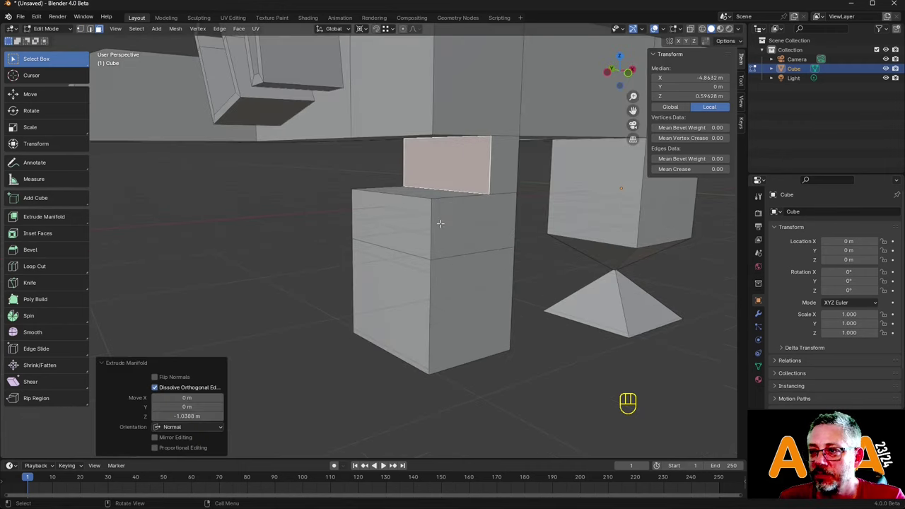
key("s")
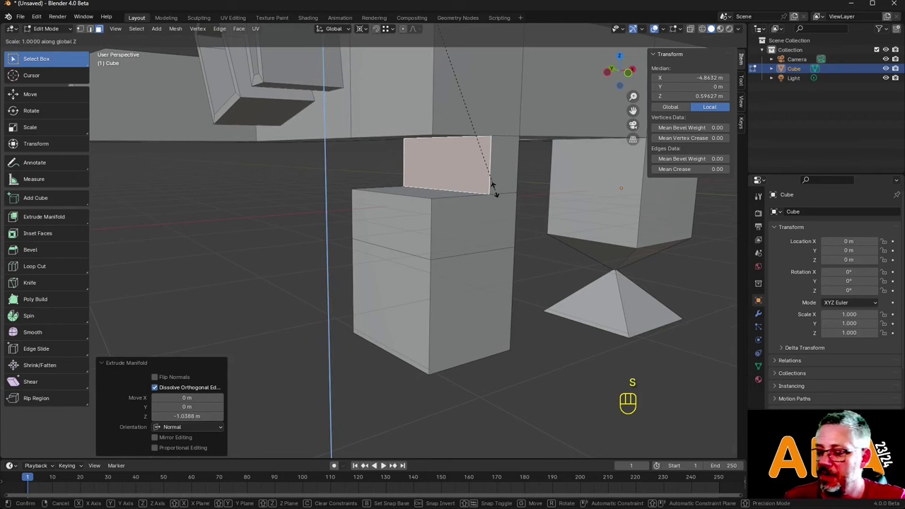
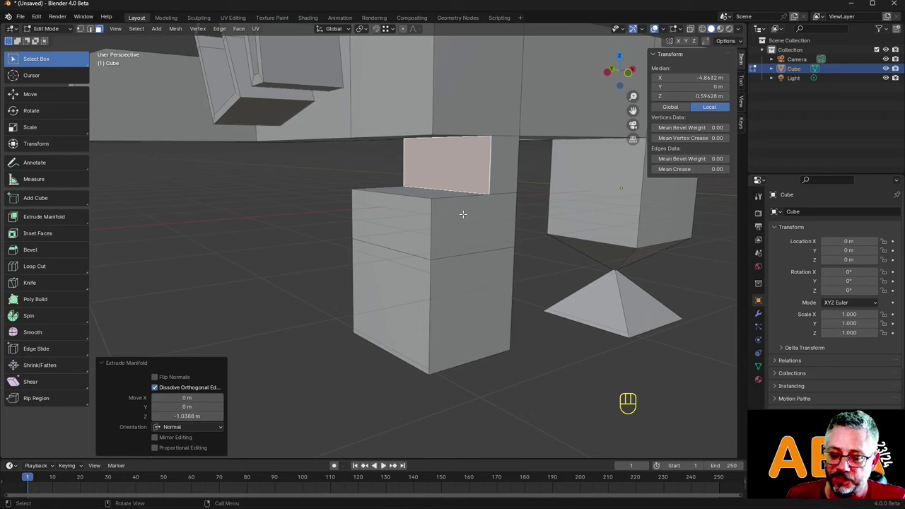
key("s")
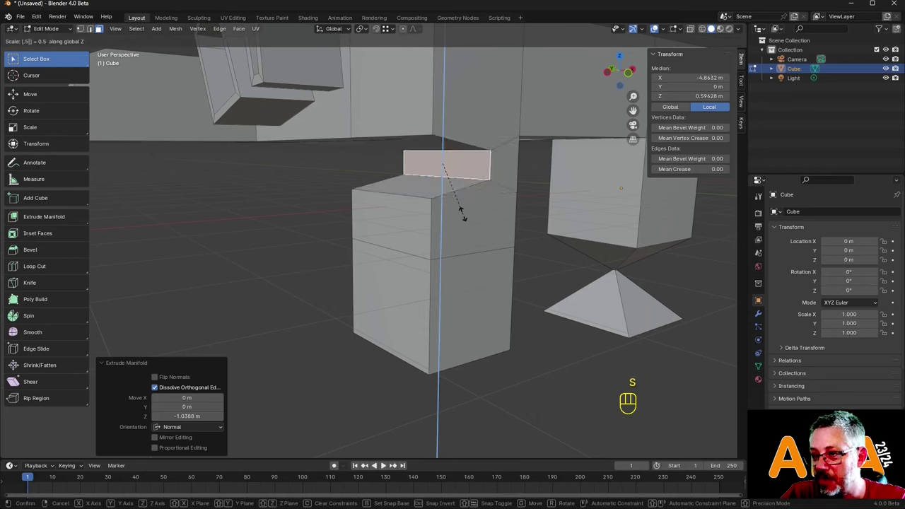
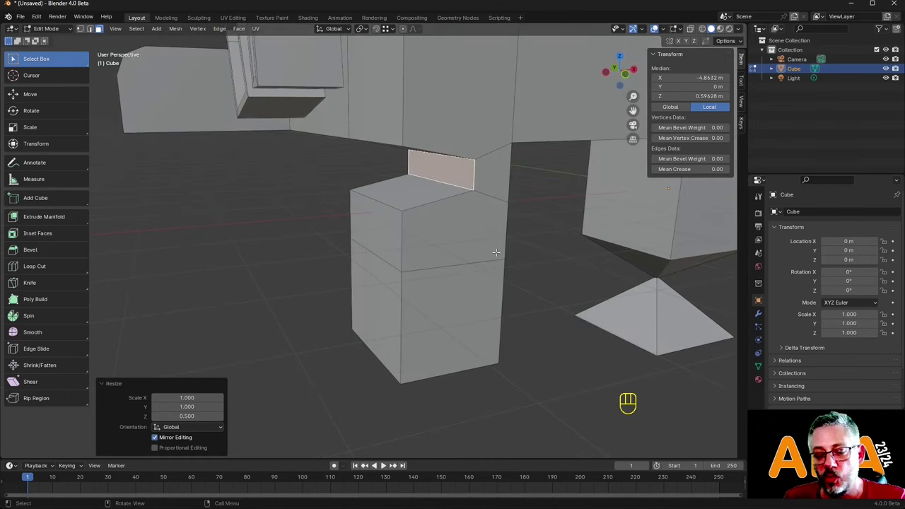
key("g")
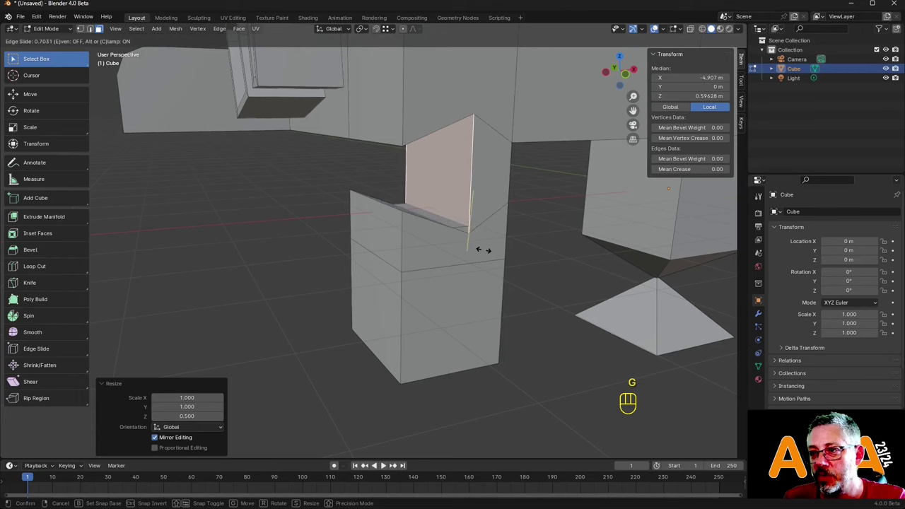